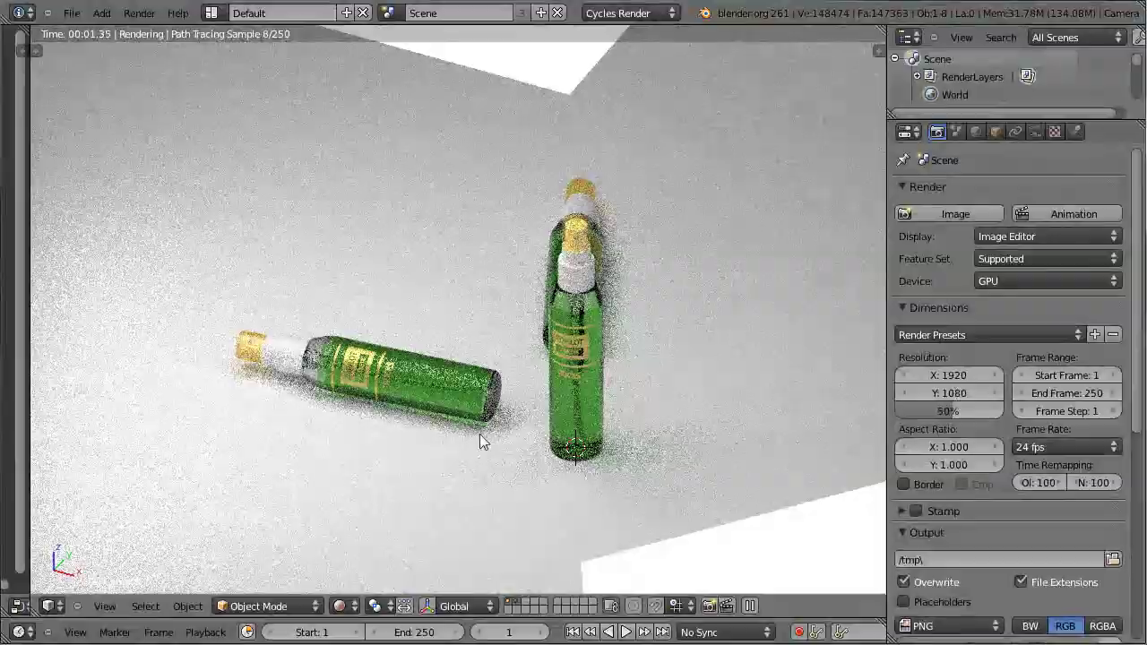
Orbit the rendered bottles, then switch the viewport to an empty node editor with World settings
middle_click(437, 451)
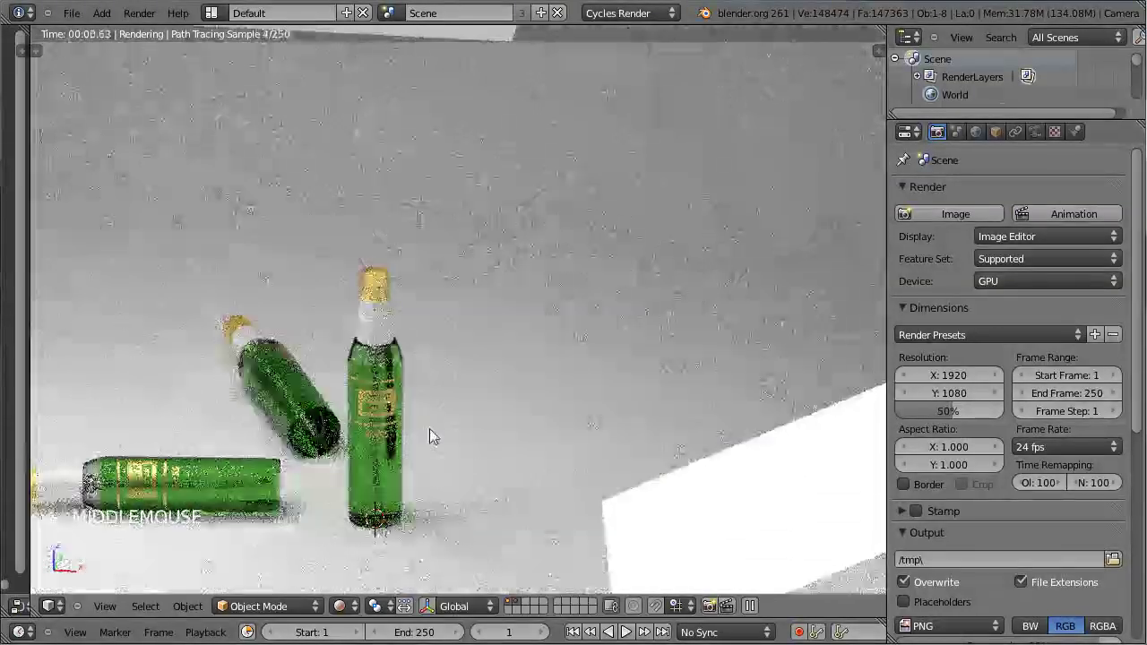
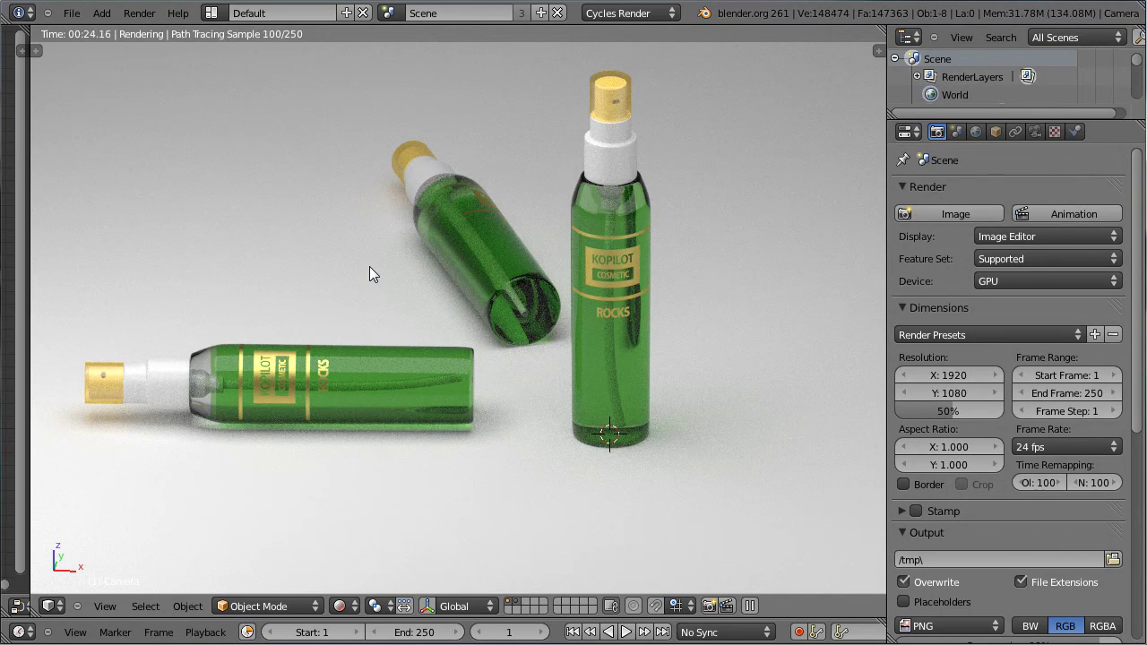
key(KP_0)
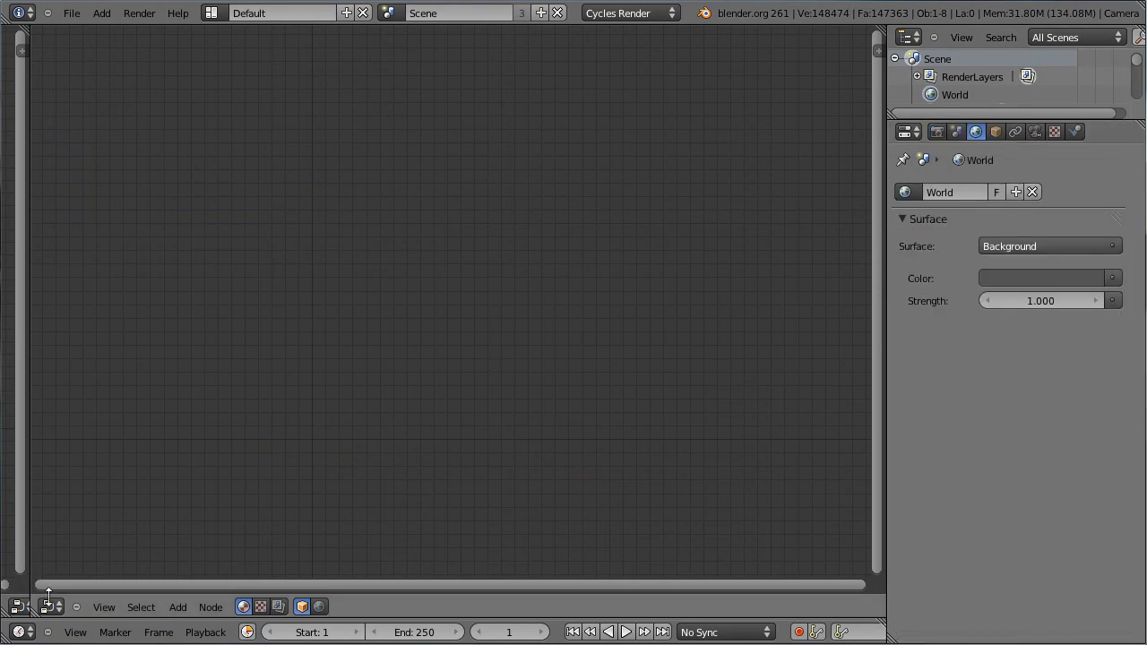
Select the standing bottle and review its Pack_body material's mix shader settings
click(410, 468)
right_click(595, 309)
click(1084, 166)
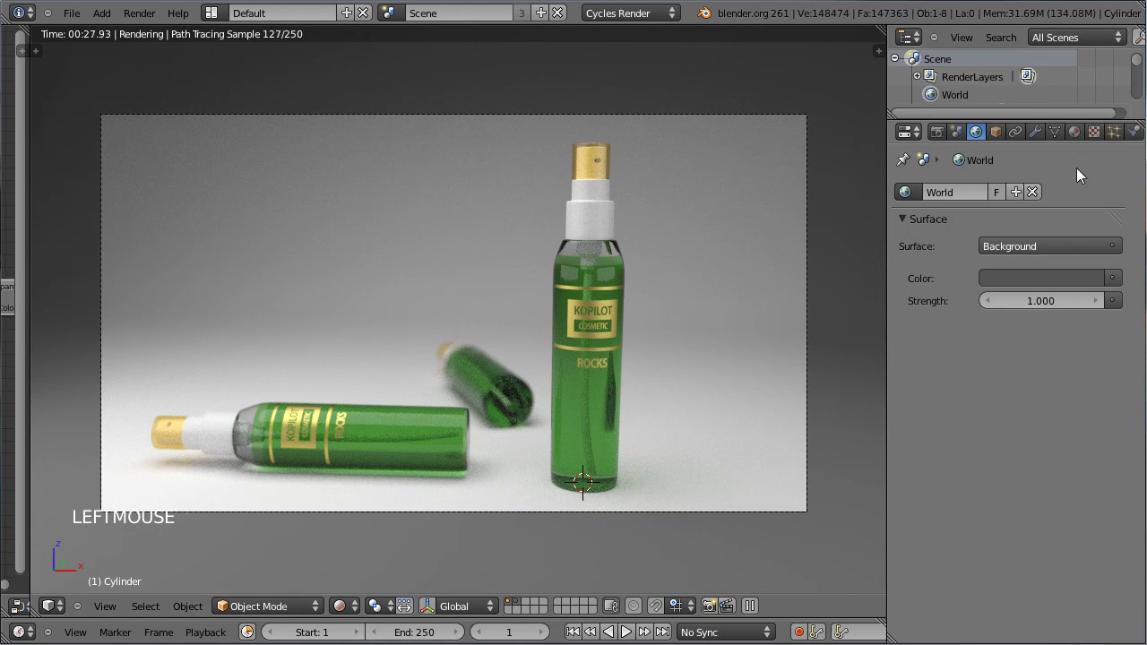
click(1080, 141)
click(1082, 140)
click(961, 213)
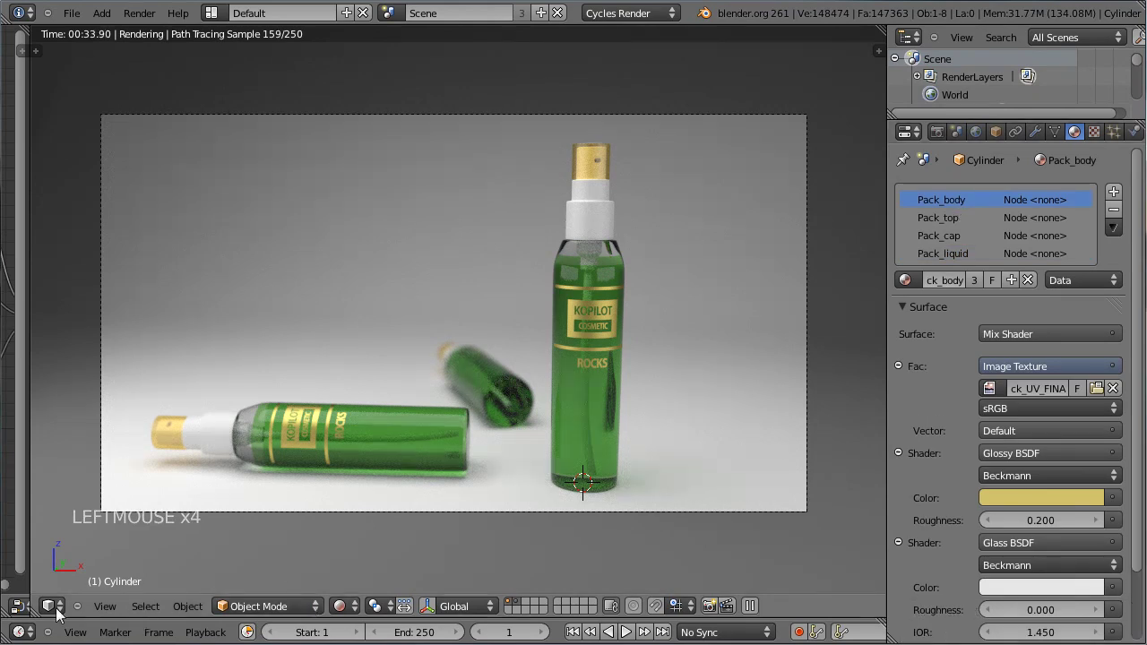
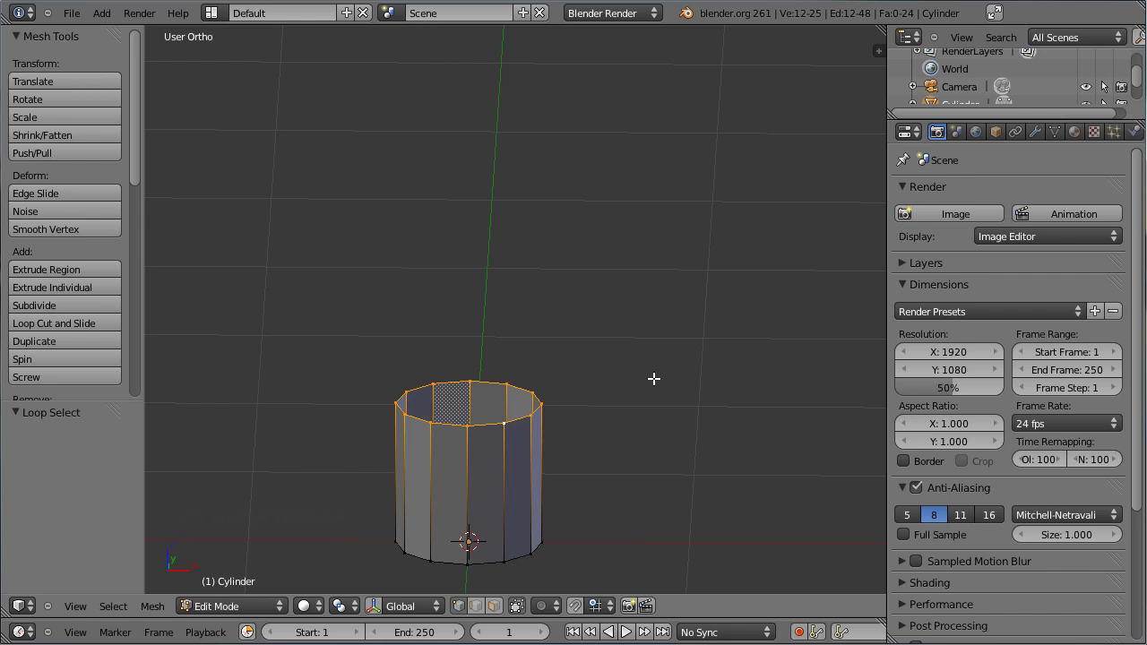
In front view, extrude the cylinder's top ring upward and scale it narrower for the bottle top
key(KP_1)
middle_click(572, 254)
key(g)
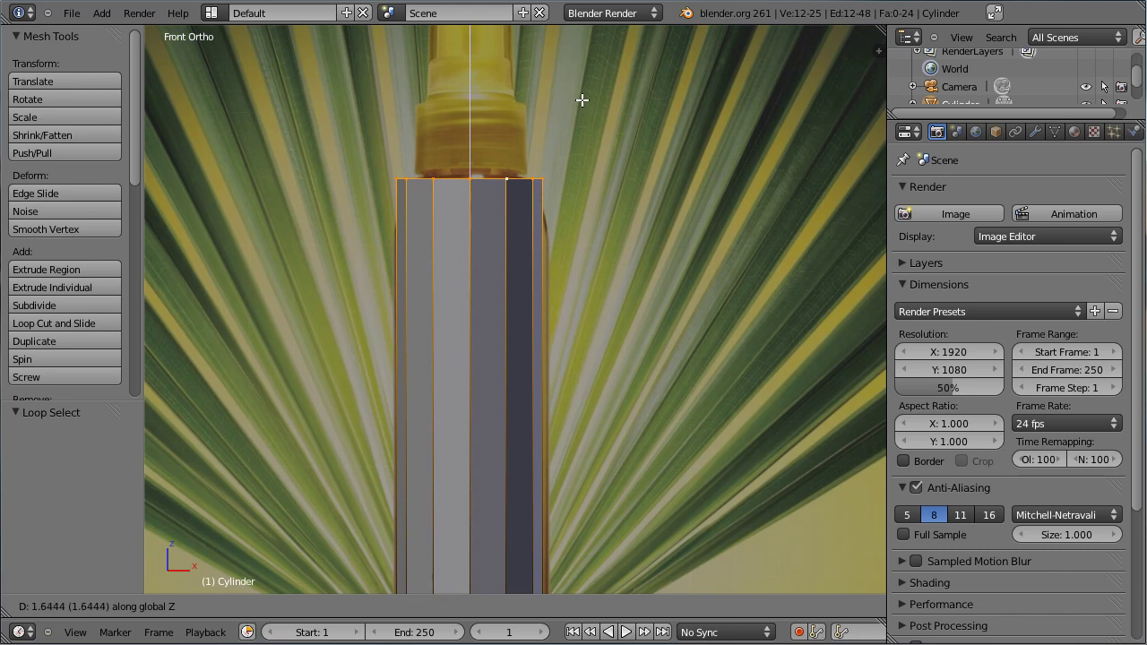
click(611, 203)
key(s)
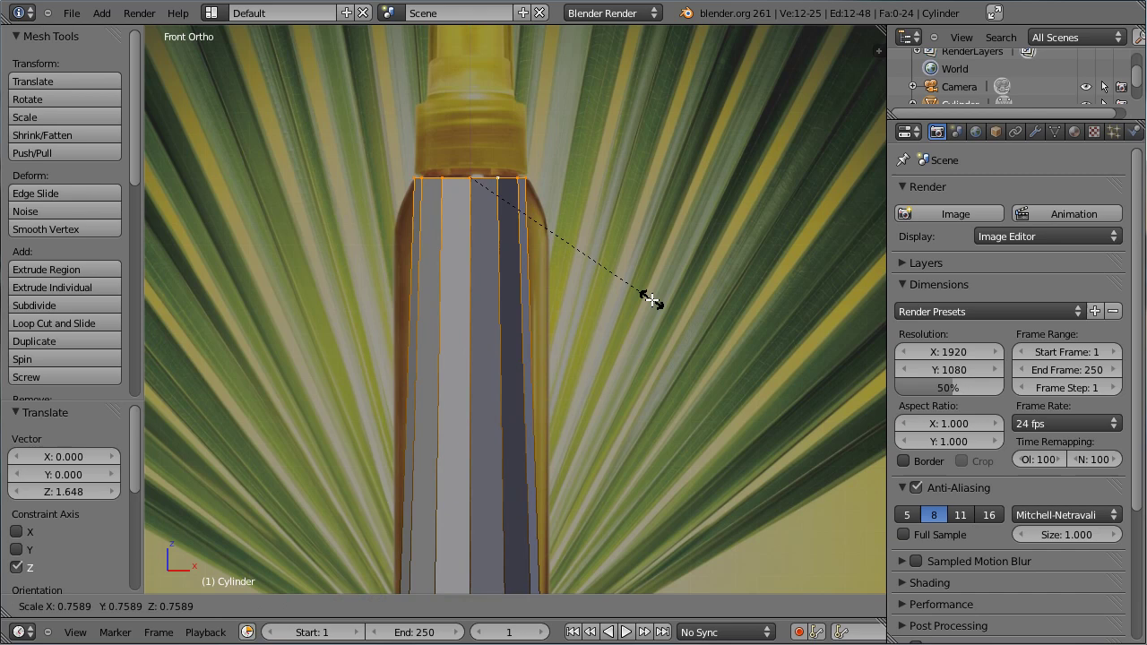
click(653, 358)
Loop-cut below the top and widen the new ring into the bottle shoulder
middle_click(648, 428)
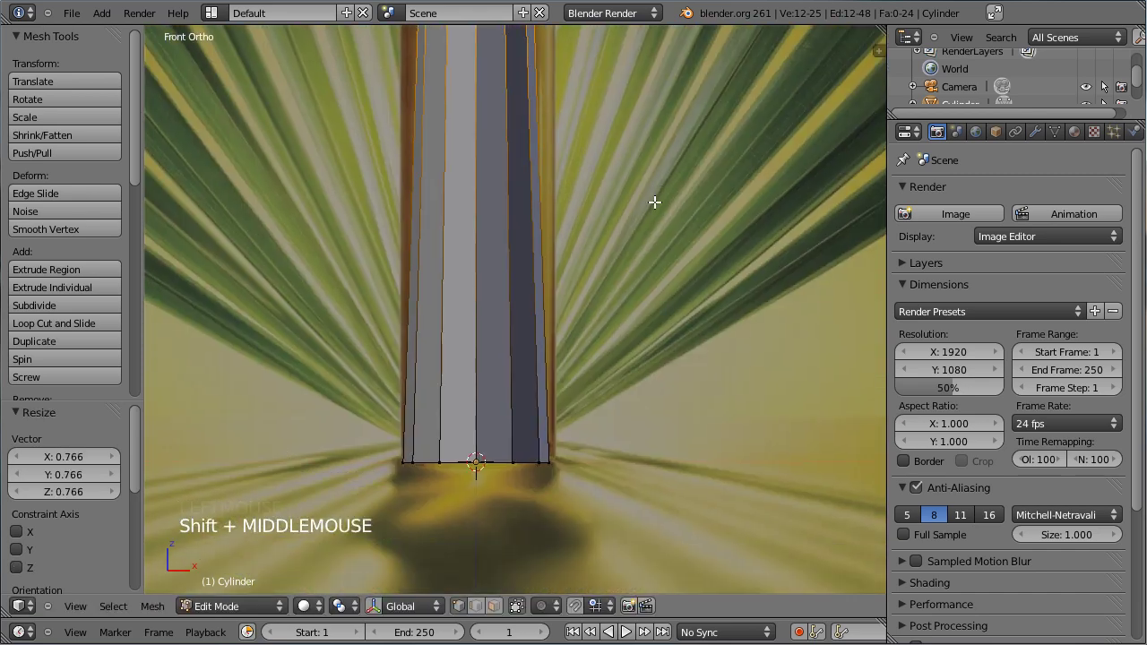
middle_click(625, 169)
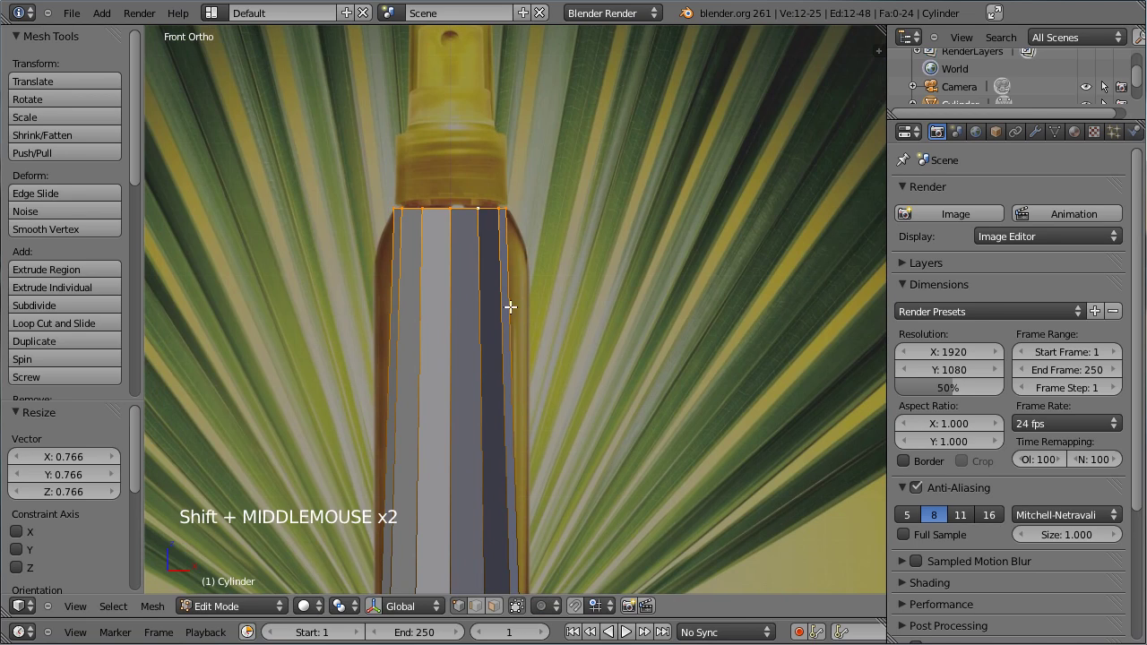
key(ctrl+r)
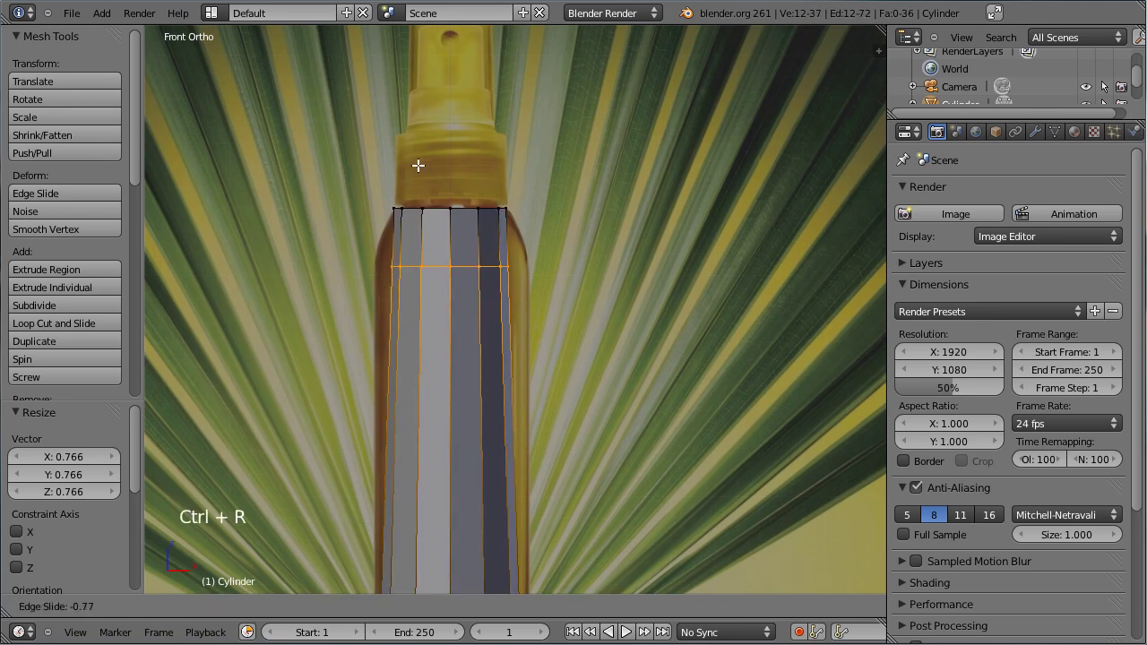
click(479, 277)
key(s)
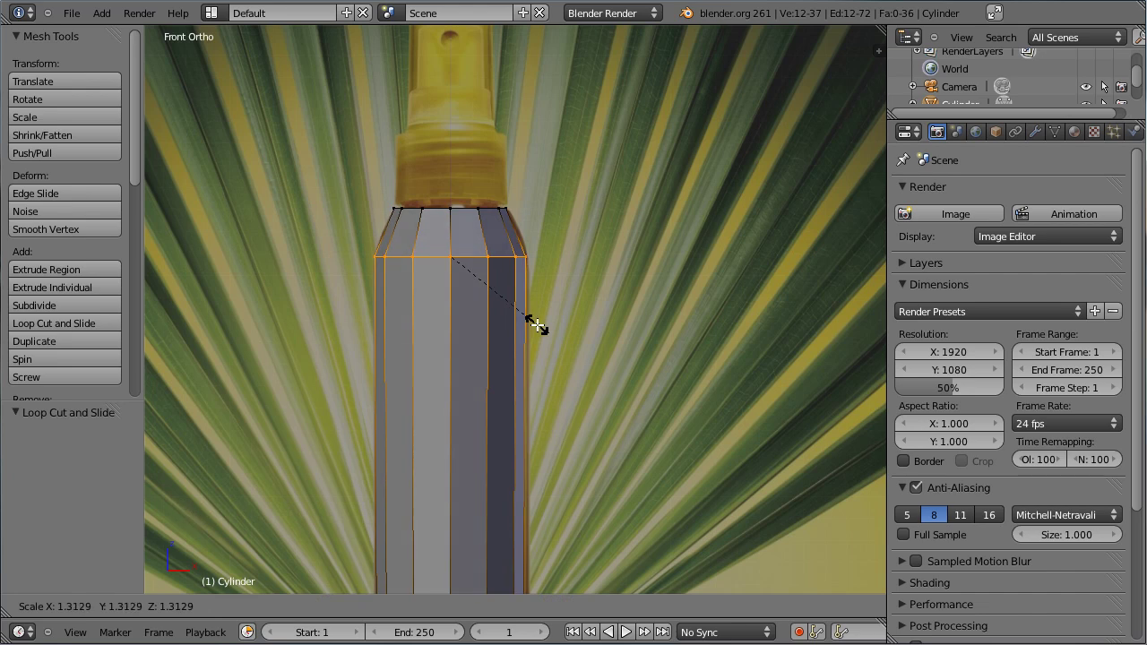
click(537, 326)
Check the body shape against the reference and return to Object Mode
scroll(down, 3)
scroll(up, 3)
scroll(down, 3)
scroll(up, 3)
scroll(up, 3)
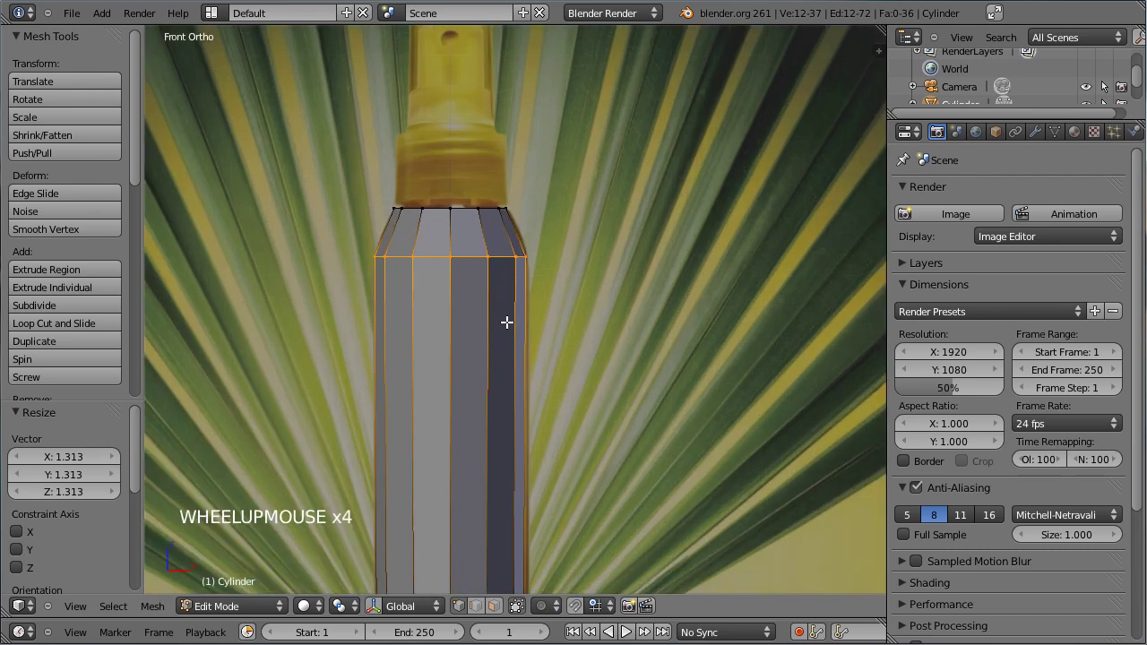
key(Tab)
scroll(down, 3)
middle_click(490, 355)
Add a Subdivision Surface modifier with View 3, Render 4 and Optimal Display on
click(1051, 143)
click(955, 221)
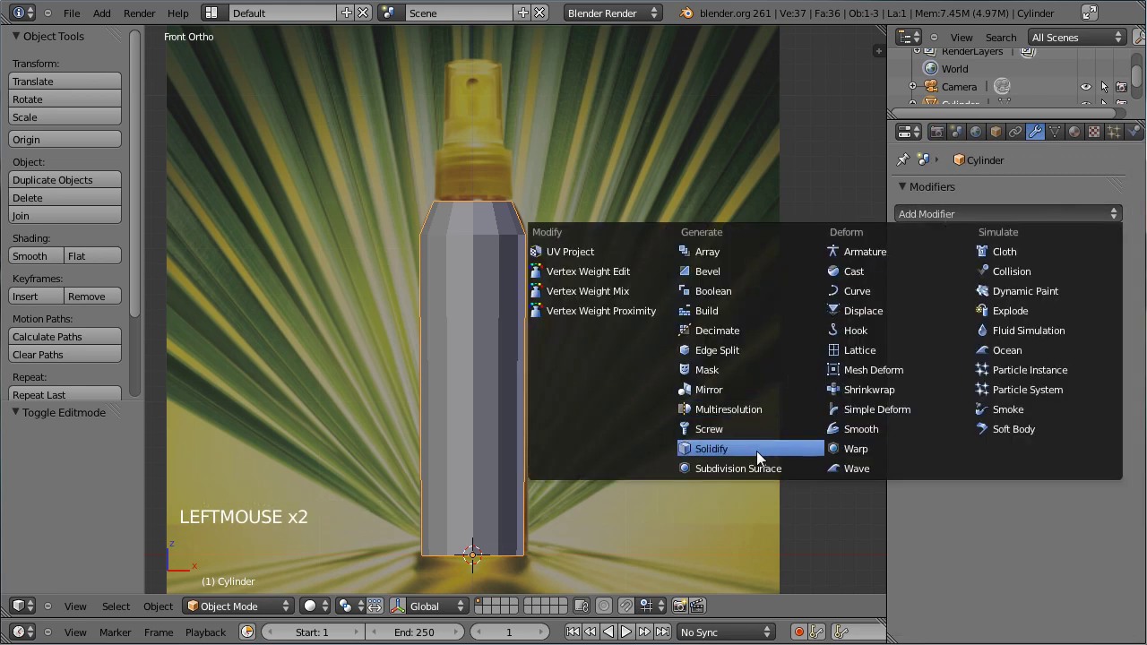
double_click(1006, 349)
double_click(1006, 366)
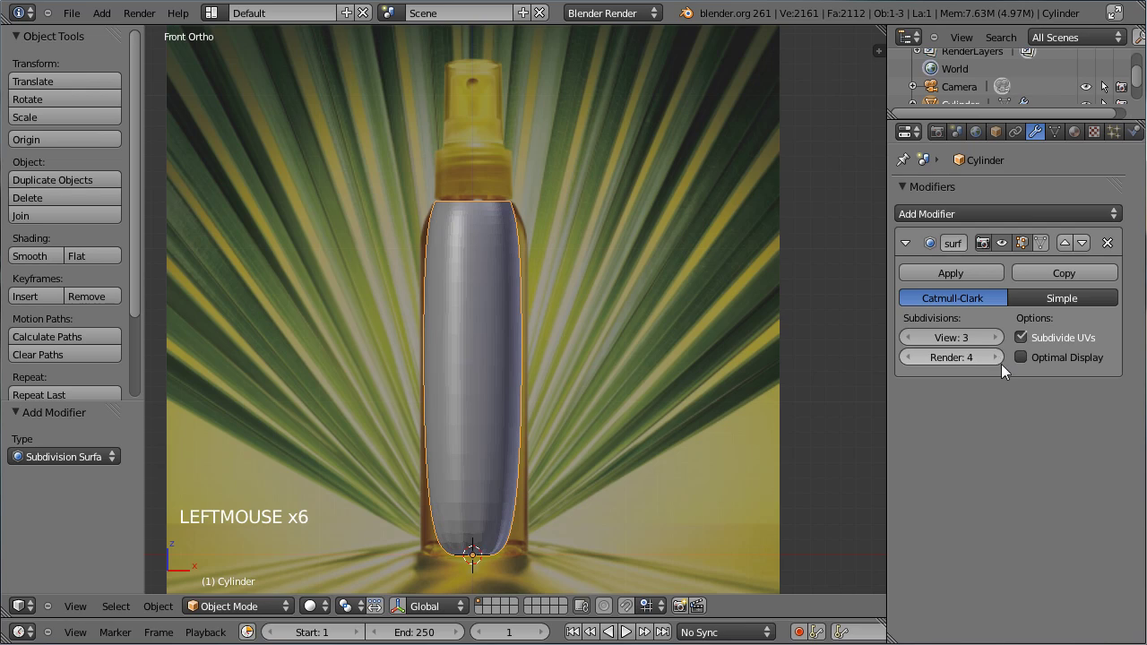
click(1029, 366)
Return to Edit Mode on the smoothed bottle ready to add edge loops
click(43, 262)
key(t)
middle_click(482, 370)
scroll(up, 3)
scroll(down, 3)
key(Tab)
middle_click(482, 342)
Add supporting edge loops on the body, below the shoulder and near the top rim
key(ctrl+r)
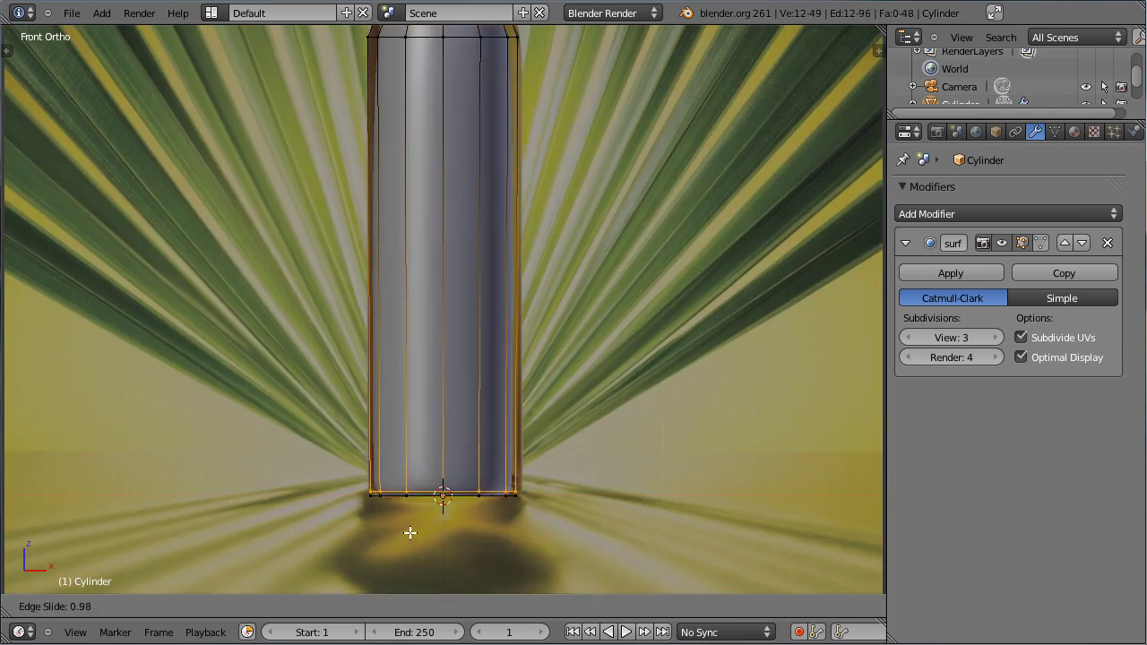
click(410, 535)
middle_click(424, 209)
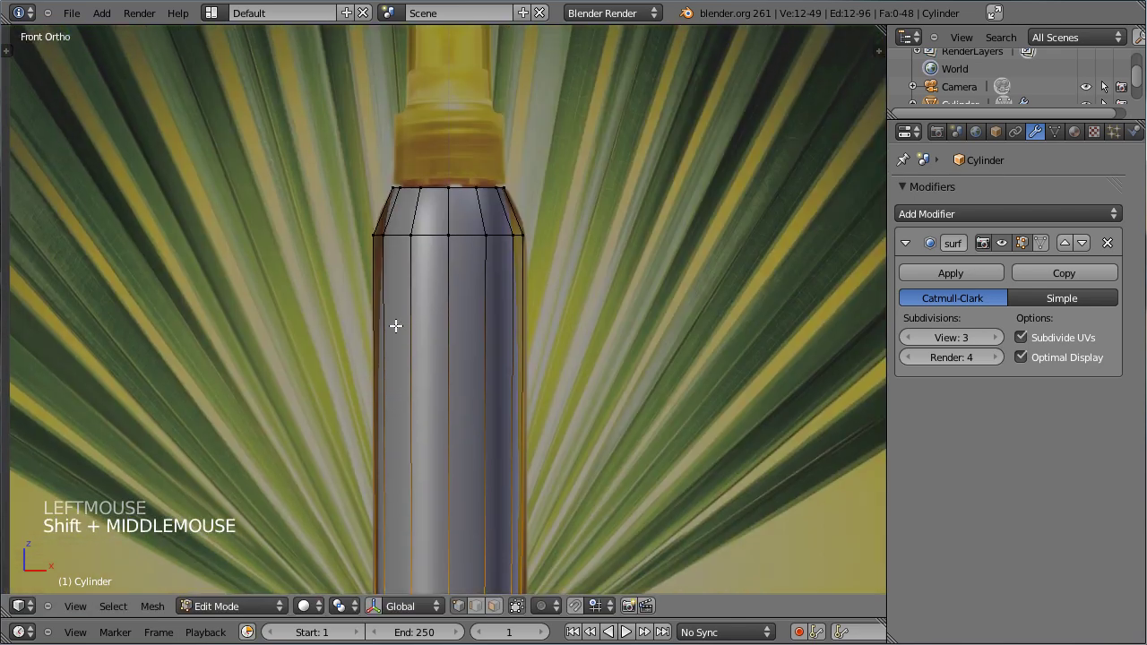
key(ctrl+r)
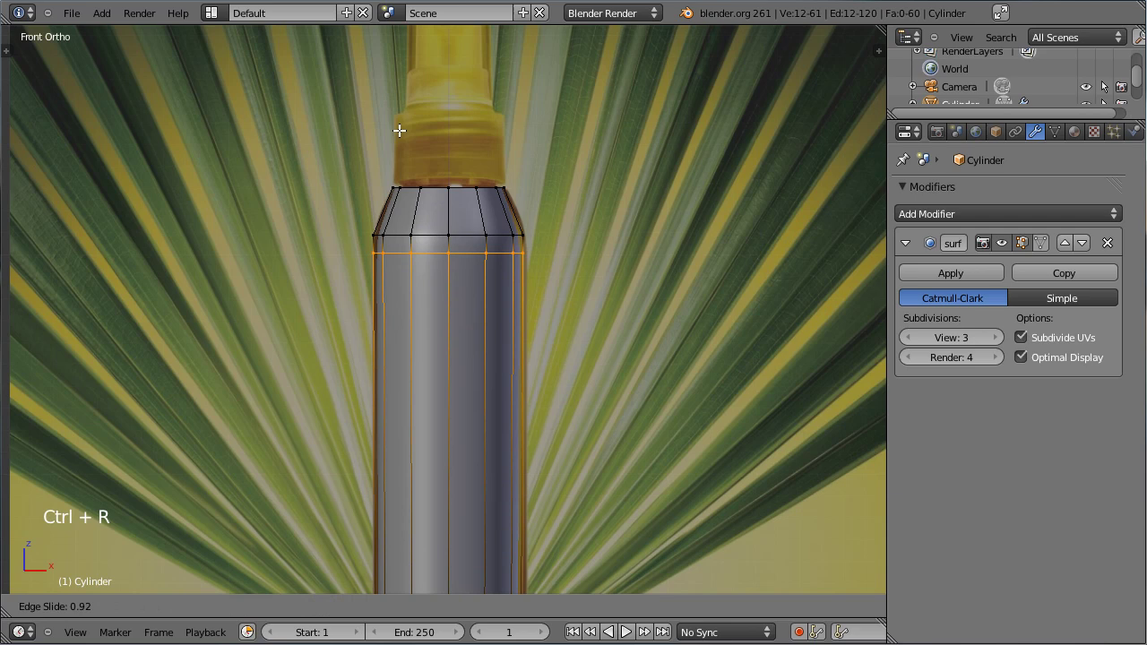
click(398, 142)
key(ctrl+r)
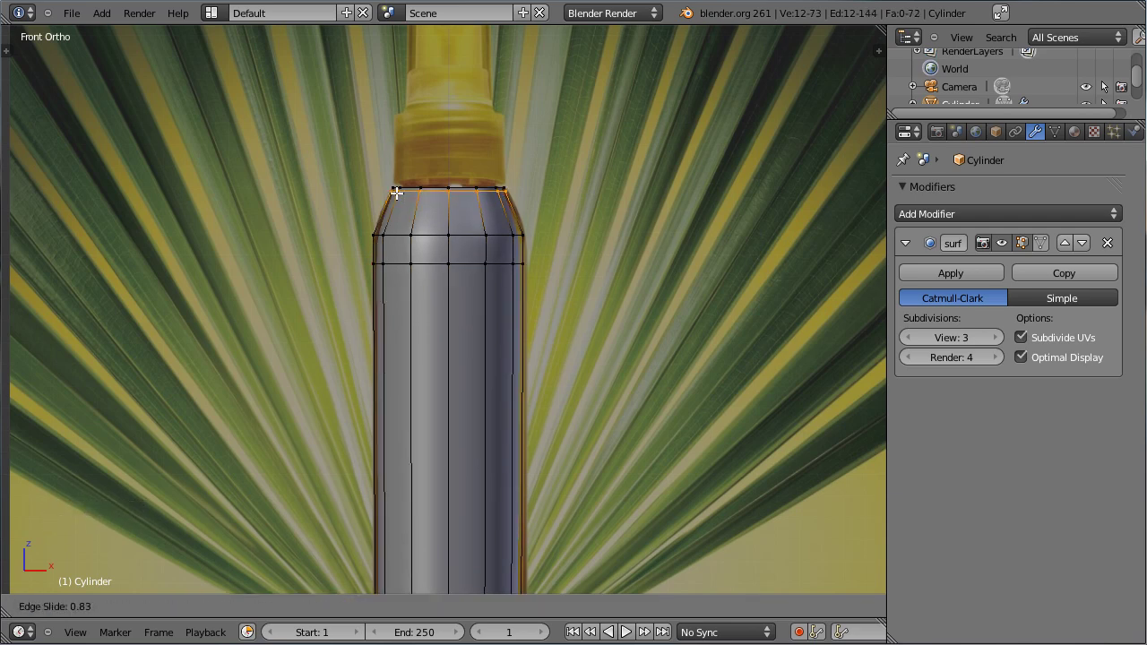
click(396, 194)
Select the top ring from above and shrink it inward in front view
middle_click(417, 133)
middle_click(447, 130)
right_click(450, 284)
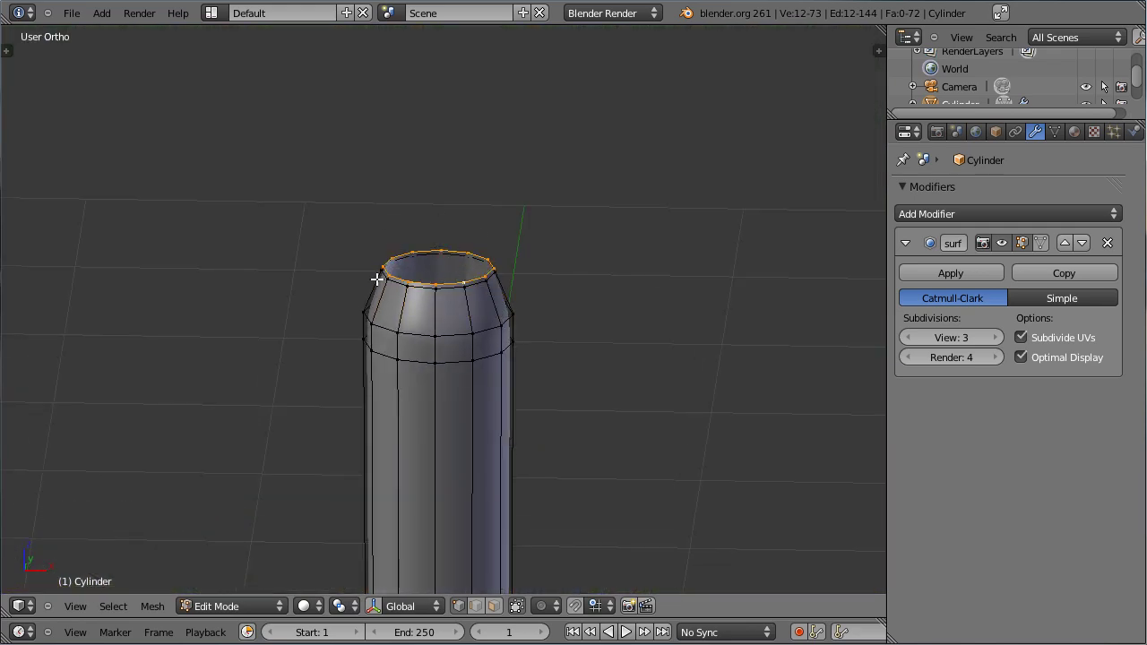
key(KP_1)
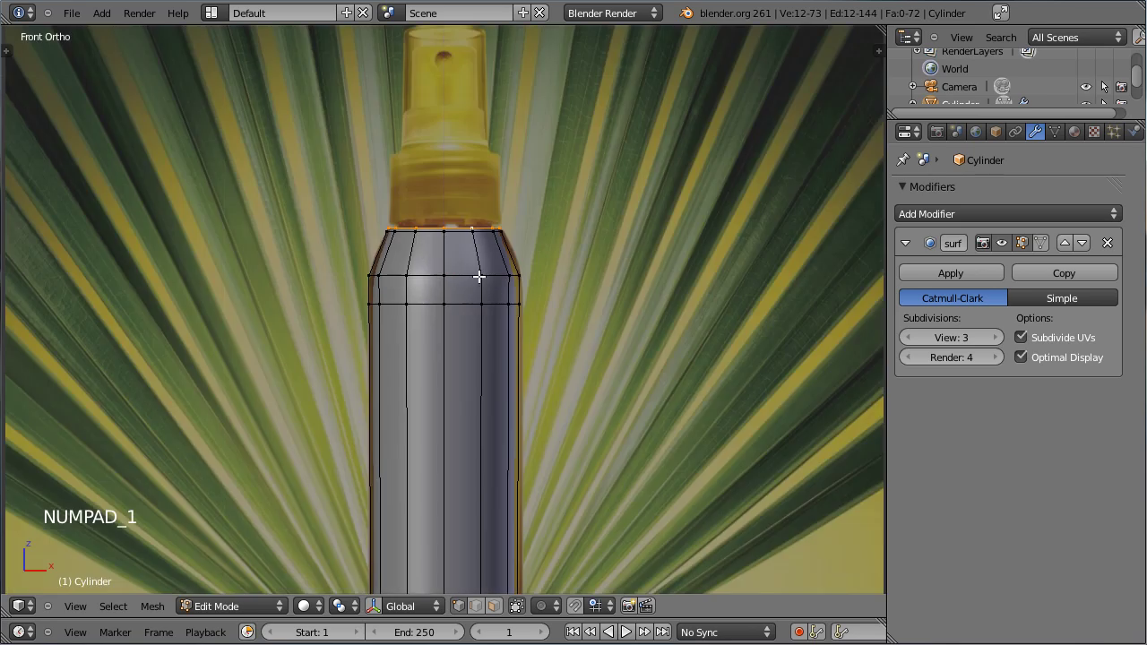
key(e)
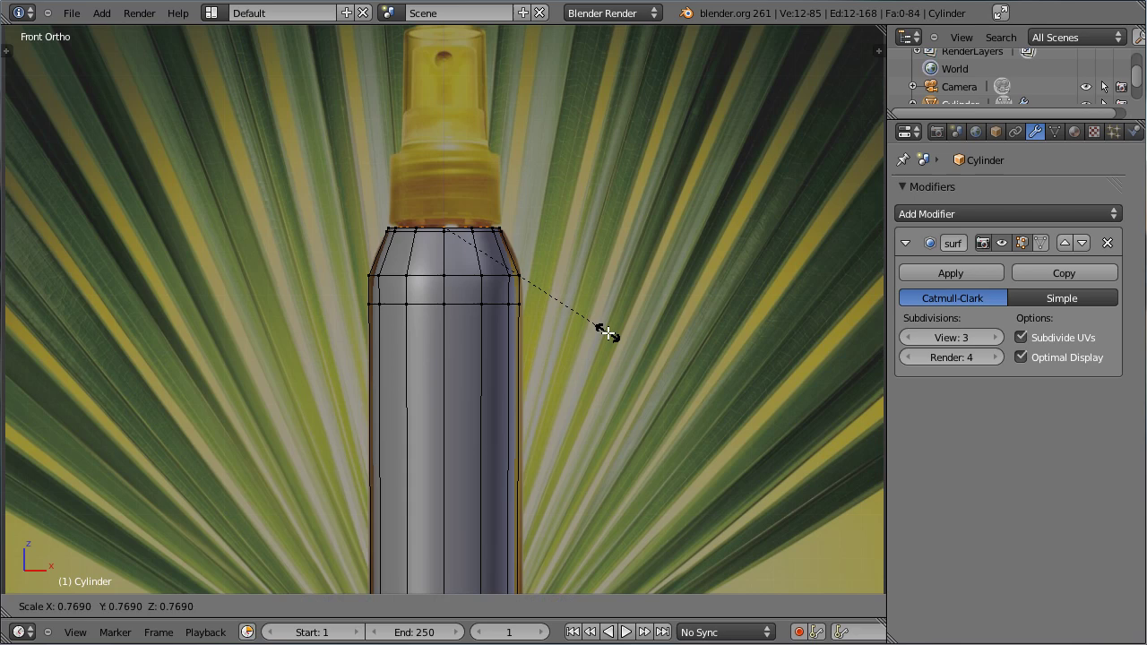
click(603, 332)
Extrude the top ring straight up twice to form the narrow neck reaching the cap base
key(e)
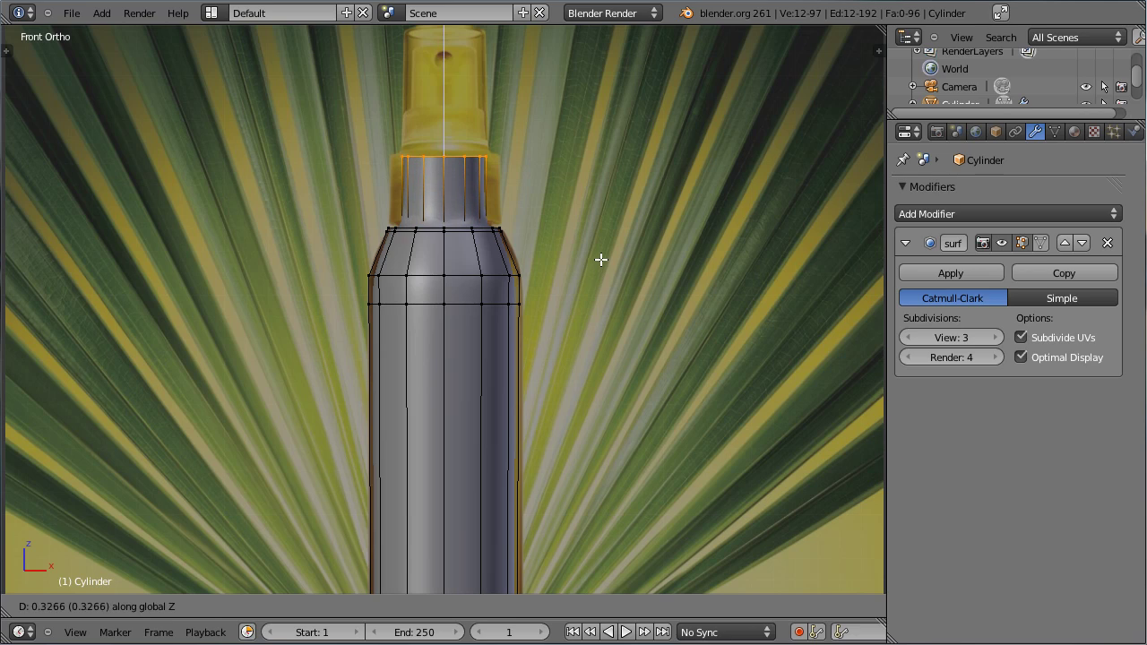
click(600, 258)
scroll(up, 3)
key(g)
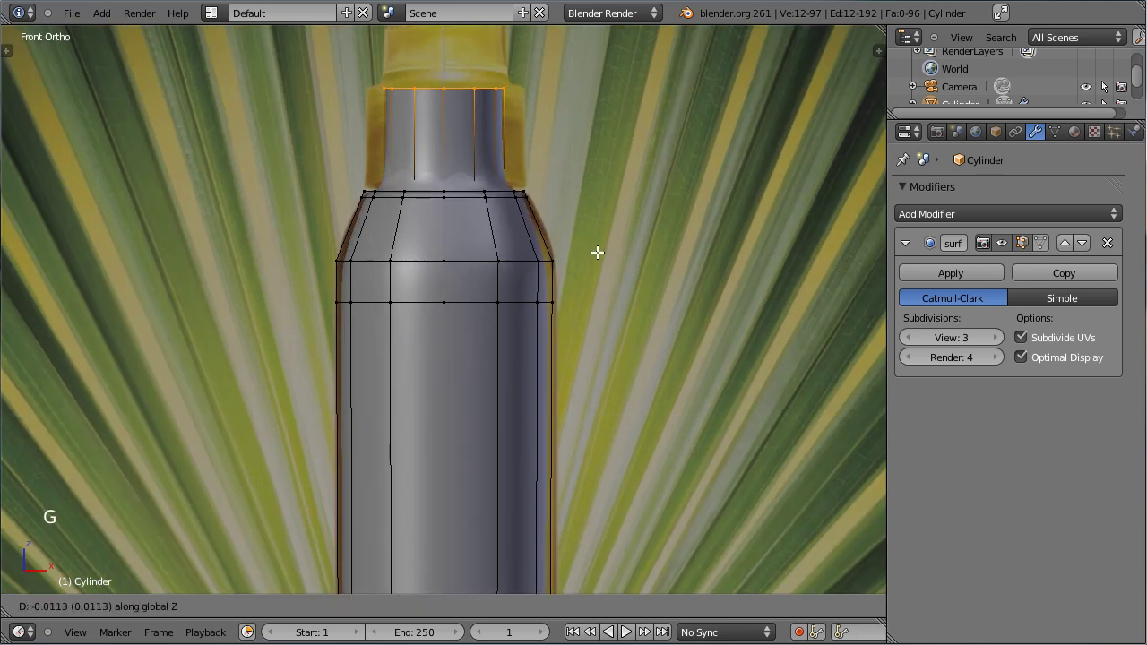
click(597, 253)
middle_click(574, 224)
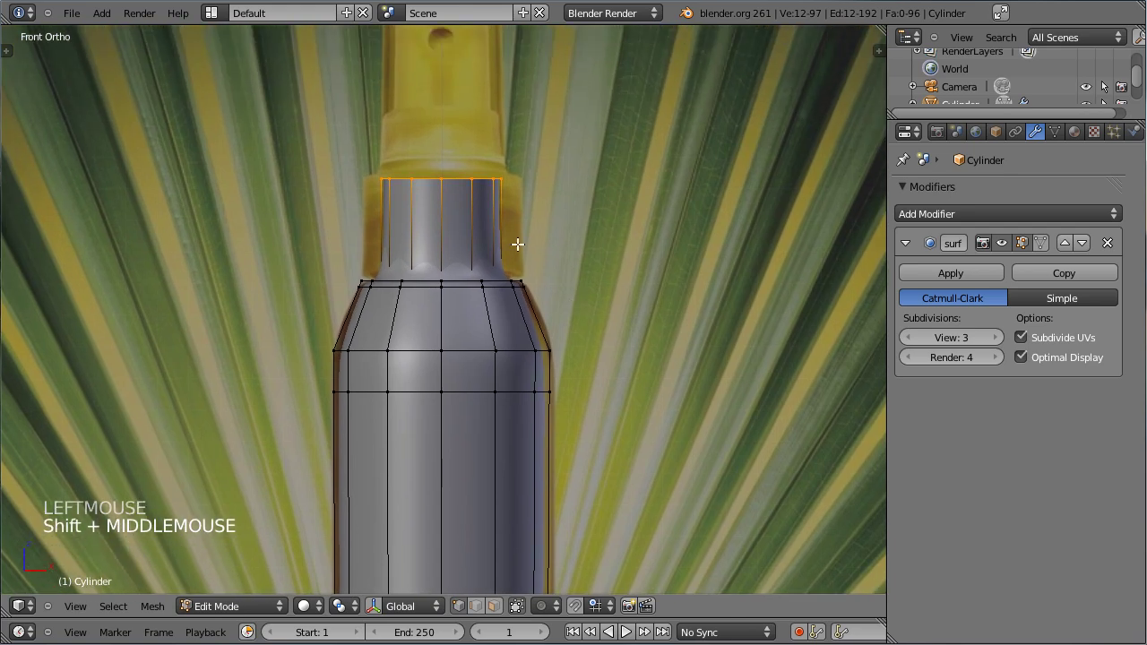
Squash the neck rings together and shrink alternate rings inward to carve thread grooves
key(ctrl+r)
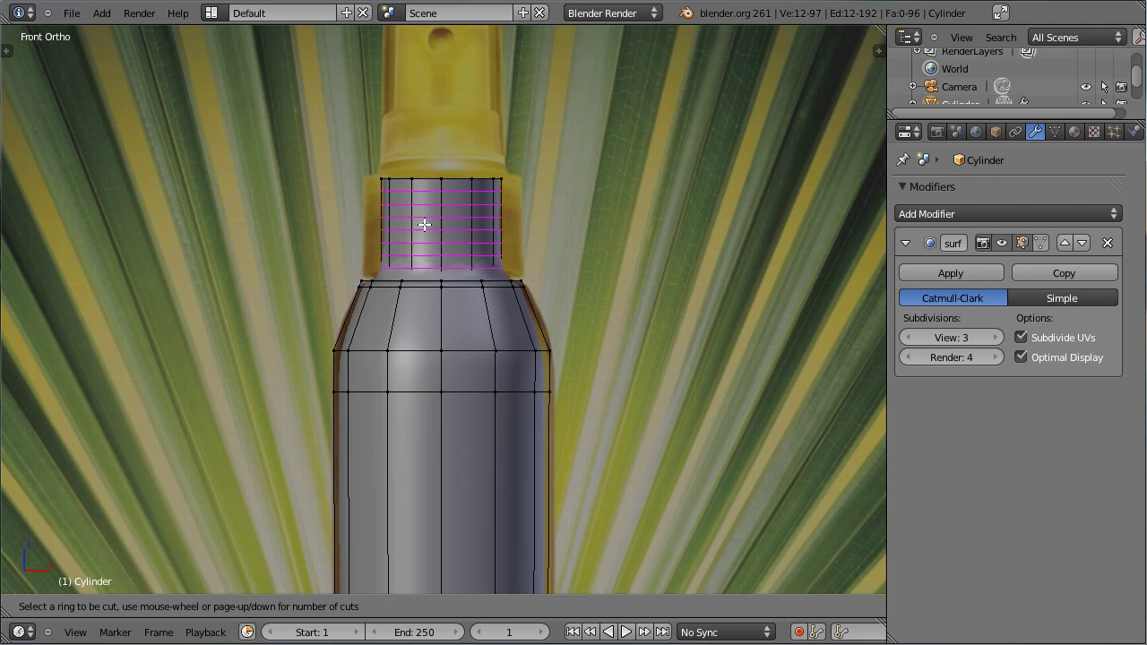
click(424, 226)
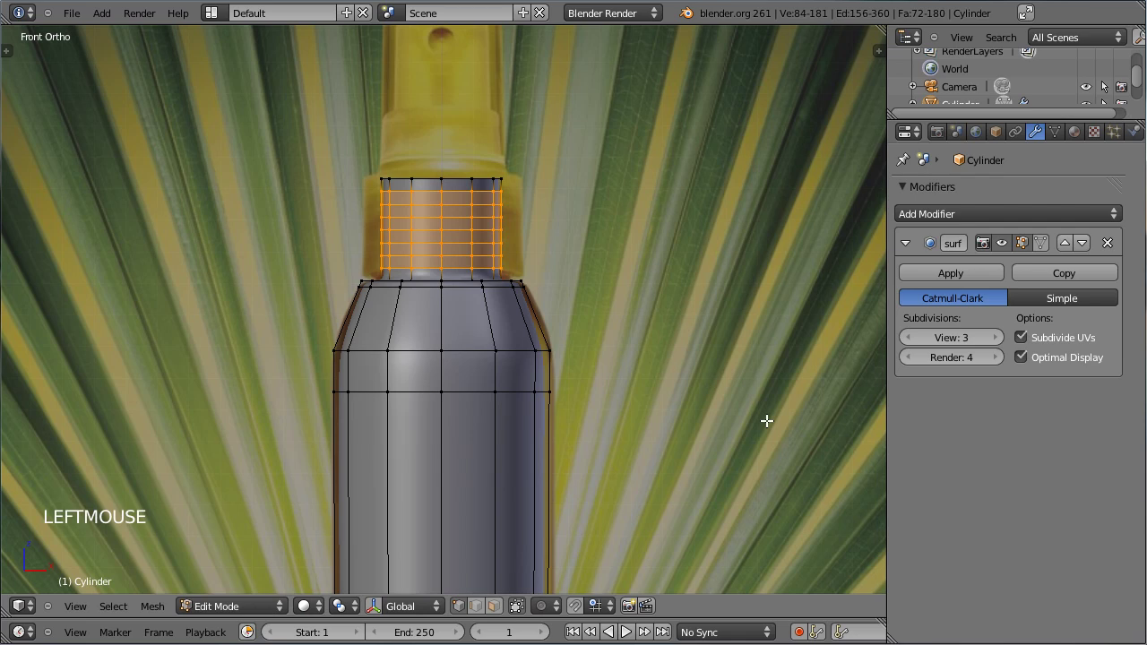
key(s)
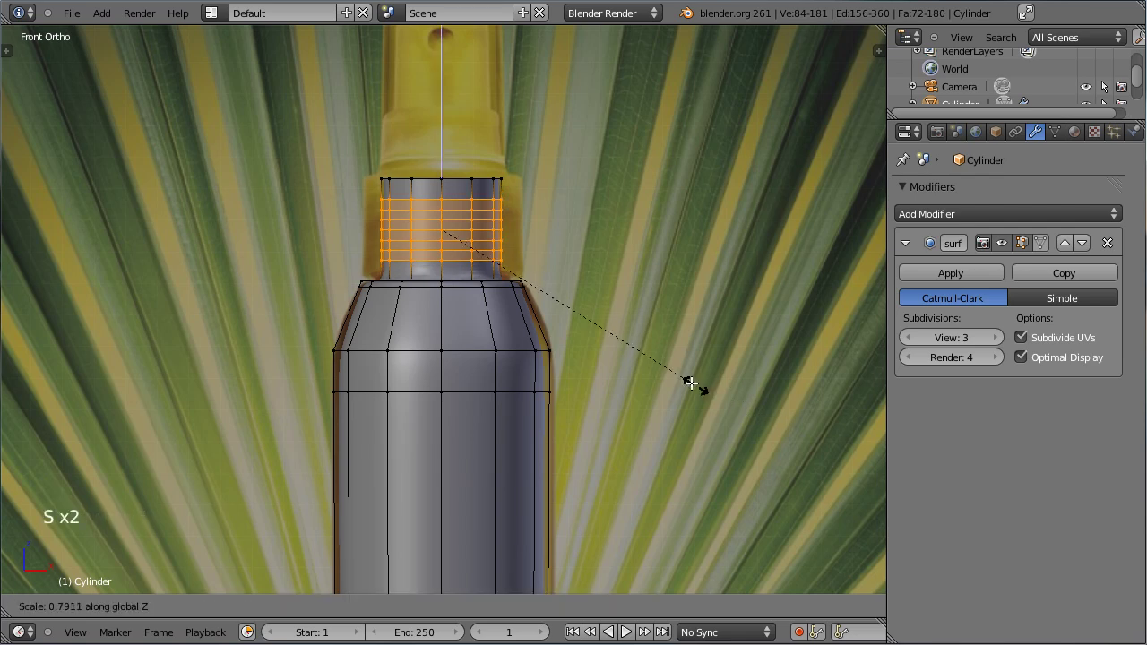
click(650, 356)
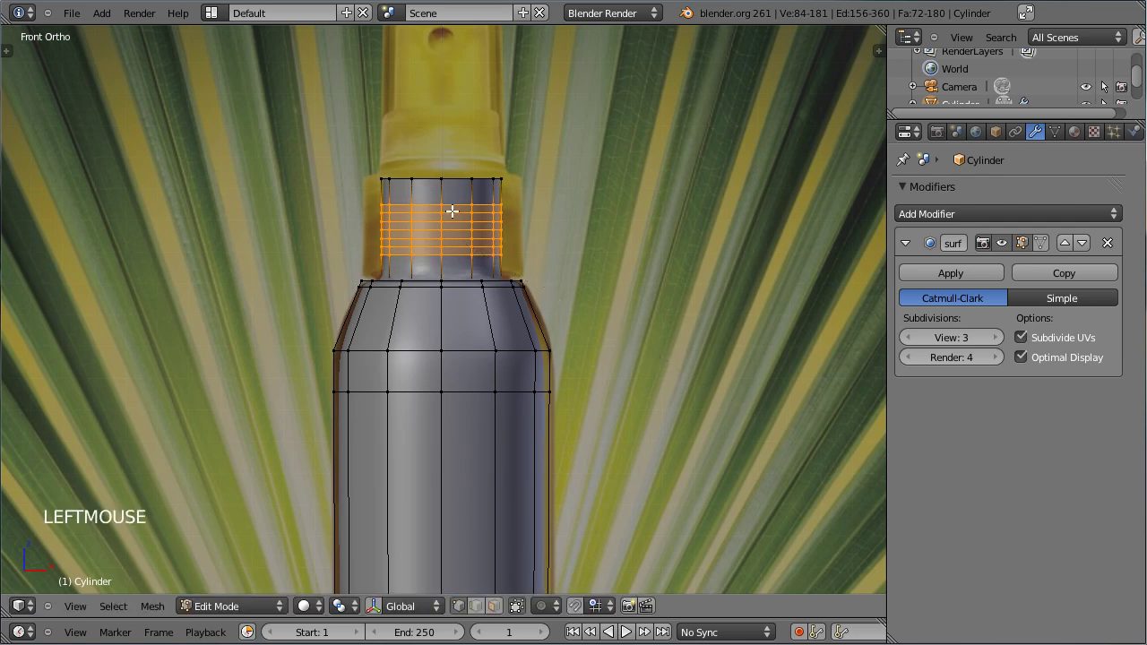
right_click(451, 214)
right_click(456, 231)
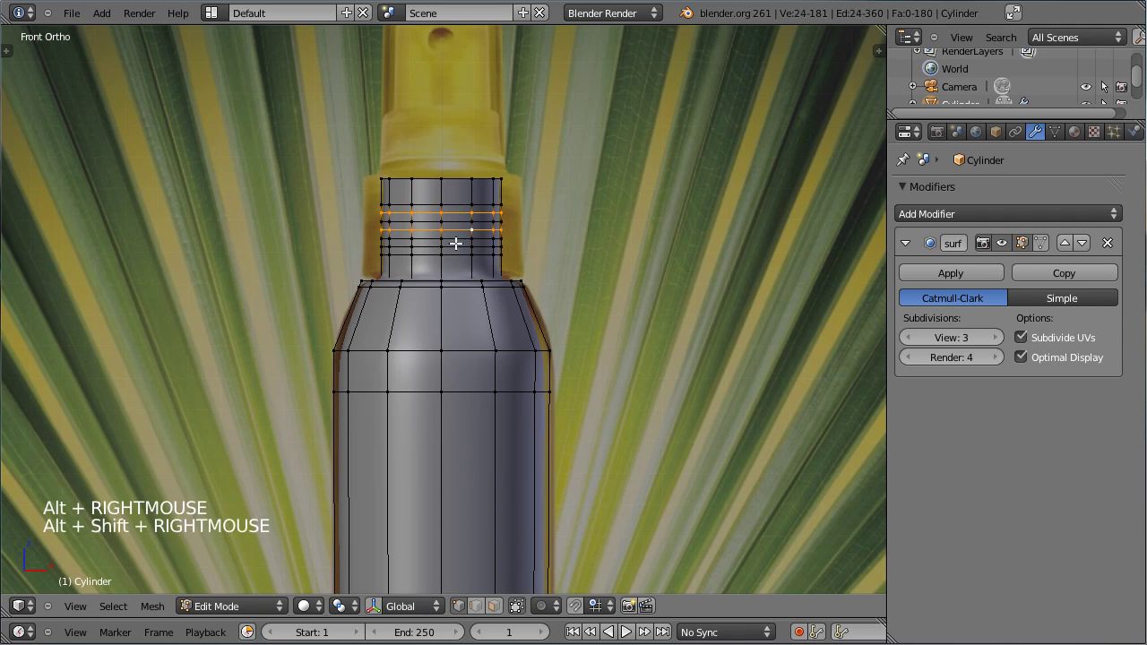
right_click(455, 246)
key(s)
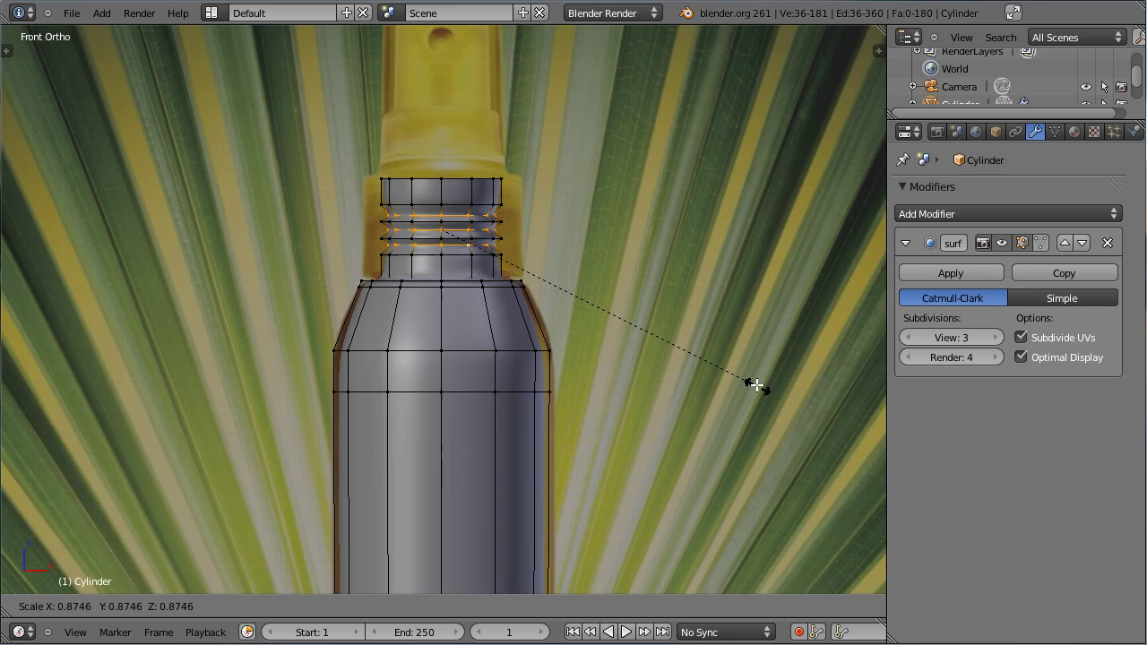
click(758, 386)
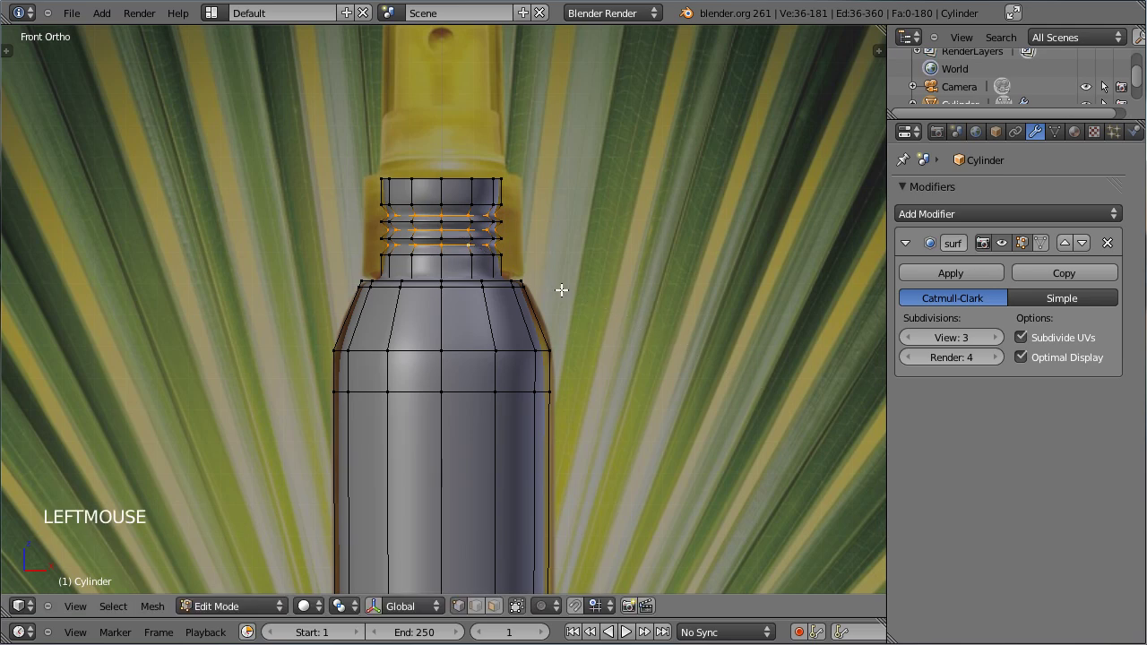
Preview the smoothed threaded neck in Object Mode, then return to editing
key(Tab)
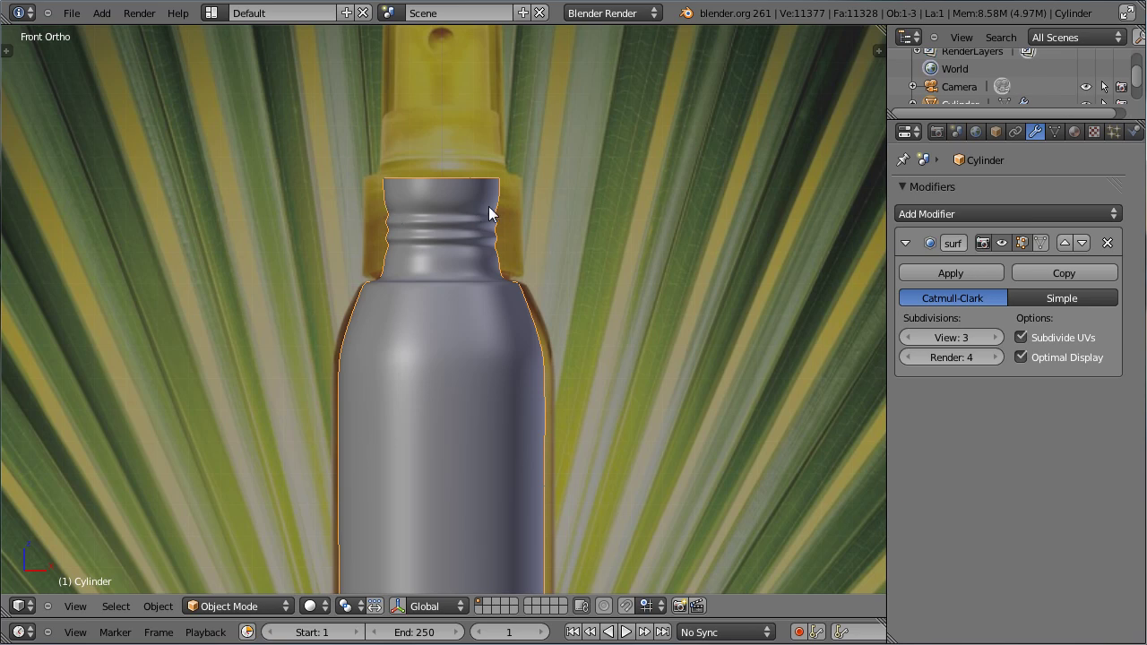
scroll(up, 3)
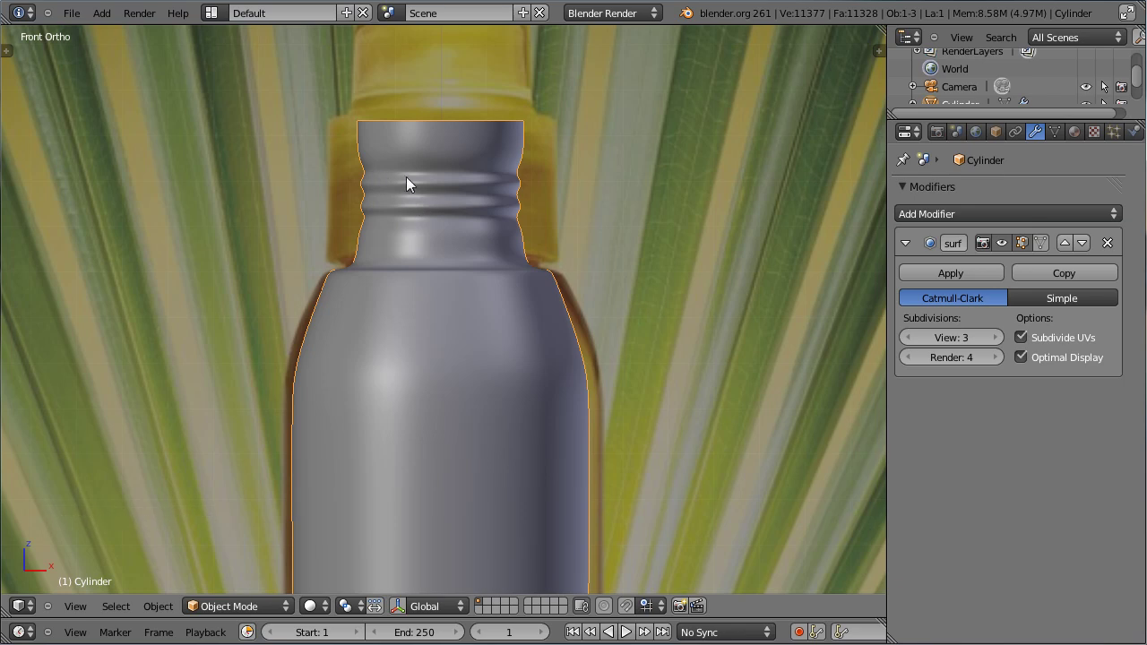
key(Tab)
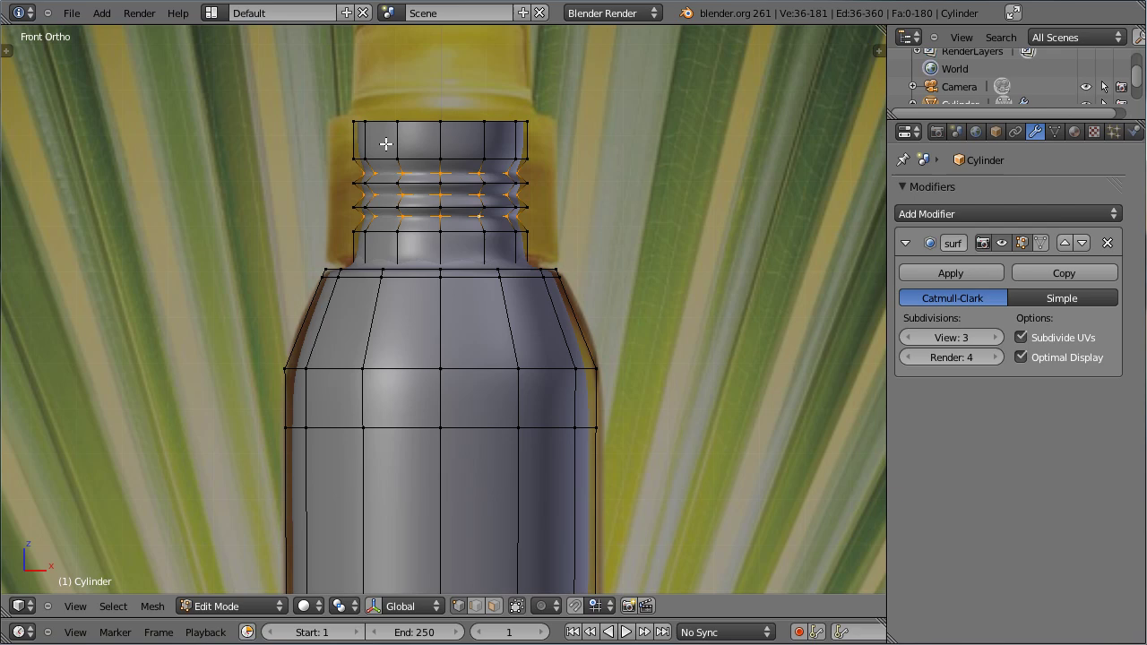
scroll(up, 3)
middle_click(409, 104)
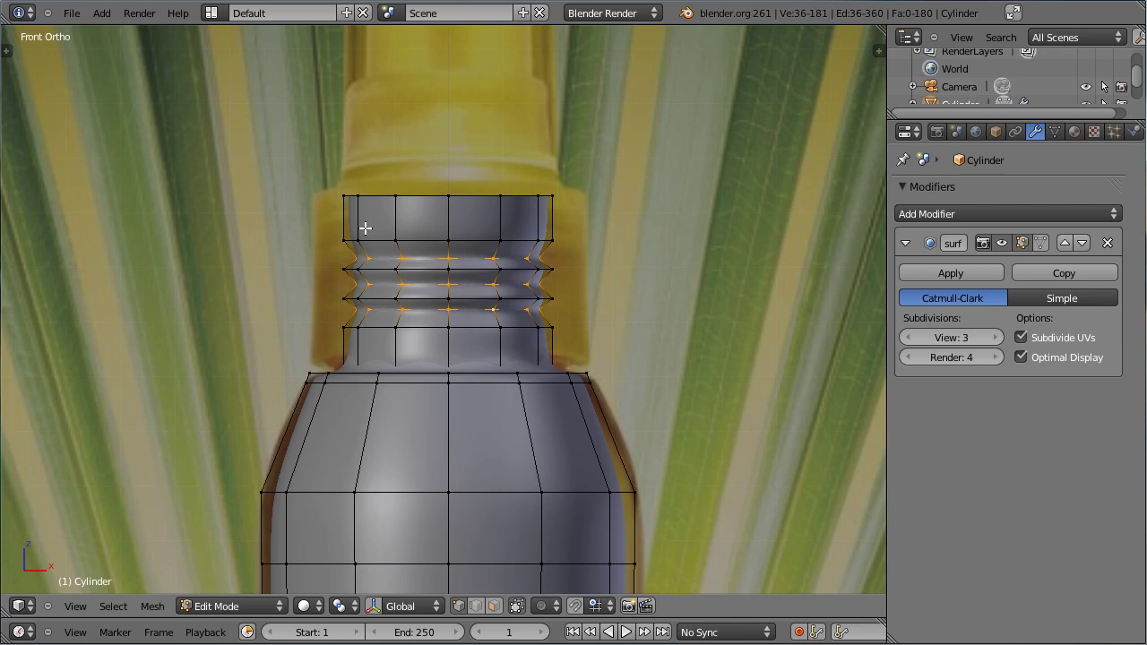
scroll(up, 3)
Add a ring around the neck and slide it down to sharpen the neck-shoulder join
key(ctrl+r)
click(318, 208)
key(ctrl+r)
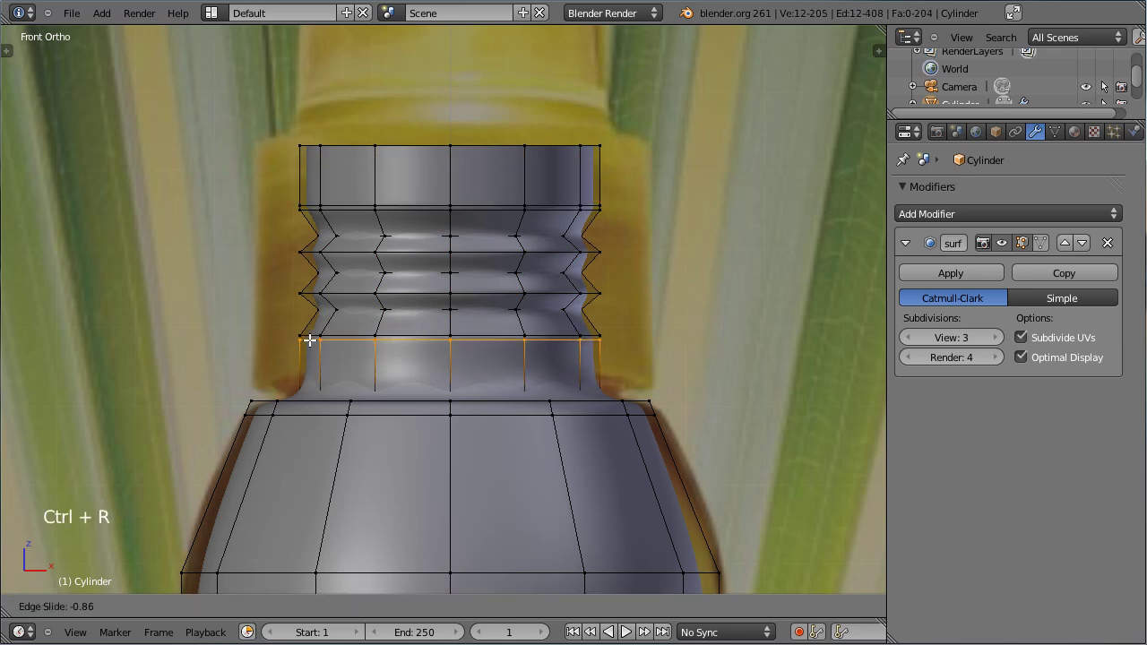
click(308, 370)
key(ctrl+r)
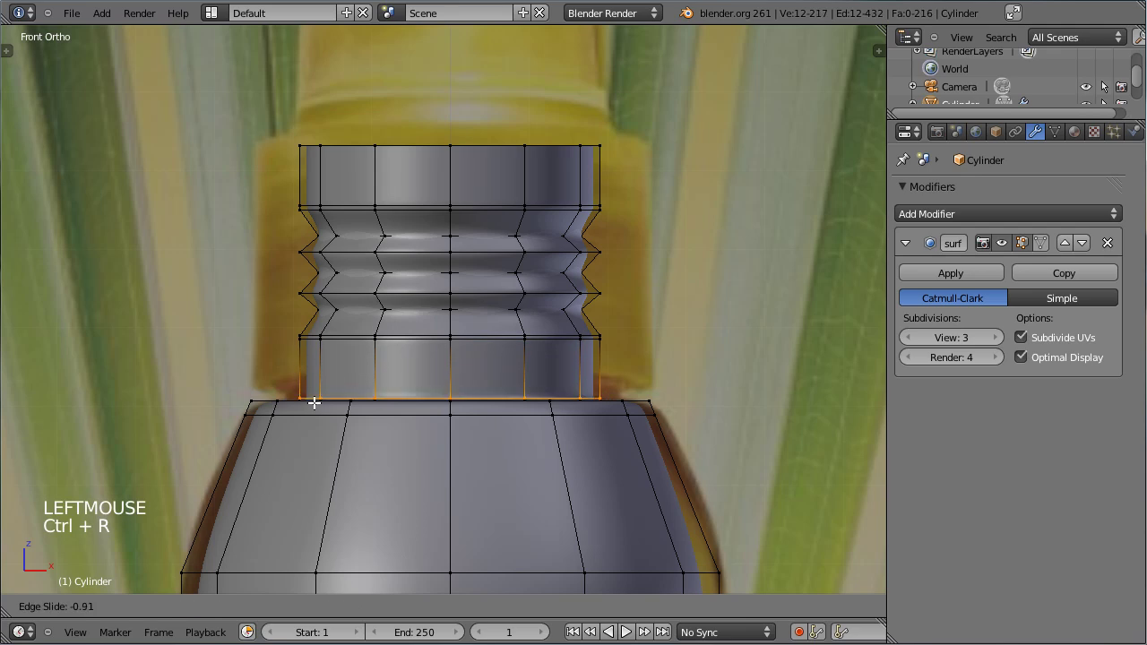
click(317, 394)
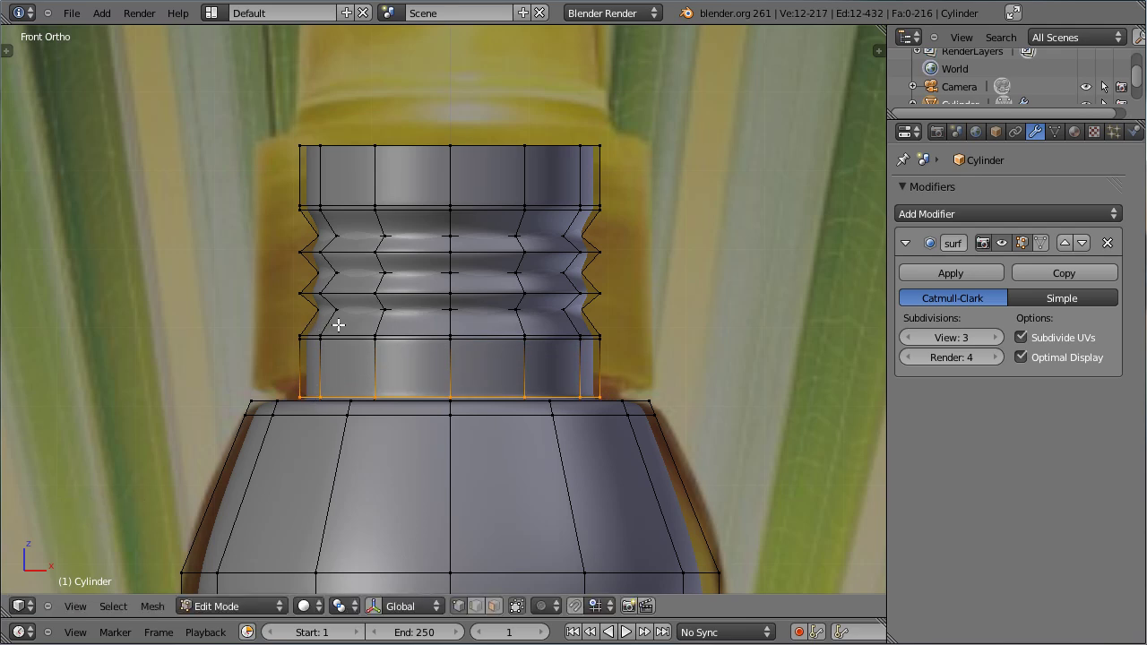
key(Tab)
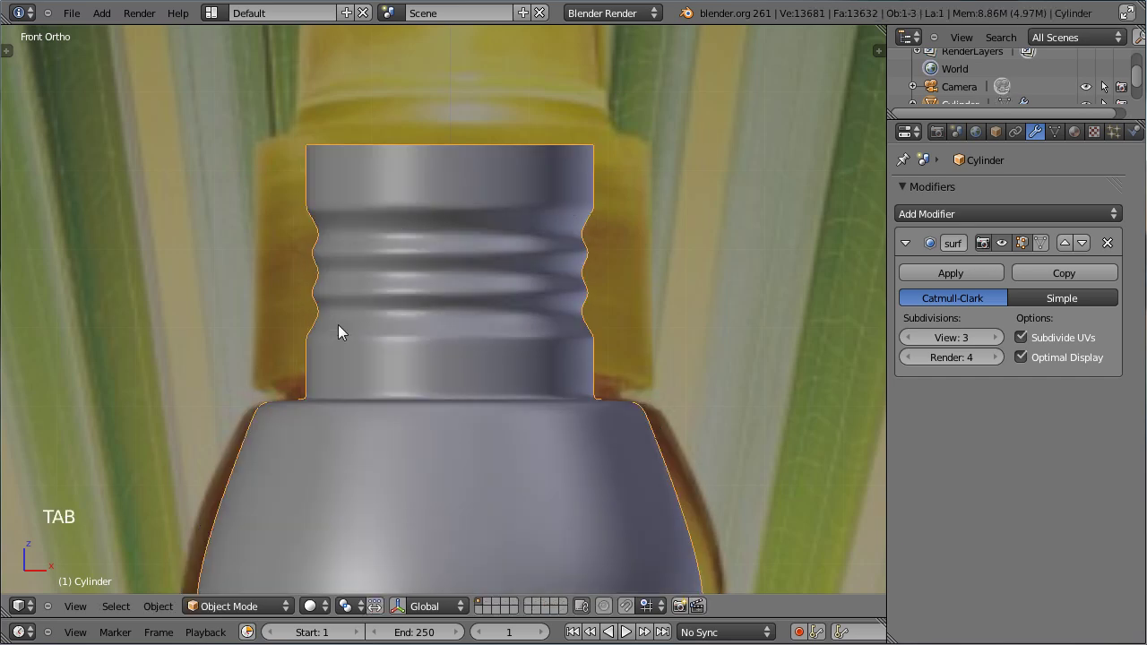
scroll(down, 3)
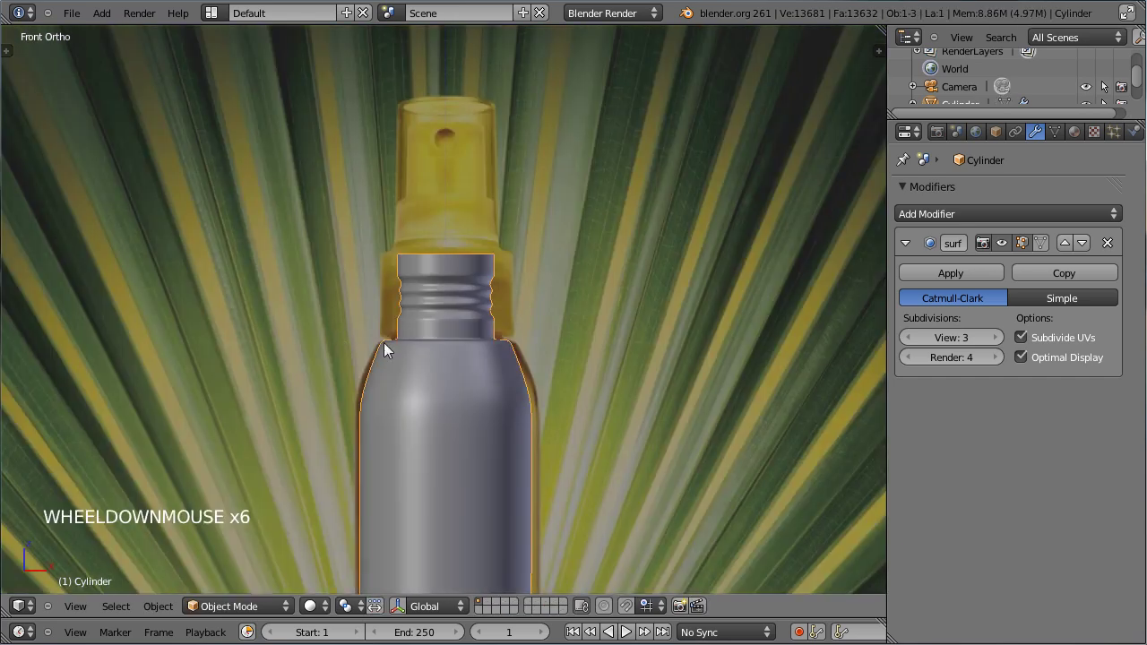
middle_click(510, 425)
scroll(down, 3)
middle_click(458, 302)
scroll(up, 3)
middle_click(444, 112)
scroll(up, 3)
middle_click(439, 287)
scroll(up, 3)
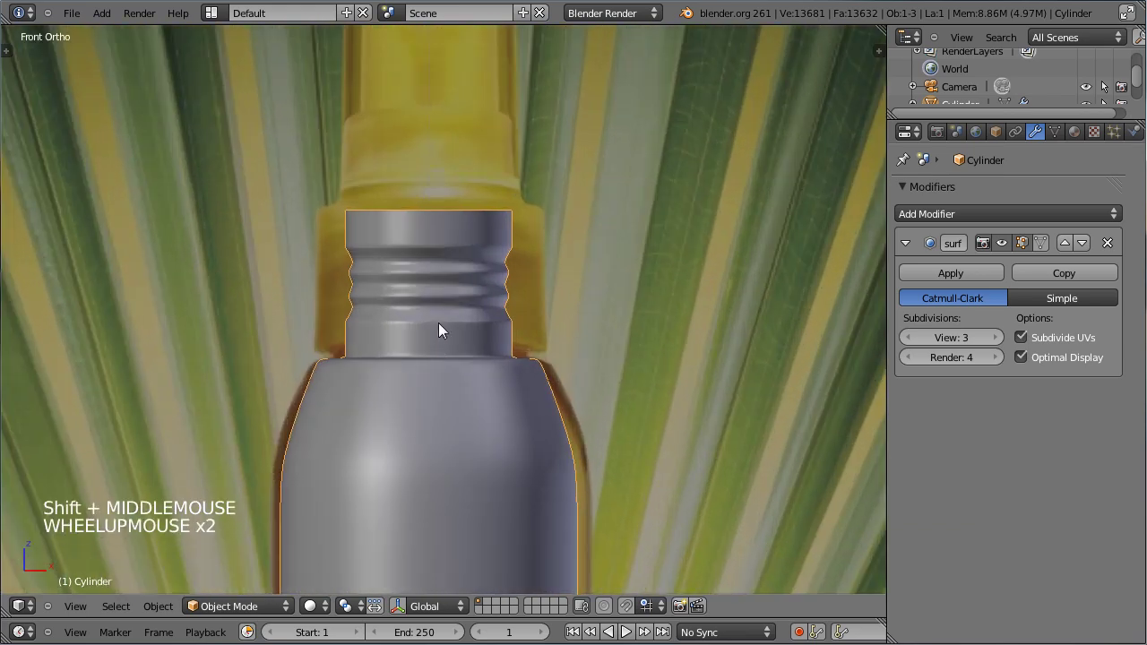
scroll(down, 3)
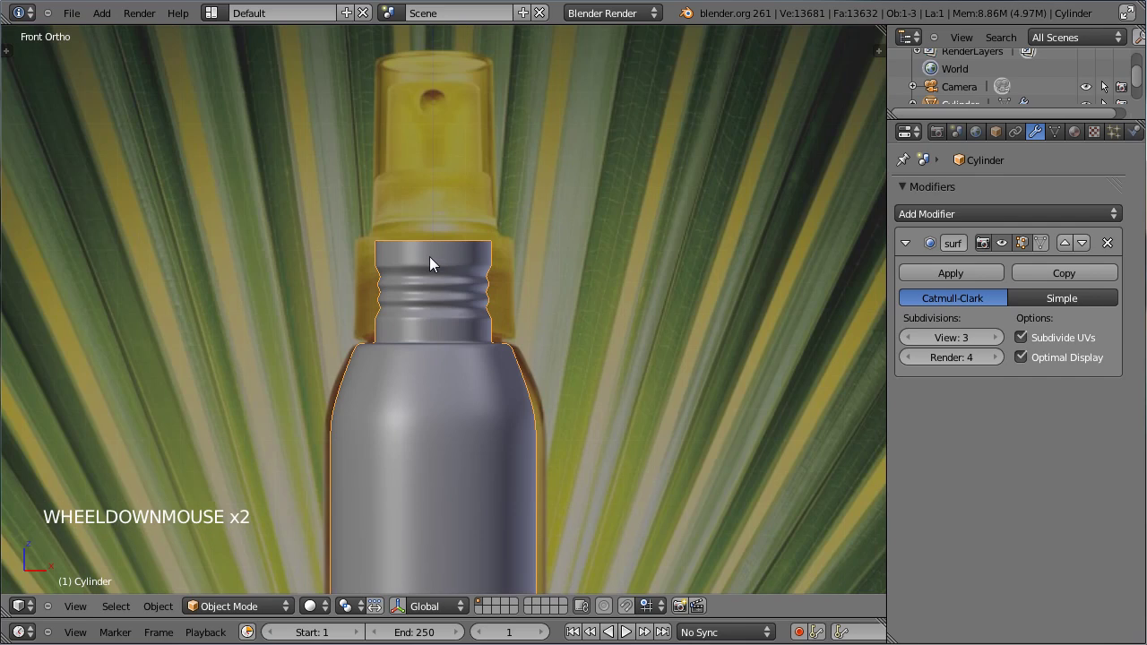
scroll(down, 3)
scroll(up, 3)
scroll(down, 3)
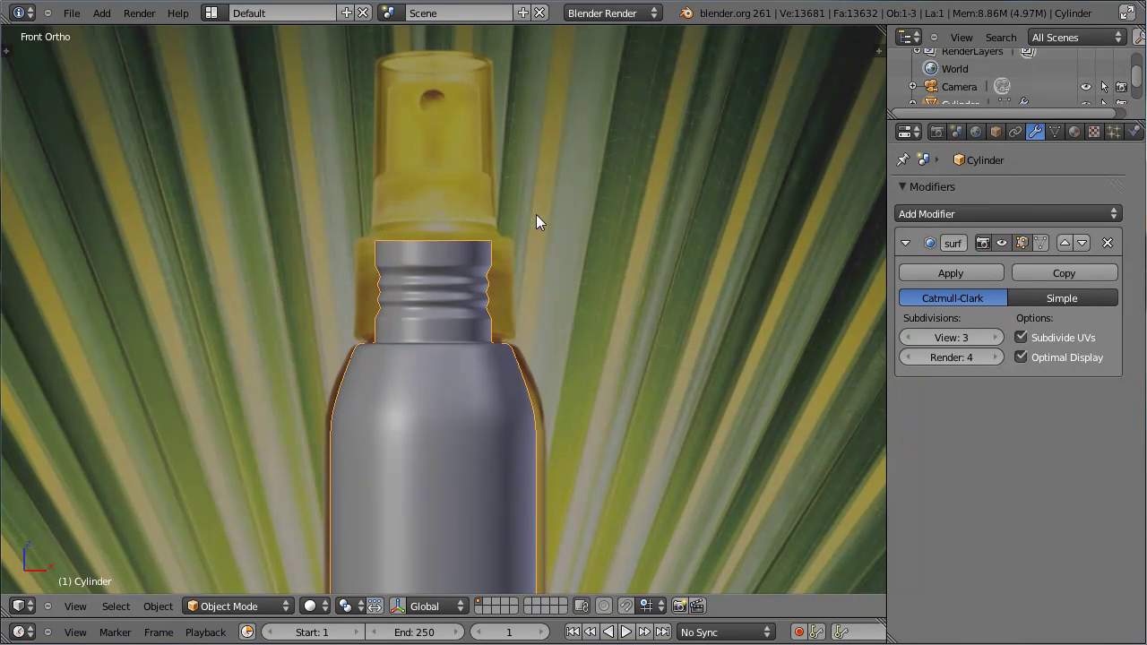
scroll(up, 3)
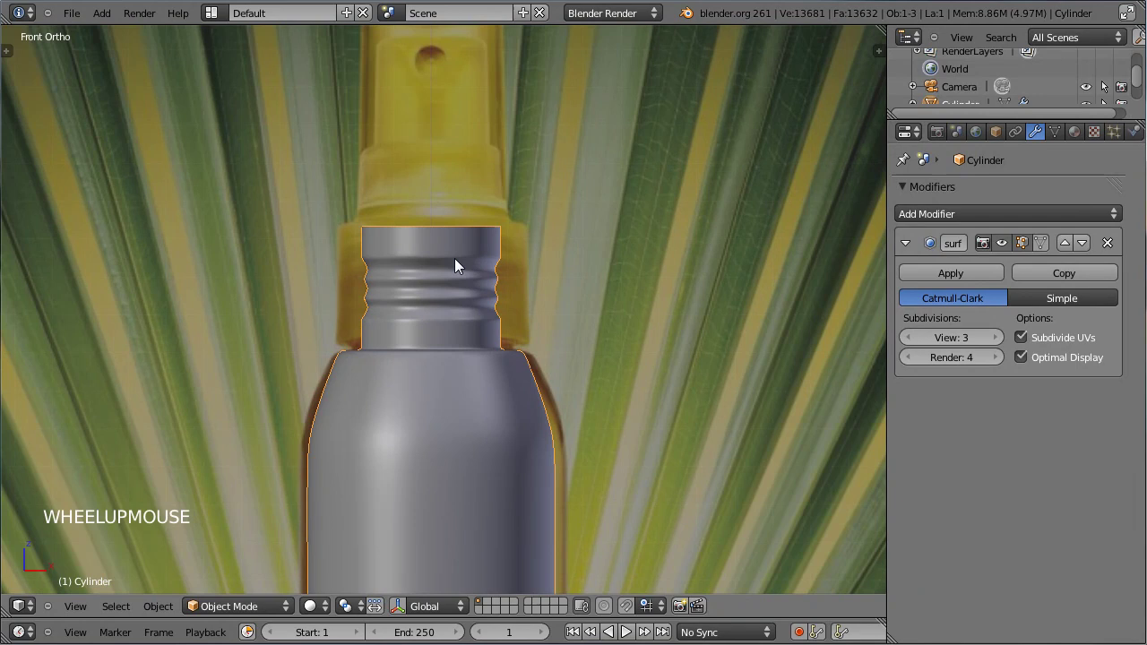
Back in Edit Mode and front view, cut a new ring near the base of the neck
key(Tab)
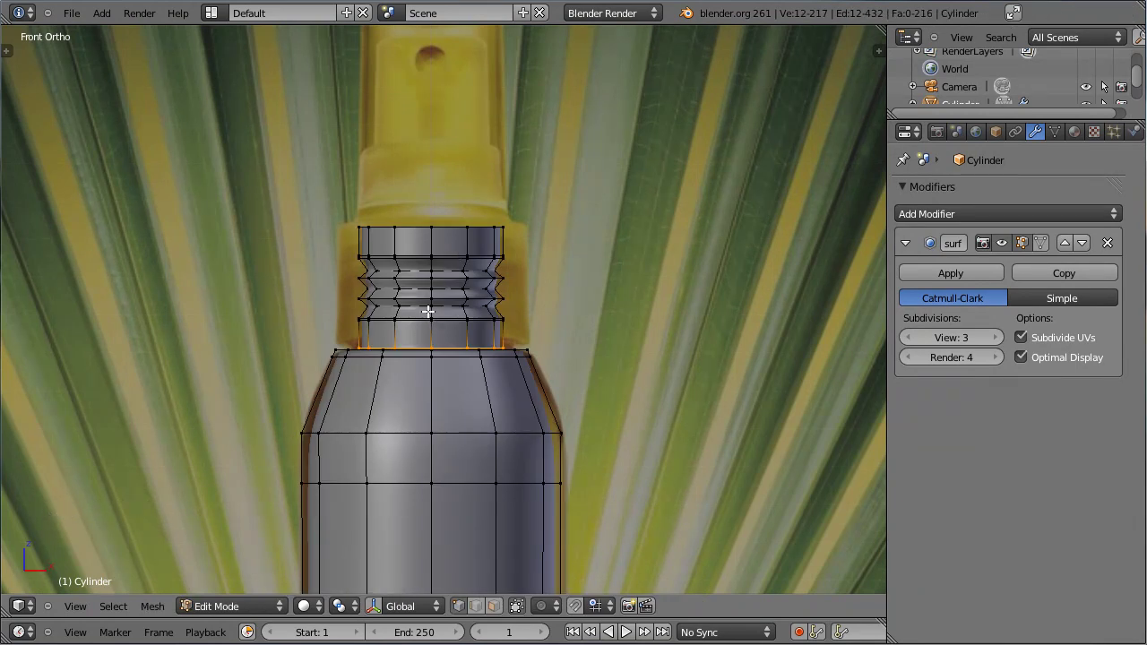
middle_click(436, 291)
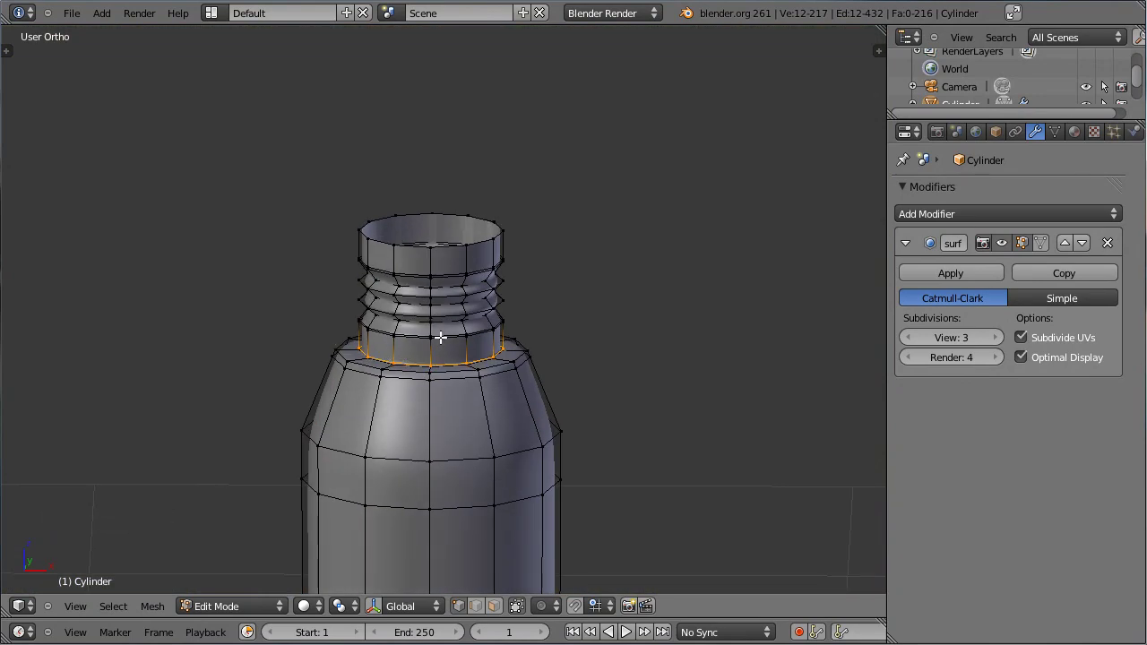
key(KP_1)
key(shift+d)
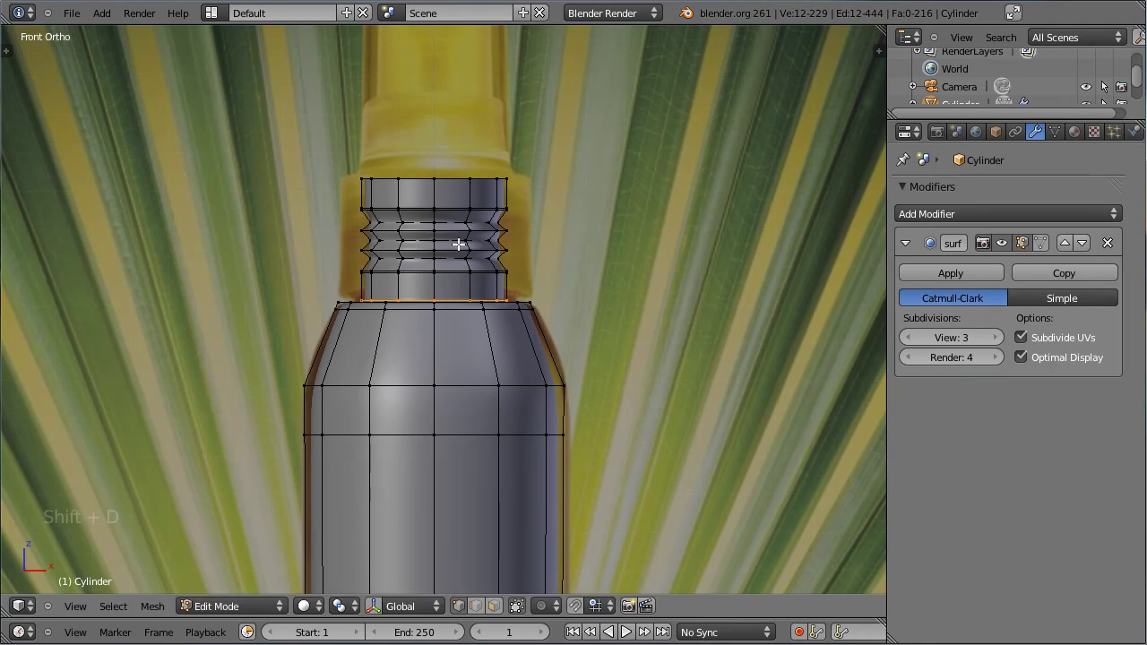
key(s)
click(455, 358)
Raise the new ring slightly along Z and return to front view
middle_click(444, 369)
key(g)
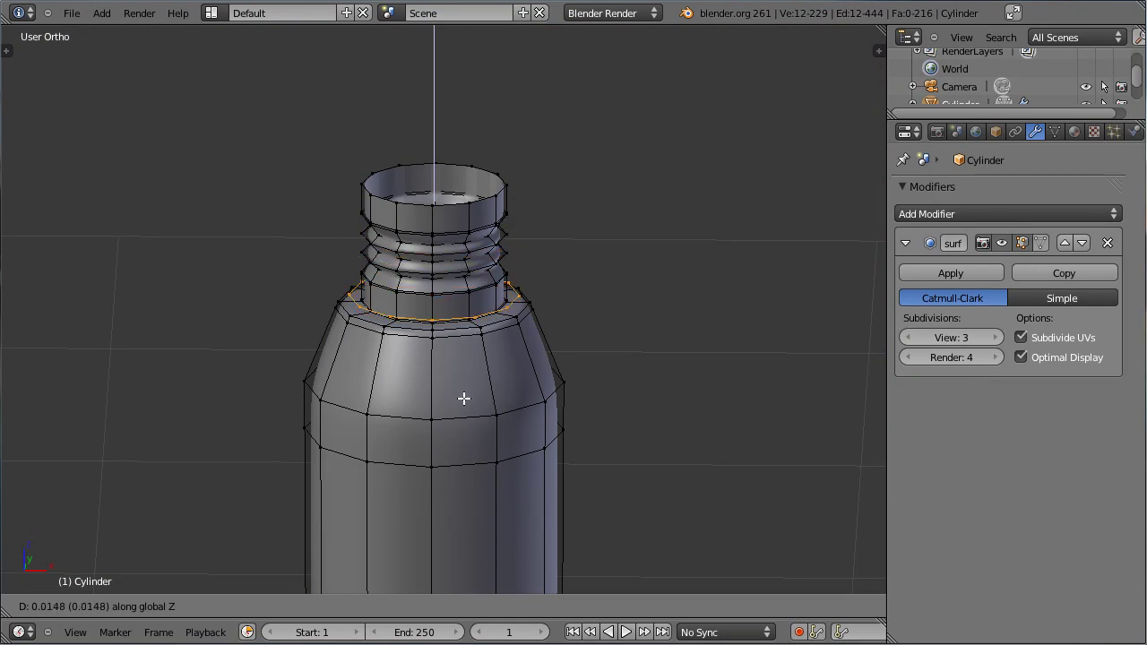
click(461, 407)
middle_click(451, 411)
key(KP_1)
middle_click(433, 351)
Extrude the neck upward in wireframe view and narrow the new top section
key(e)
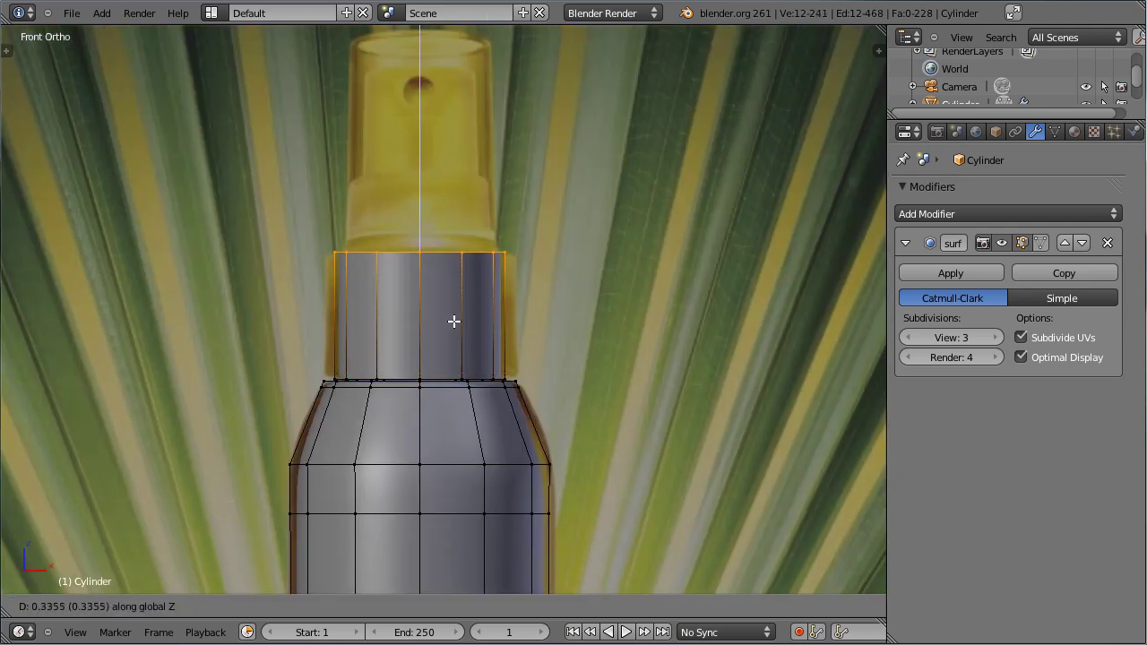
click(453, 319)
key(z)
scroll(up, 3)
scroll(down, 3)
middle_click(404, 313)
key(e)
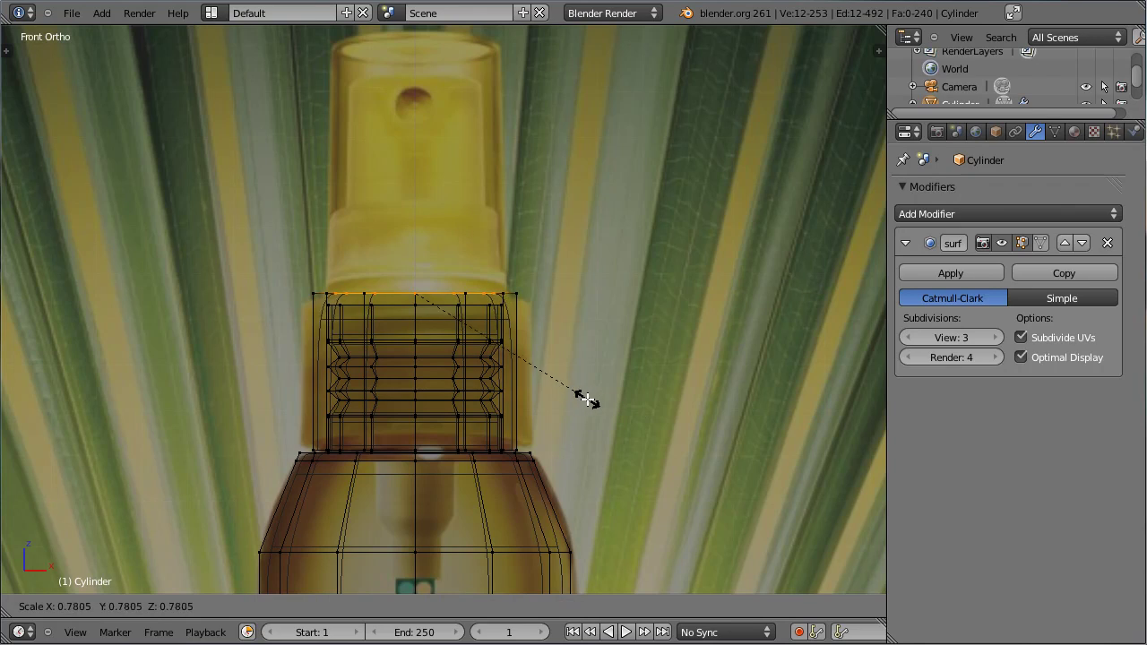
click(587, 400)
Extrude and narrow the rim again, then raise it to the cap's top height
key(e)
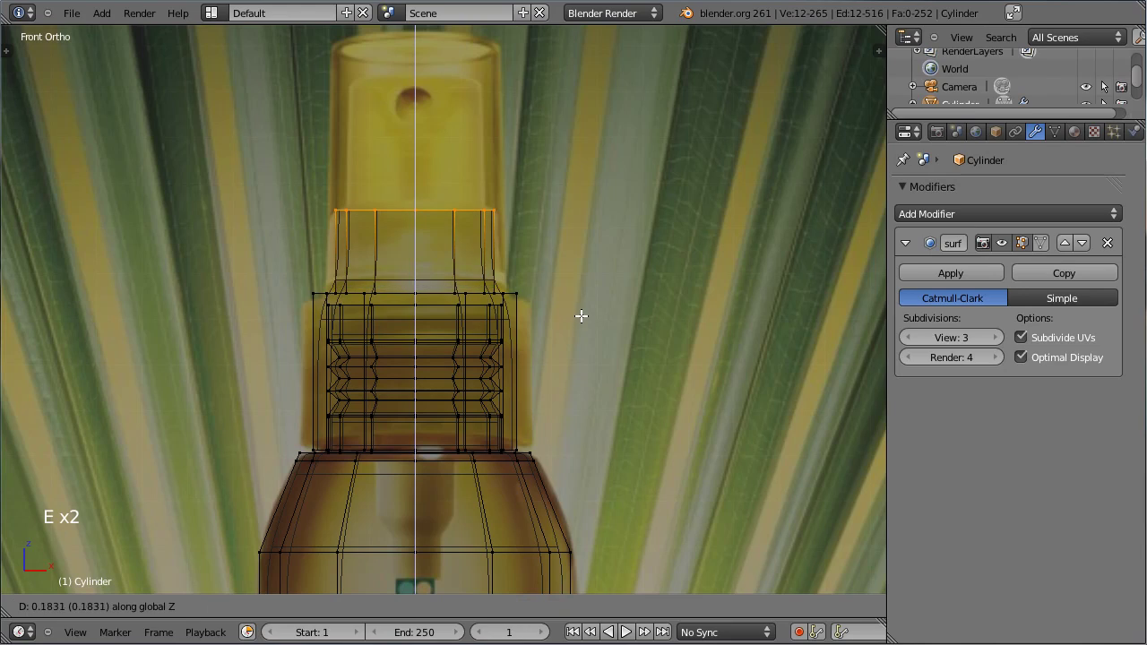
click(580, 314)
key(e)
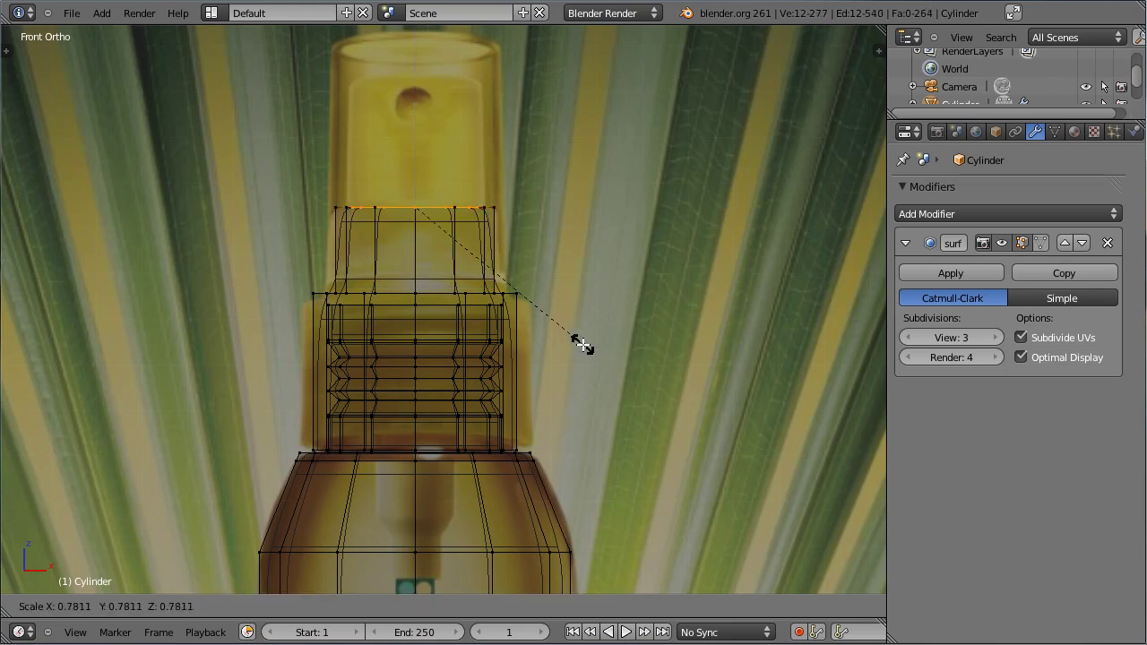
click(582, 346)
key(e)
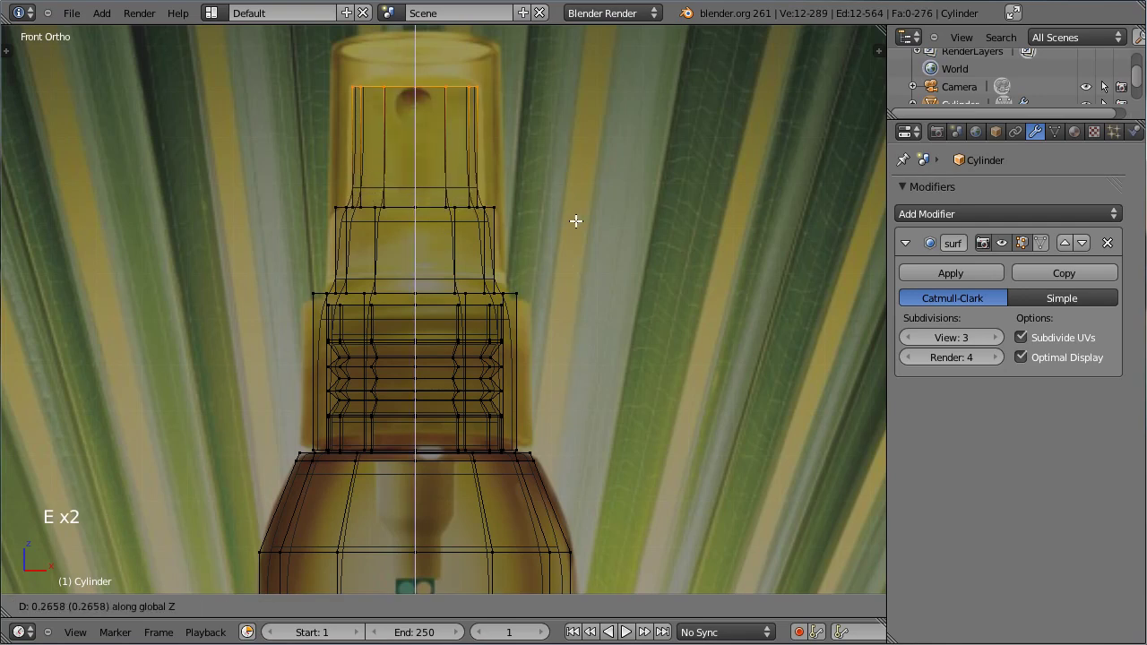
click(574, 216)
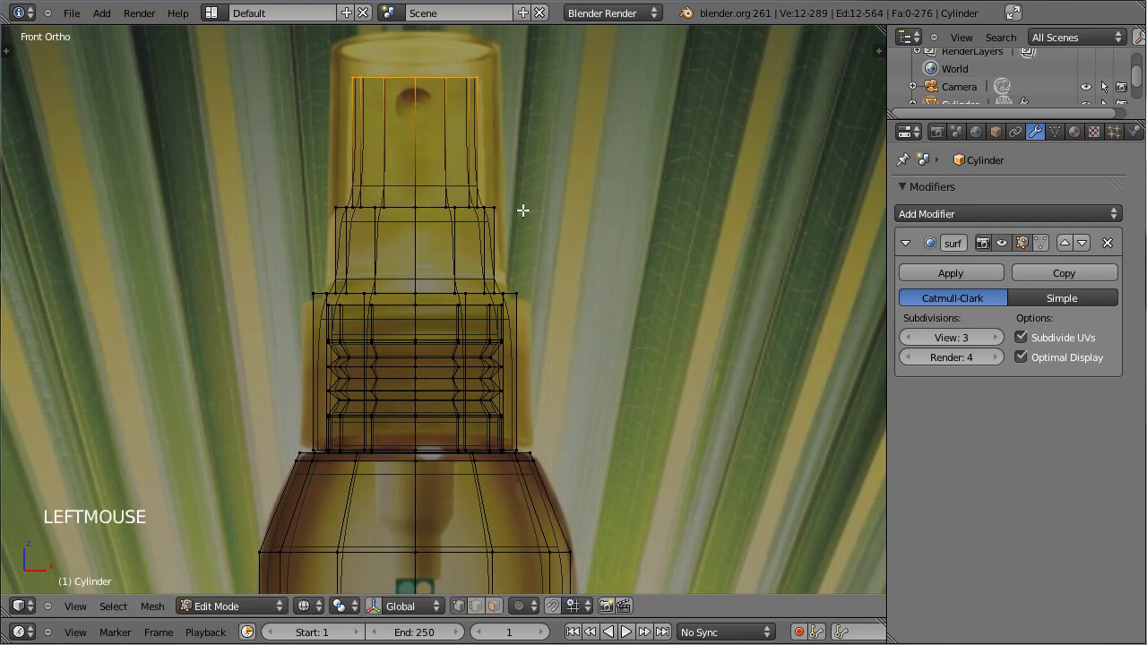
Extrude a ring in place from the top rim and shrink it inward to begin closing the top
middle_click(466, 131)
key(e)
click(640, 238)
key(e)
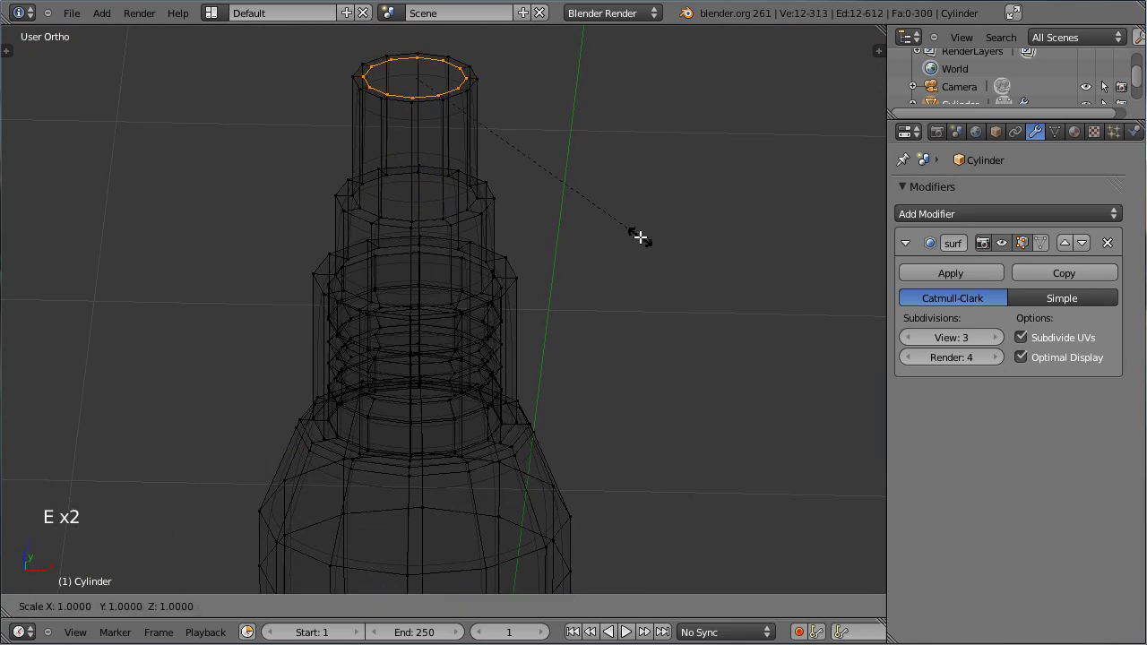
click(559, 182)
Merge the collapsed top vertices into a single centre point with Remove Doubles
key(w)
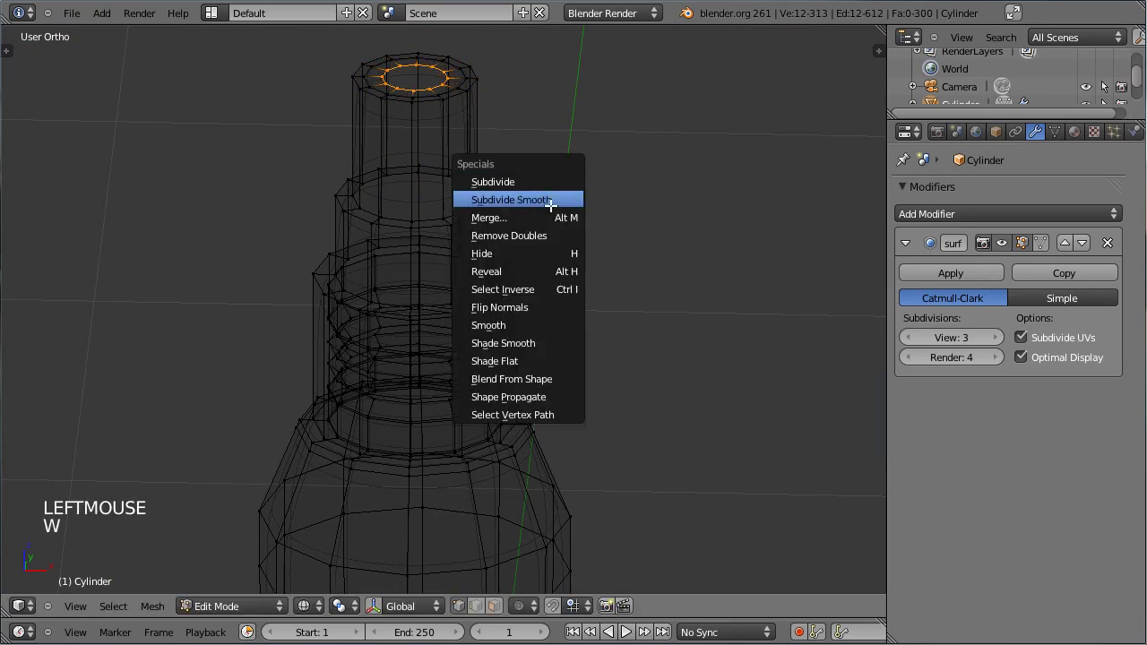
key(z)
scroll(down, 3)
middle_click(401, 292)
scroll(down, 3)
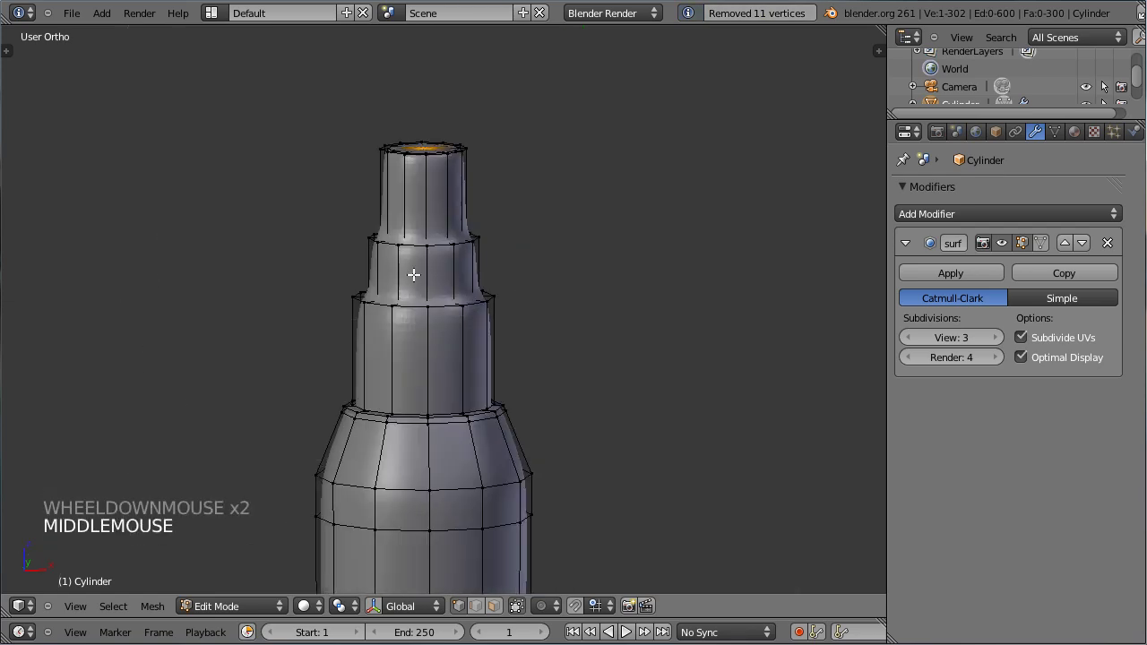
scroll(up, 3)
Add four tight edge loops slid close to each cap step edge to keep them sharp
key(ctrl+r)
click(383, 225)
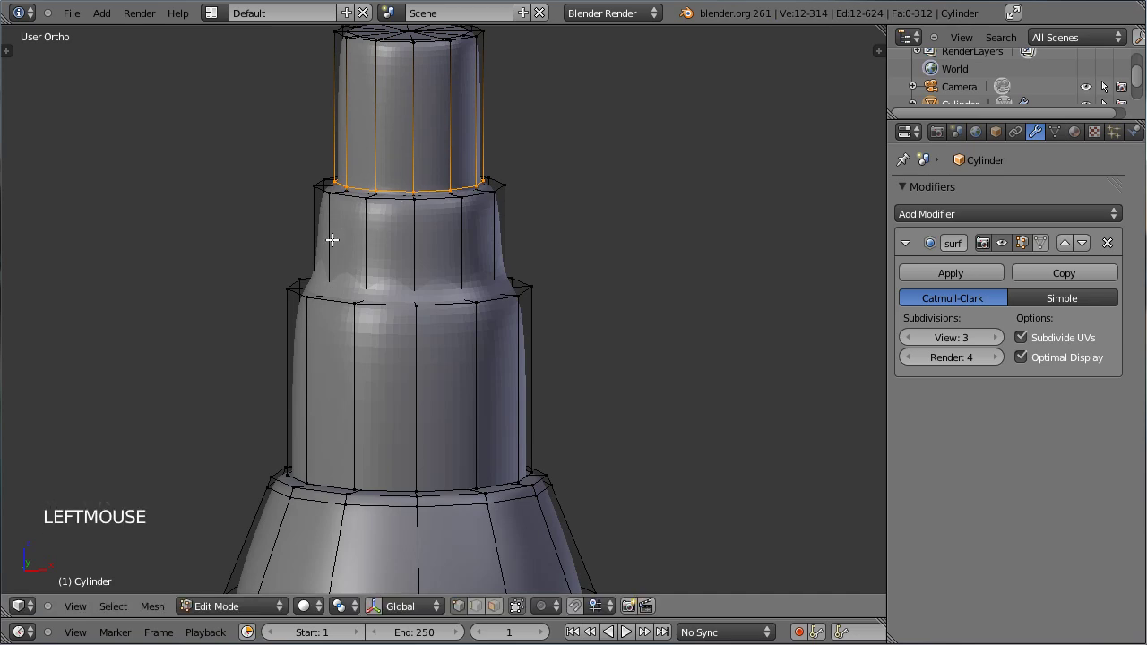
key(ctrl+r)
click(333, 198)
key(ctrl+r)
click(334, 419)
key(ctrl+r)
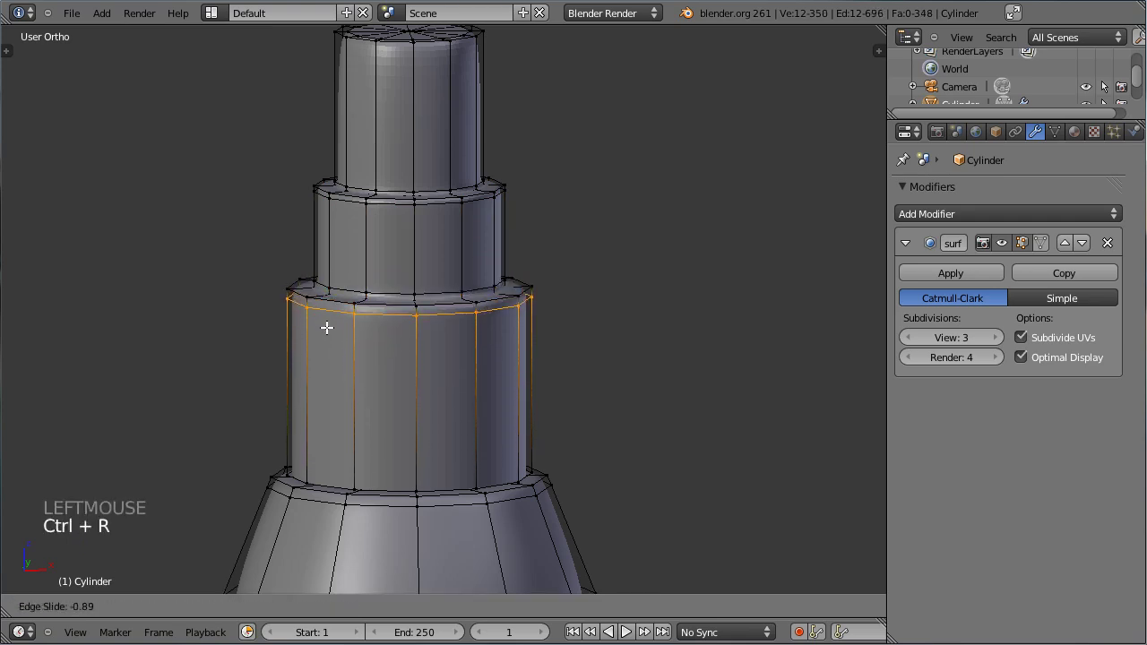
click(327, 328)
Show the mesh tools panel and inspect the stepped cap
scroll(down, 3)
key(t)
scroll(up, 3)
scroll(down, 3)
scroll(up, 3)
scroll(down, 3)
scroll(down, 3)
Select all of the nozzle's connected geometry and give it smooth shading
right_click(499, 318)
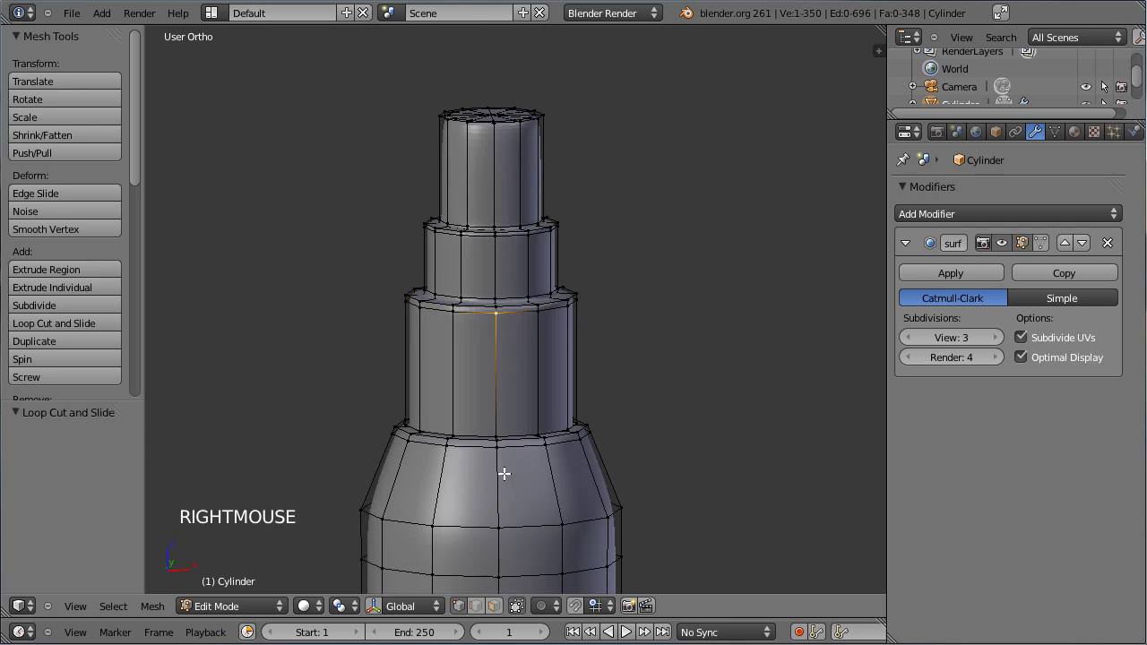
right_click(503, 460)
right_click(499, 316)
scroll(up, 3)
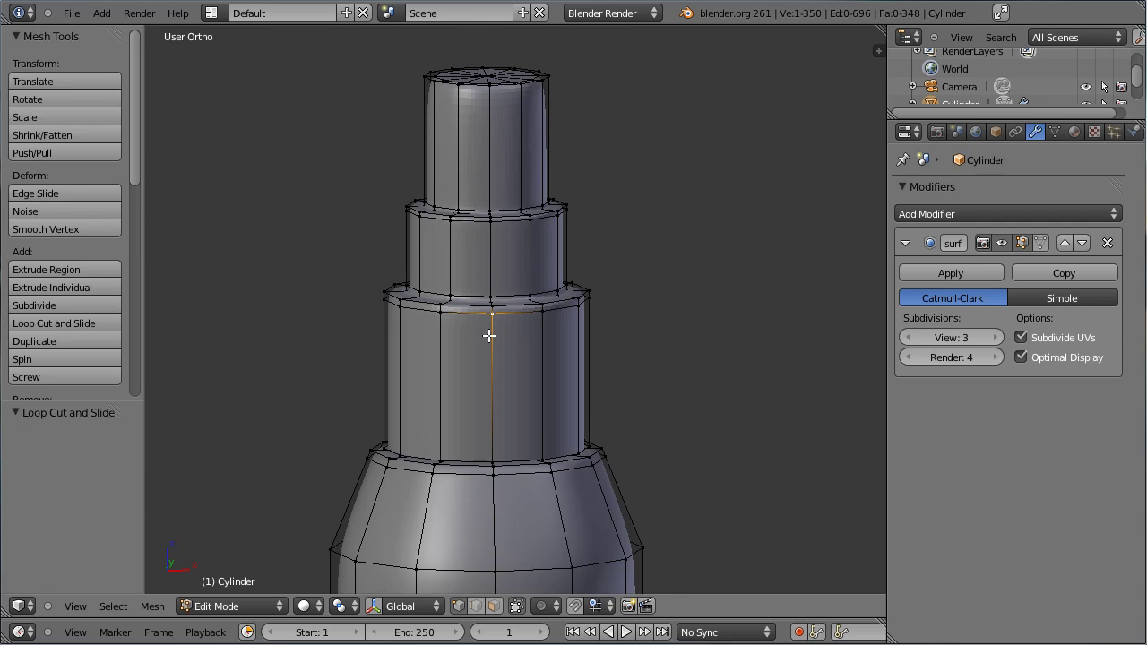
key(ctrl+l)
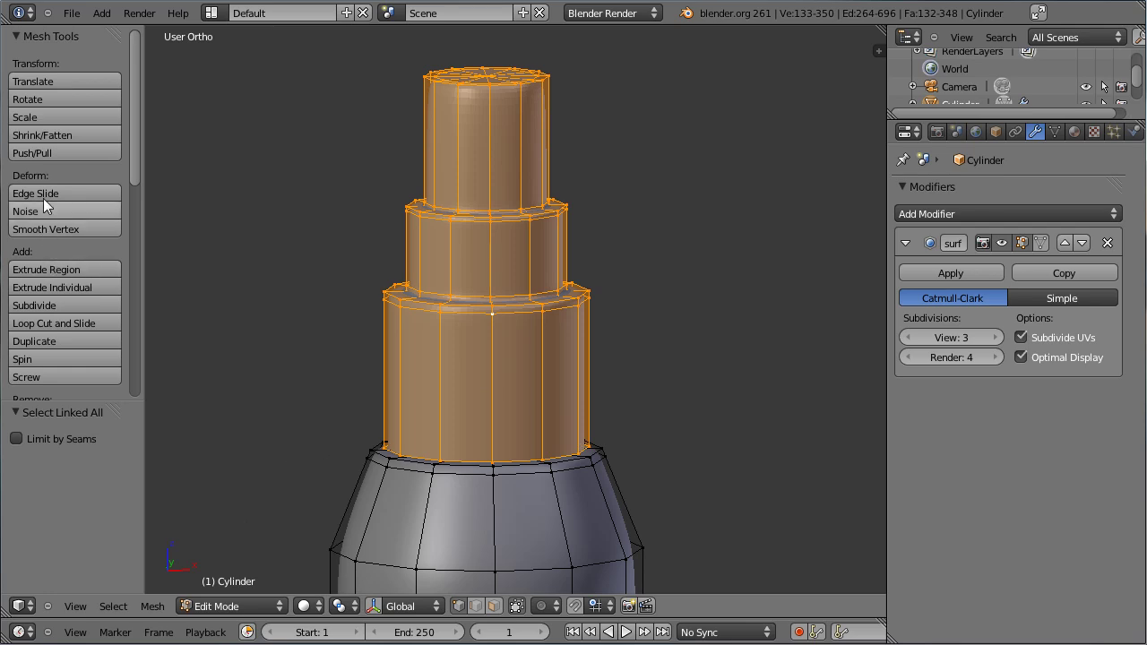
scroll(down, 3)
scroll(down, 3)
click(53, 276)
Leave edit mode and orbit the nozzle to preview the smoothing, revealing a dark seam
middle_click(278, 273)
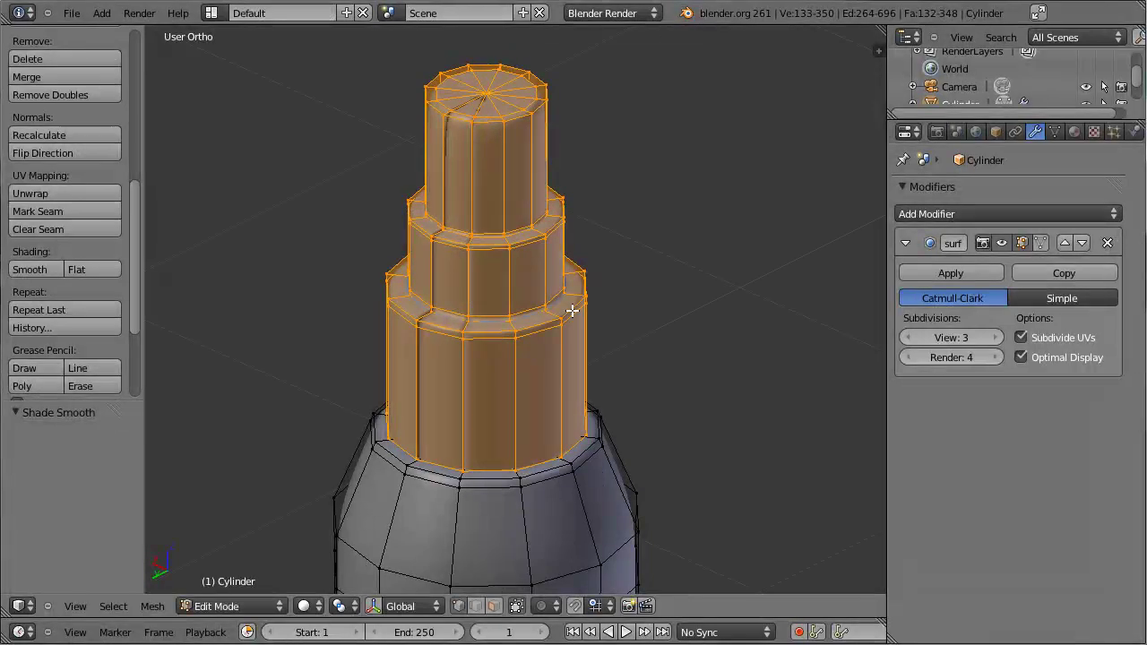
key(a)
middle_click(345, 237)
key(Tab)
middle_click(424, 355)
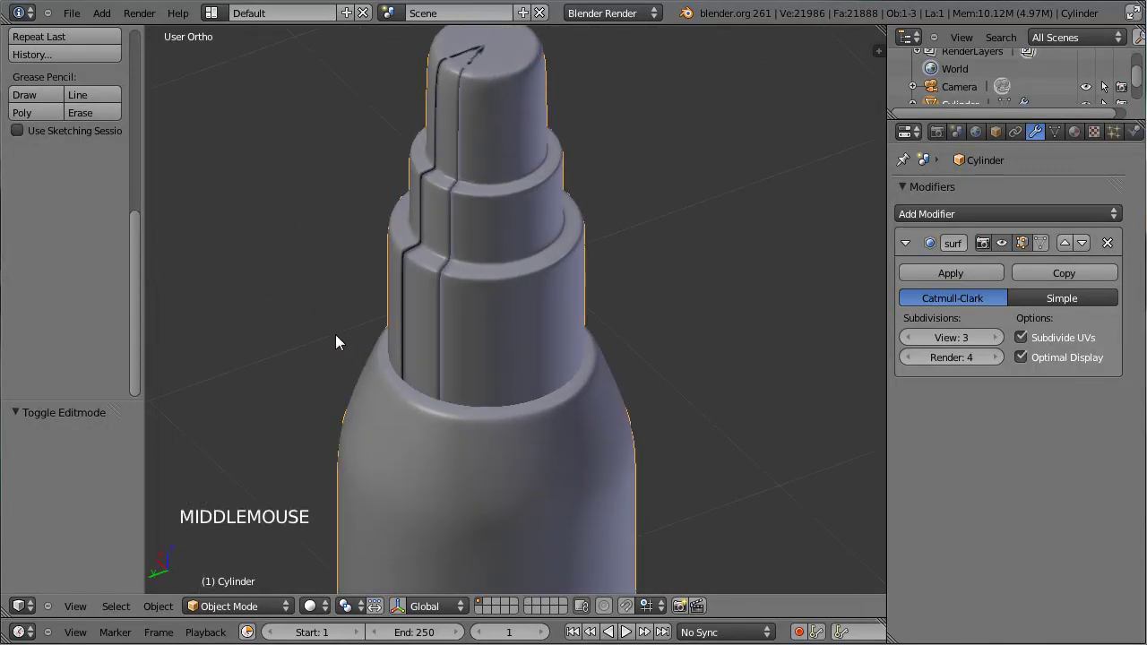
Re-enter edit mode and select the nozzle's linked geometry from a top vertex
key(Tab)
middle_click(310, 340)
scroll(up, 3)
right_click(462, 151)
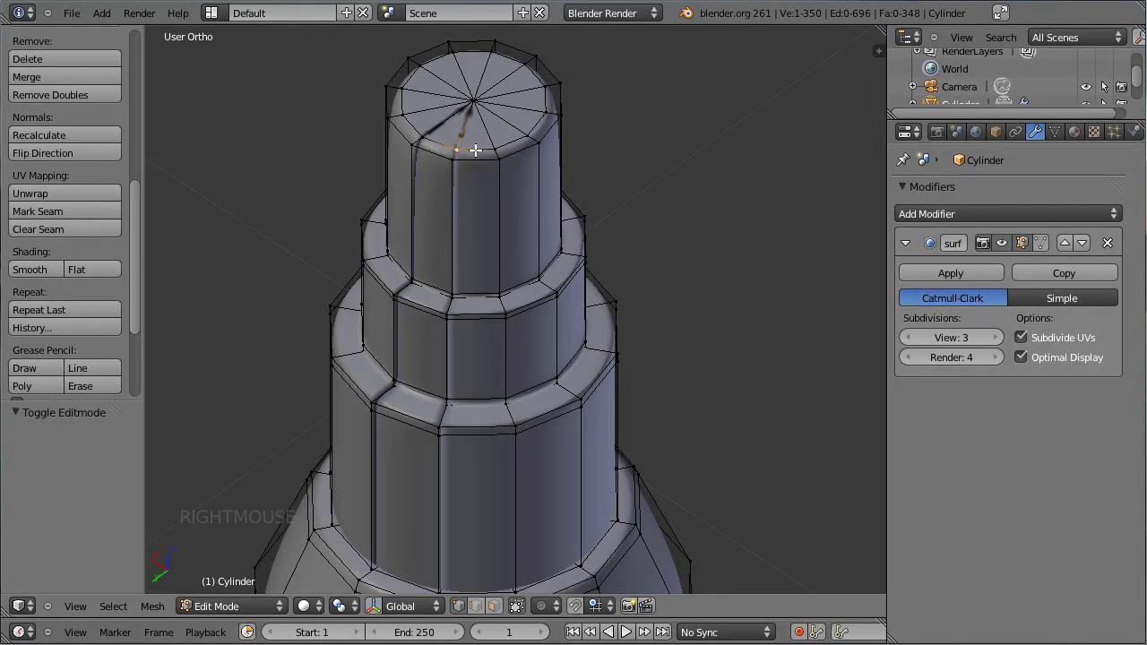
key(ctrl+l)
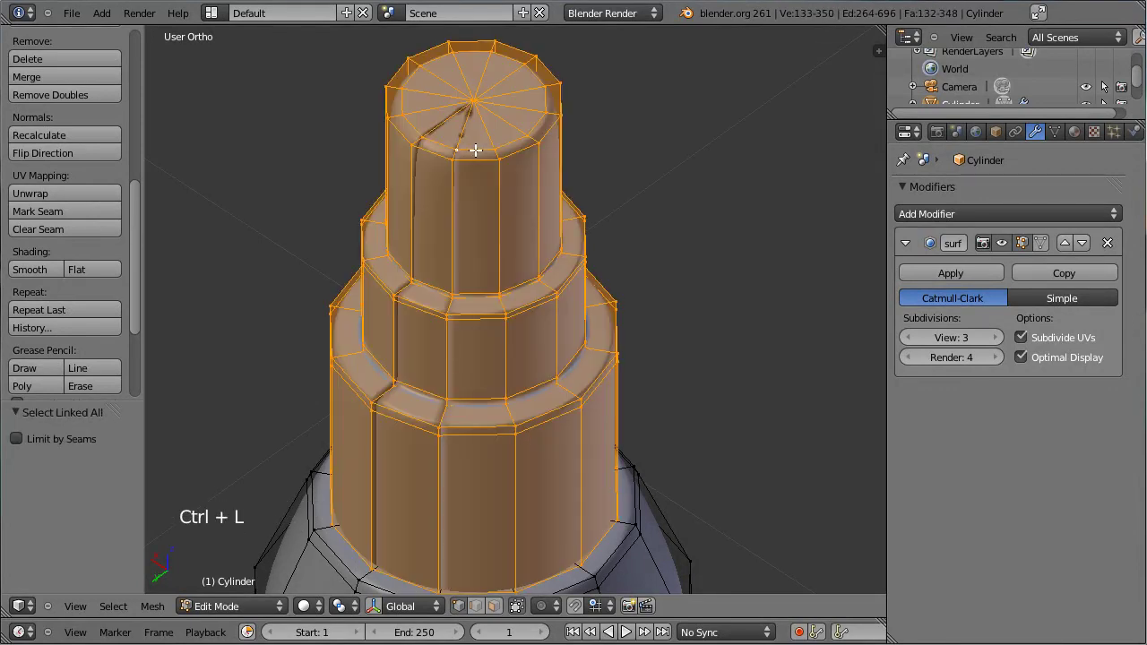
Show enlarged face normals, recalculate them outward, then hide the normal display
key(n)
scroll(down, 3)
click(750, 174)
scroll(up, 3)
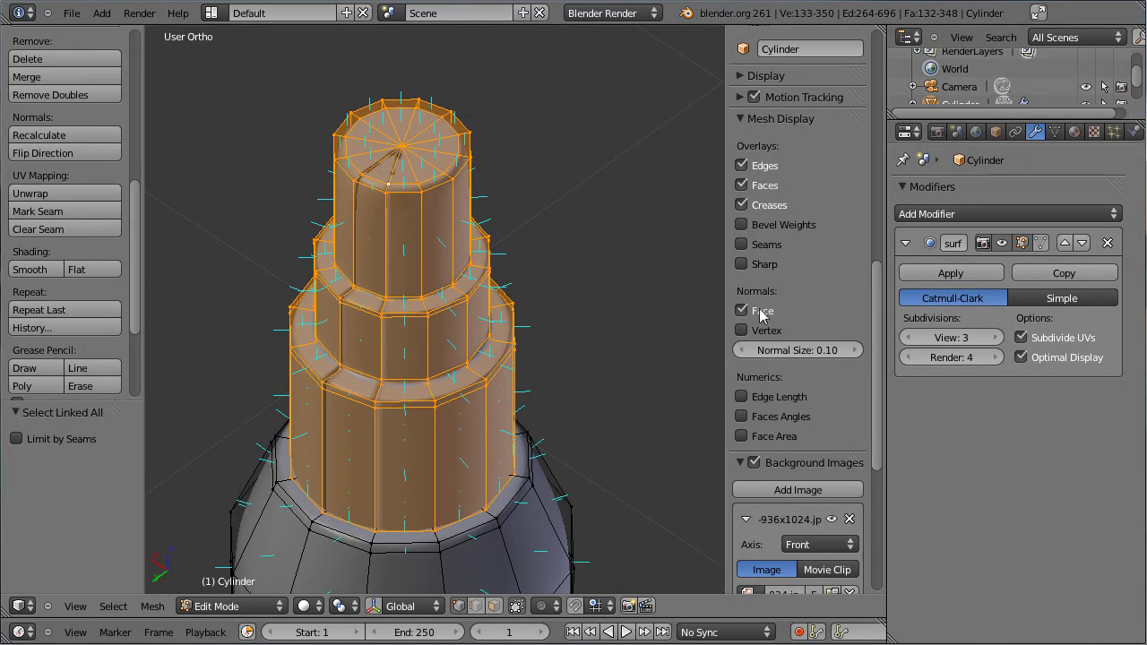
click(796, 354)
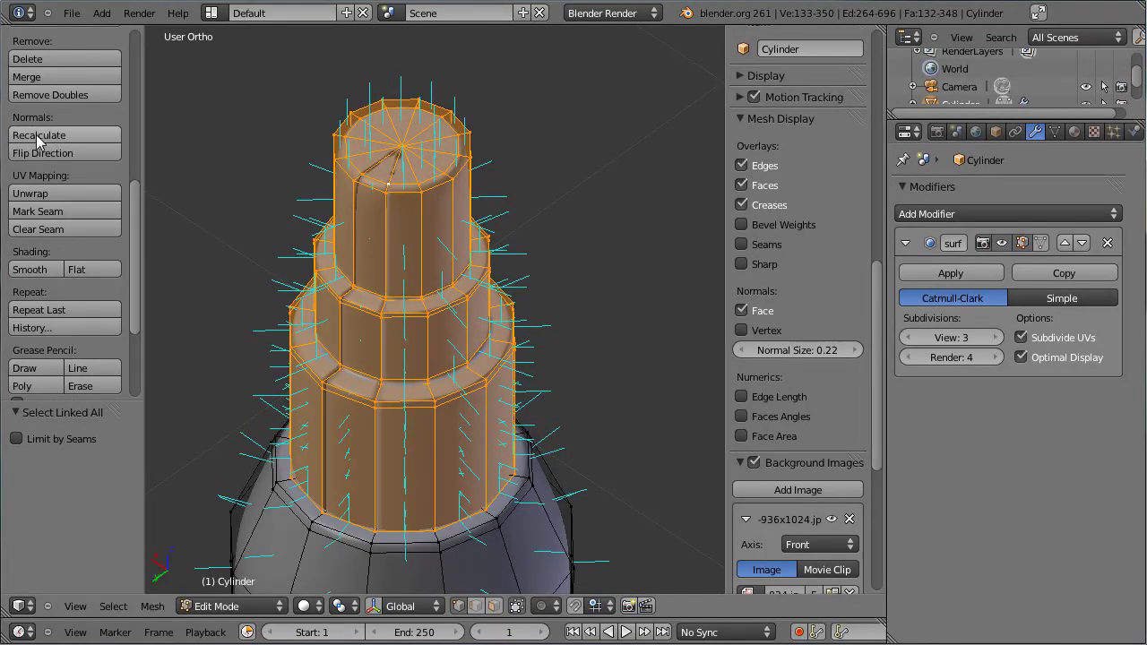
click(42, 141)
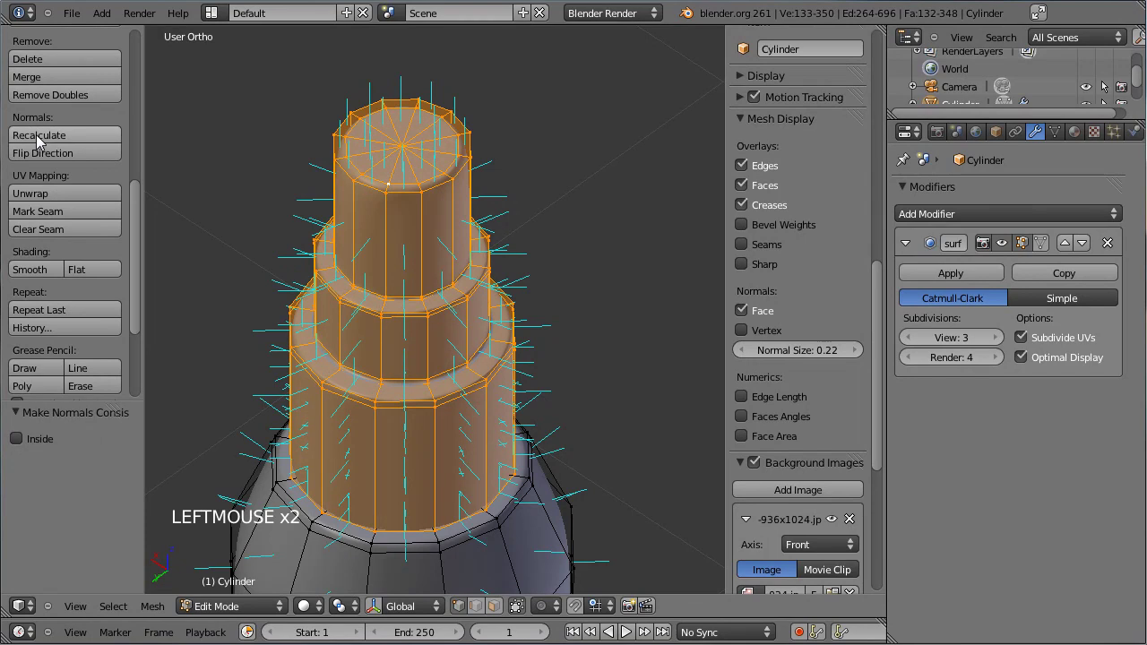
click(748, 315)
Check the smoothed nozzle out of edit mode and return to the front reference view
key(Tab)
middle_click(514, 368)
key(KP_1)
middle_click(386, 165)
scroll(up, 3)
key(Tab)
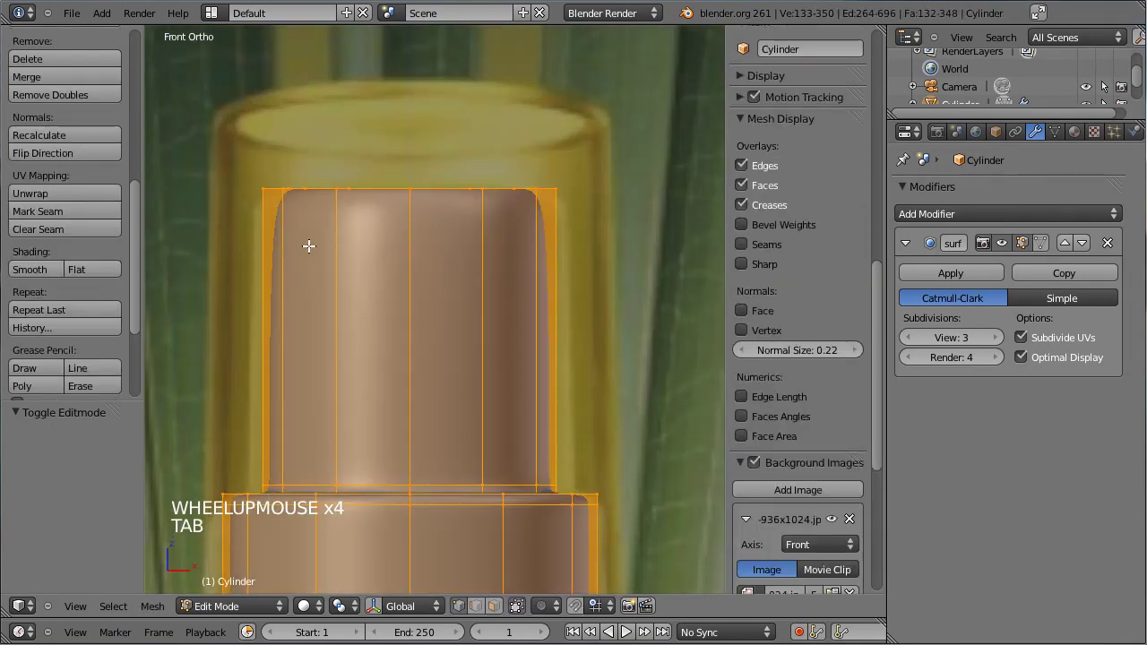
Try loop cuts on the cap and preview the mesh out of edit mode
key(ctrl+r)
click(285, 151)
key(ctrl+r)
scroll(down, 3)
key(Tab)
scroll(down, 3)
scroll(up, 3)
middle_click(443, 343)
scroll(up, 3)
key(Tab)
Cut a band of horizontal loops and two vertical edge loops into the cap
key(ctrl+r)
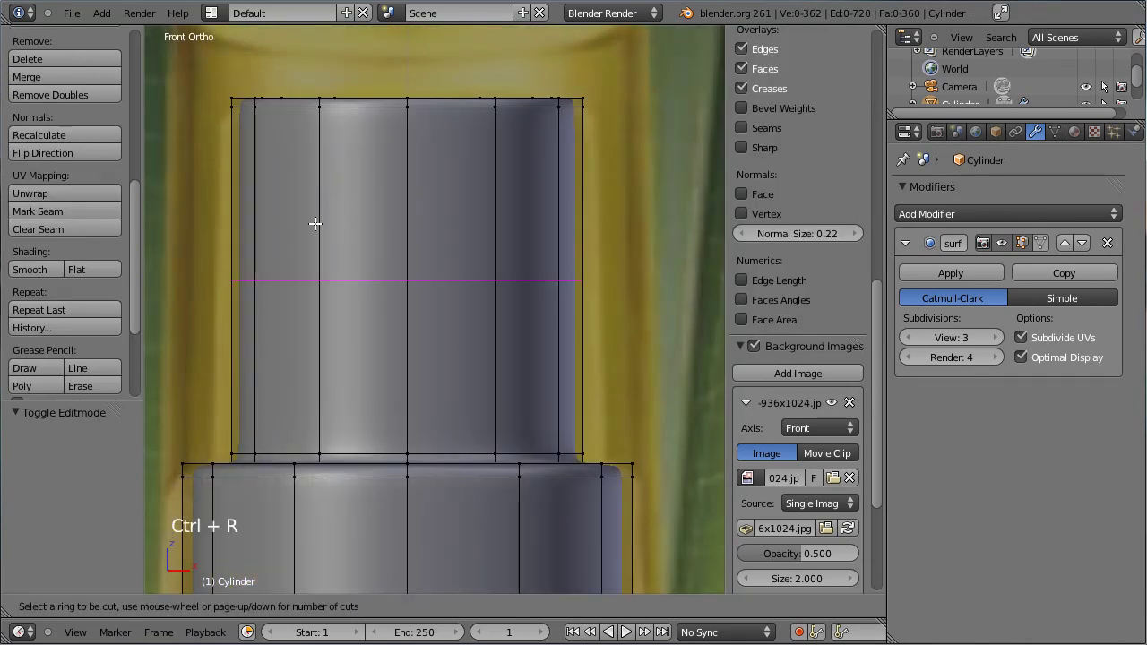
click(314, 224)
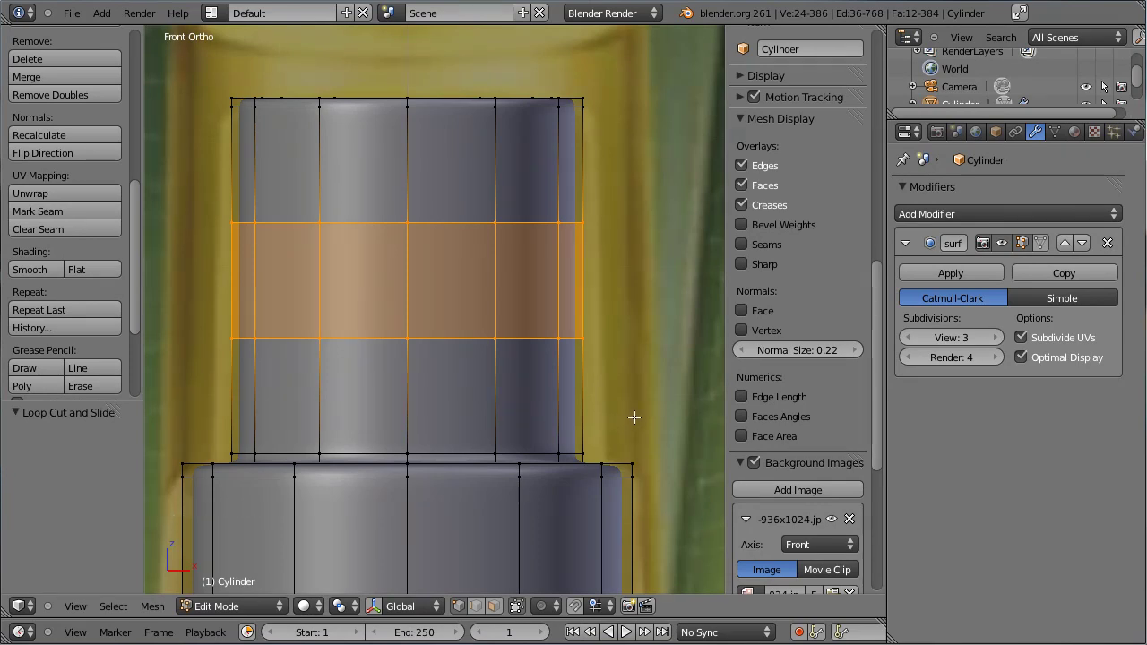
key(ctrl+r)
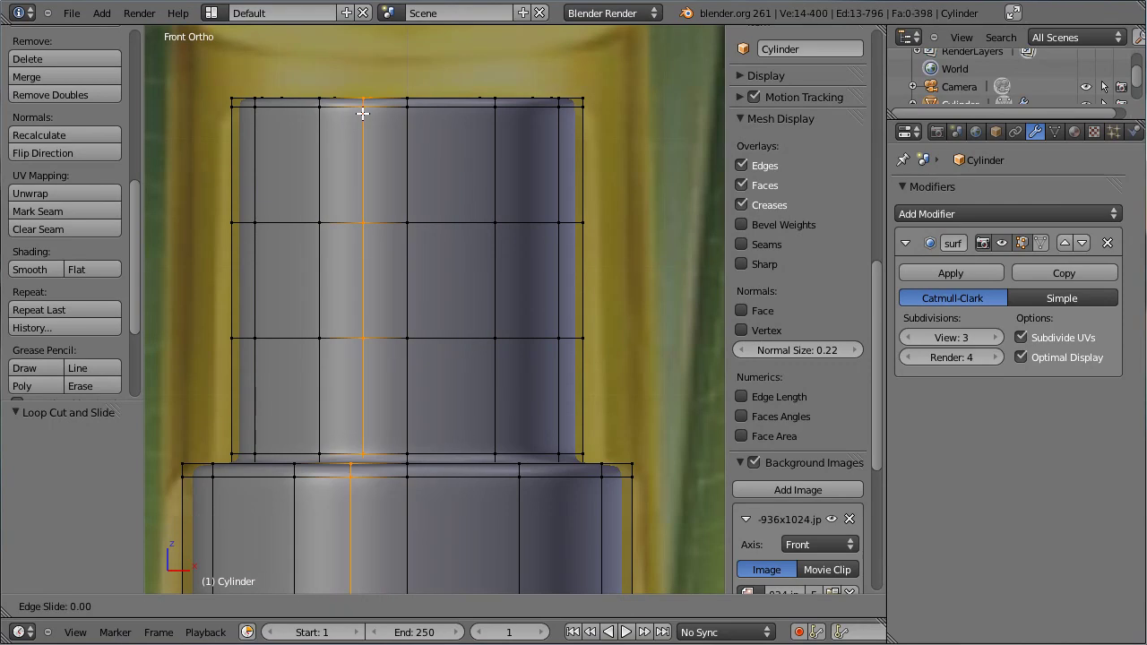
click(361, 115)
key(ctrl+r)
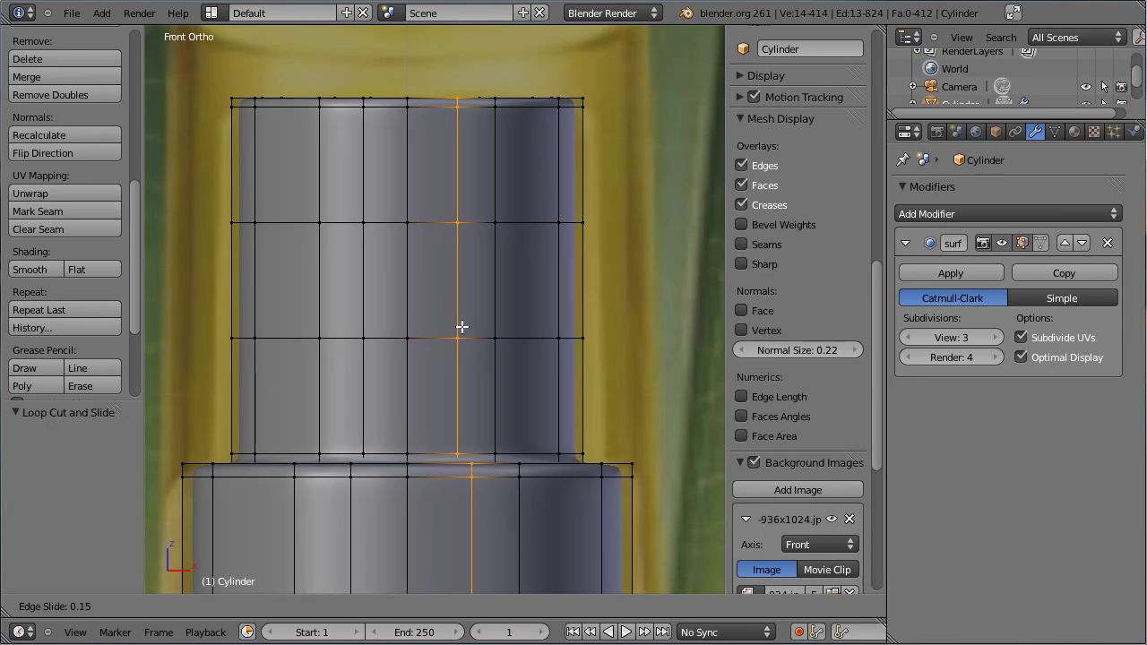
click(453, 330)
Slide the new horizontal and vertical loops into position on the cap
right_click(435, 340)
key(g)
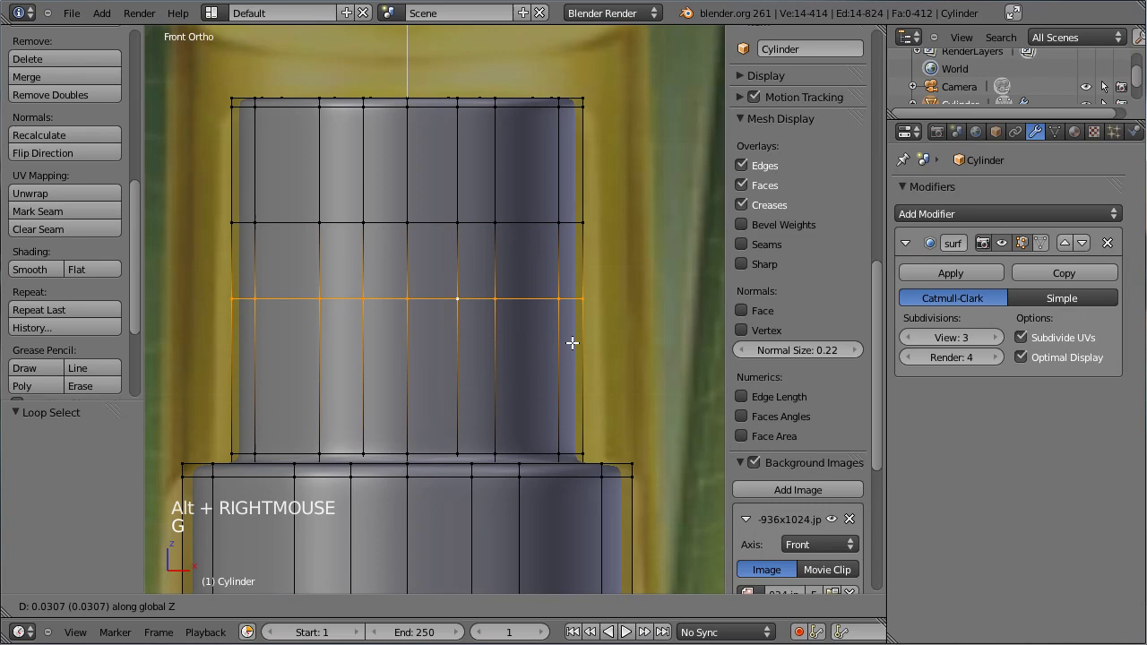
click(397, 316)
key(ctrl+r)
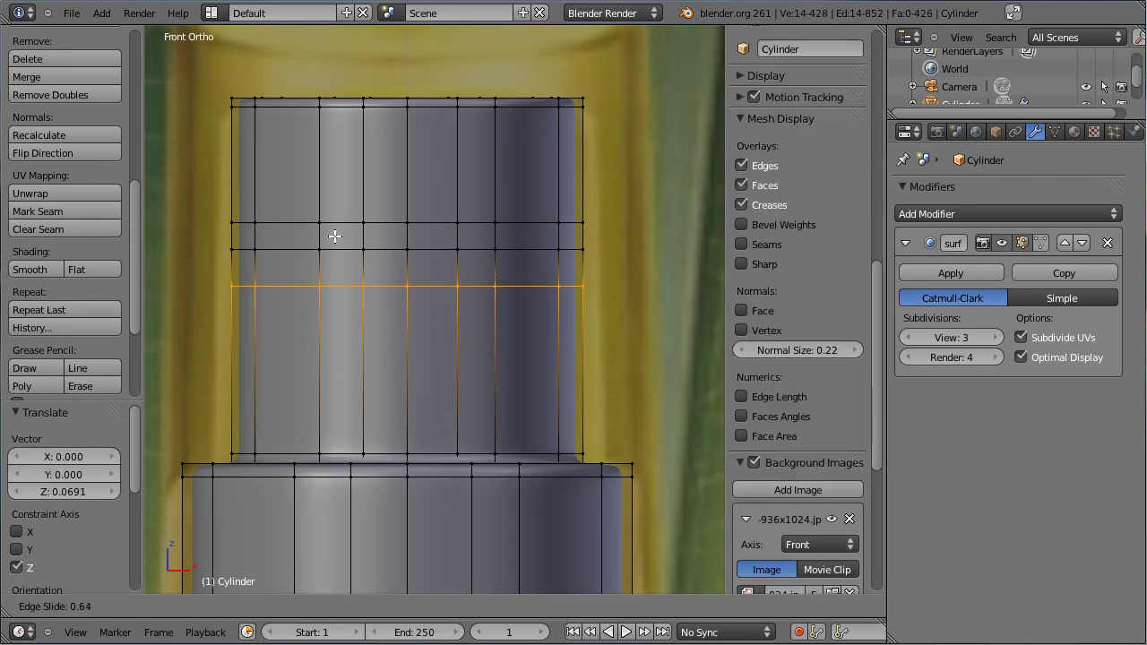
click(455, 193)
right_click(455, 194)
key(ctrl+e)
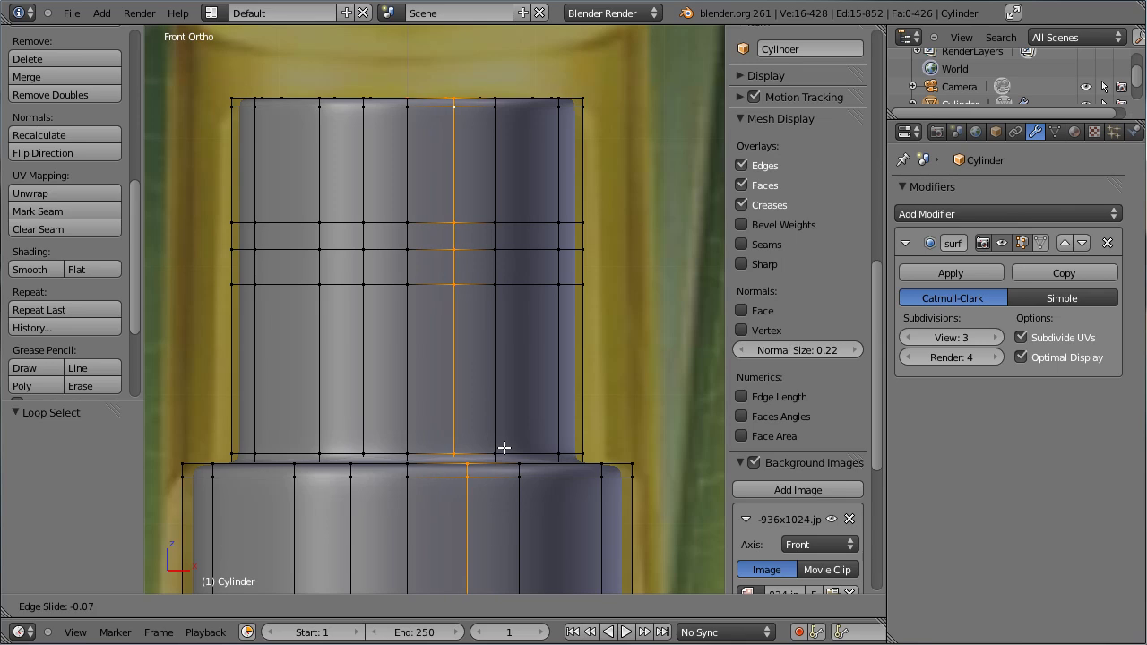
click(418, 285)
right_click(419, 285)
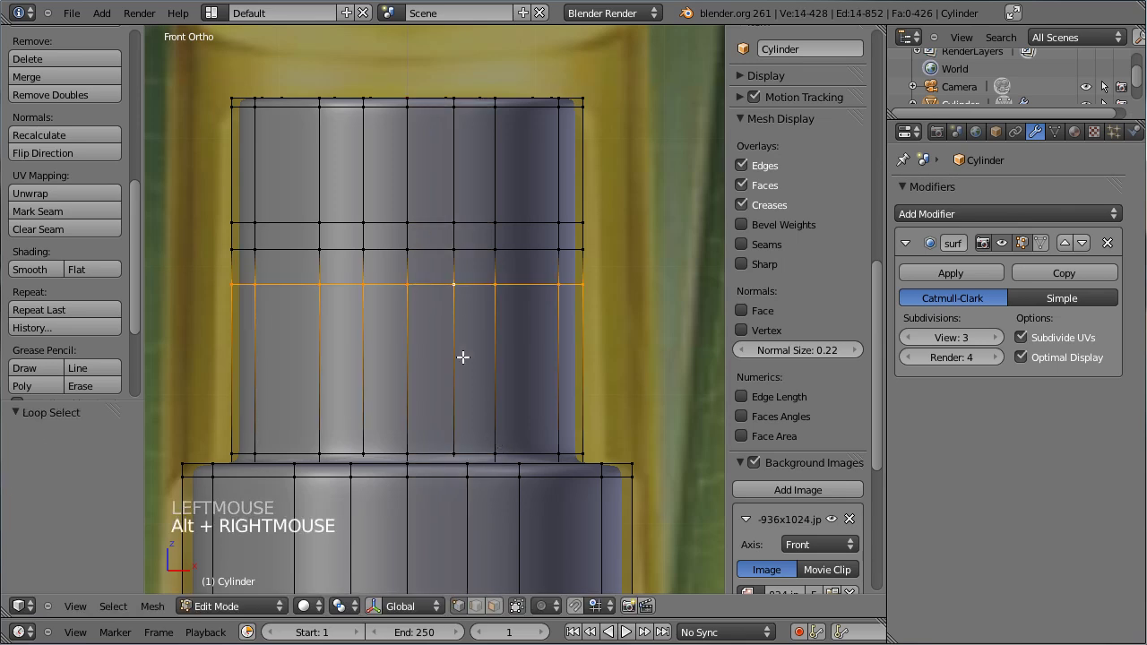
key(g)
click(448, 281)
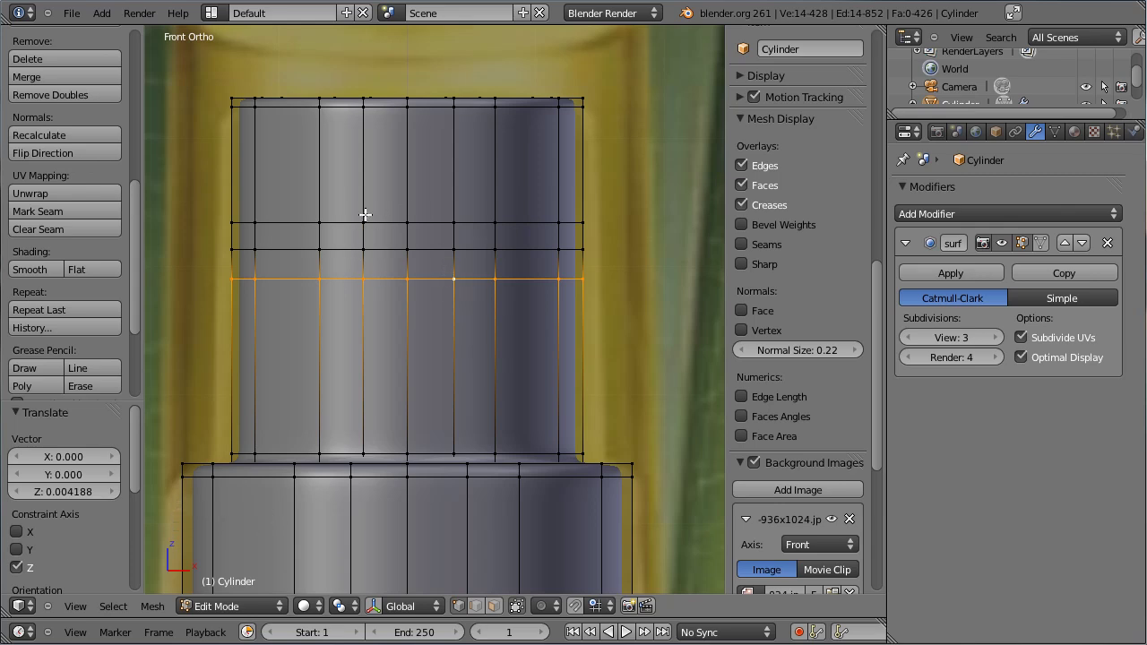
Delete one vertex on the bottle body to leave a small opening
right_click(405, 250)
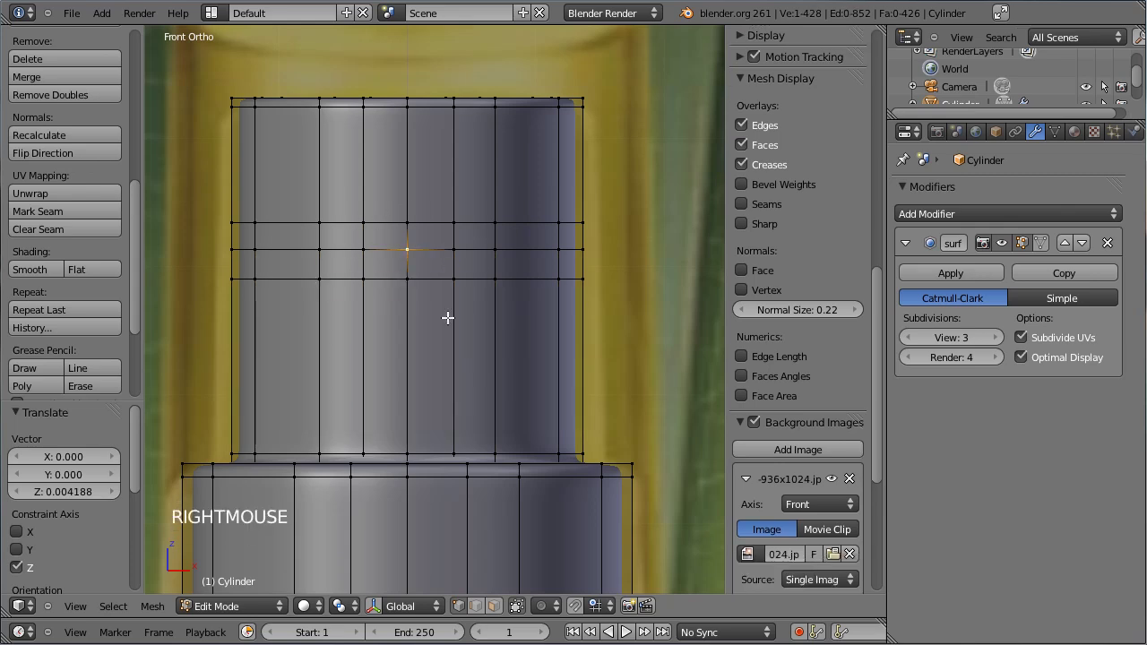
key(x)
middle_click(449, 294)
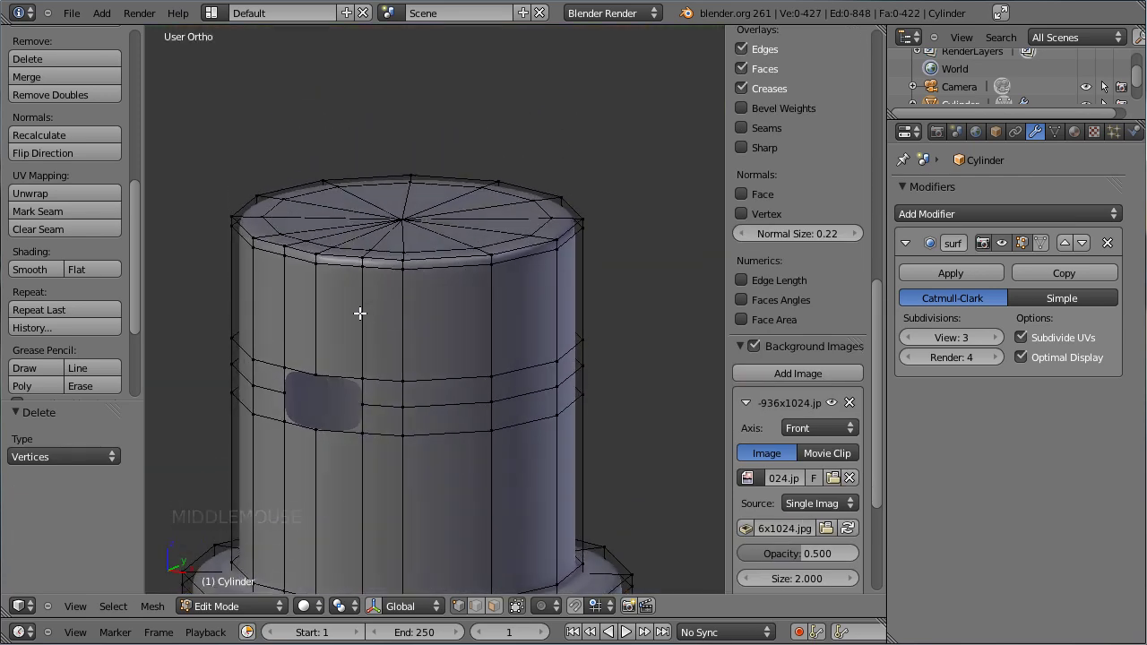
Select a few body edge loops, then clear the selection
right_click(364, 321)
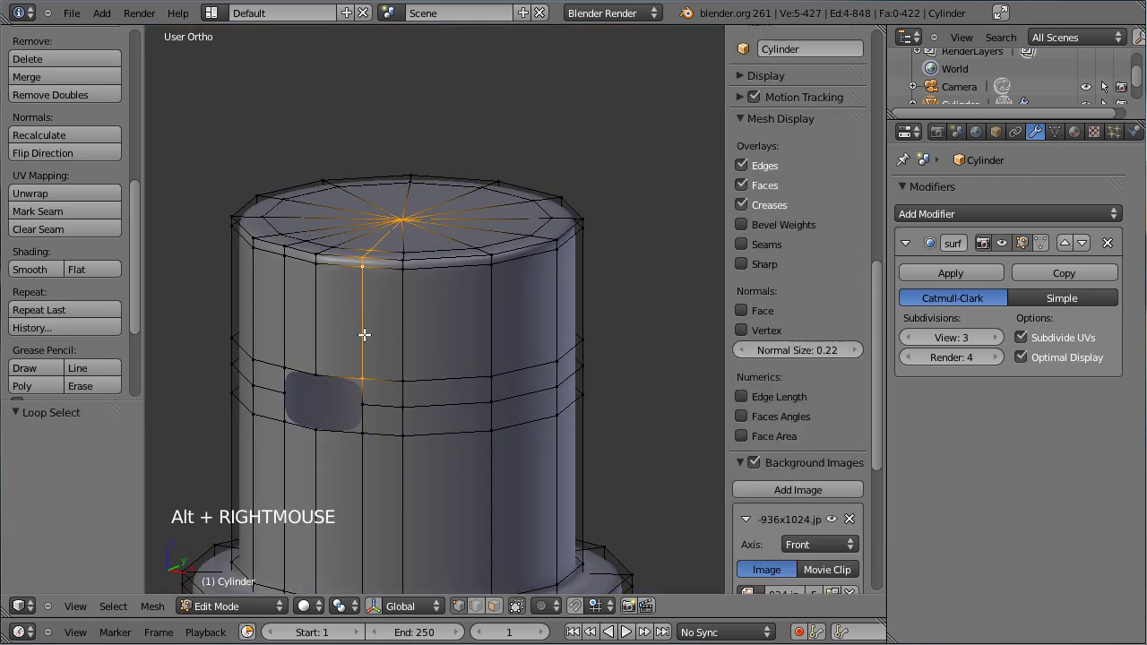
right_click(362, 465)
right_click(284, 338)
middle_click(283, 294)
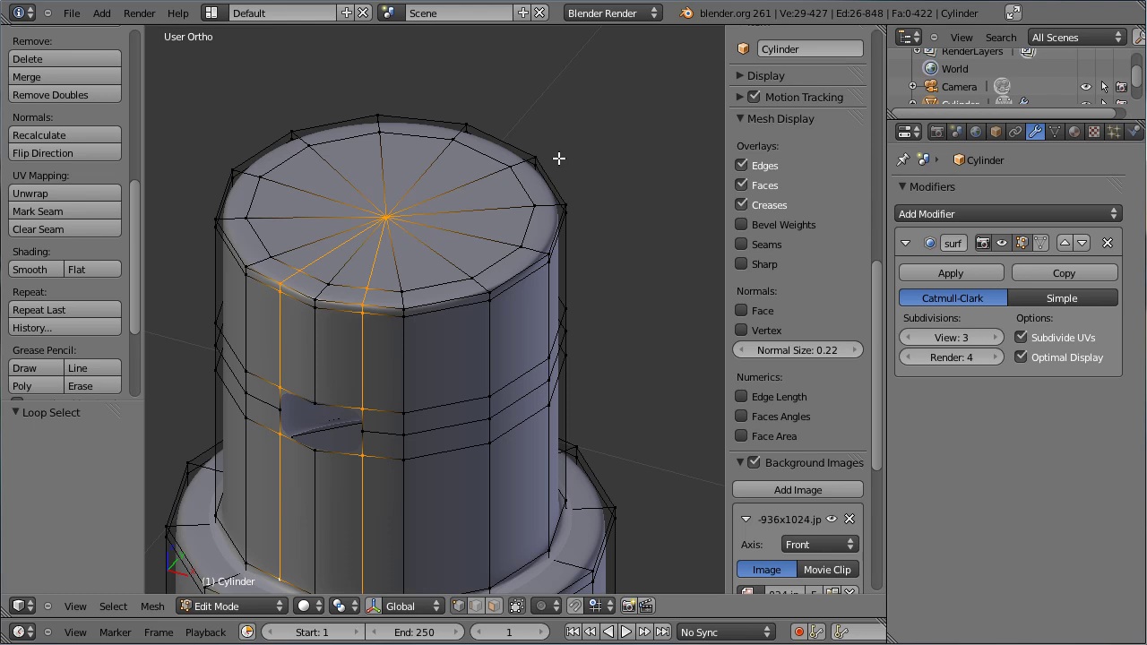
key(a)
Zoom onto the small opening and select the edge ring bordering it
scroll(down, 3)
middle_click(406, 388)
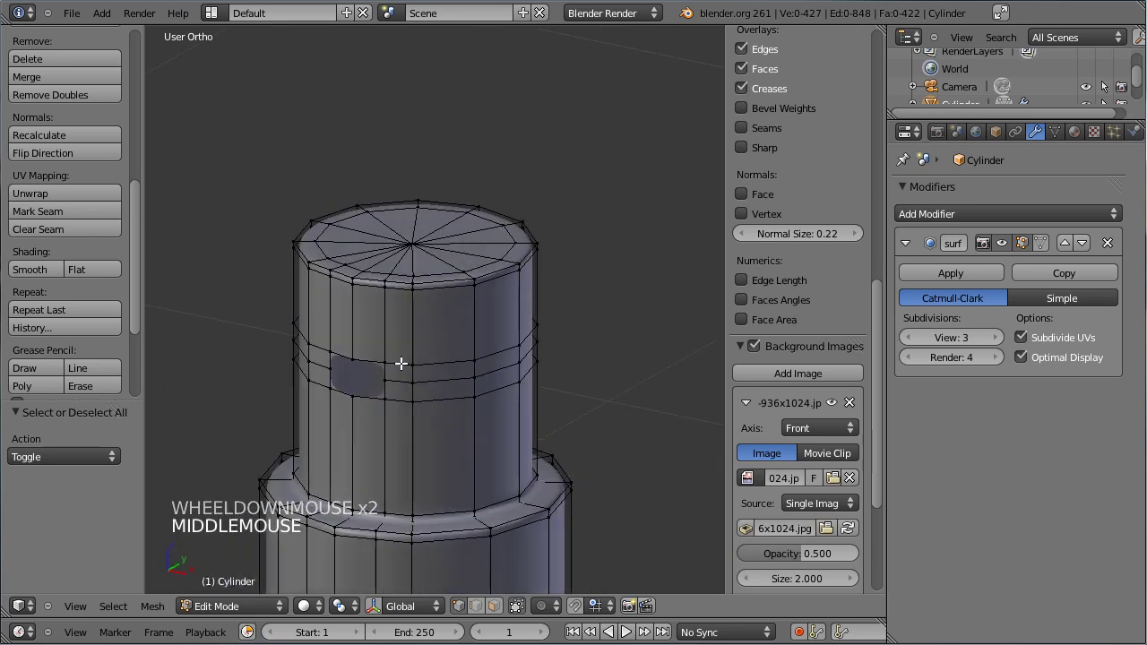
middle_click(421, 310)
scroll(up, 3)
middle_click(345, 291)
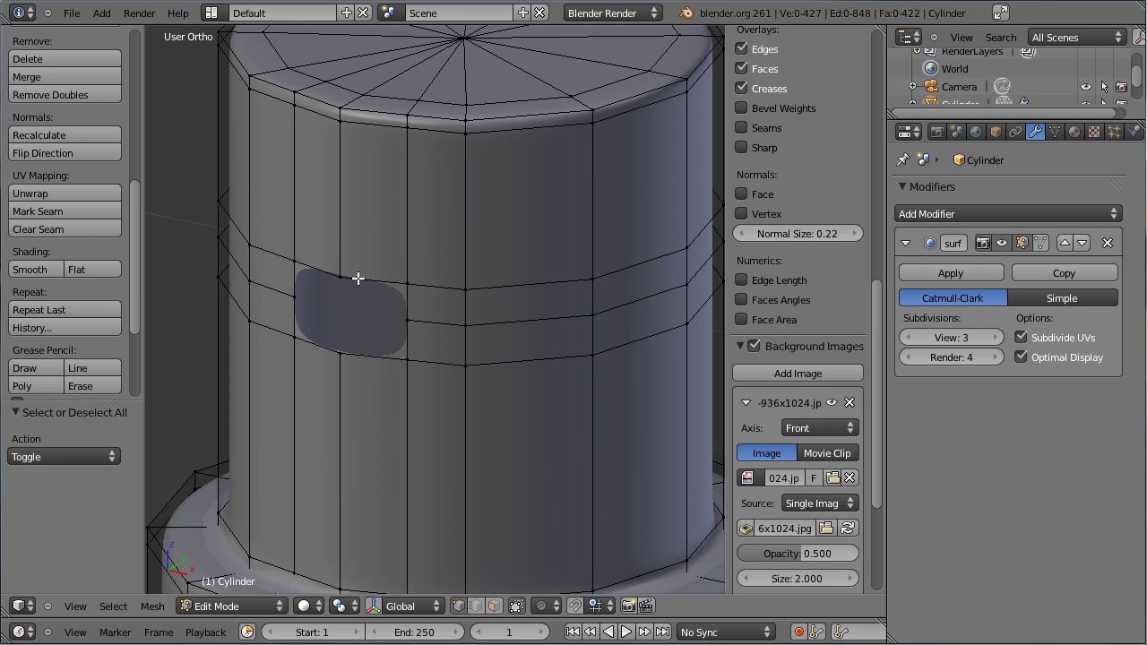
right_click(358, 280)
middle_click(222, 349)
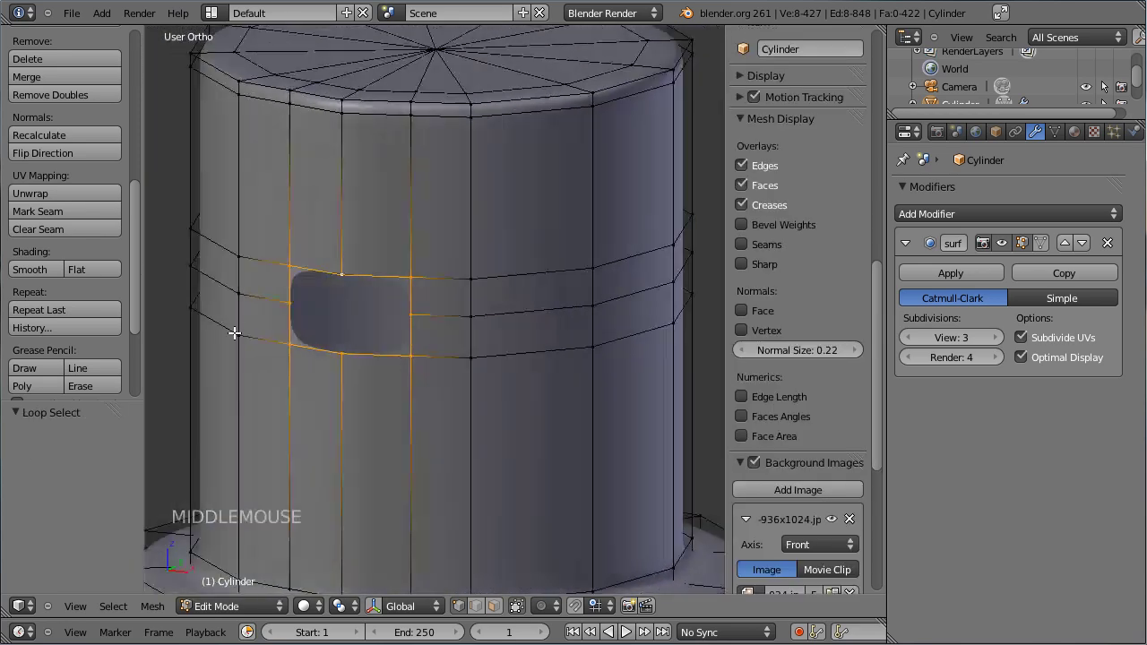
Shrink and extrude the opening's border ring inward several times to form a recessed rim
key(e)
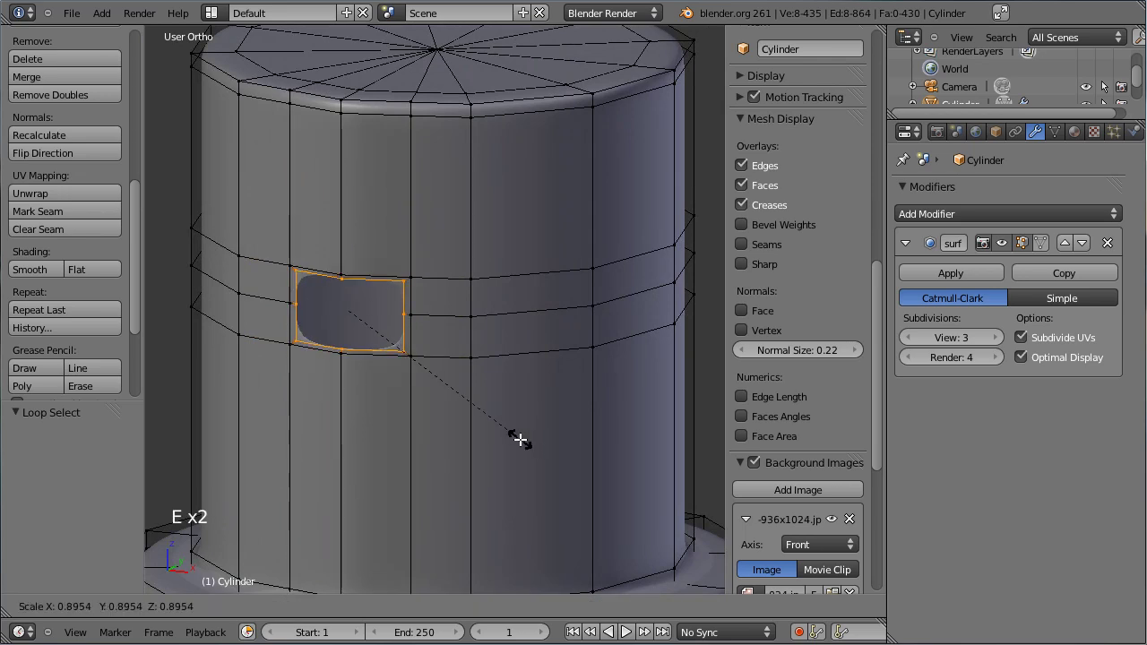
click(520, 441)
key(e)
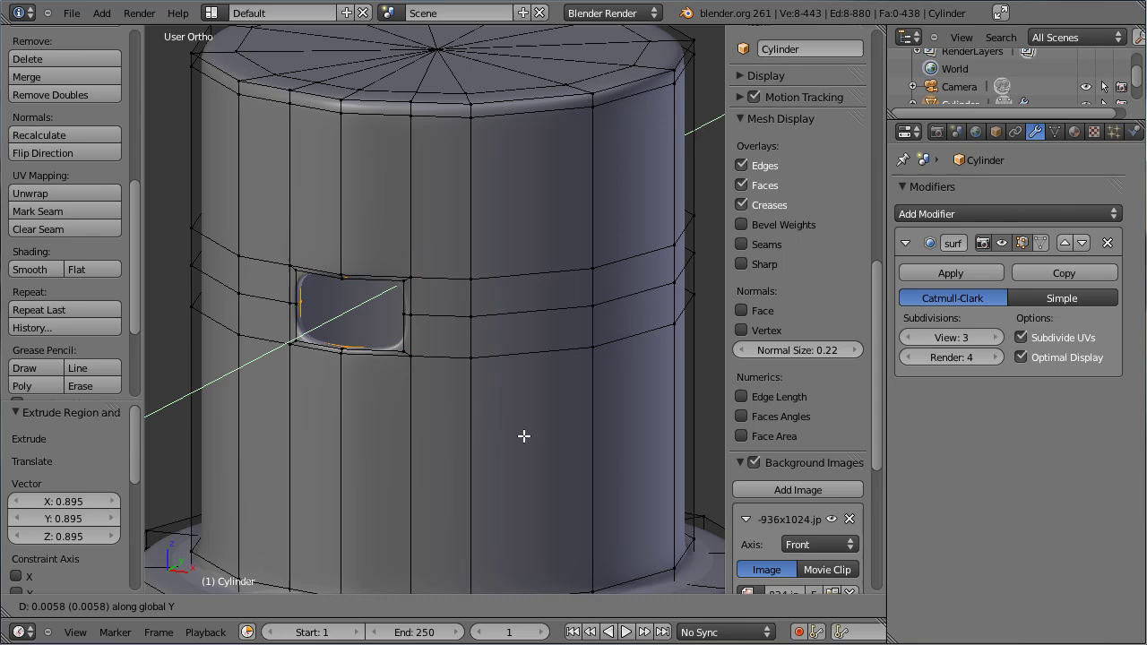
click(524, 437)
key(e)
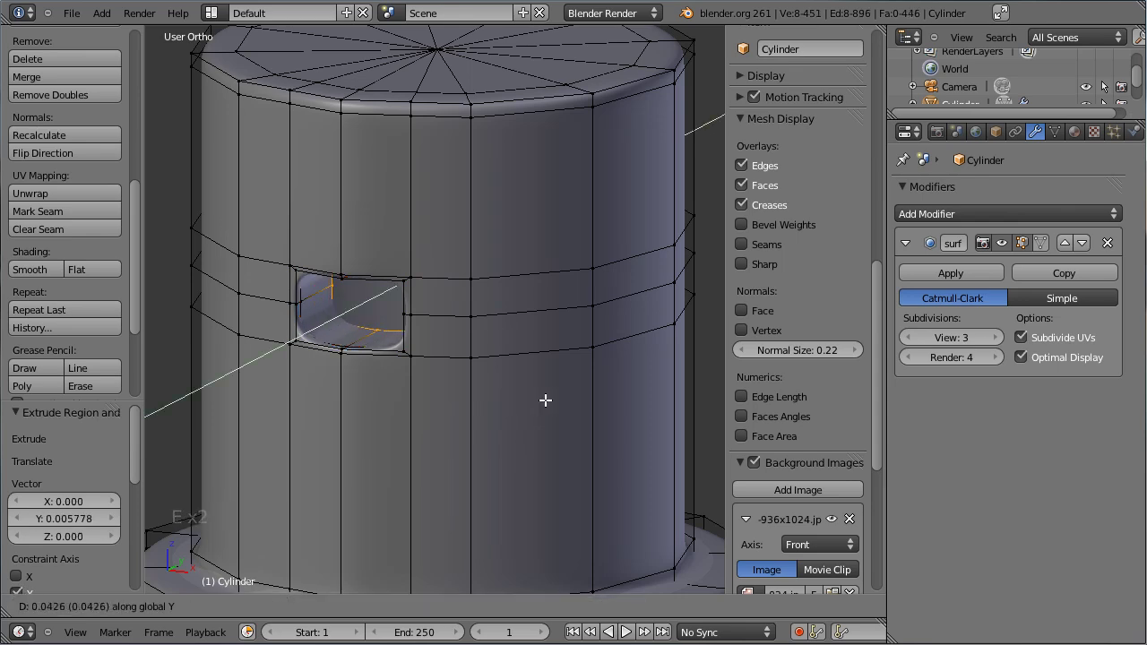
click(351, 462)
middle_click(357, 443)
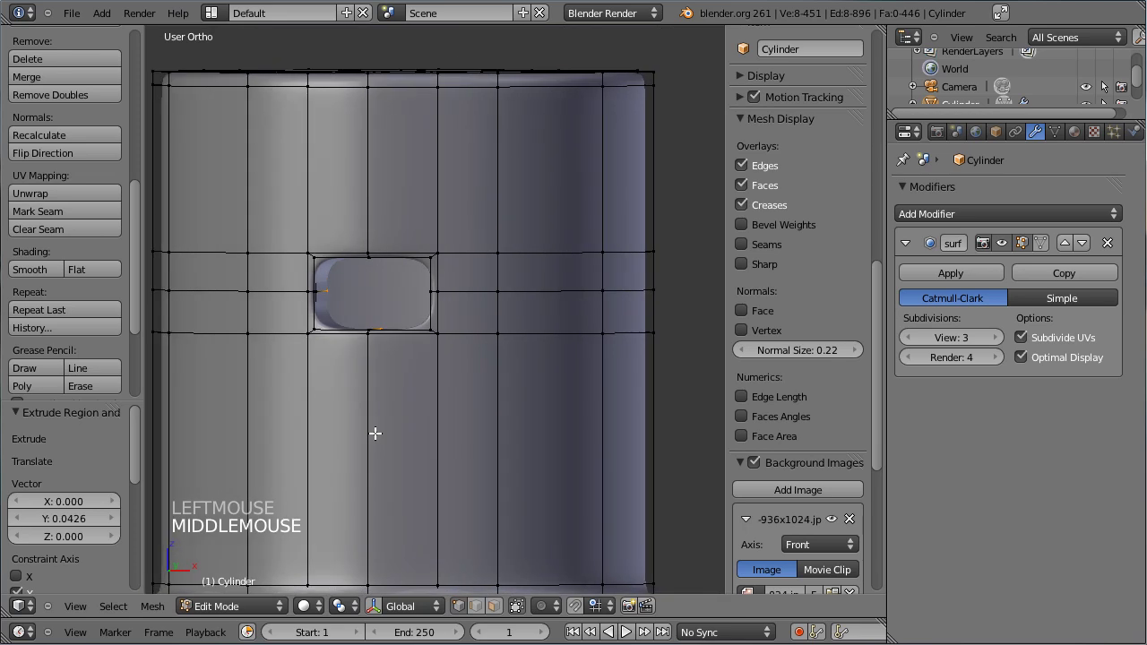
key(e)
key(e)
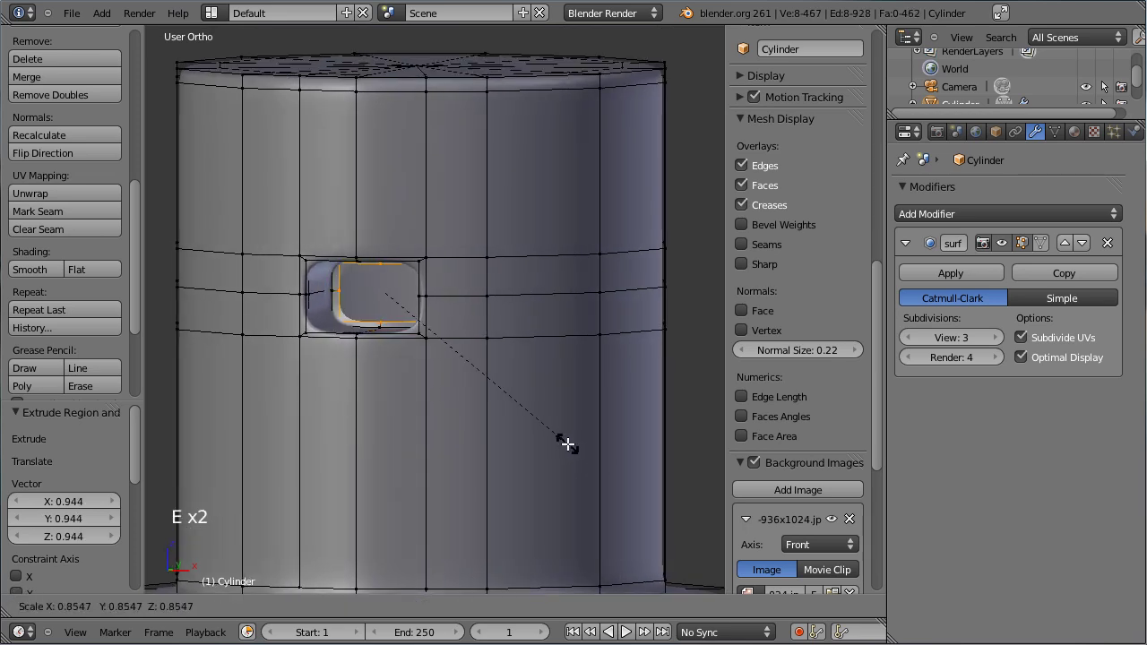
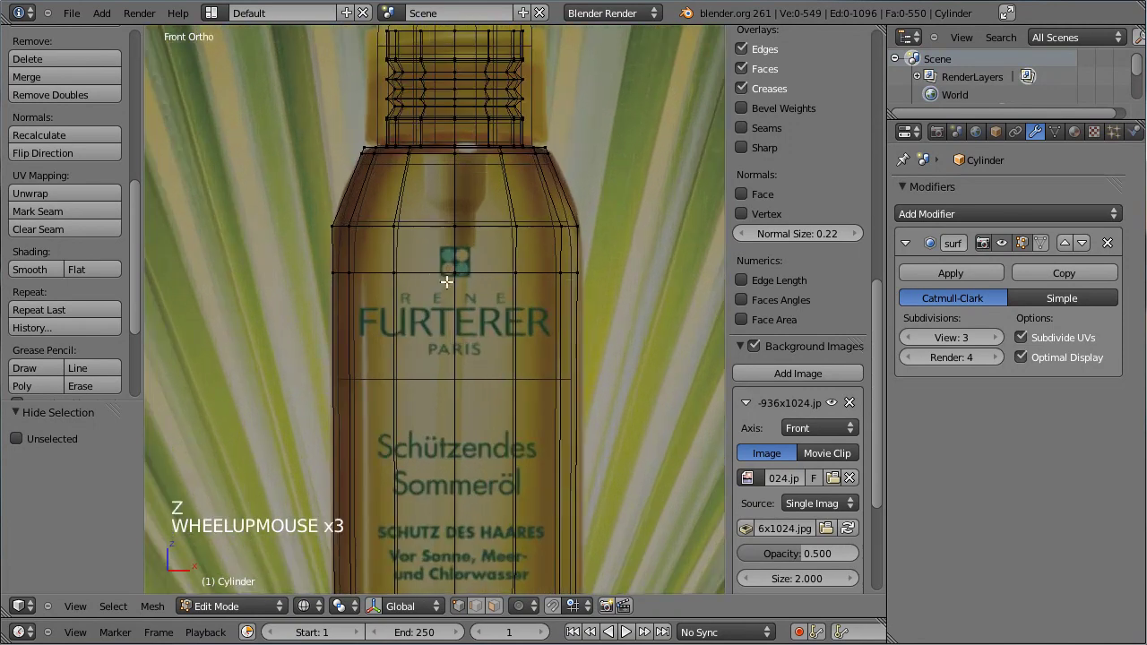
Duplicate the shoulder edge loop and scale the copy into a small central ring
right_click(412, 228)
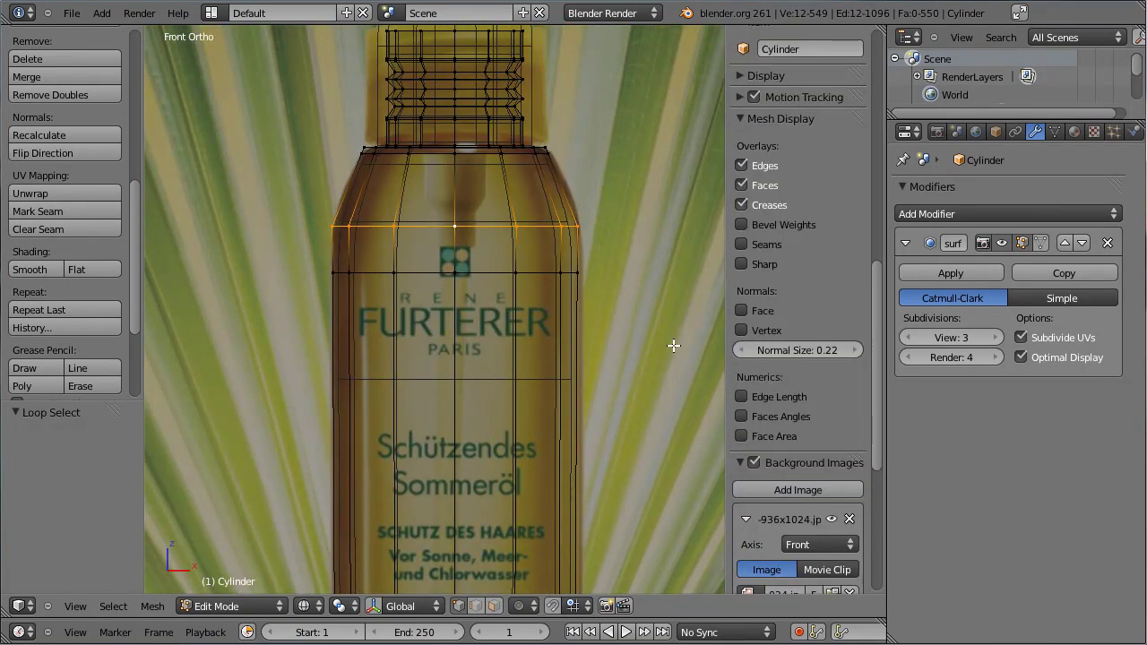
key(shift+d)
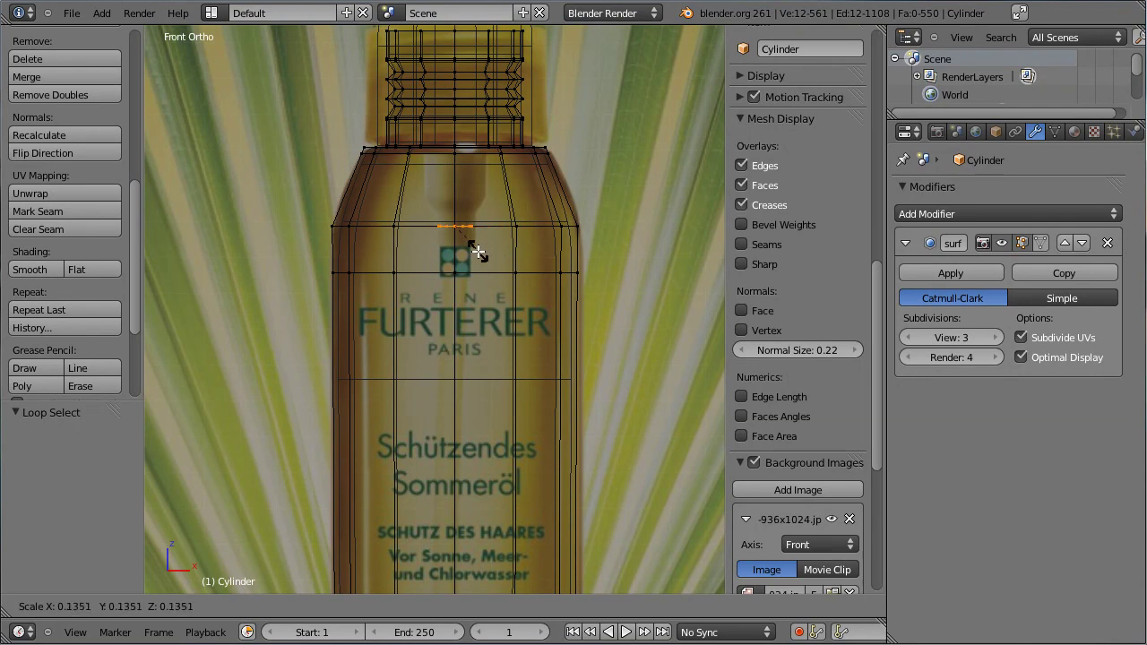
click(516, 235)
right_click(522, 231)
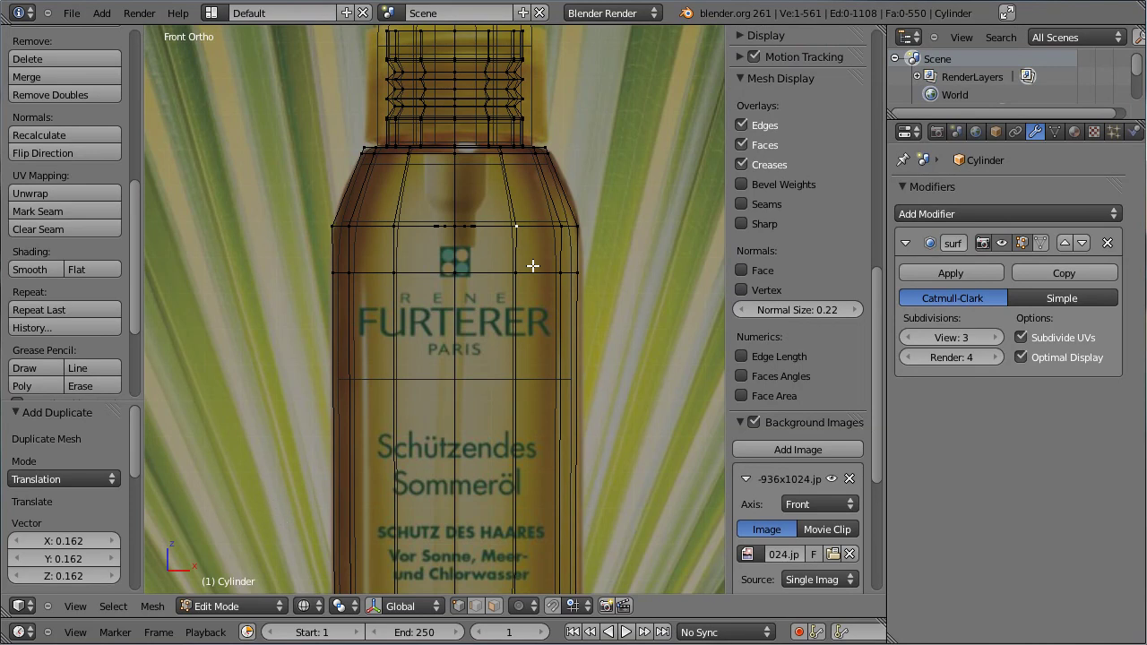
Hide obstructing geometry and both side panels, then select the small central ring
key(ctrl+l)
key(h)
scroll(up, 3)
scroll(up, 3)
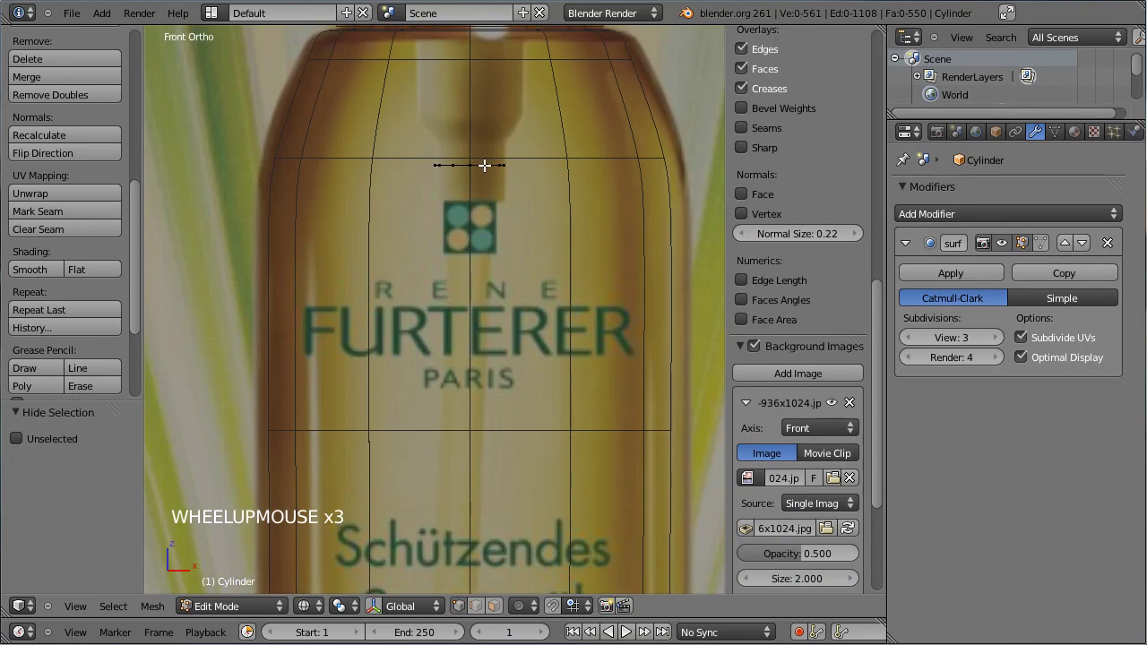
right_click(484, 167)
key(n)
middle_click(601, 307)
key(t)
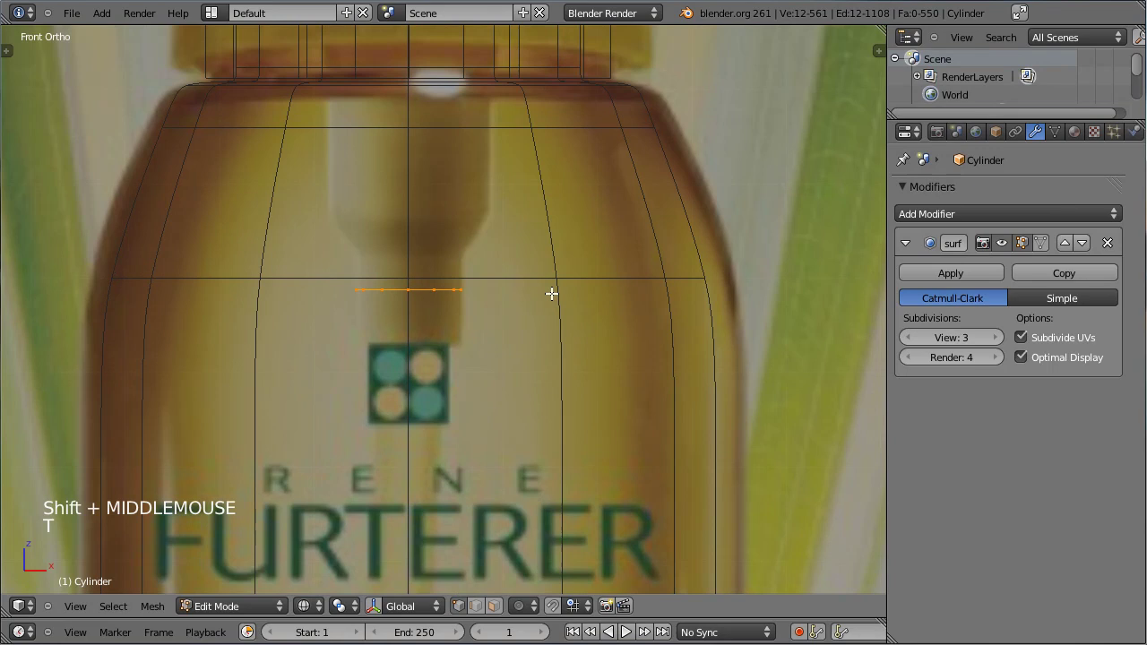
Extrude the ring into a short tube with a flared collar reaching up toward the cap
key(g)
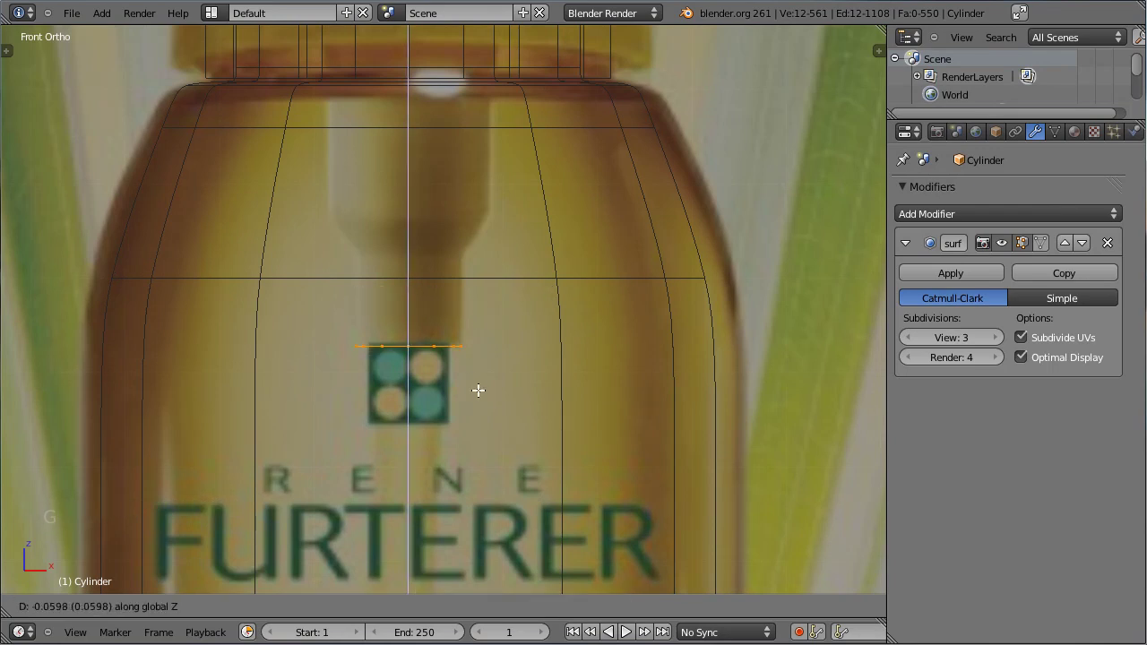
click(477, 391)
key(e)
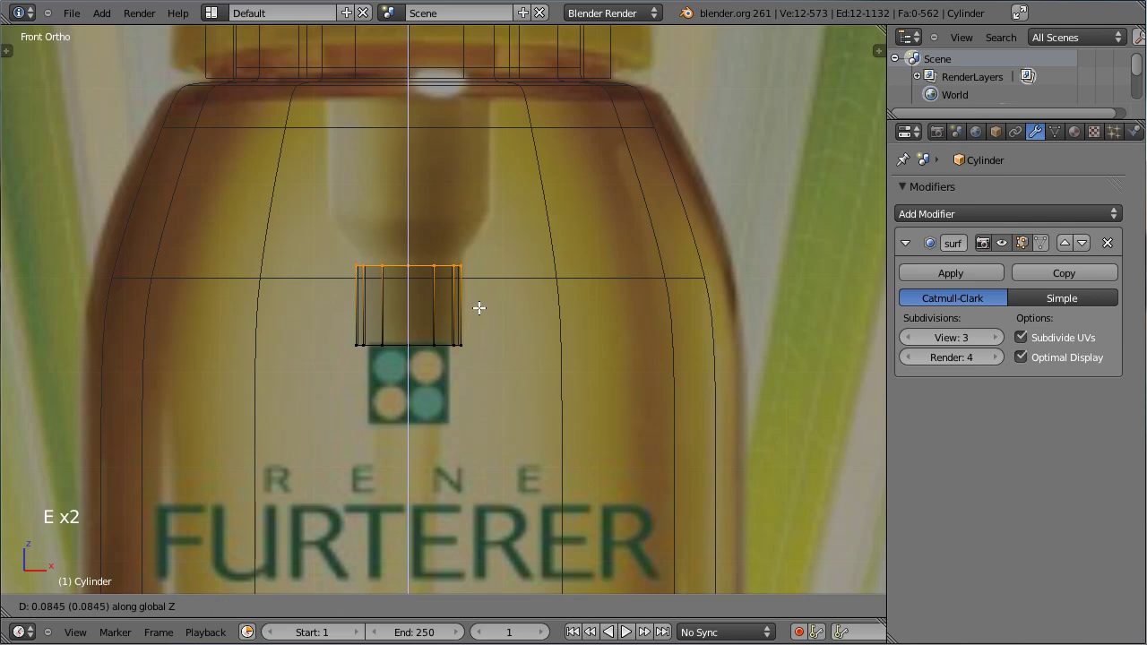
click(478, 302)
key(e)
click(477, 264)
key(s)
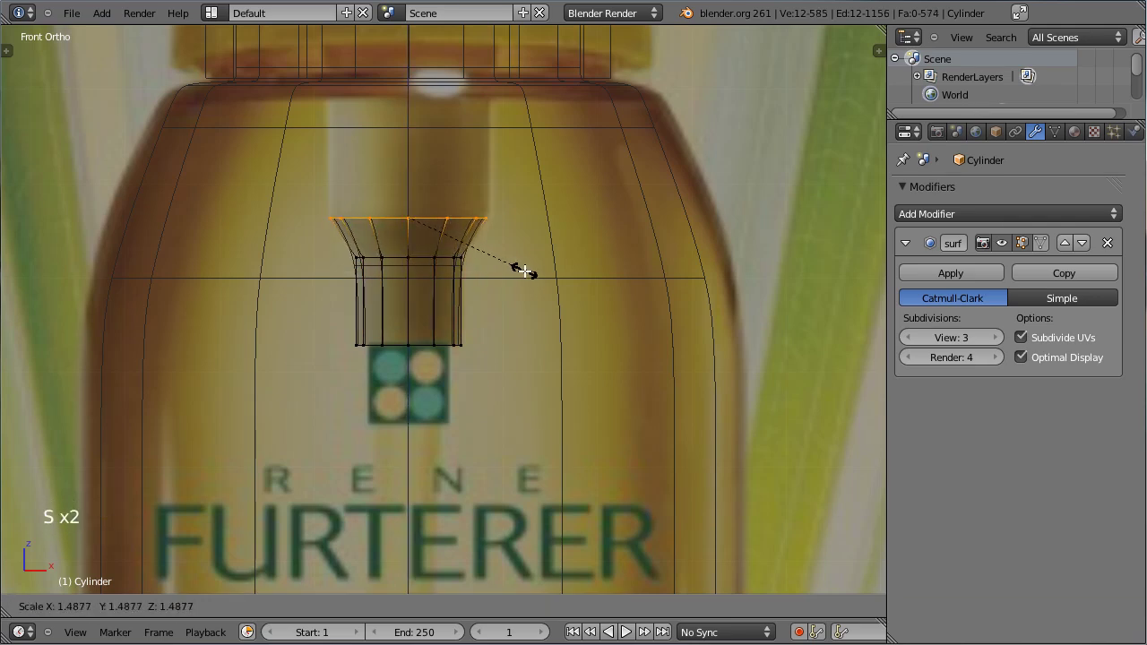
click(517, 261)
middle_click(505, 231)
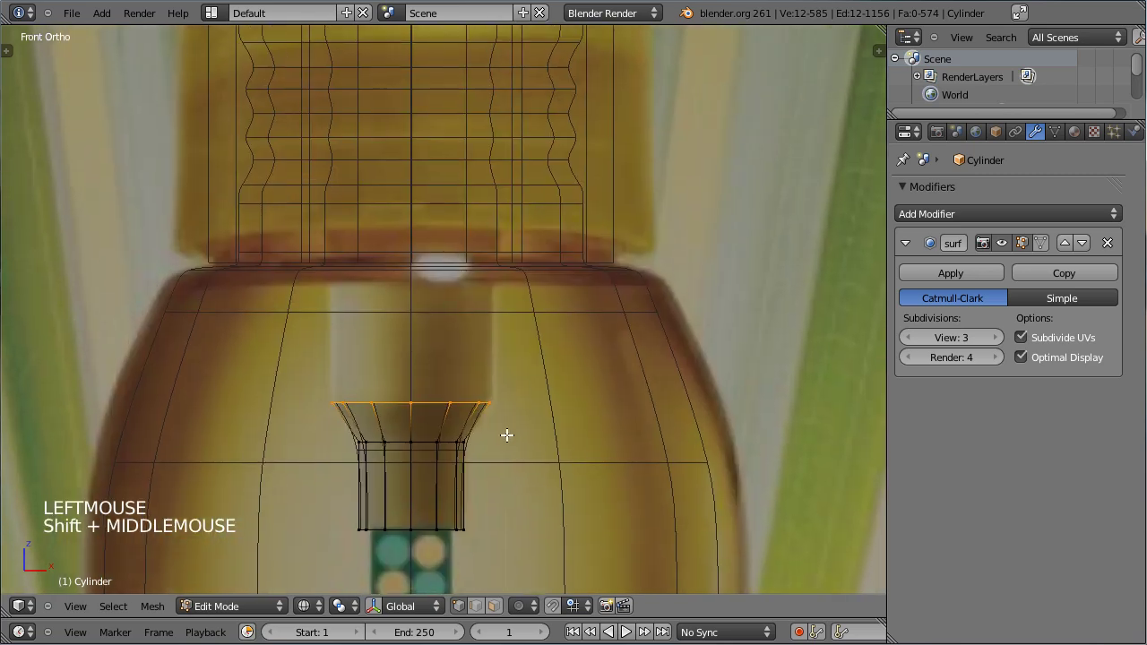
key(e)
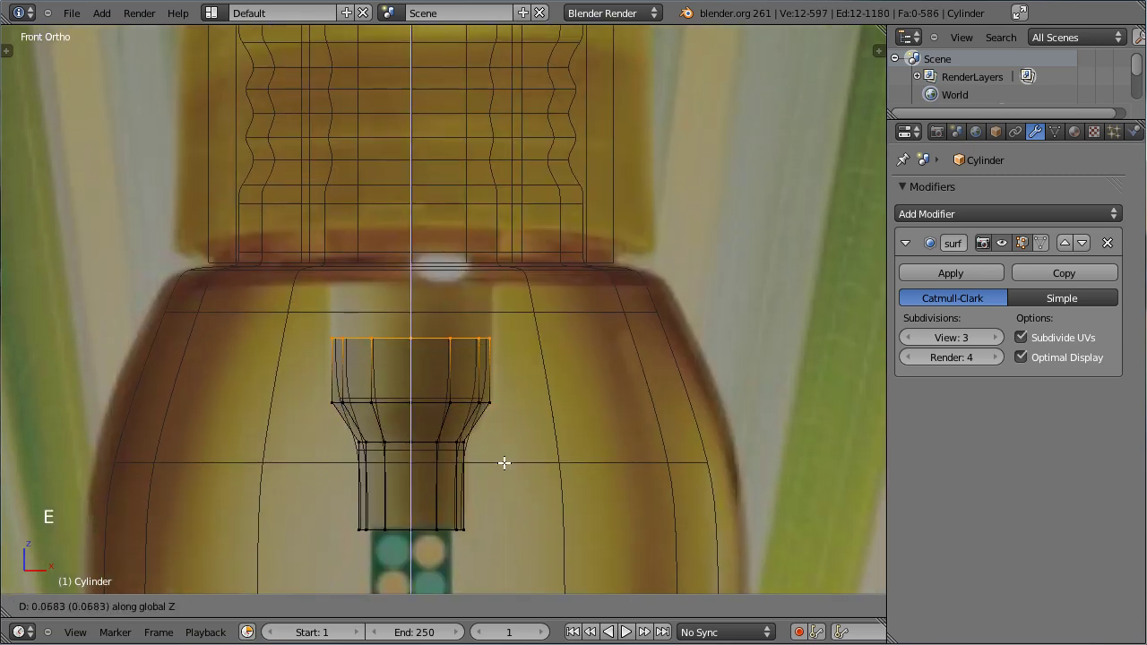
click(505, 358)
Select the tube's bottom ring and extrude it downward twice
middle_click(549, 445)
right_click(434, 188)
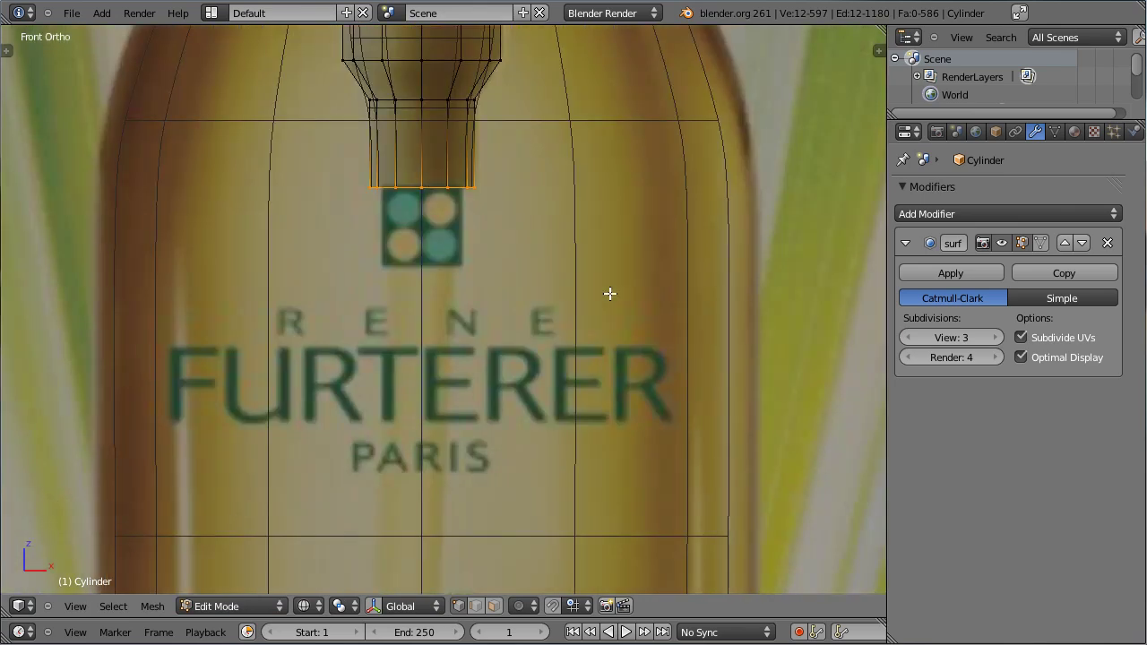
key(e)
click(512, 248)
middle_click(533, 319)
key(e)
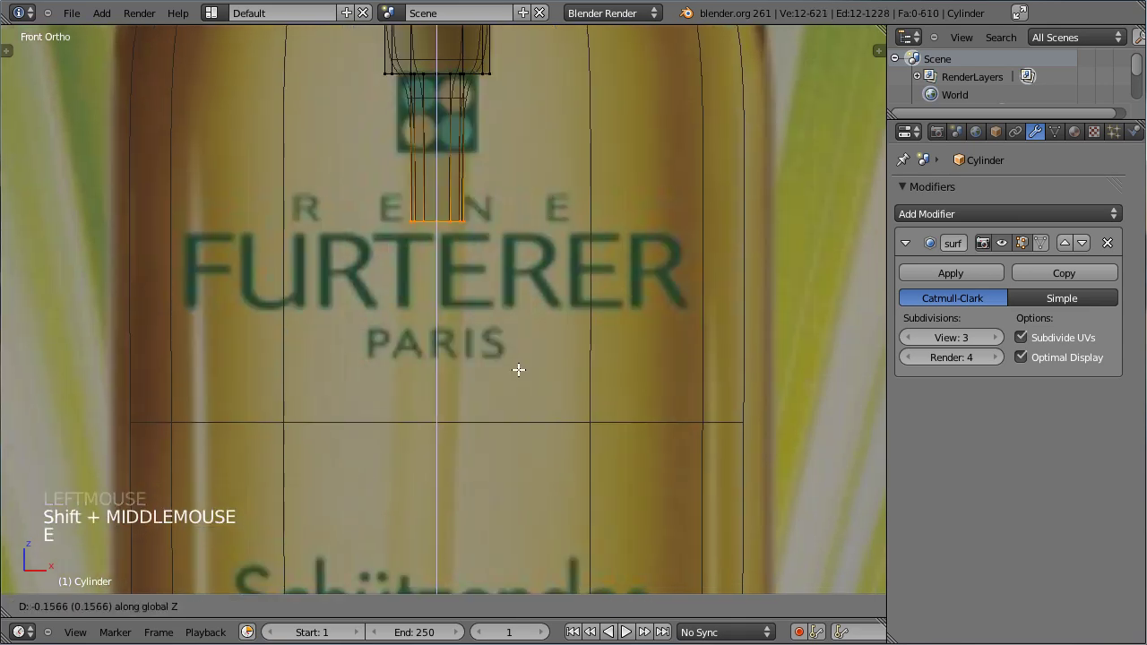
click(534, 473)
Extend the dip tube far down inside the bottle body
scroll(down, 3)
middle_click(476, 360)
scroll(down, 3)
scroll(up, 3)
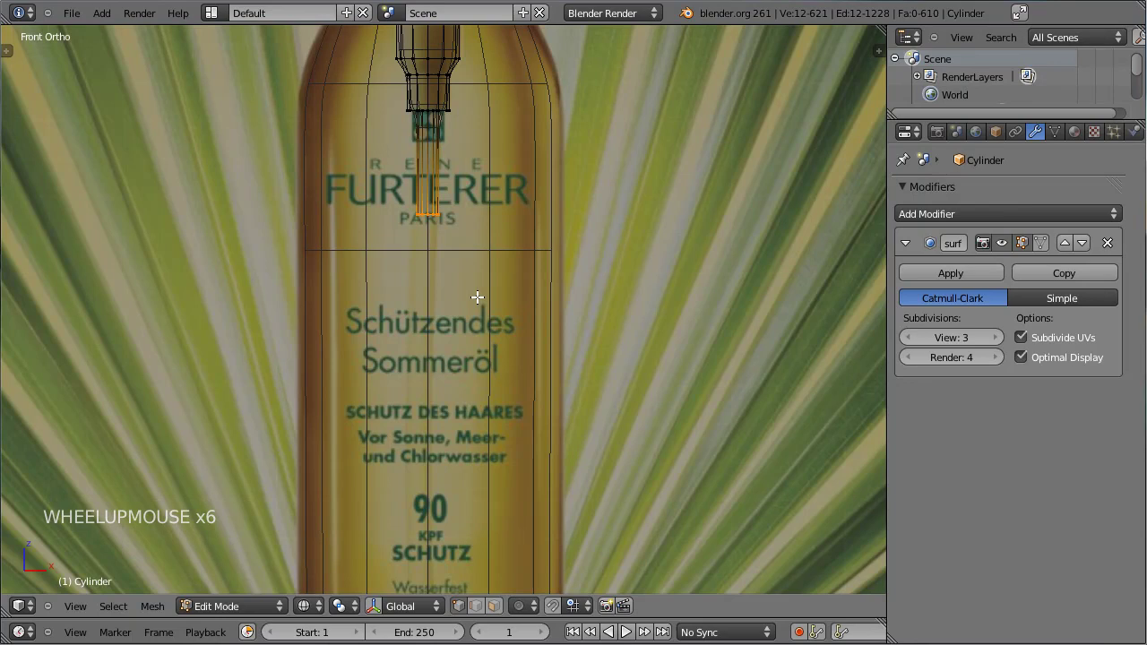
key(g)
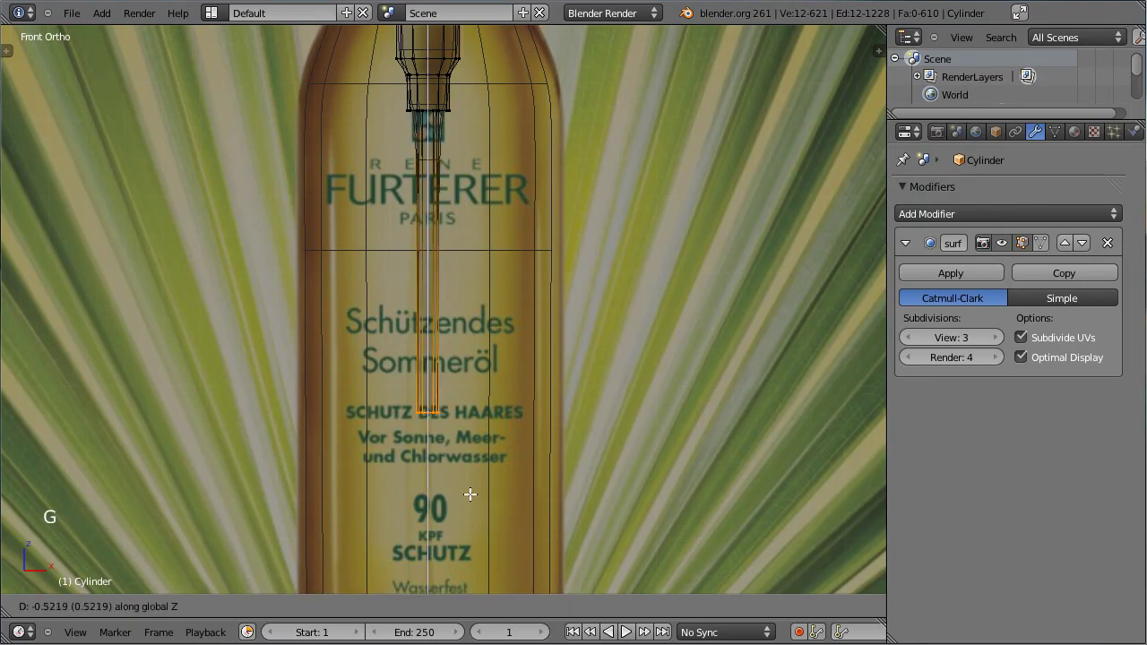
click(454, 492)
key(g)
click(471, 473)
Extrude the tube's lower section further, rotating its end to angle toward the base
scroll(down, 3)
middle_click(461, 350)
key(e)
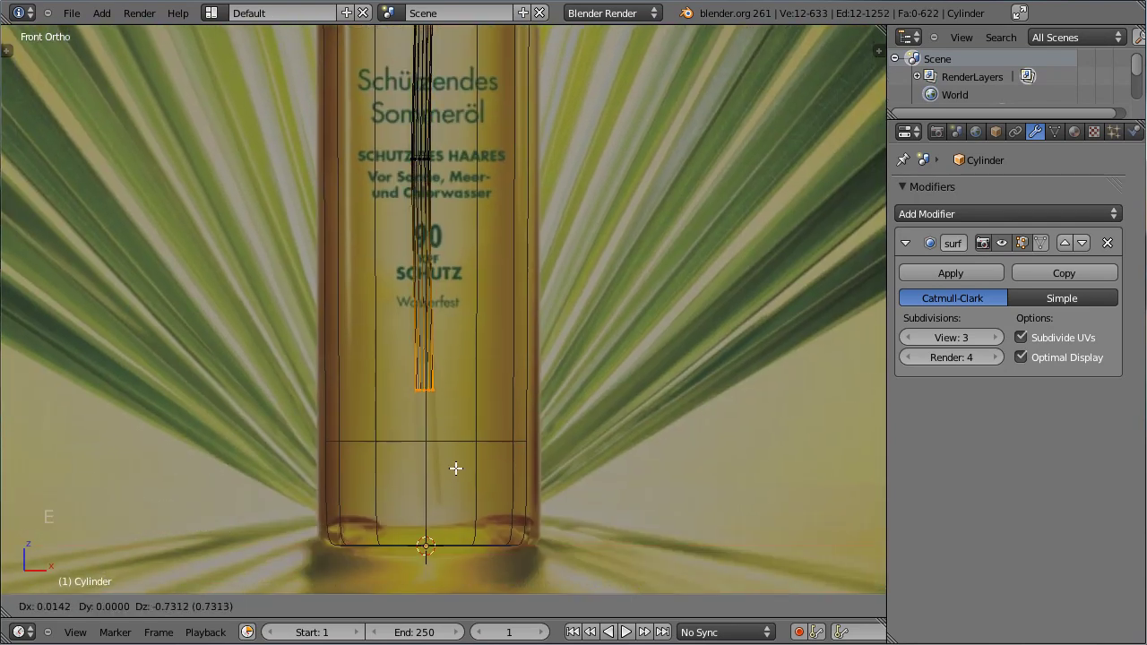
click(483, 473)
key(r)
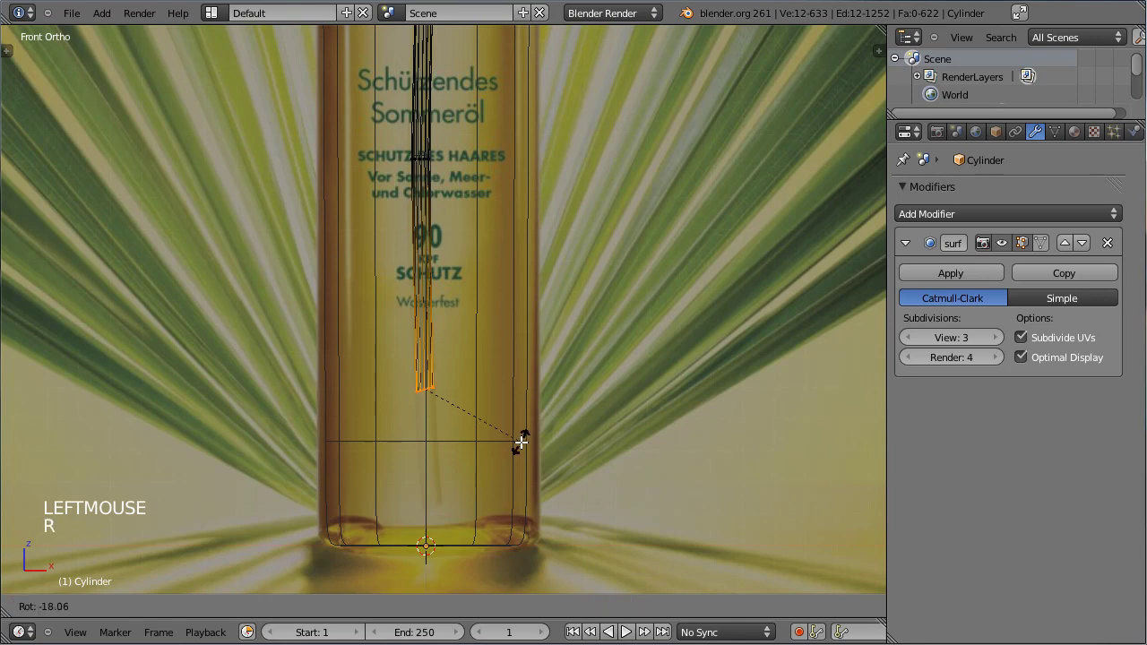
click(521, 443)
key(g)
click(516, 453)
key(e)
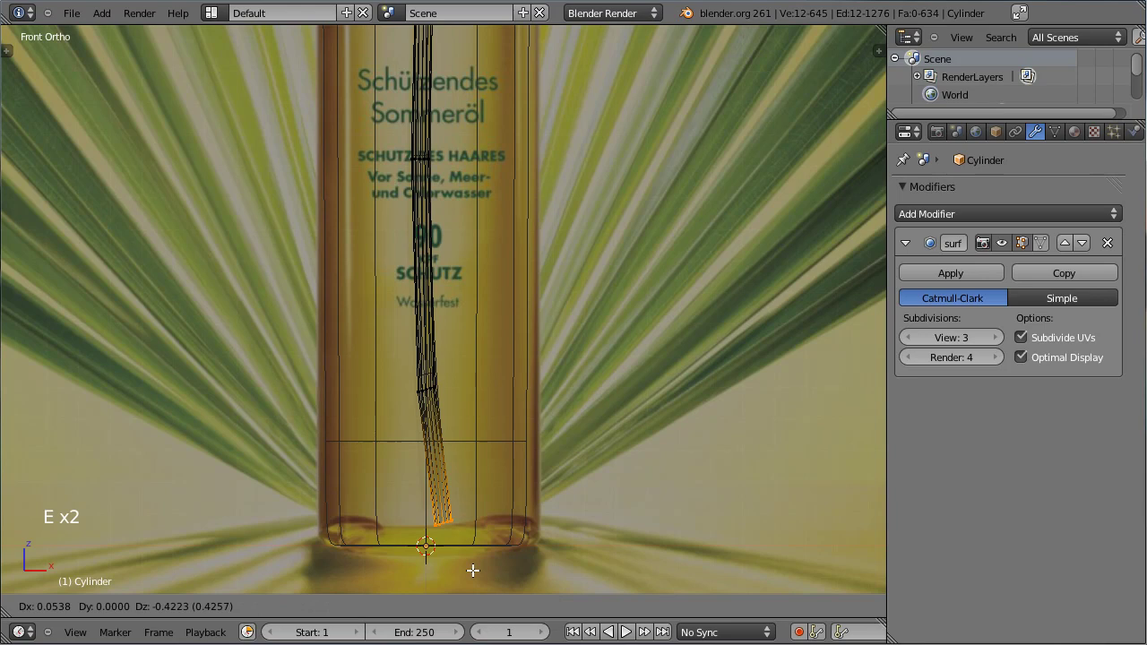
click(472, 560)
Preview the tube out of edit mode and zoom to its top for a loop cut
scroll(down, 3)
key(Tab)
middle_click(458, 66)
scroll(up, 3)
key(Tab)
scroll(up, 3)
middle_click(534, 335)
scroll(up, 3)
Add three edge rings to the dip tube and neck where the tube meets the cap
key(ctrl+r)
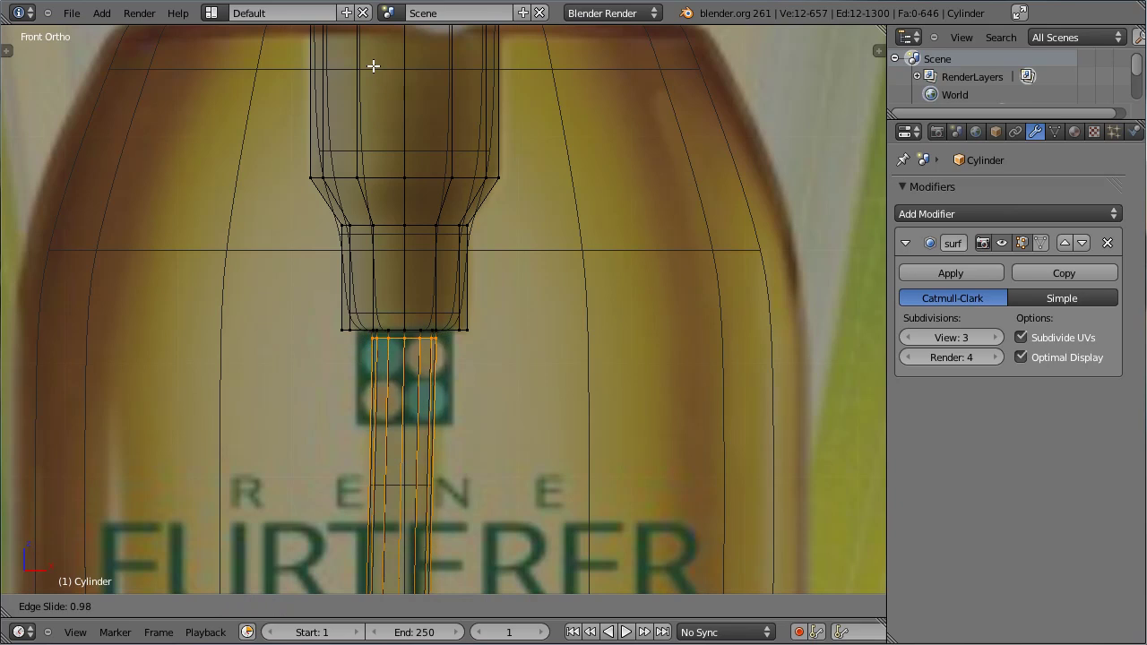
click(372, 74)
key(ctrl+r)
click(351, 294)
key(ctrl+r)
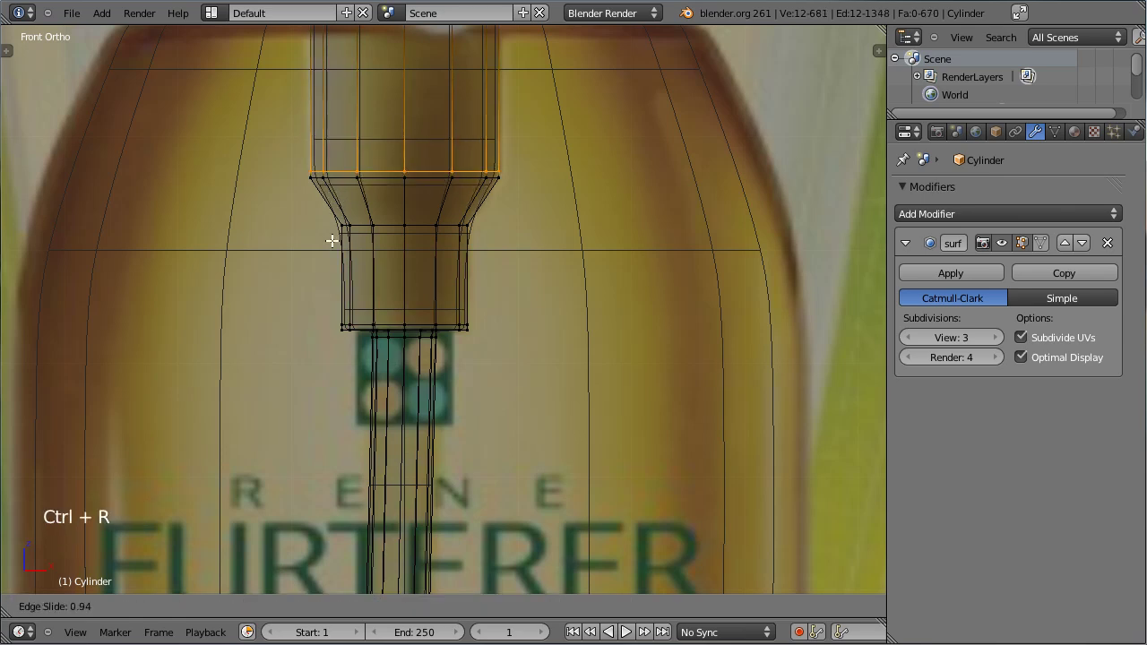
click(339, 229)
key(ctrl+r)
key(Tab)
click(353, 223)
scroll(down, 3)
scroll(up, 3)
middle_click(391, 175)
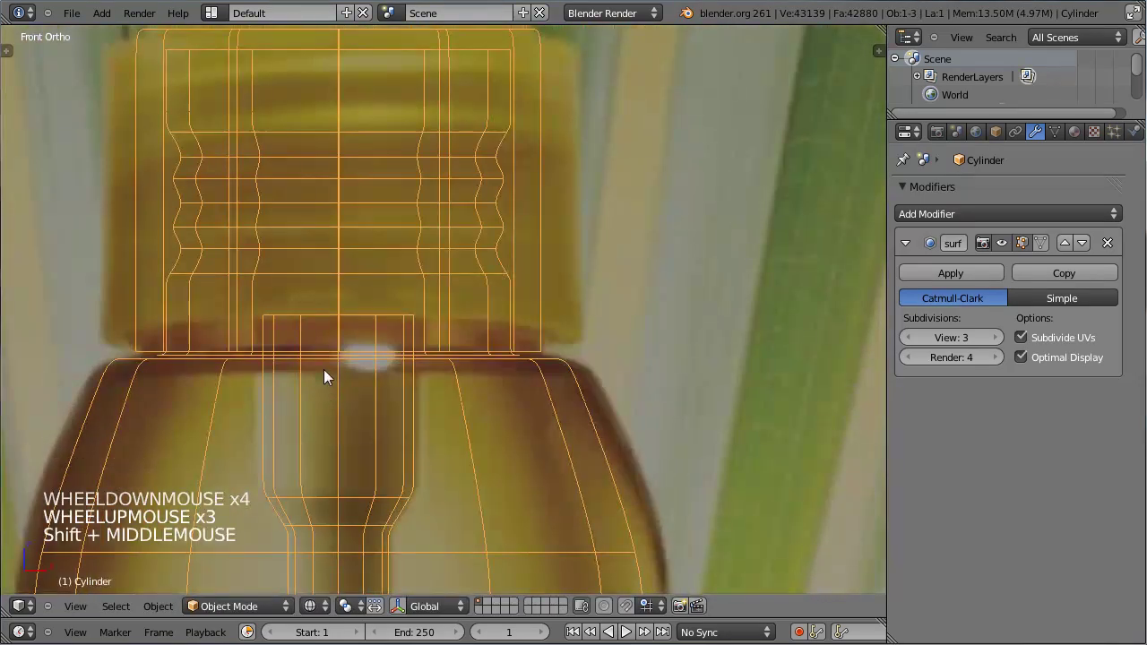
scroll(down, 3)
scroll(up, 3)
scroll(up, 3)
Narrow the tube's top end and extrude it upward into the spray cap
key(Tab)
right_click(357, 315)
key(e)
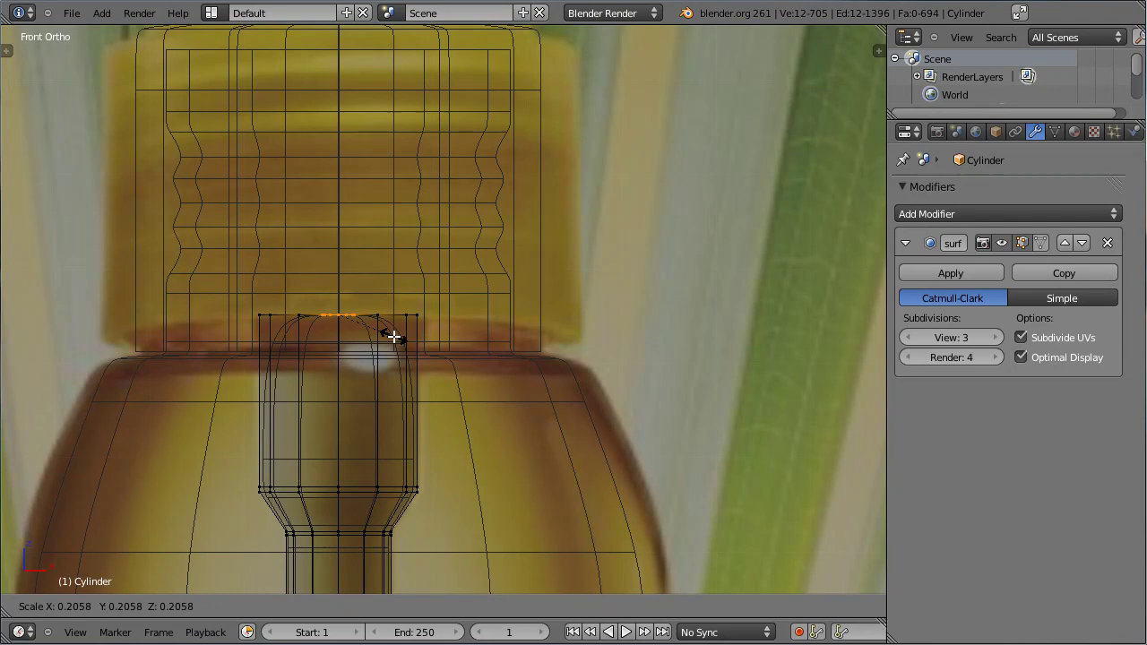
click(393, 338)
key(e)
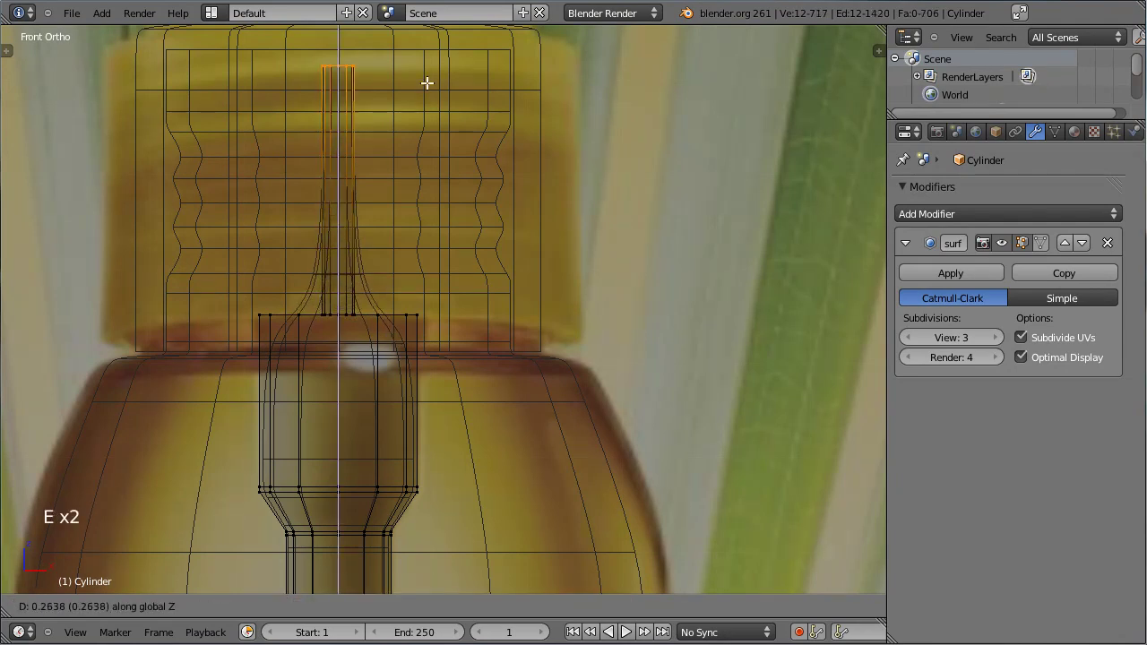
click(370, 413)
Add two more edge rings along the extended upper tube inside the cap
key(ctrl+r)
click(296, 341)
key(ctrl+r)
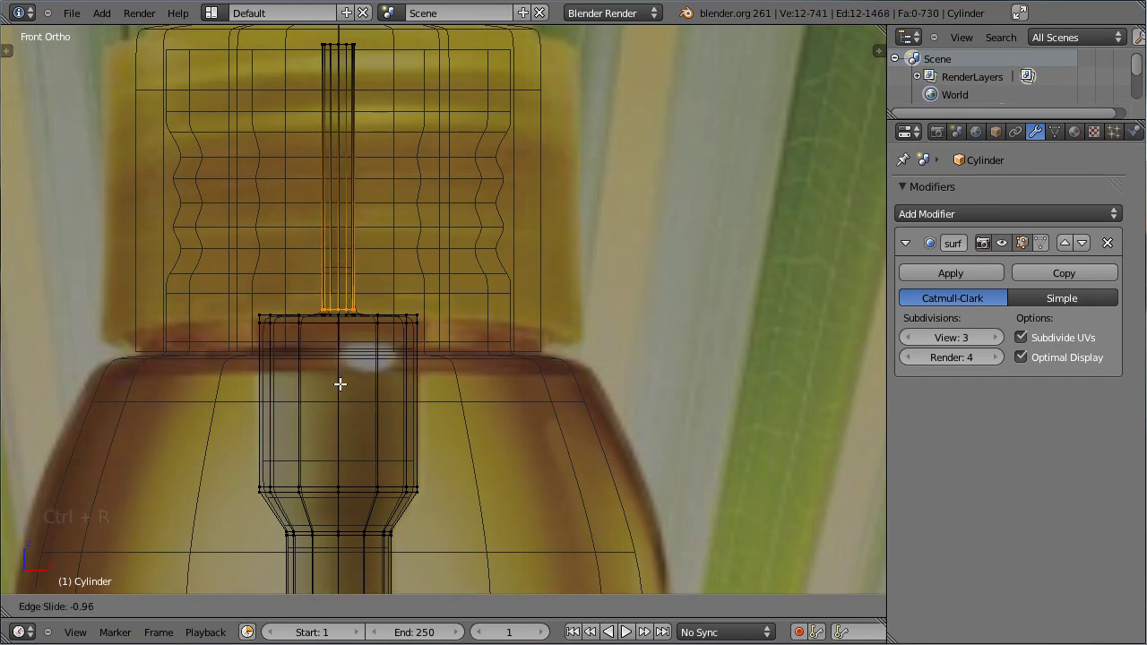
click(340, 386)
key(z)
scroll(down, 3)
scroll(up, 3)
key(KP_3)
scroll(down, 3)
middle_click(281, 395)
scroll(down, 3)
scroll(up, 3)
scroll(up, 3)
key(z)
middle_click(335, 359)
scroll(down, 3)
scroll(up, 3)
middle_click(392, 314)
Extrude the tube's top end upward in several short sections inside the cap
right_click(393, 456)
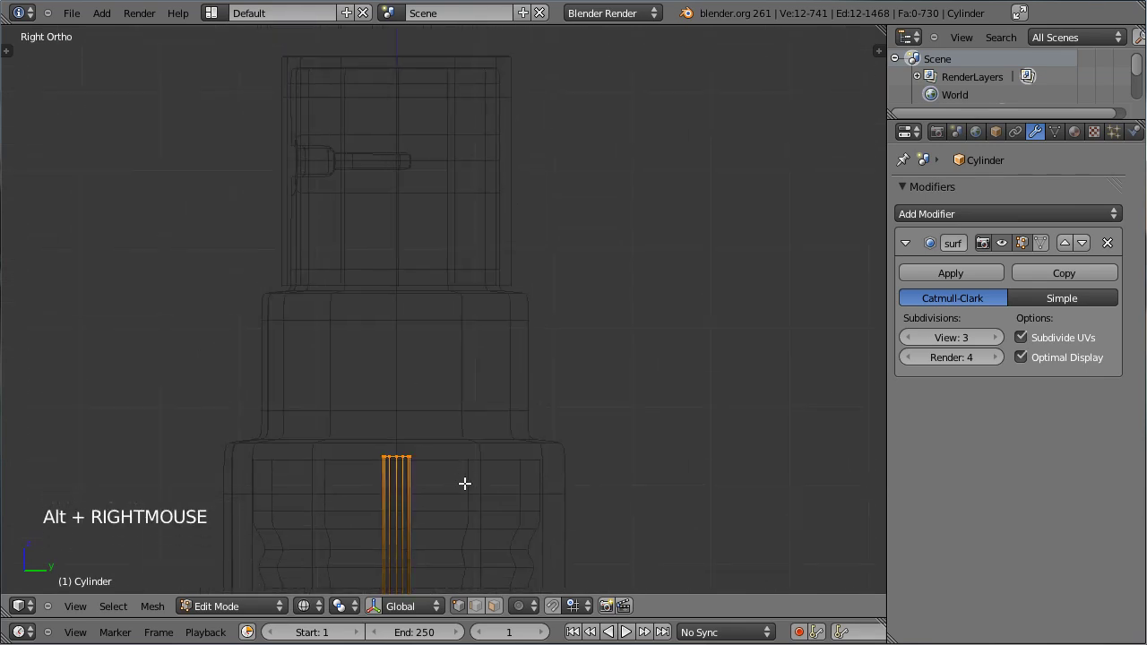
key(e)
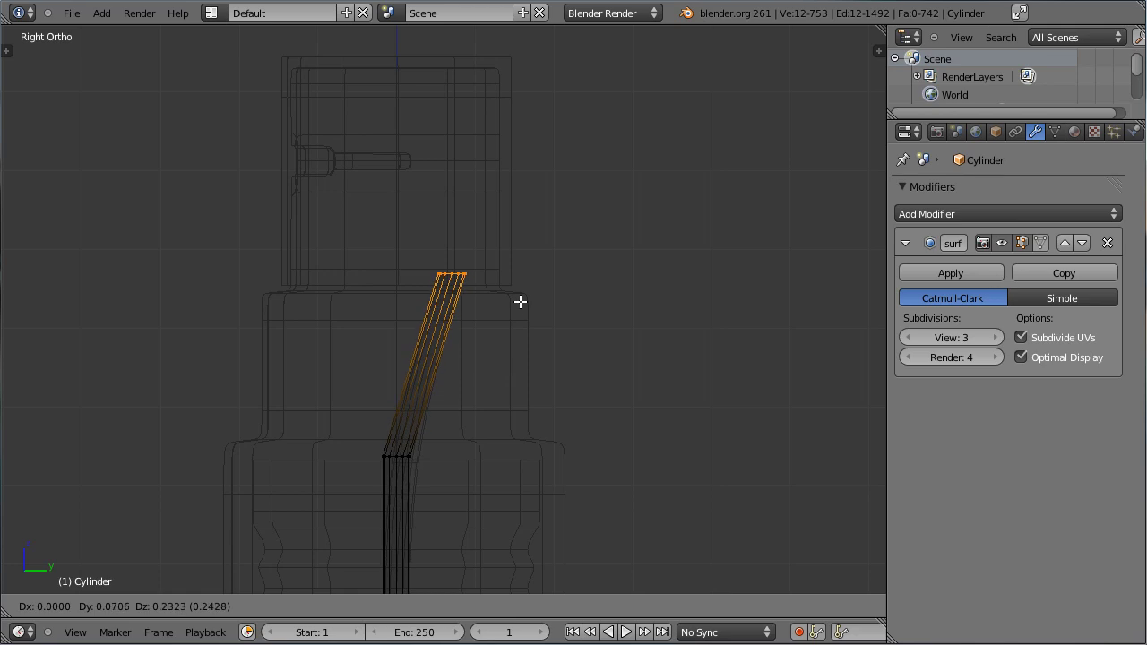
click(508, 366)
key(e)
click(525, 258)
key(r)
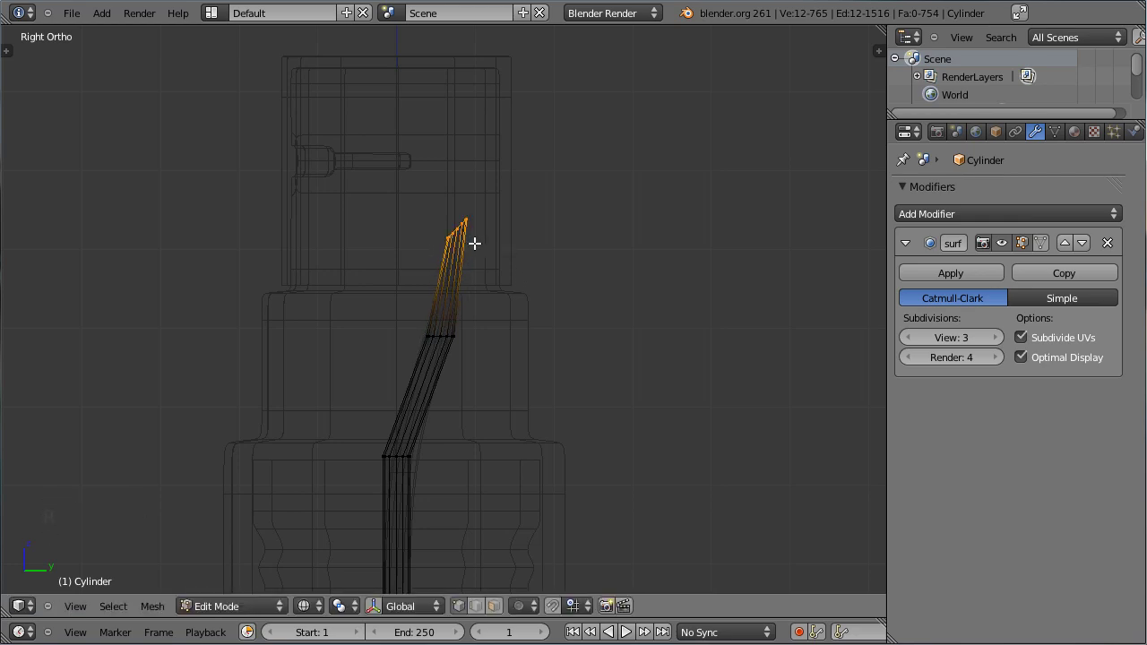
key(e)
click(437, 237)
Rotate, shrink and move the tube end so it joins the horizontal nozzle, then end editing
key(r)
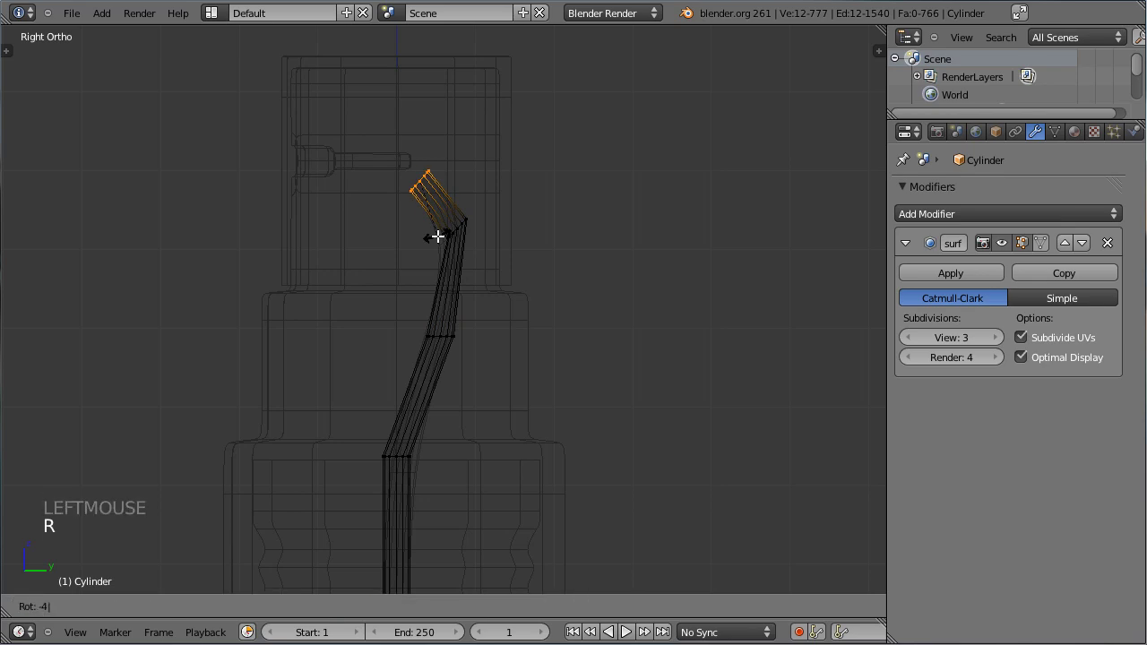
scroll(up, 3)
middle_click(392, 187)
key(s)
click(534, 219)
key(g)
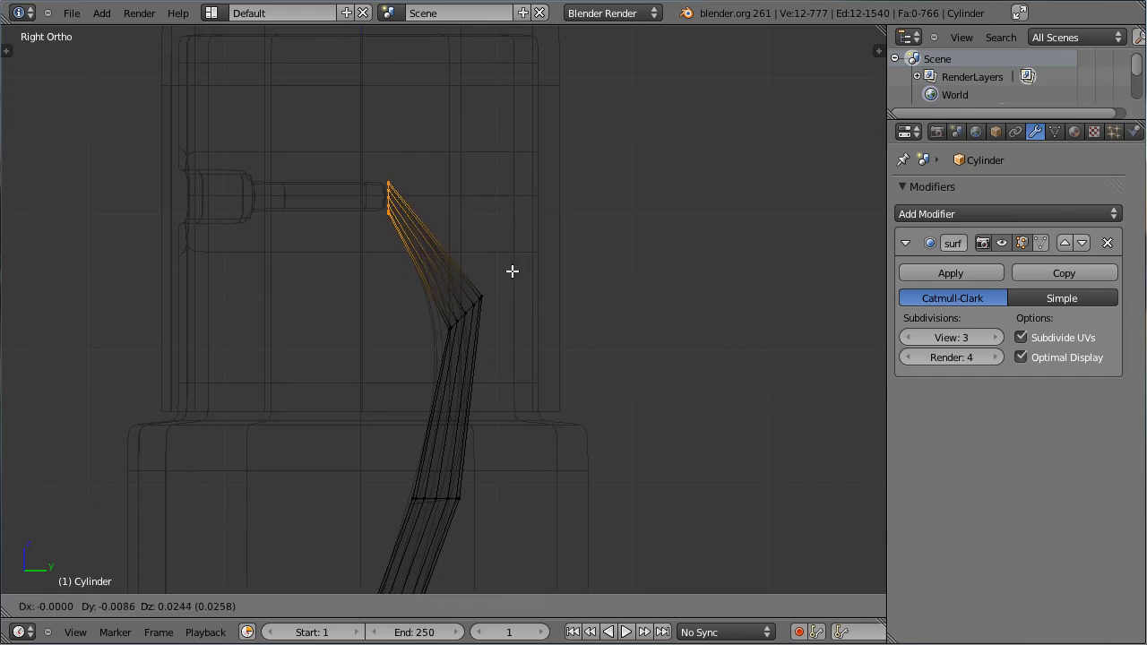
click(511, 272)
scroll(down, 3)
key(Tab)
scroll(down, 3)
scroll(up, 3)
Reveal all hidden mesh parts of the bottle and view it shaded from the front
key(z)
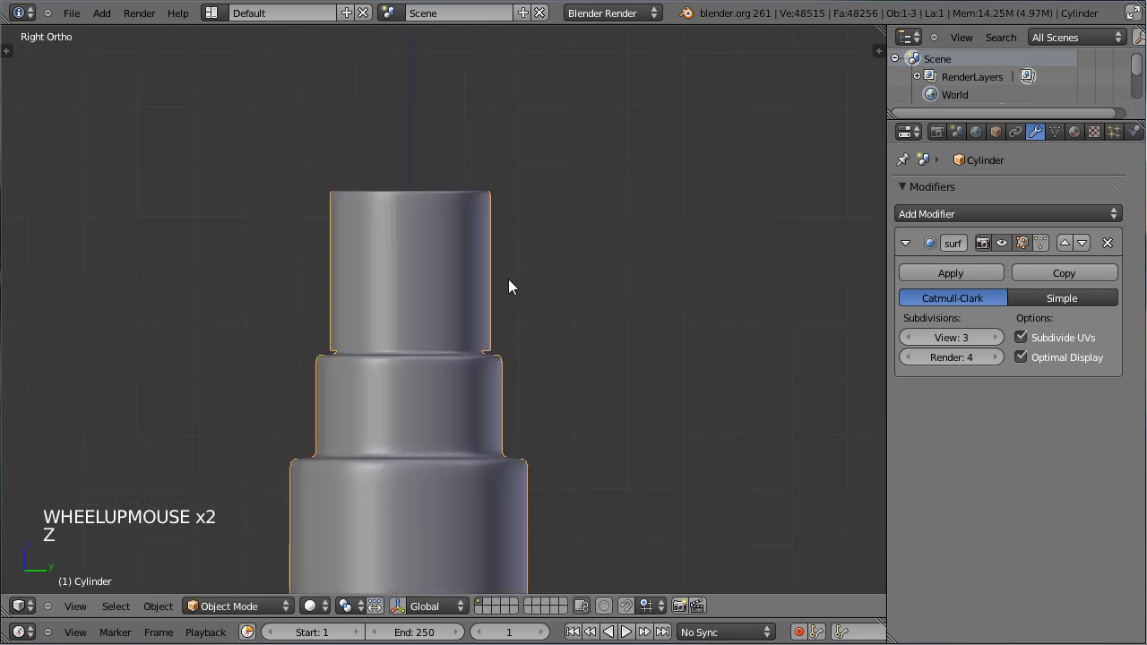
key(Tab)
key(Tab)
key(Tab)
key(a)
middle_click(307, 344)
scroll(down, 3)
middle_click(459, 412)
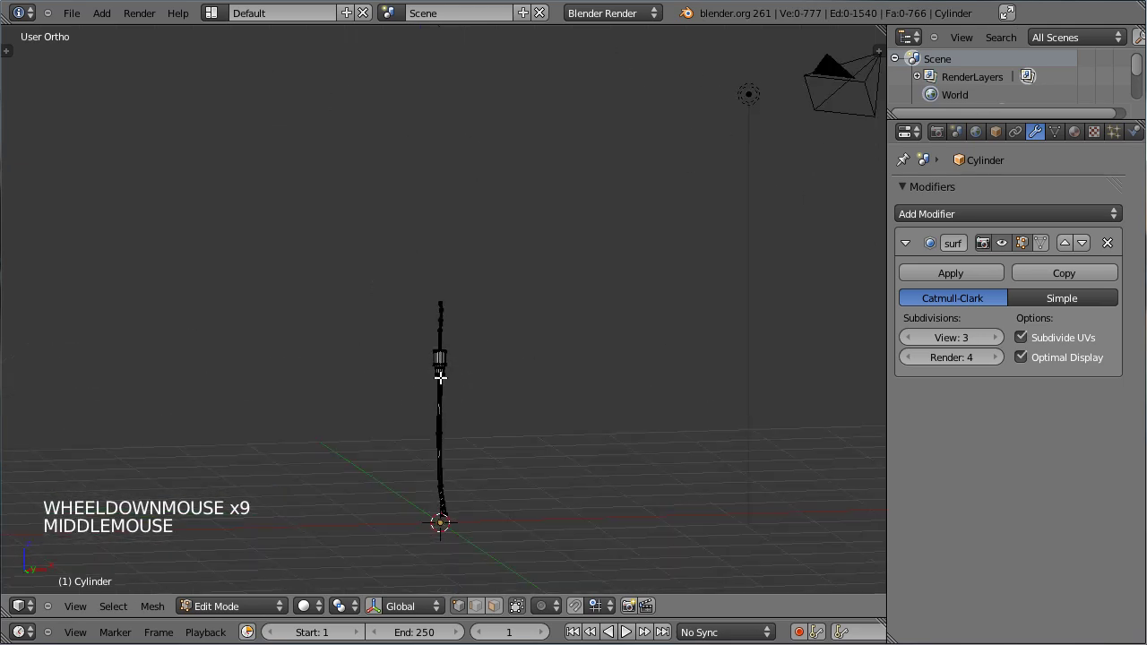
key(KP_1)
scroll(up, 3)
scroll(up, 3)
key(alt+h)
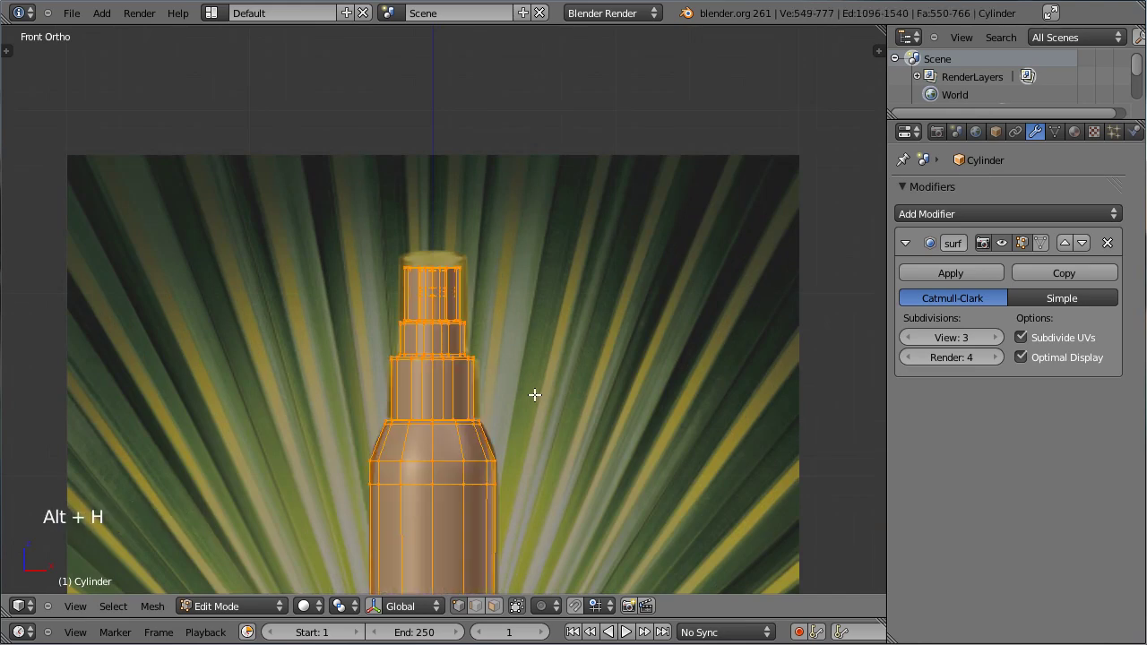
key(Tab)
scroll(down, 3)
middle_click(519, 435)
scroll(up, 3)
scroll(down, 3)
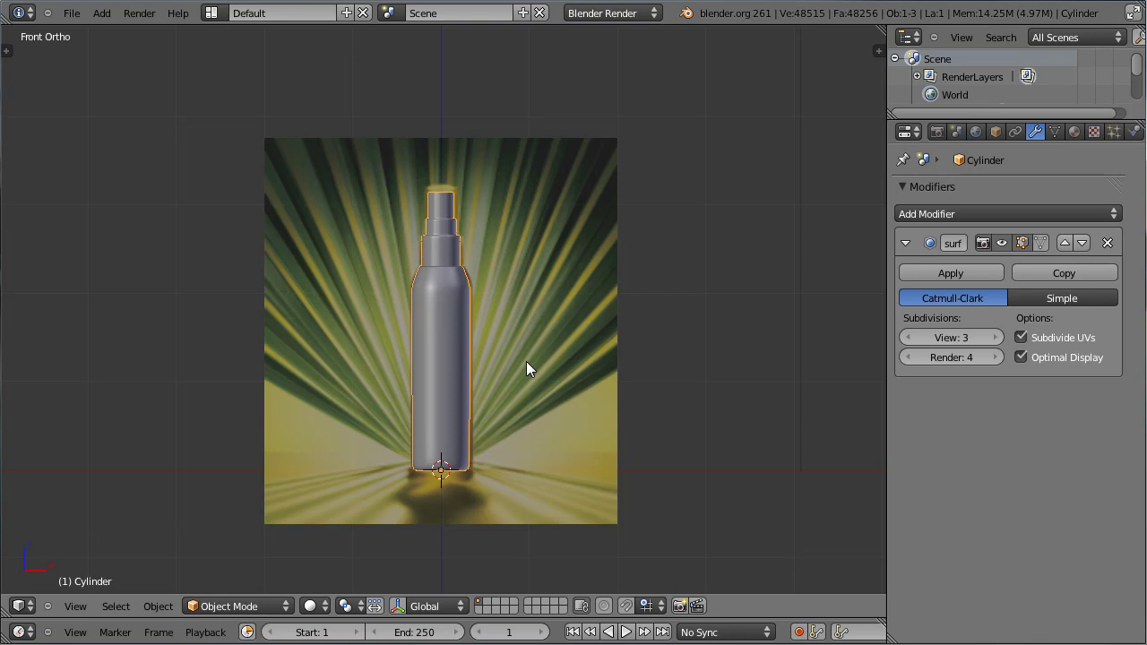
scroll(down, 3)
scroll(down, 3)
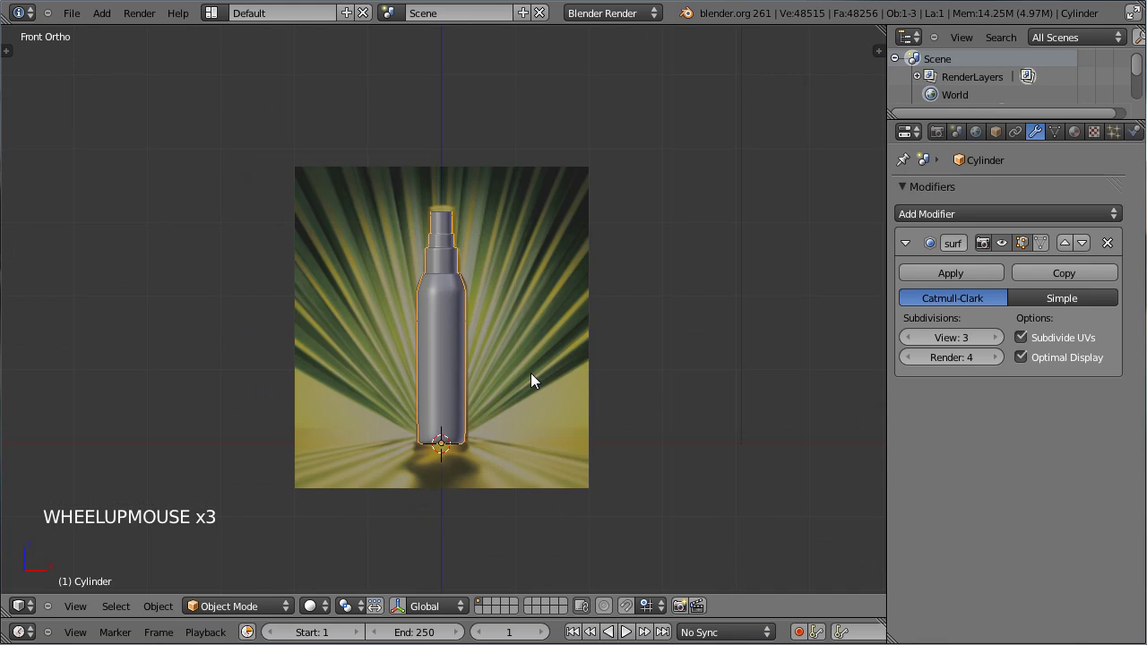
scroll(up, 3)
Switch off the reference background image and look through the scene camera
key(n)
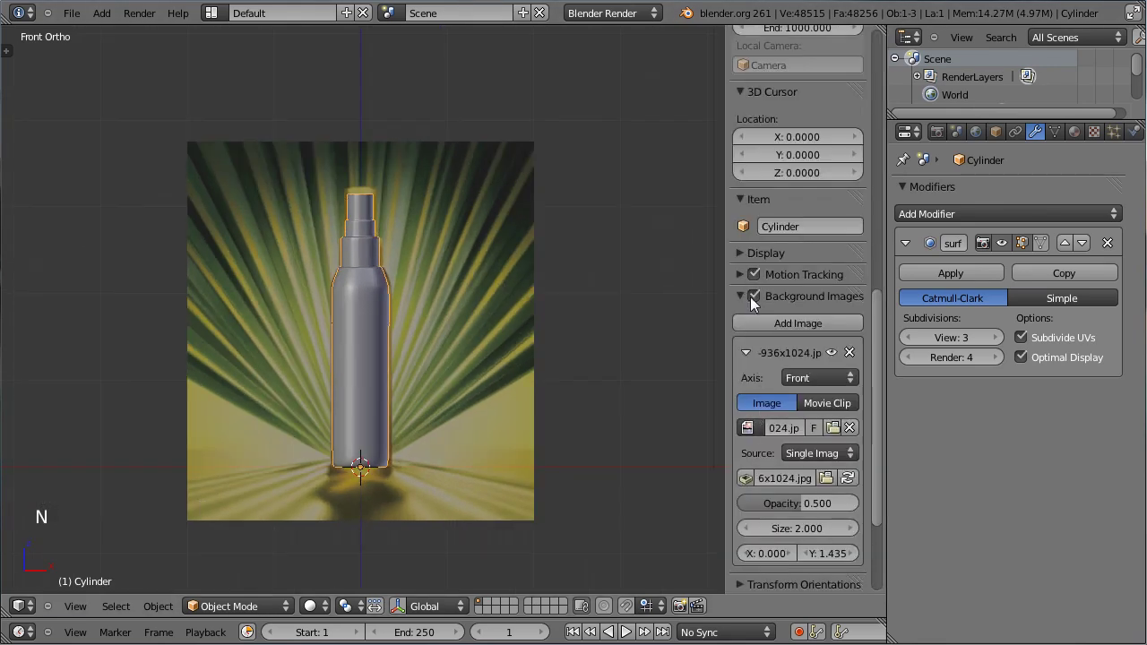
click(759, 305)
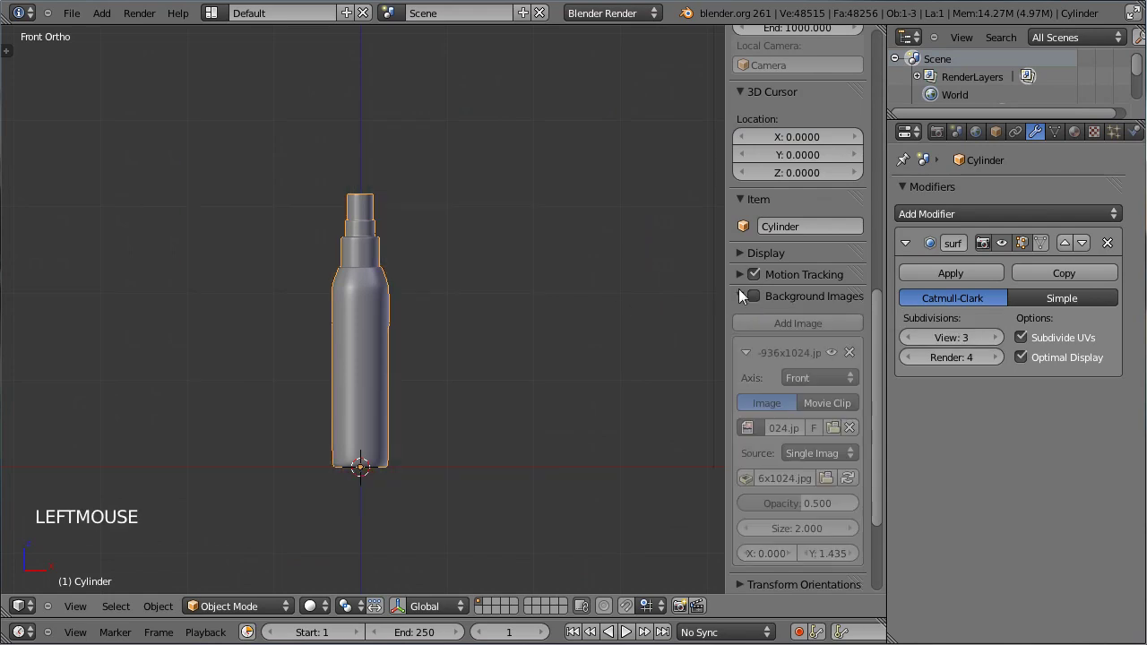
click(747, 303)
key(n)
scroll(down, 3)
scroll(up, 3)
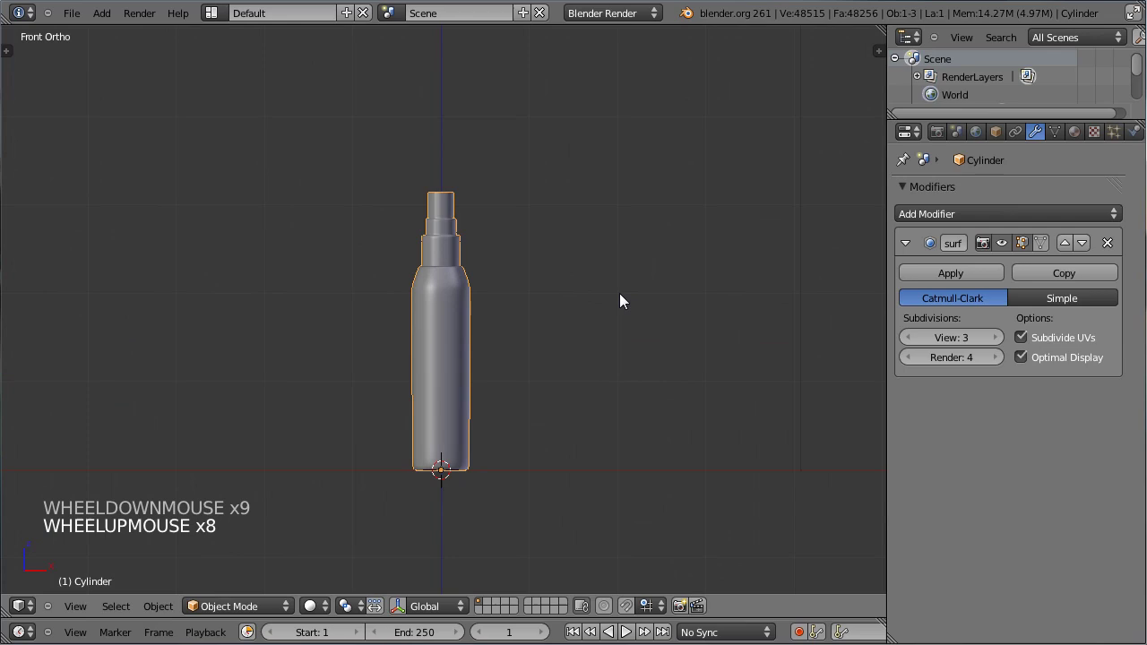
middle_click(574, 328)
key(KP_1)
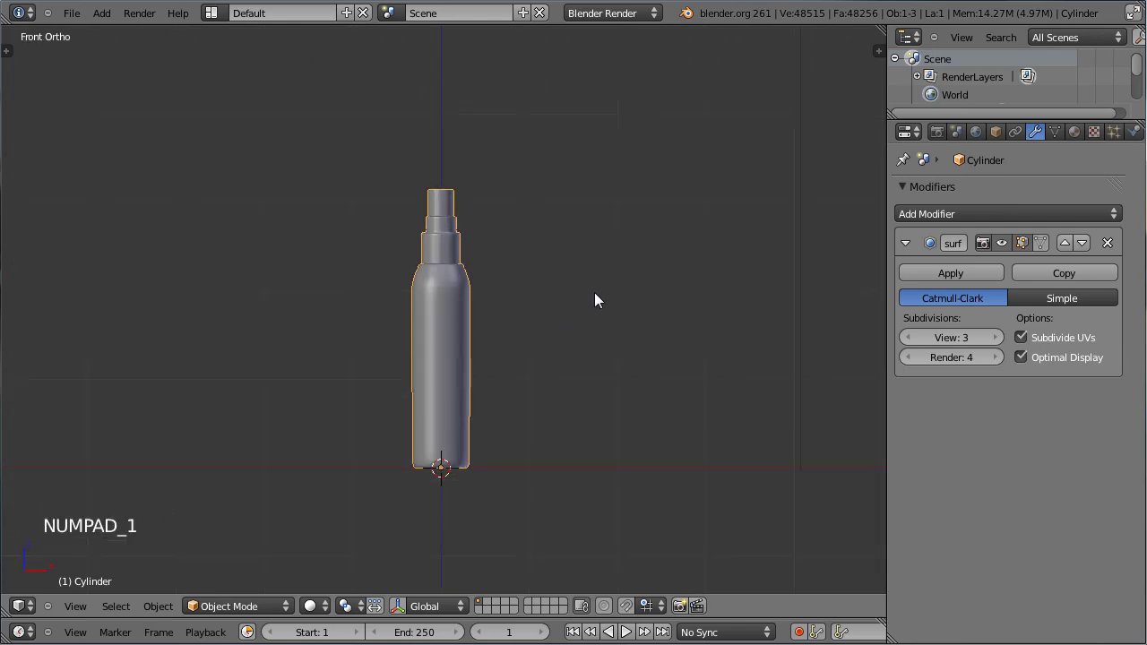
key(ctrl+alt+KP_0)
right_click(515, 444)
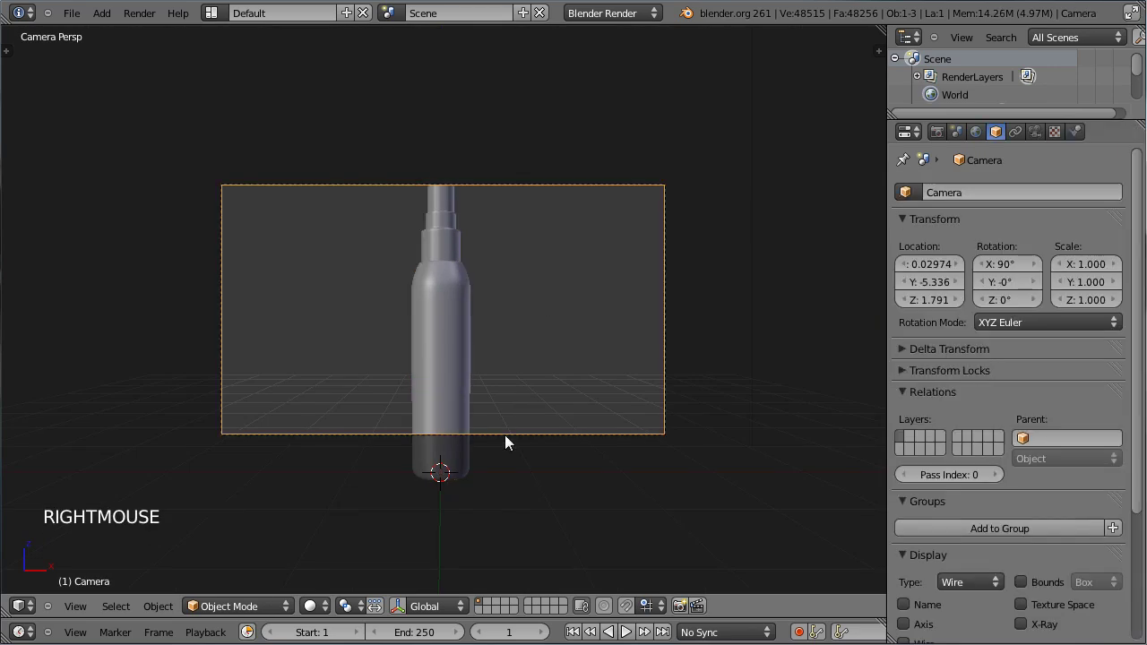
key(g)
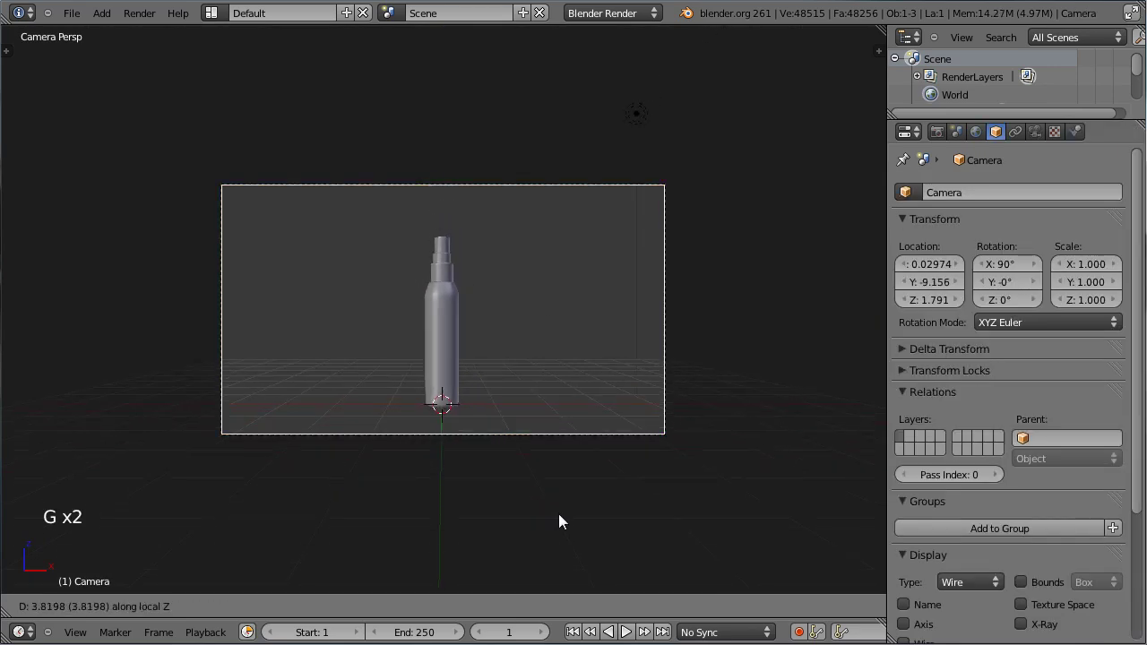
click(563, 513)
key(g)
click(571, 474)
key(r)
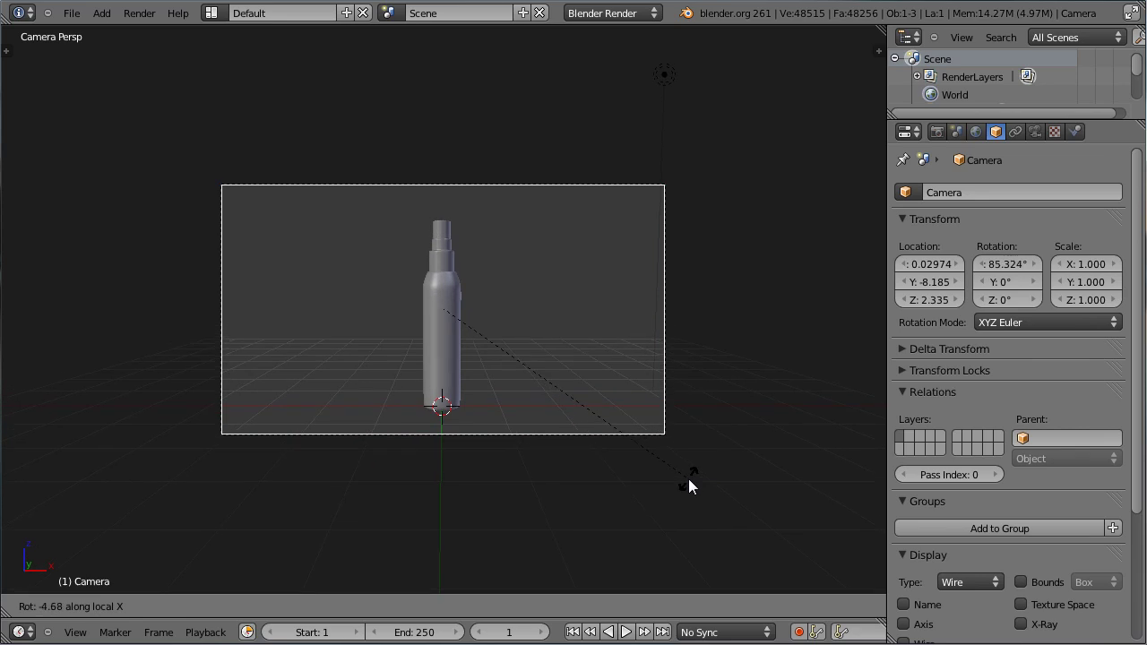
click(699, 489)
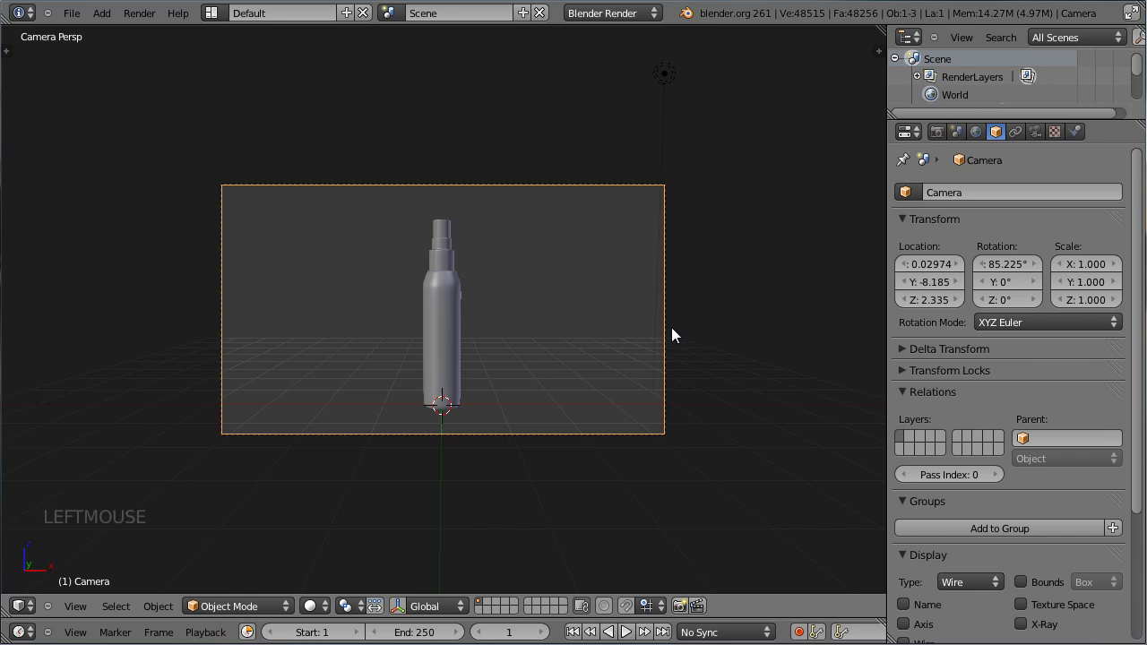
middle_click(682, 336)
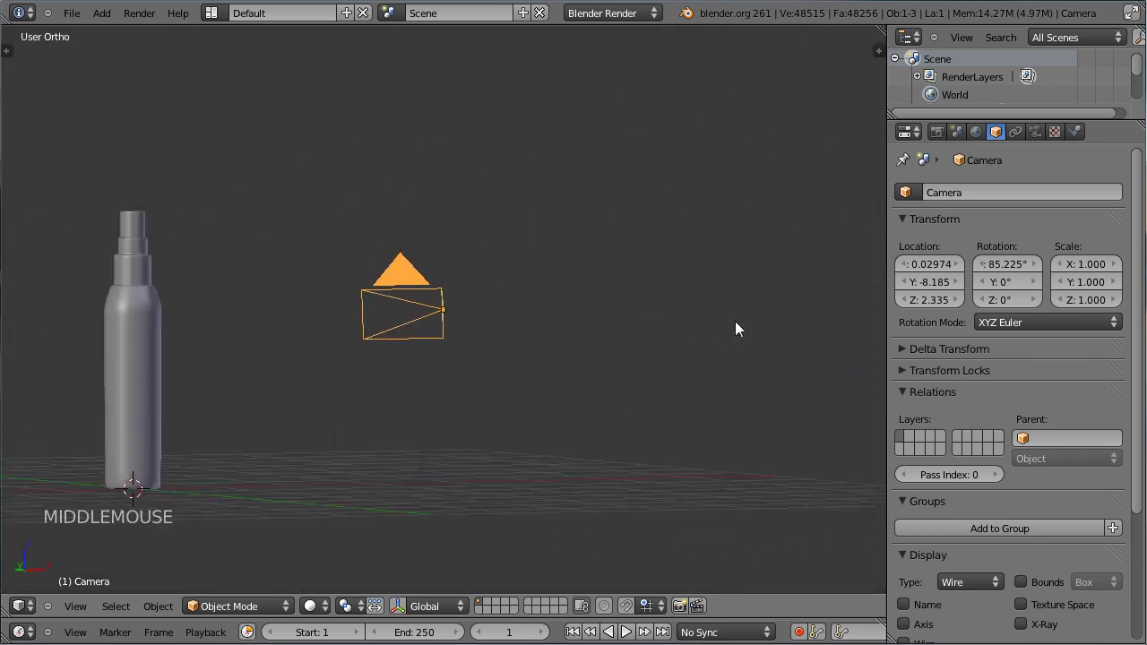
key(ctrl+s)
scroll(down, 3)
scroll(up, 3)
scroll(down, 3)
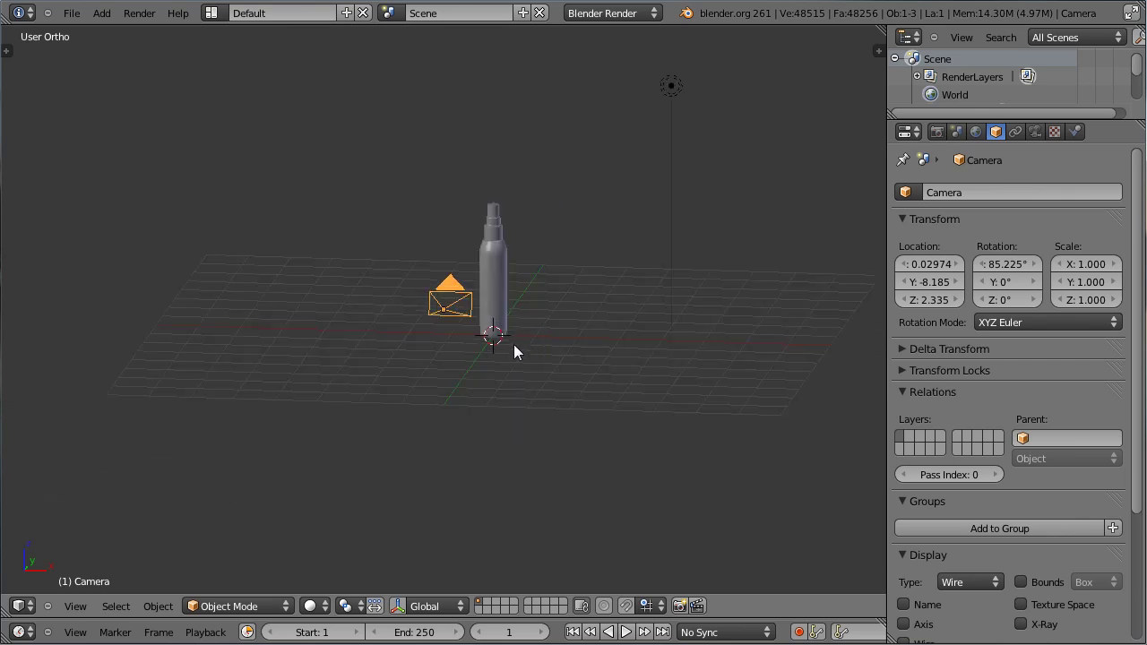
Add a plane at the bottle's base and scale it up into a large floor, seen from the side
key(shift+a)
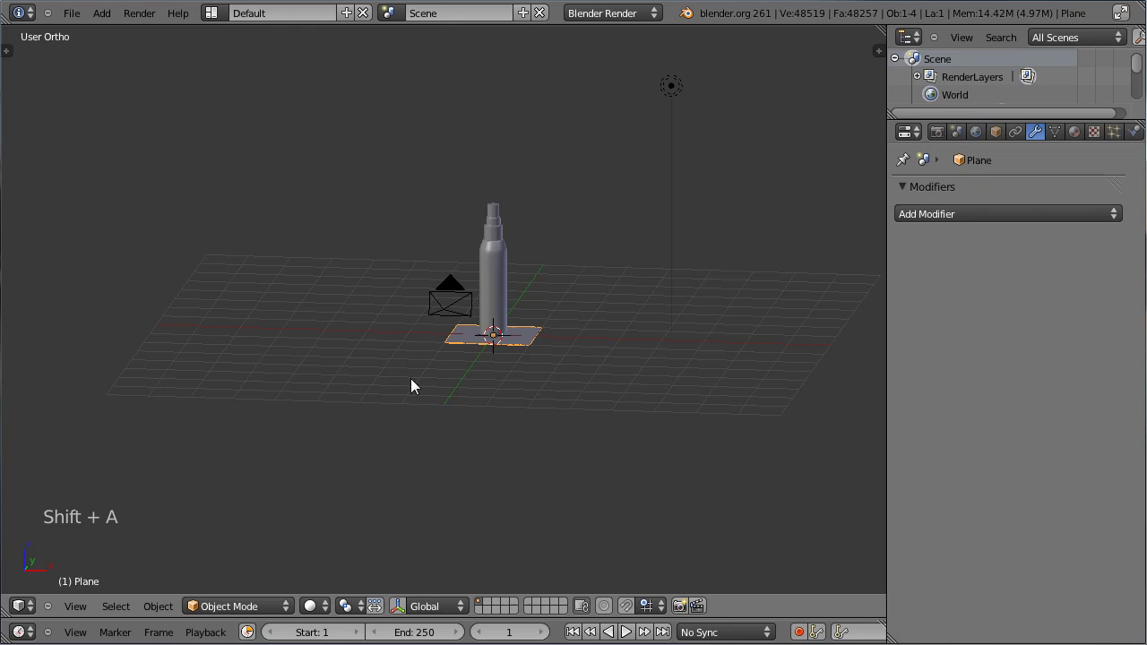
key(s)
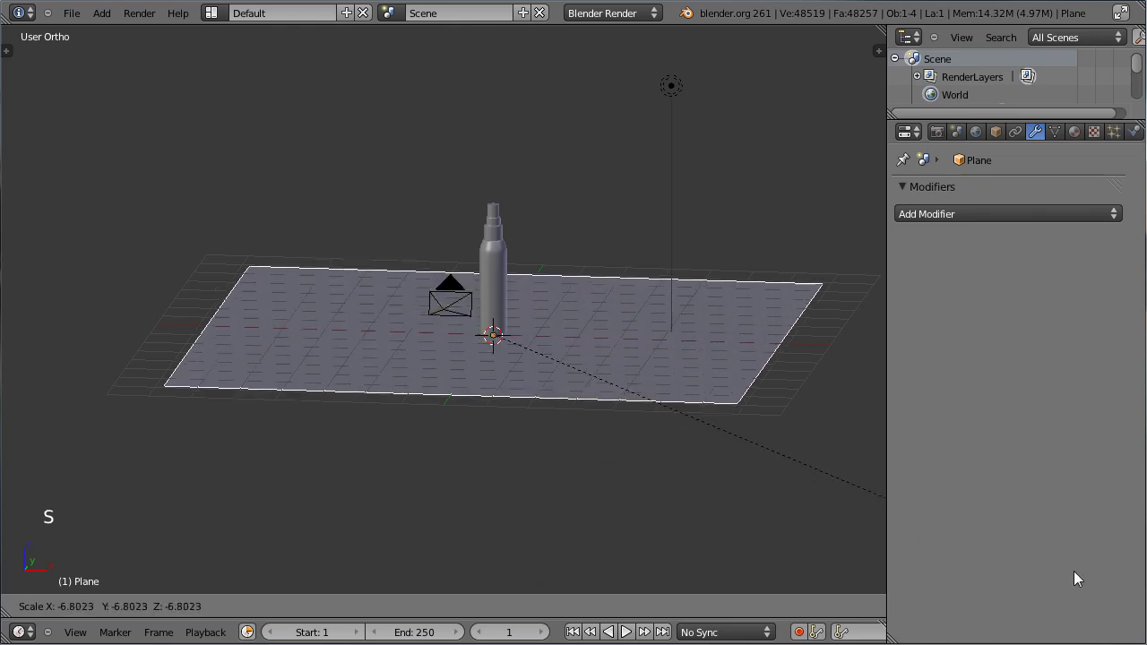
click(659, 343)
key(KP_3)
middle_click(467, 252)
key(Tab)
scroll(up, 3)
middle_click(397, 224)
Extrude the floor's back edge upward in three segments forming a rising curve
right_click(484, 282)
right_click(489, 490)
key(KP_3)
scroll(down, 3)
middle_click(484, 412)
key(e)
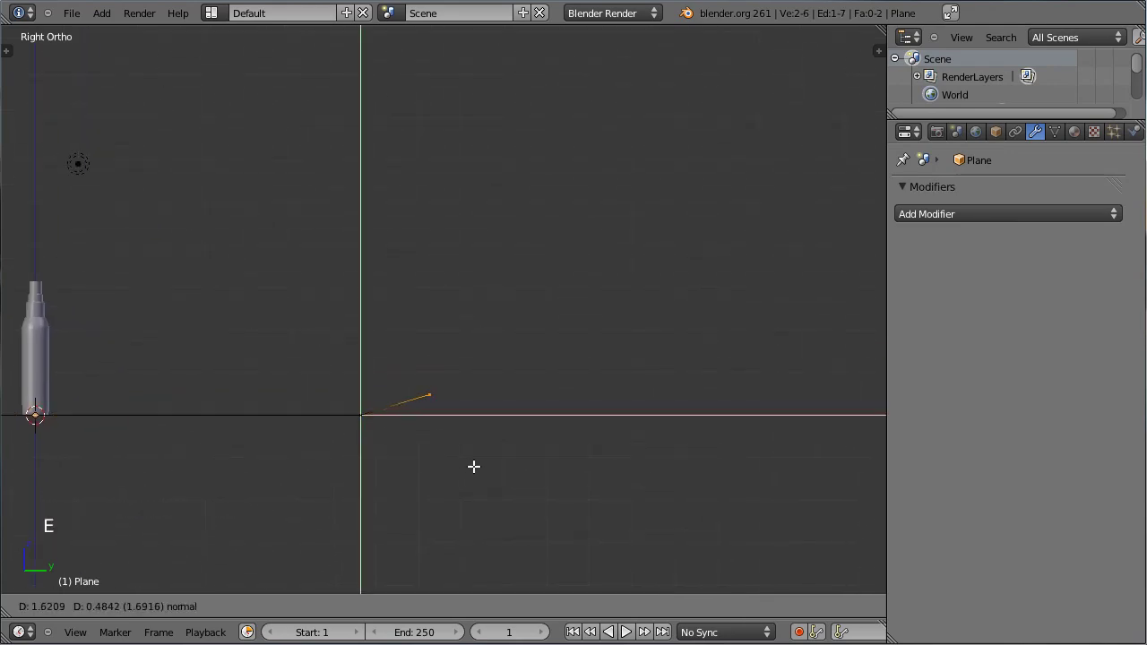
click(473, 468)
key(e)
click(603, 388)
key(e)
click(784, 172)
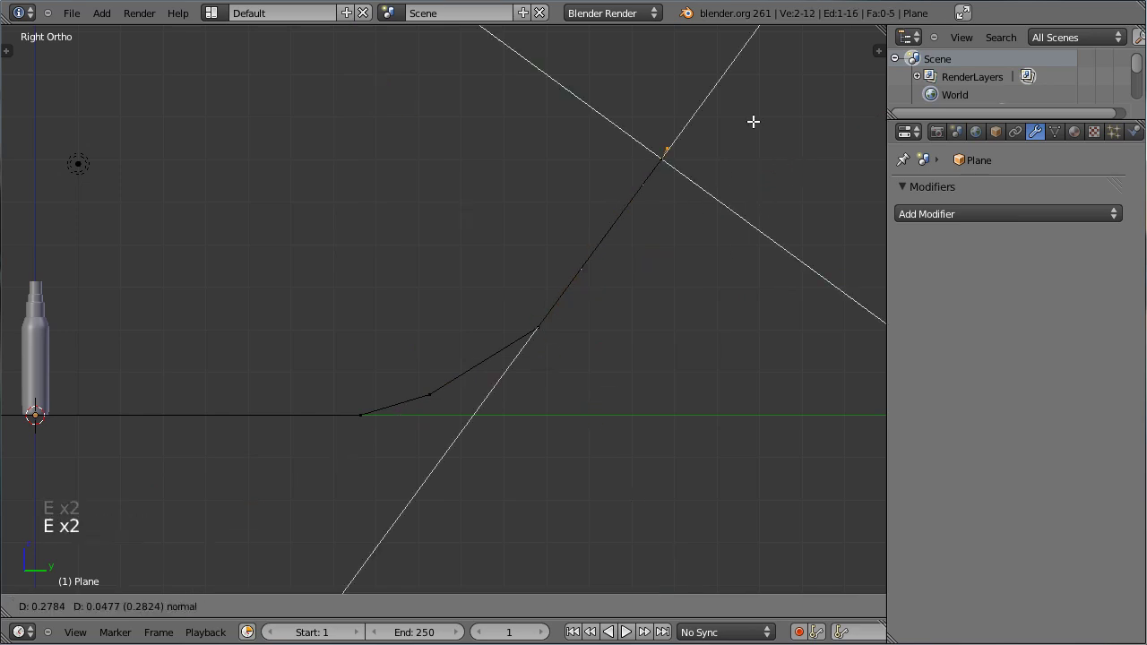
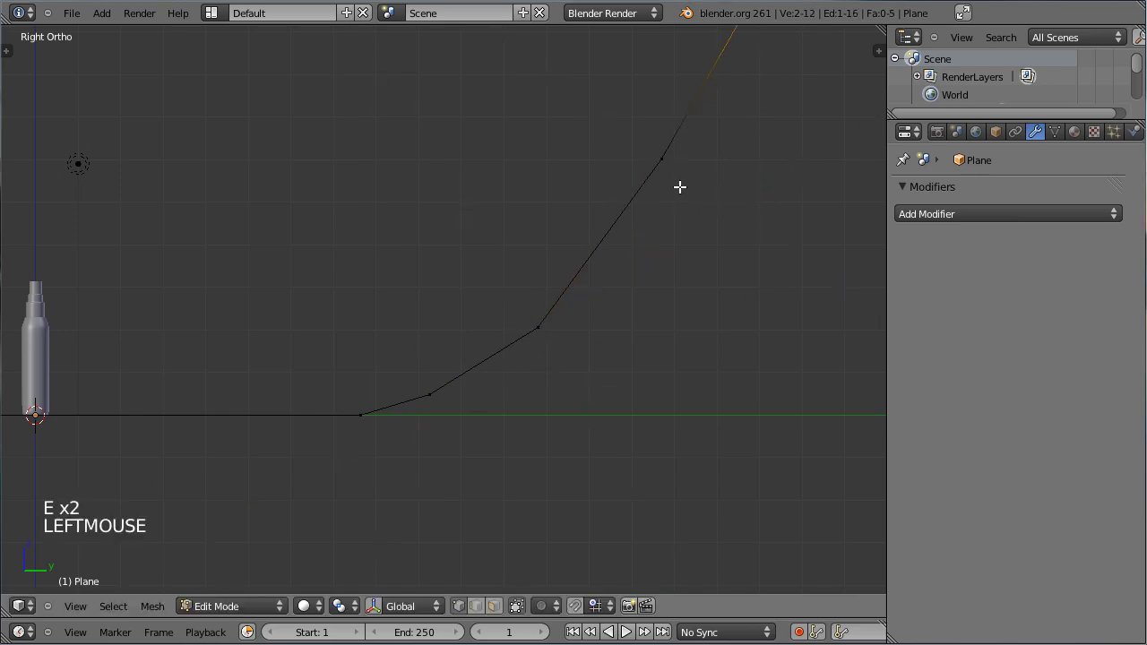
Extrude the curve's top edge up into a tall backdrop wall behind the bottle
right_click(672, 219)
scroll(down, 3)
key(e)
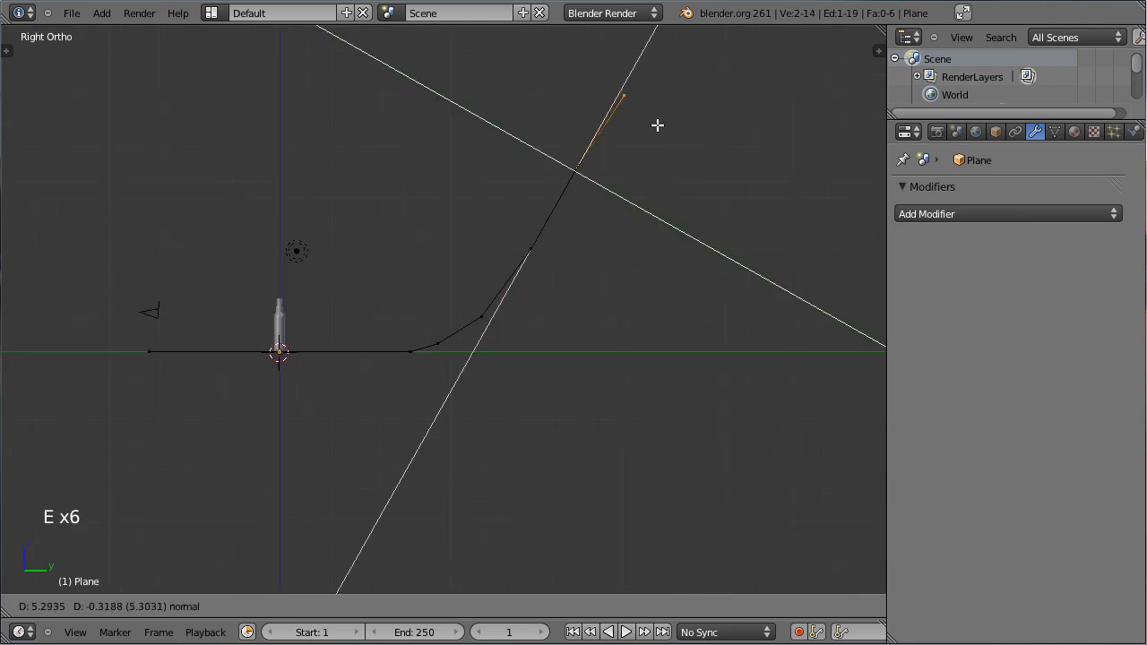
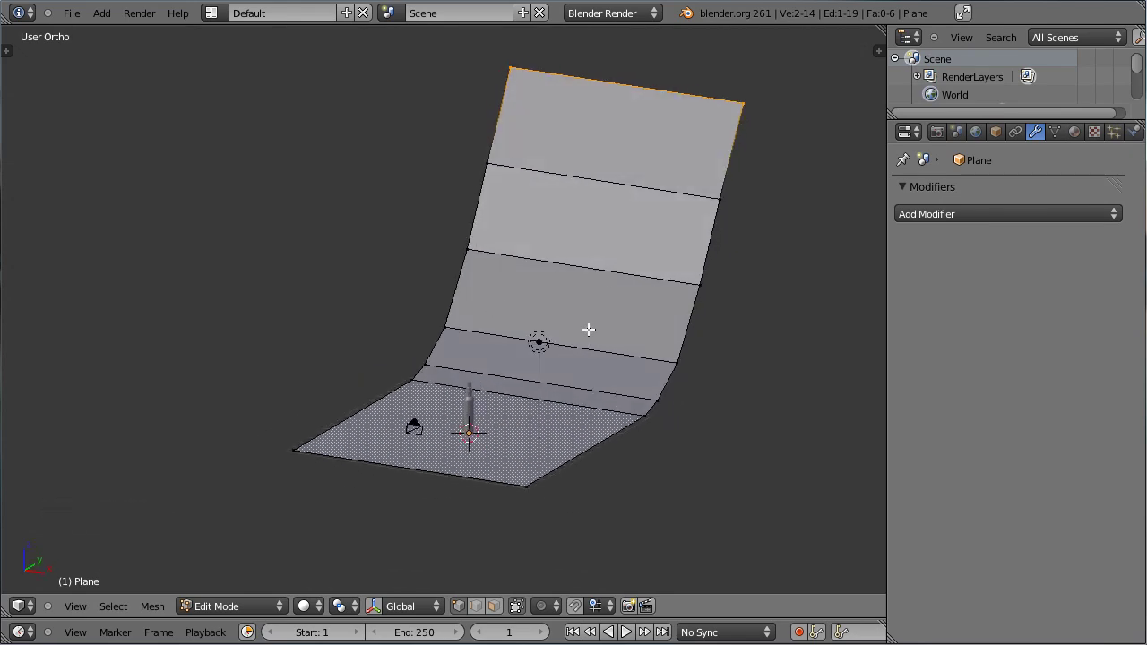
scroll(down, 3)
scroll(up, 3)
middle_click(571, 296)
scroll(down, 3)
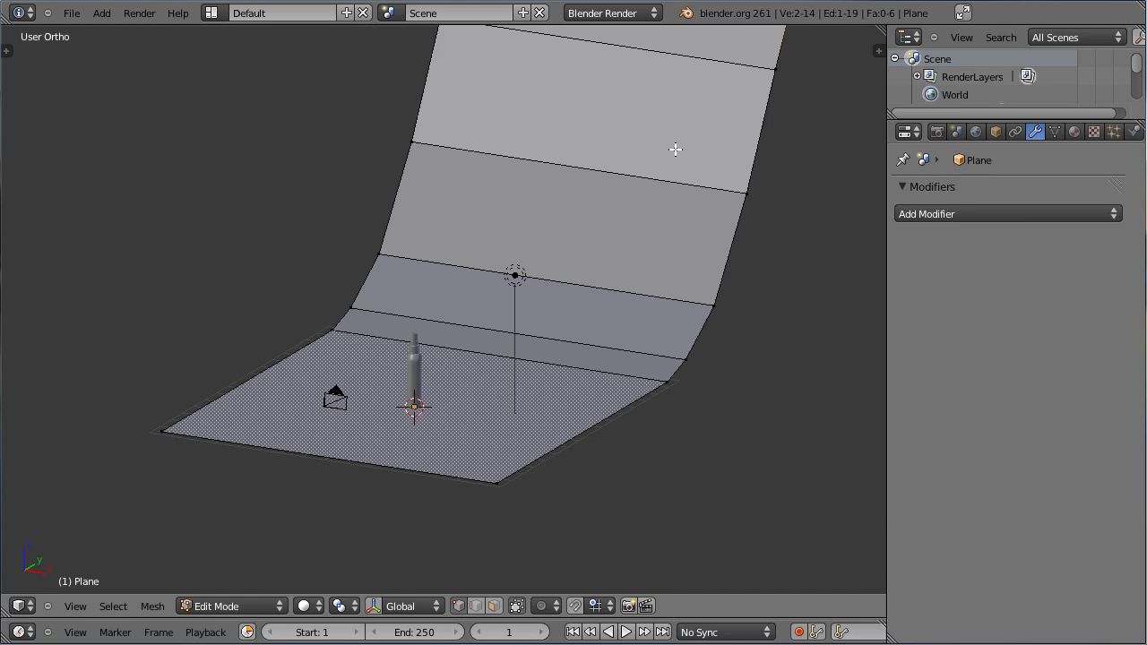
scroll(down, 3)
middle_click(478, 192)
middle_click(490, 239)
Cut a loop down the backdrop's middle, scale the mesh wider and finish editing
key(ctrl+r)
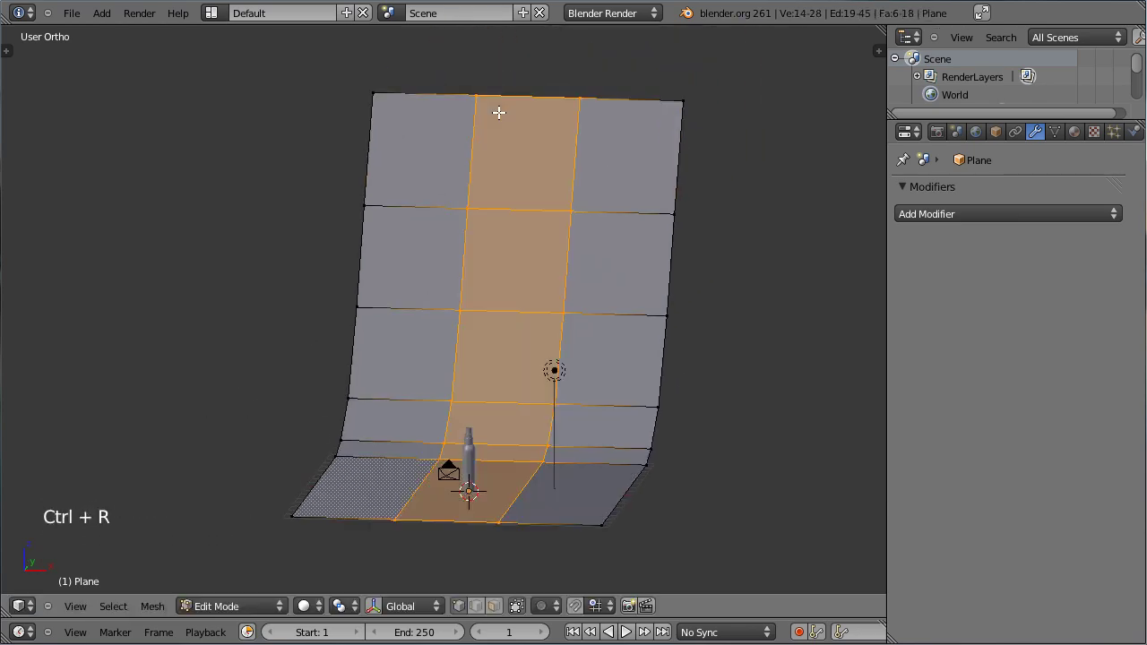
click(634, 281)
key(s)
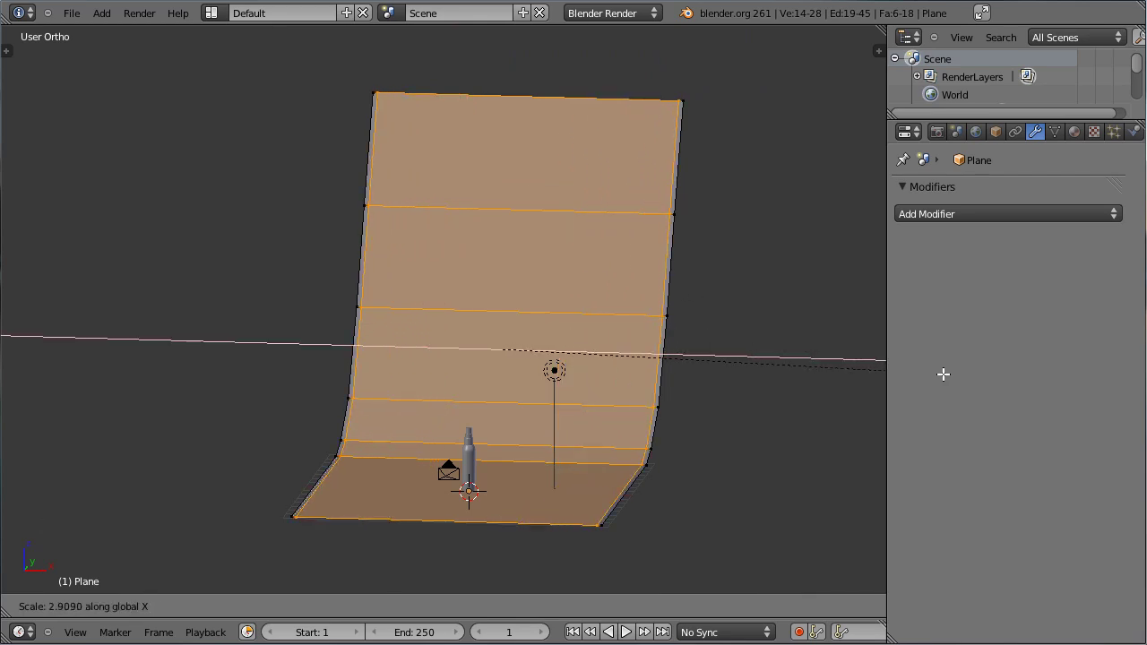
click(949, 380)
key(Tab)
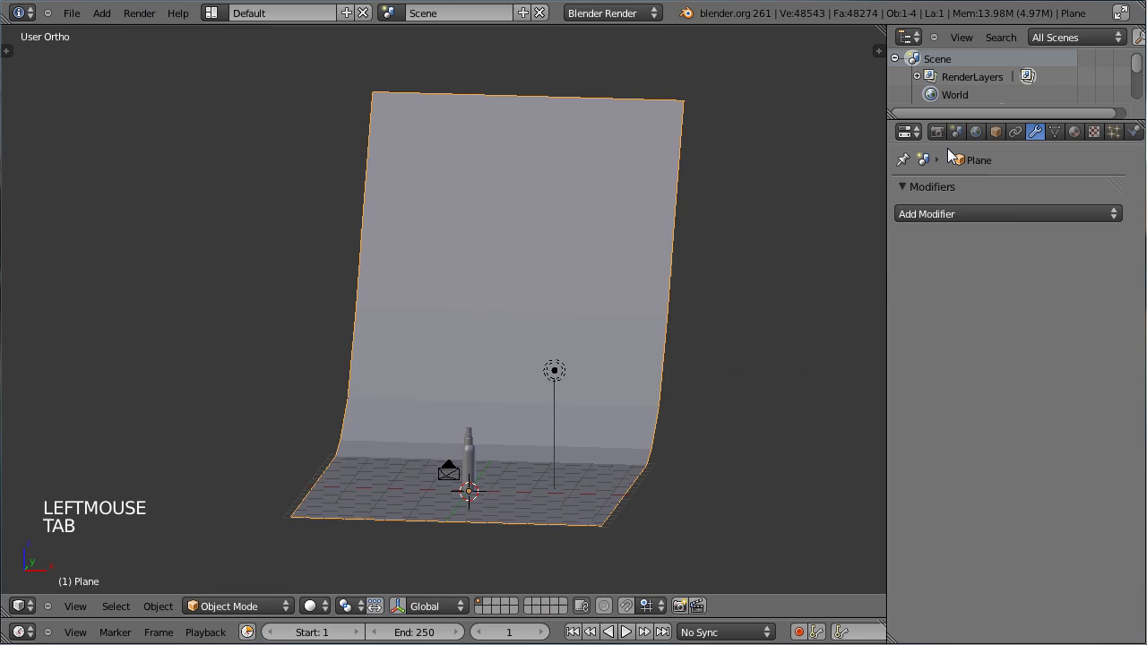
Give the backdrop a Subdivision Surface modifier with View 3, Render 4 and Optimal Display
click(1003, 226)
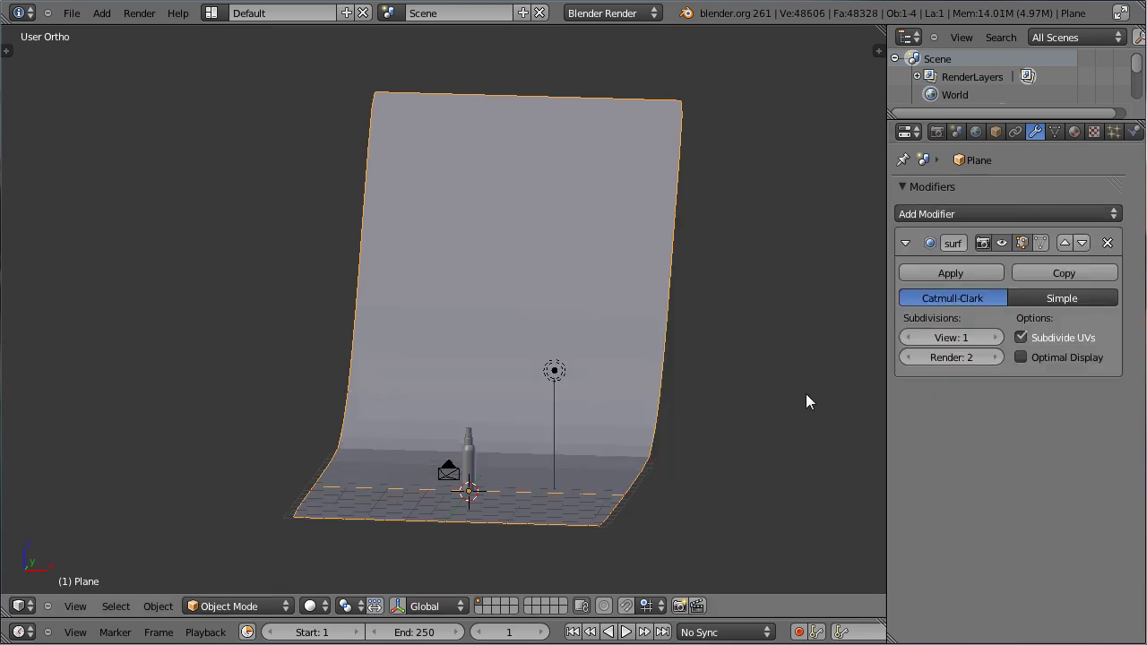
middle_click(678, 414)
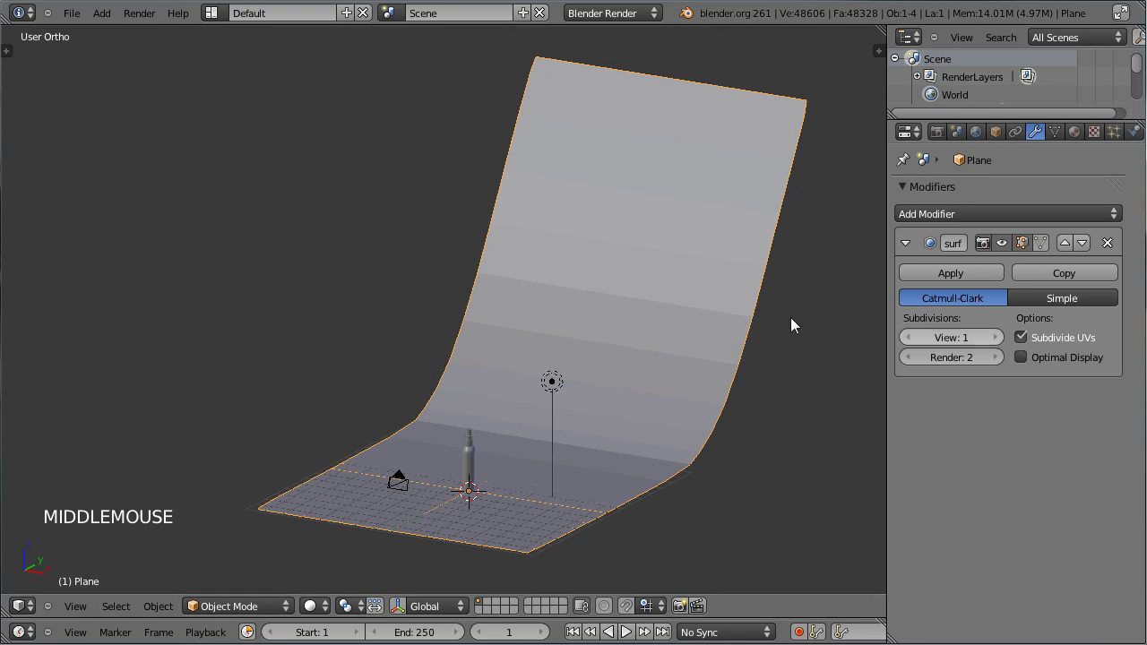
click(1005, 344)
click(1004, 340)
double_click(1005, 363)
click(1024, 377)
Widen the whole backdrop along X to fill the camera frame and save the file
key(t)
scroll(up, 3)
click(48, 155)
click(688, 391)
key(t)
key(KP_0)
key(Tab)
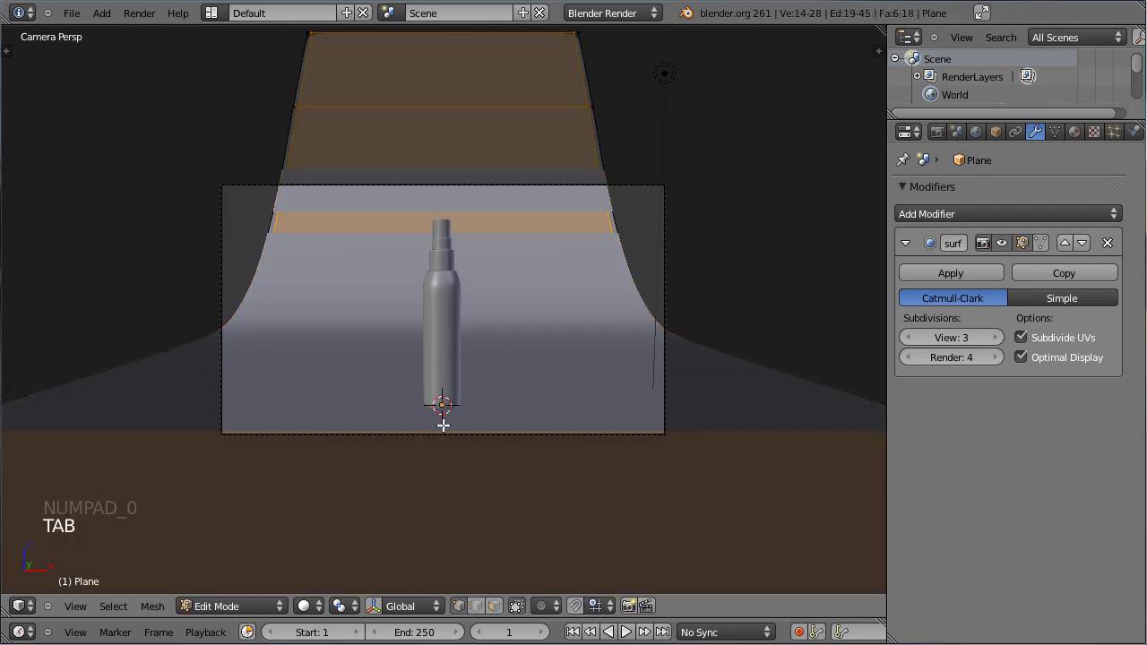
key(a)
key(a)
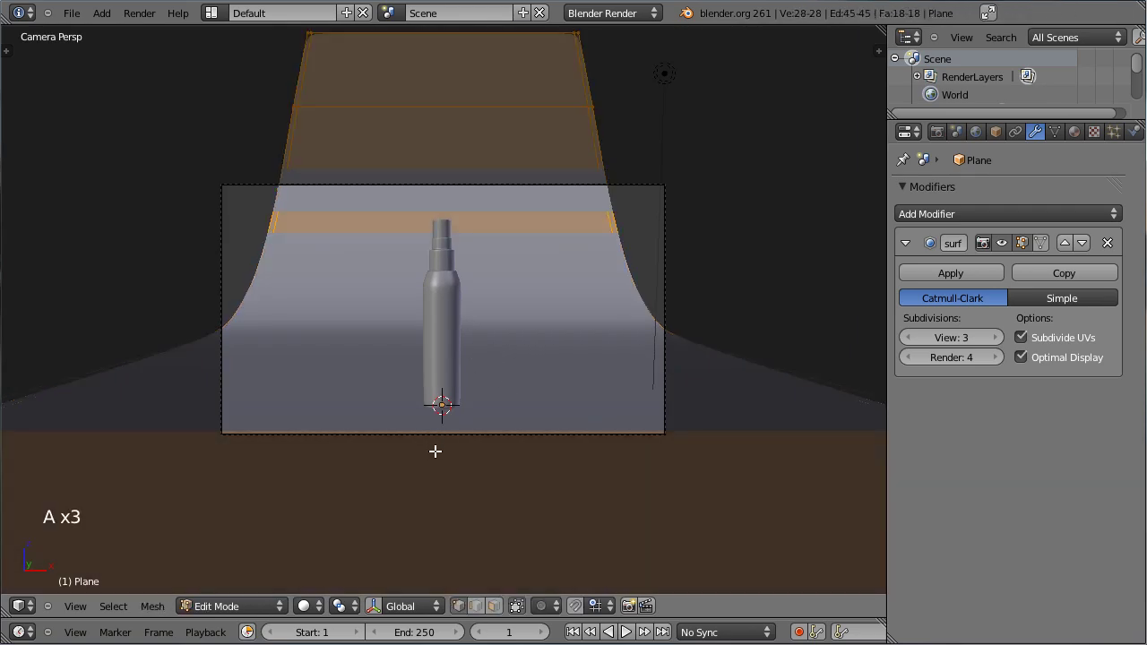
key(s)
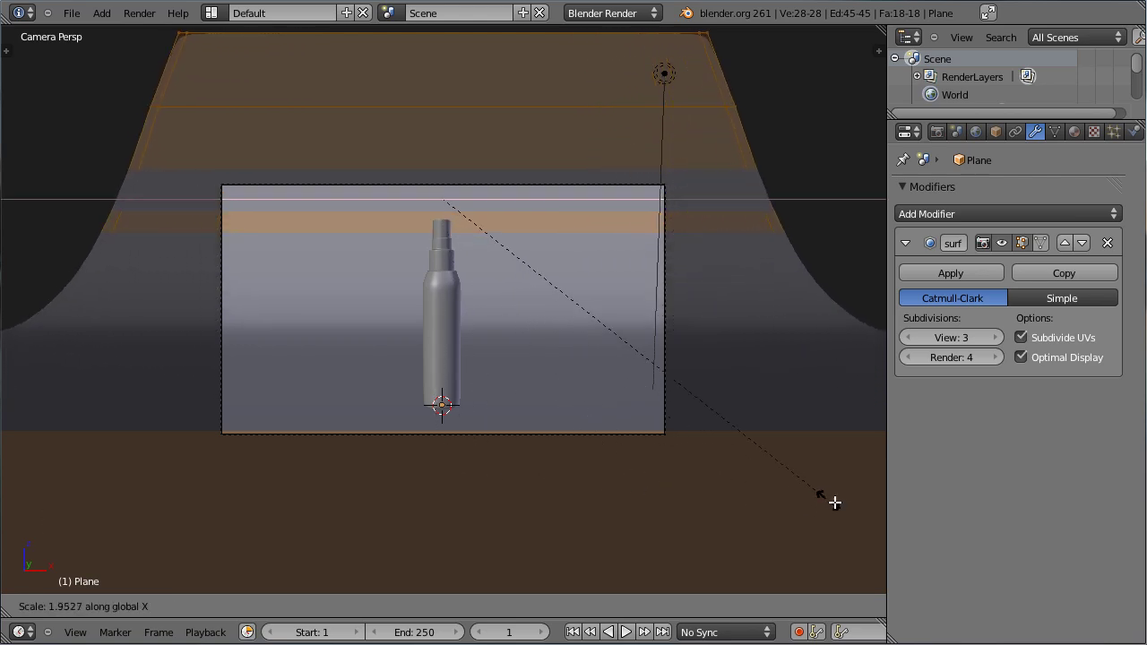
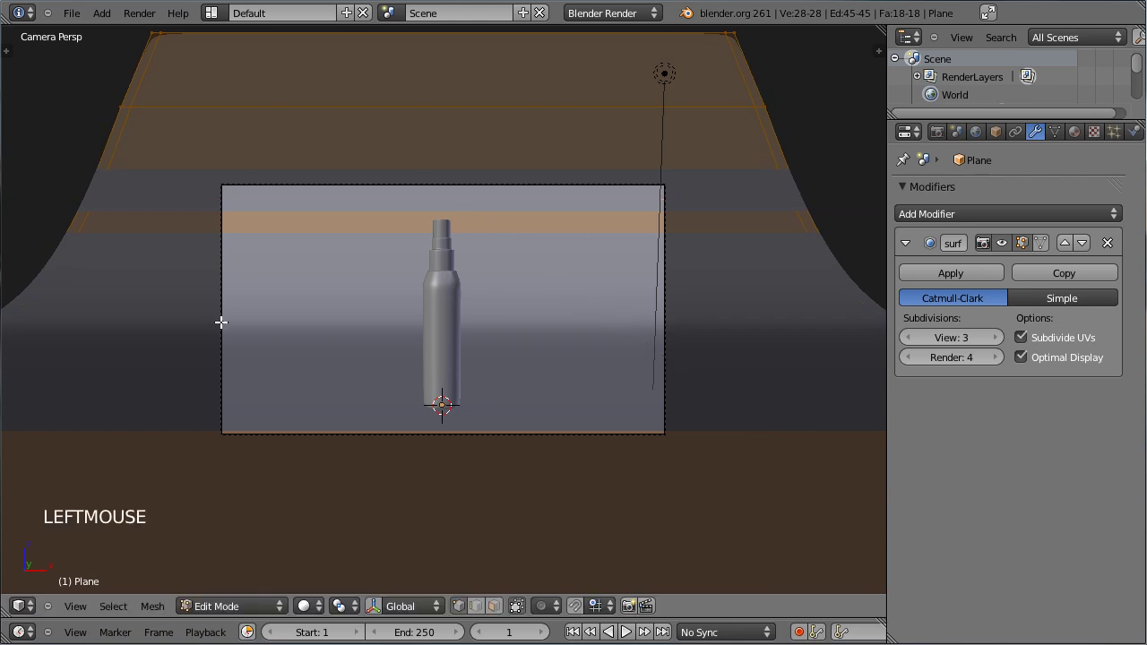
key(Tab)
key(ctrl+s)
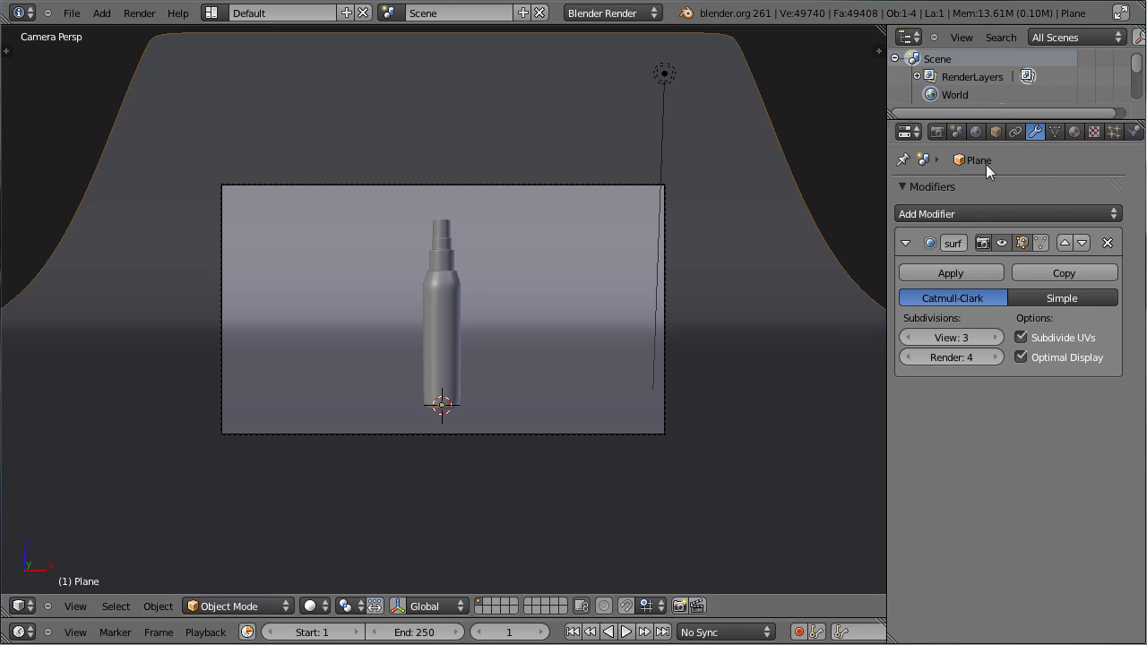
Switch the scene's render engine from Blender Render to Cycles in the Render settings
click(944, 143)
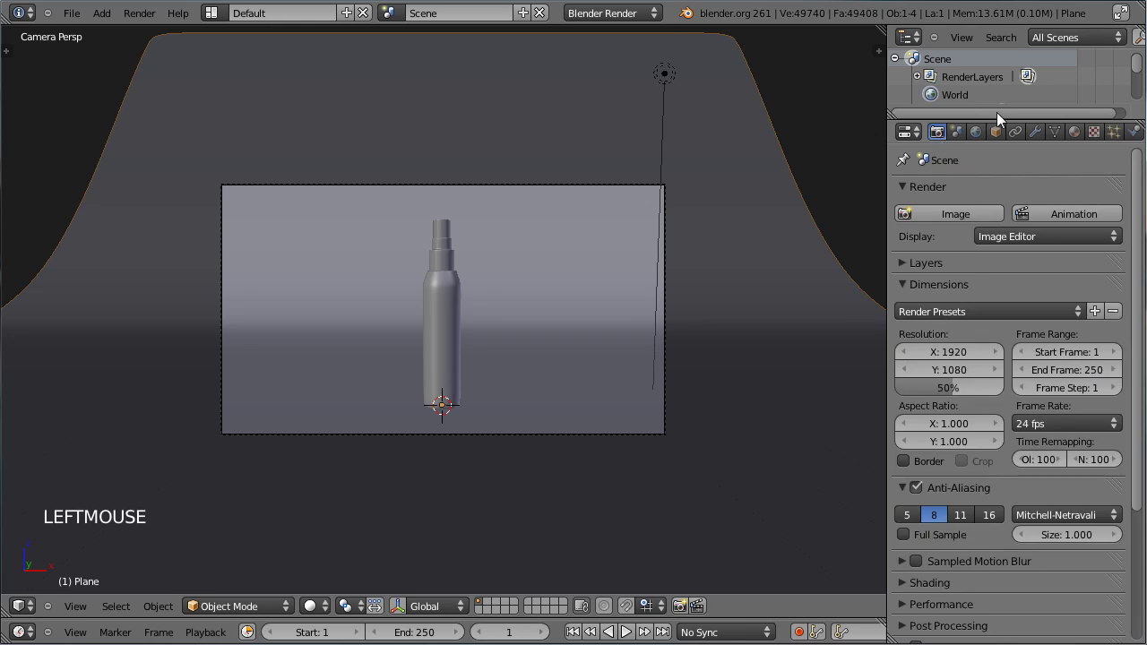
click(606, 22)
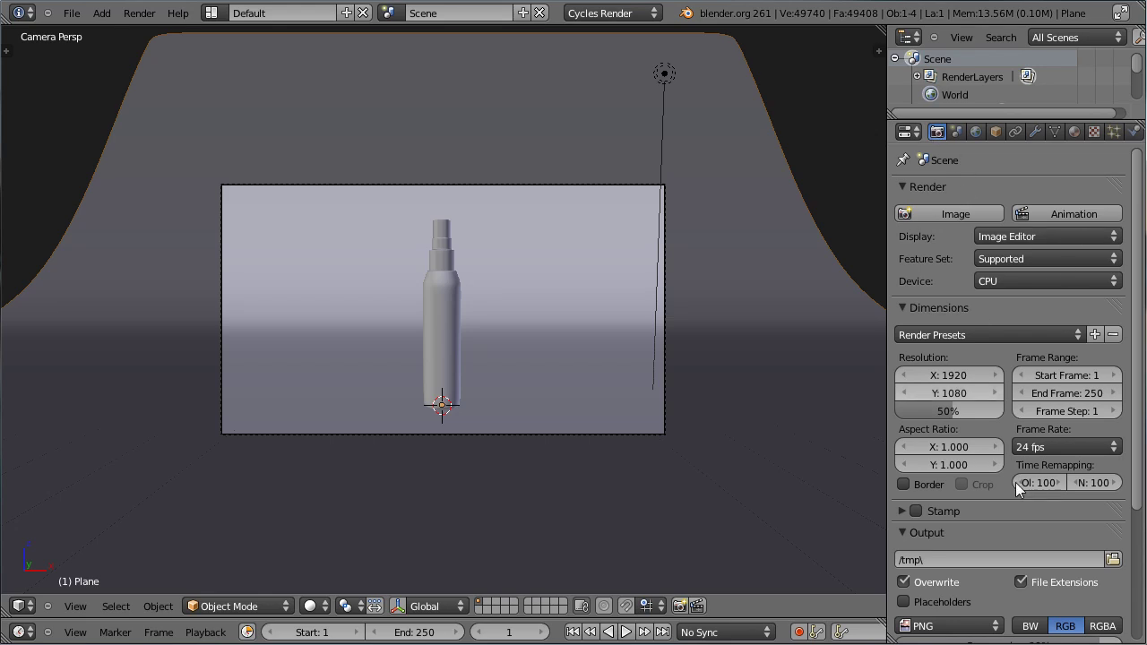
scroll(down, 3)
scroll(up, 3)
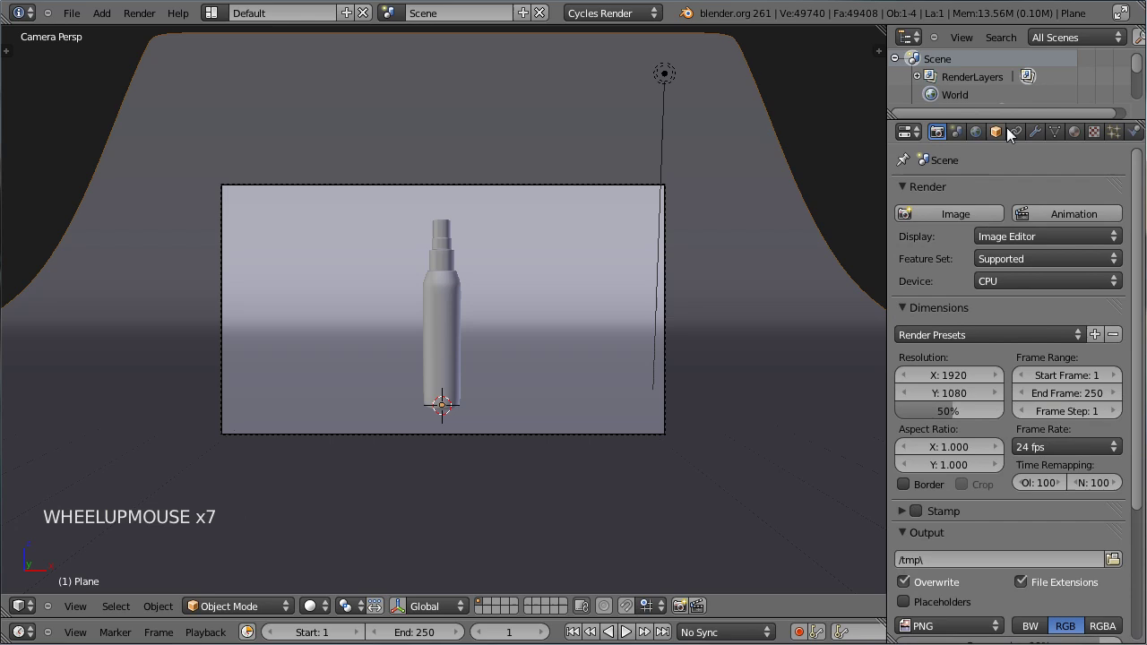
Check the backdrop's material settings, then return to the render settings
click(1085, 138)
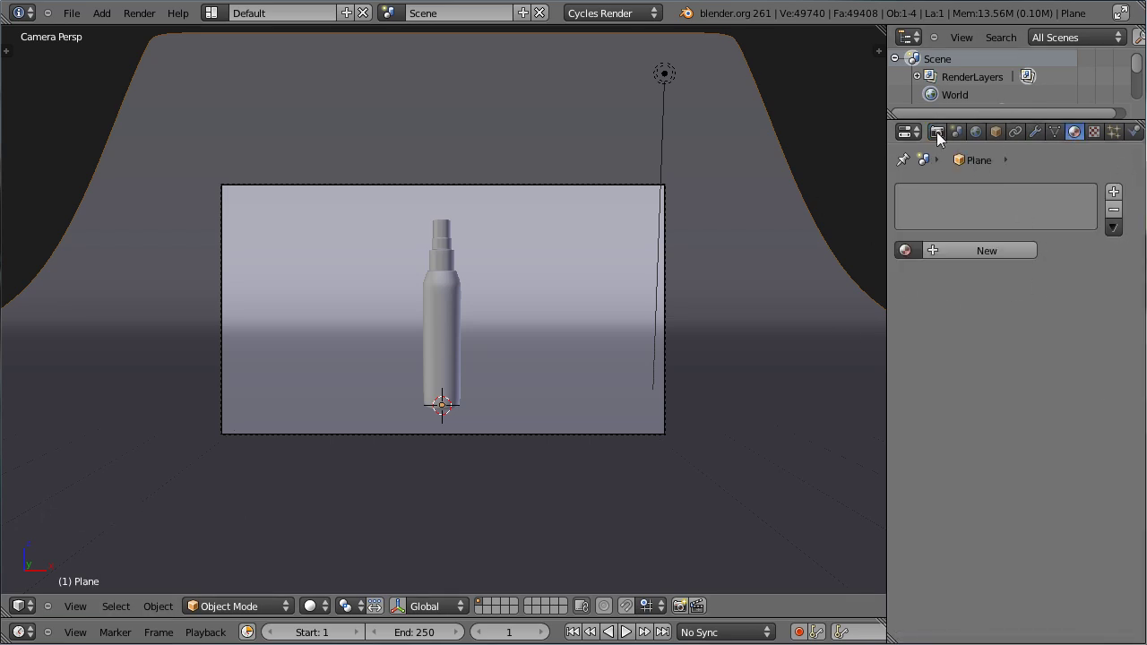
click(943, 142)
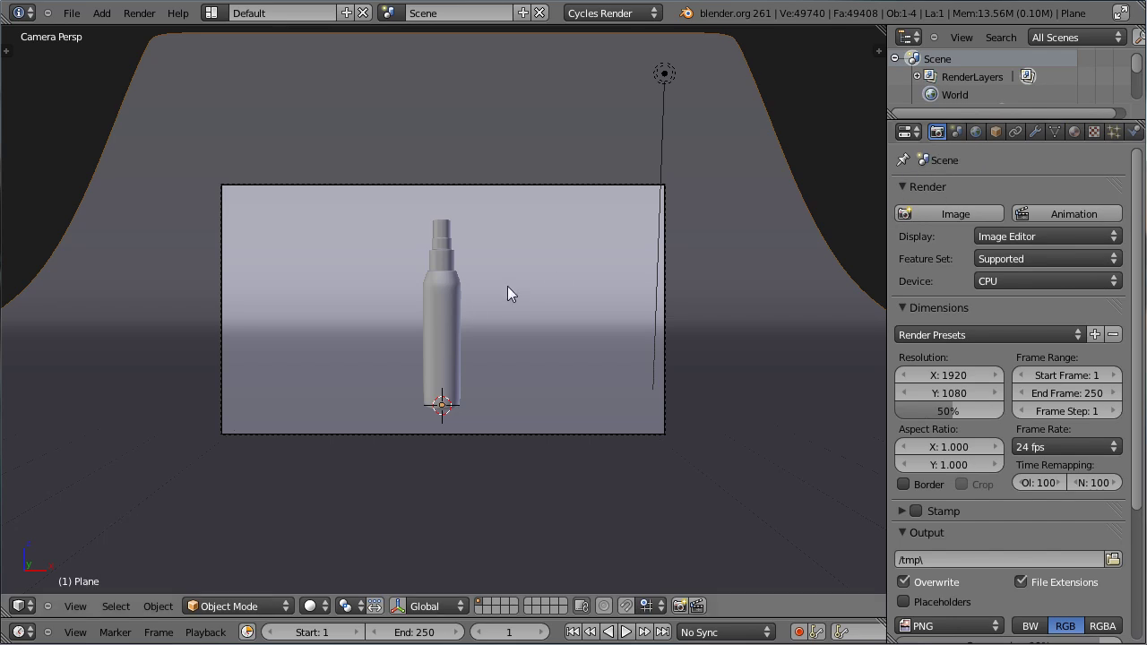
scroll(up, 3)
scroll(down, 3)
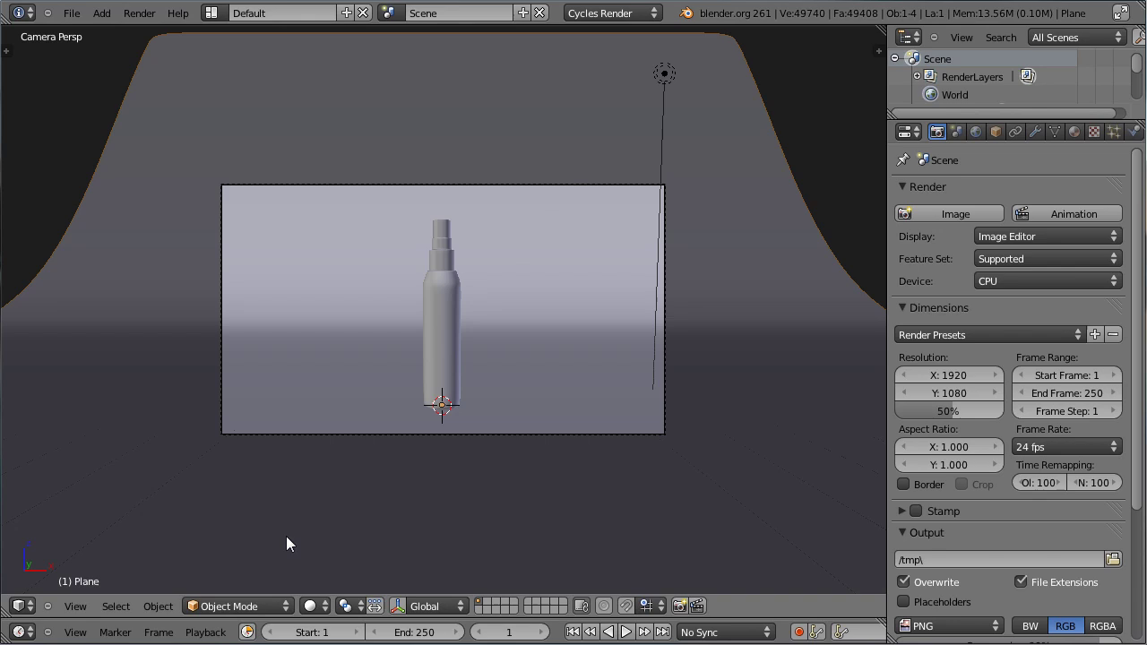
click(318, 612)
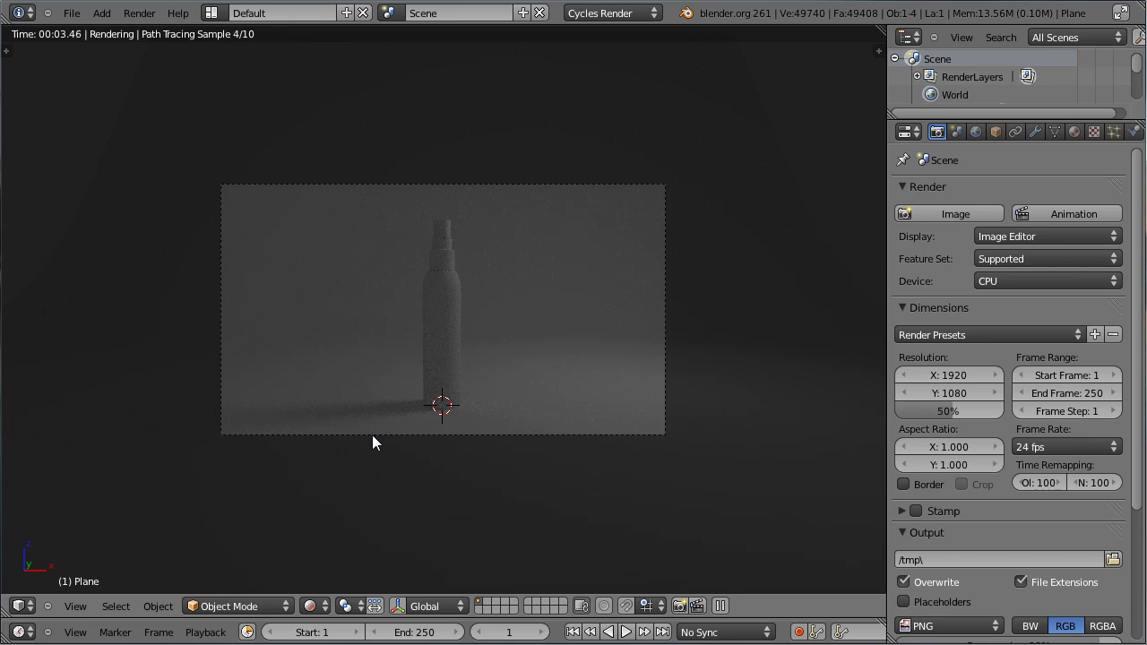
scroll(up, 3)
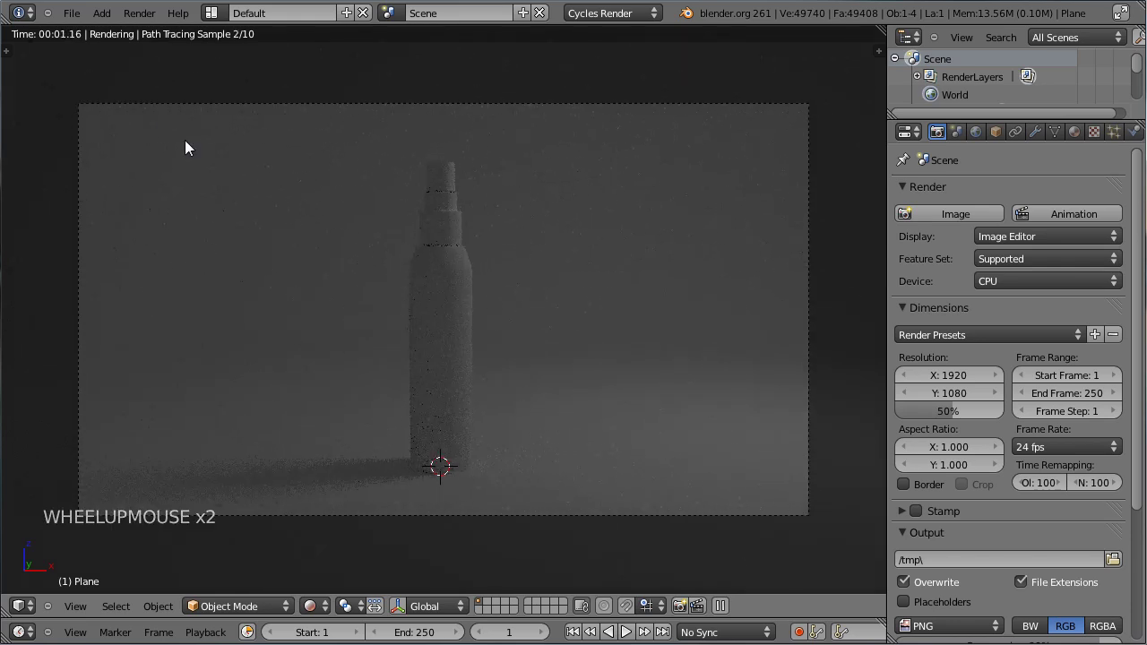
middle_click(526, 236)
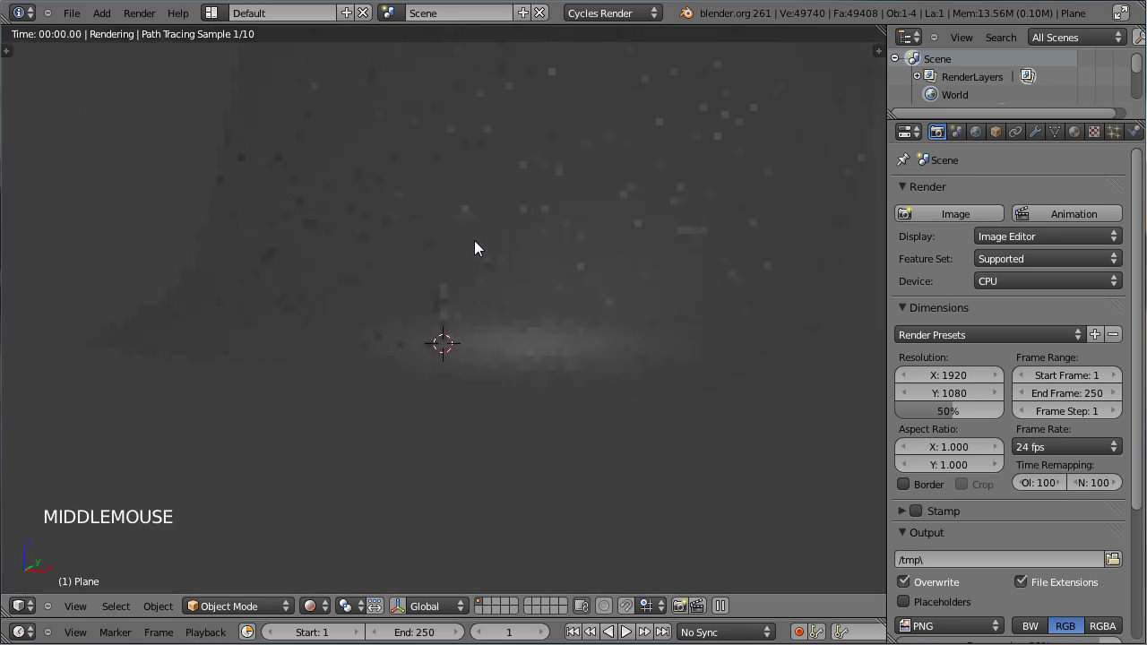
scroll(up, 3)
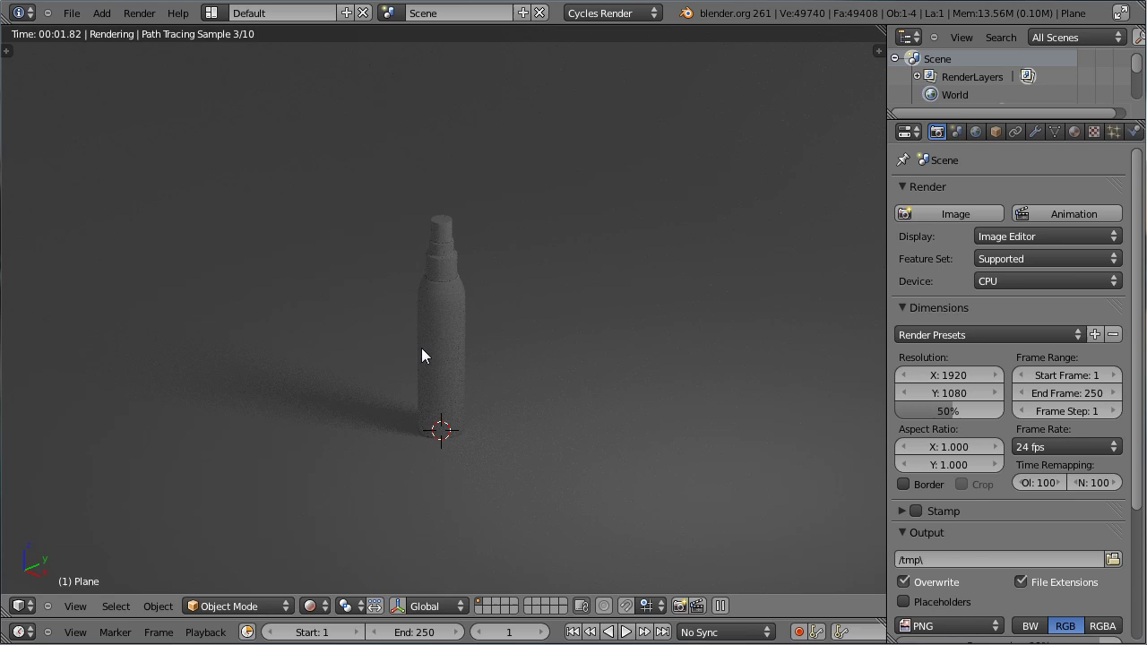
scroll(up, 3)
scroll(up, 3)
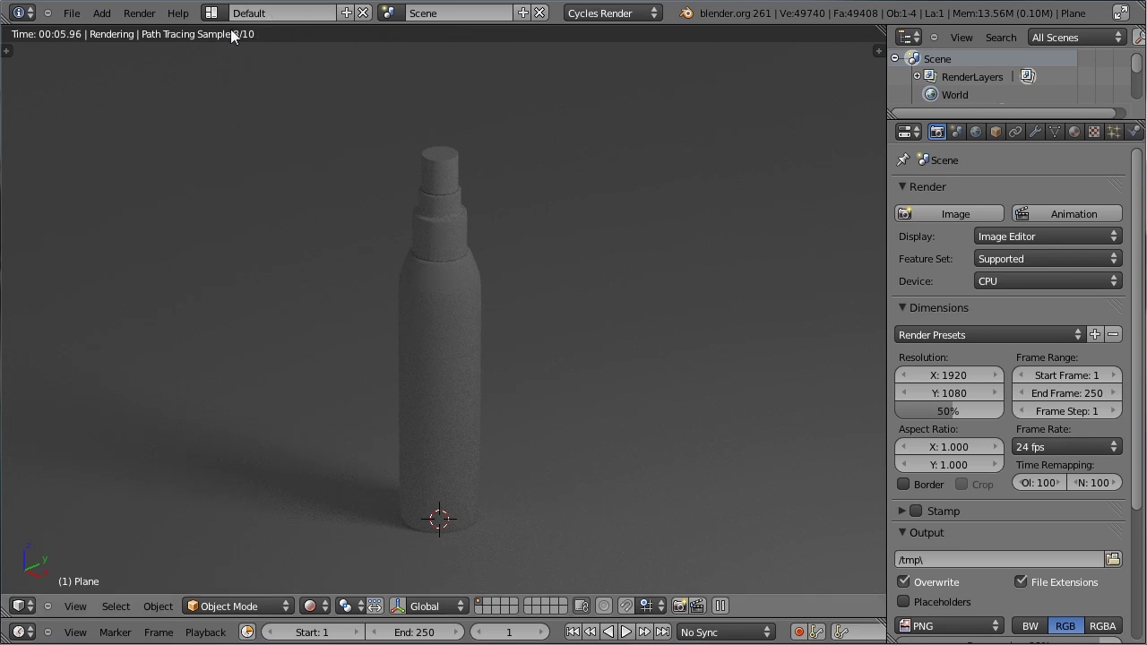
middle_click(262, 360)
scroll(down, 3)
middle_click(323, 338)
middle_click(541, 351)
middle_click(517, 371)
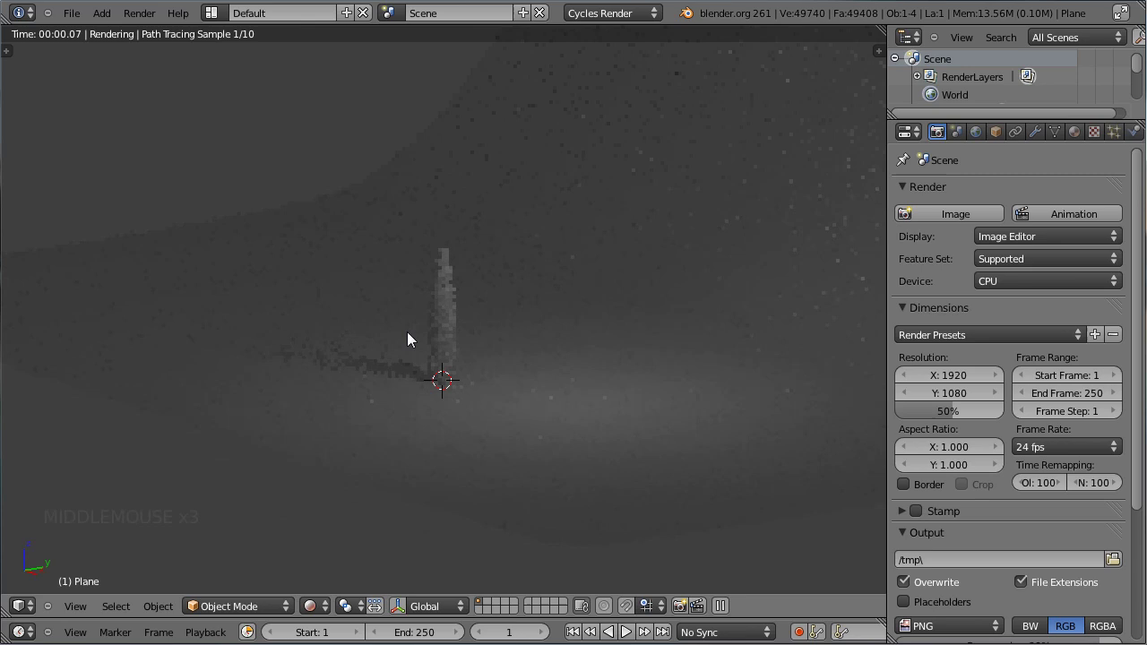
middle_click(369, 355)
scroll(up, 3)
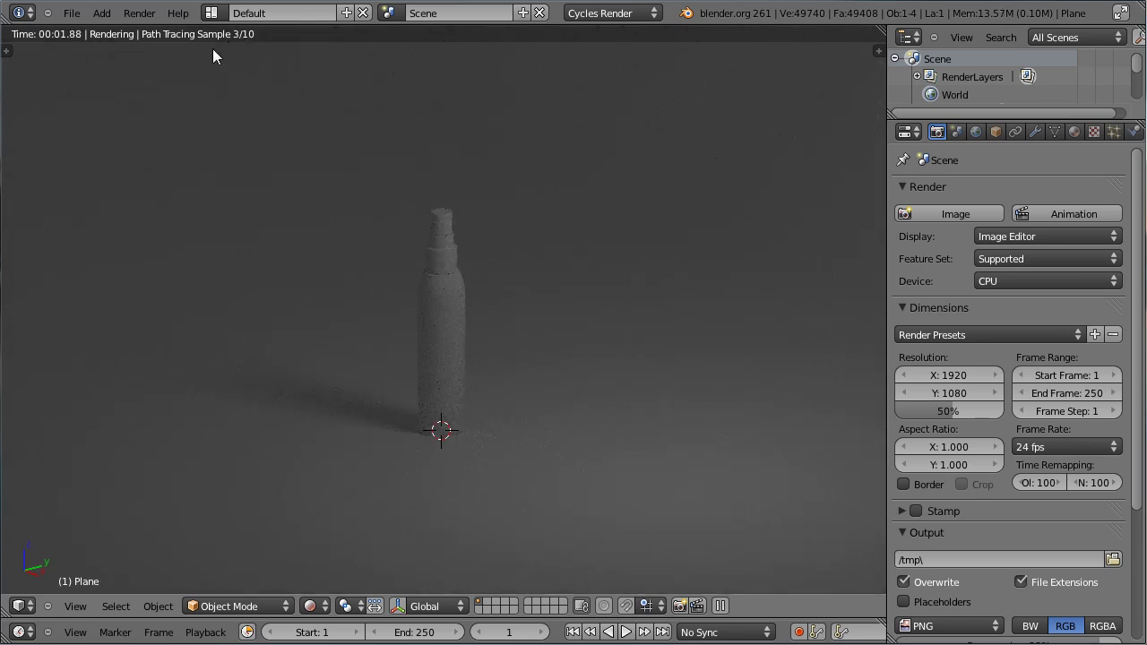
scroll(down, 3)
Set the Integrator's viewport Preview samples to 100 and let the live render refine
click(907, 502)
scroll(down, 3)
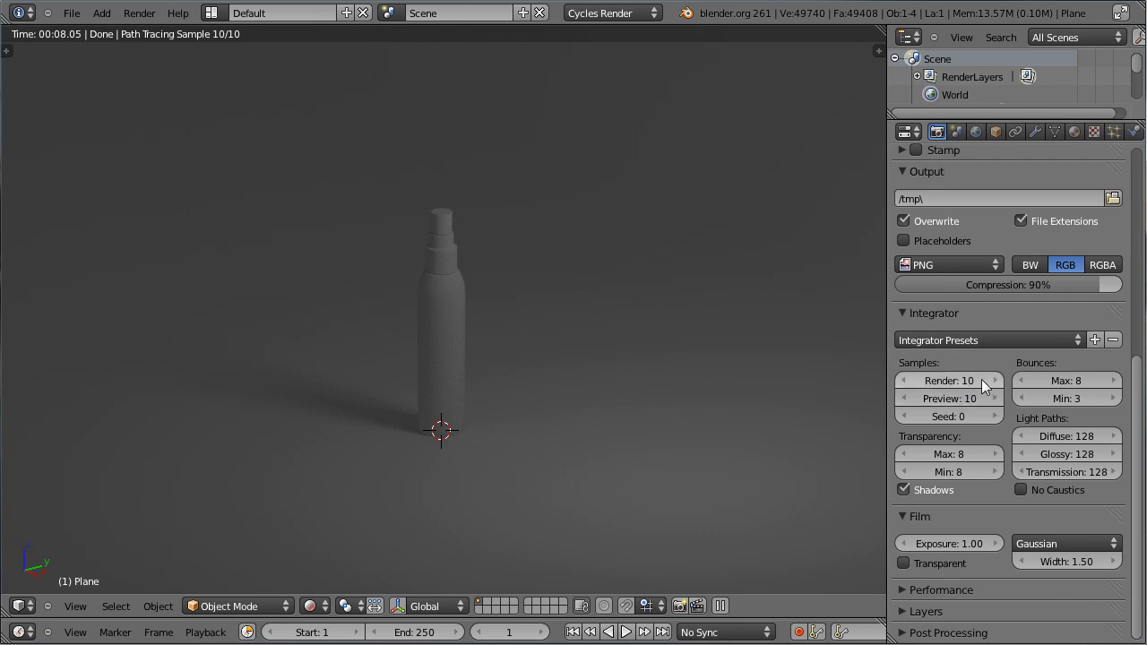
click(976, 396)
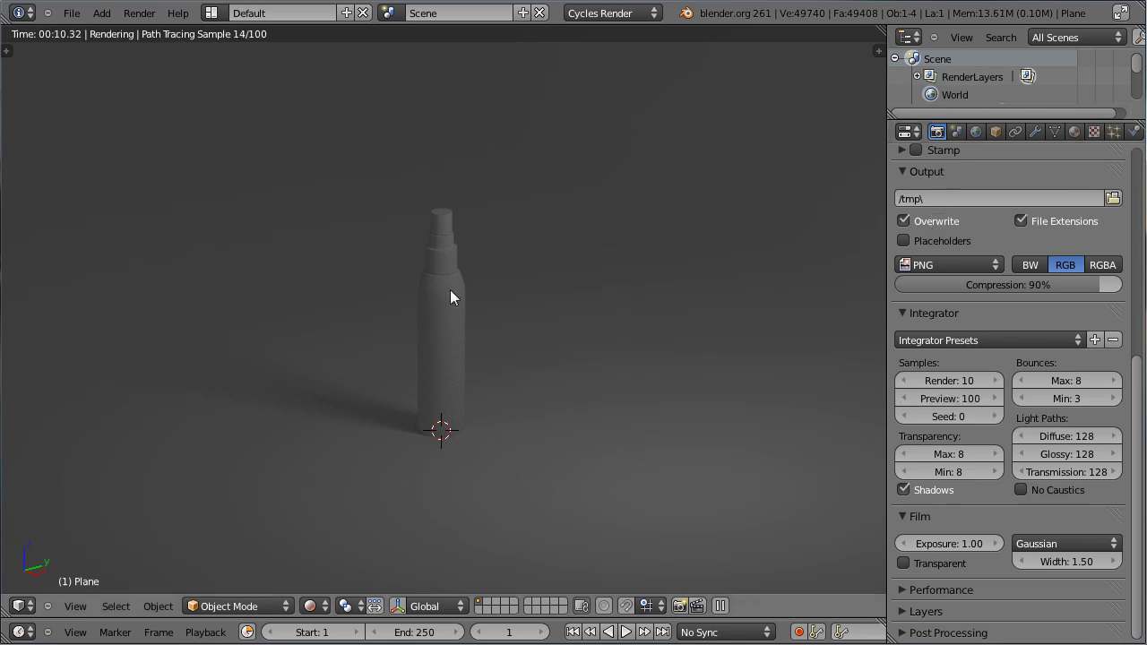
scroll(up, 3)
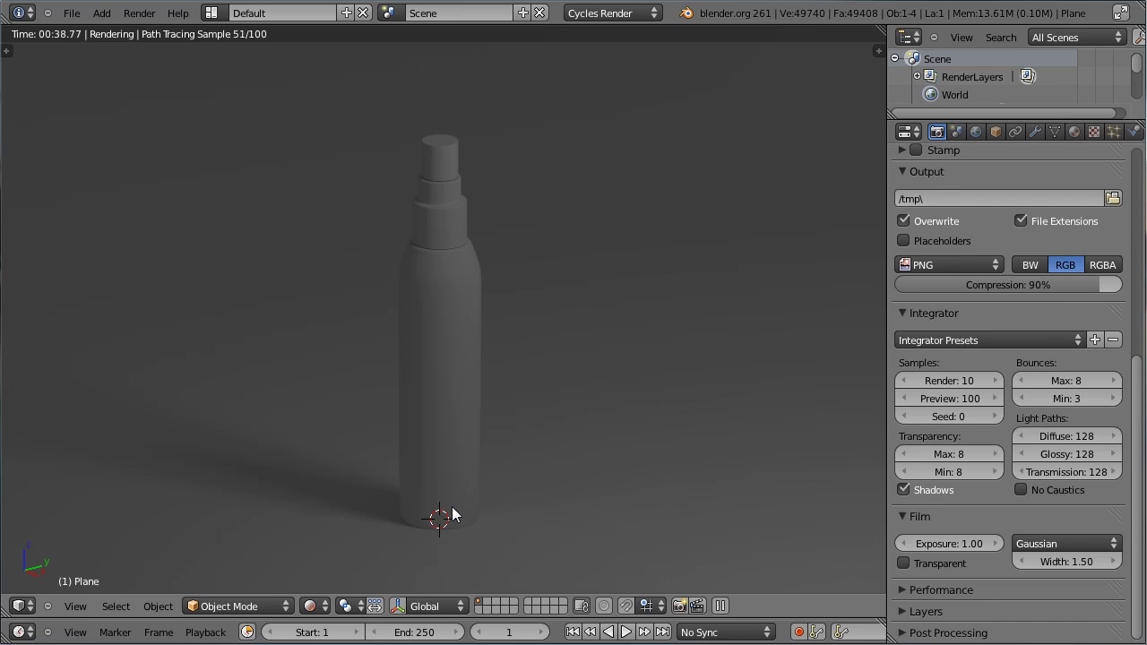
click(327, 611)
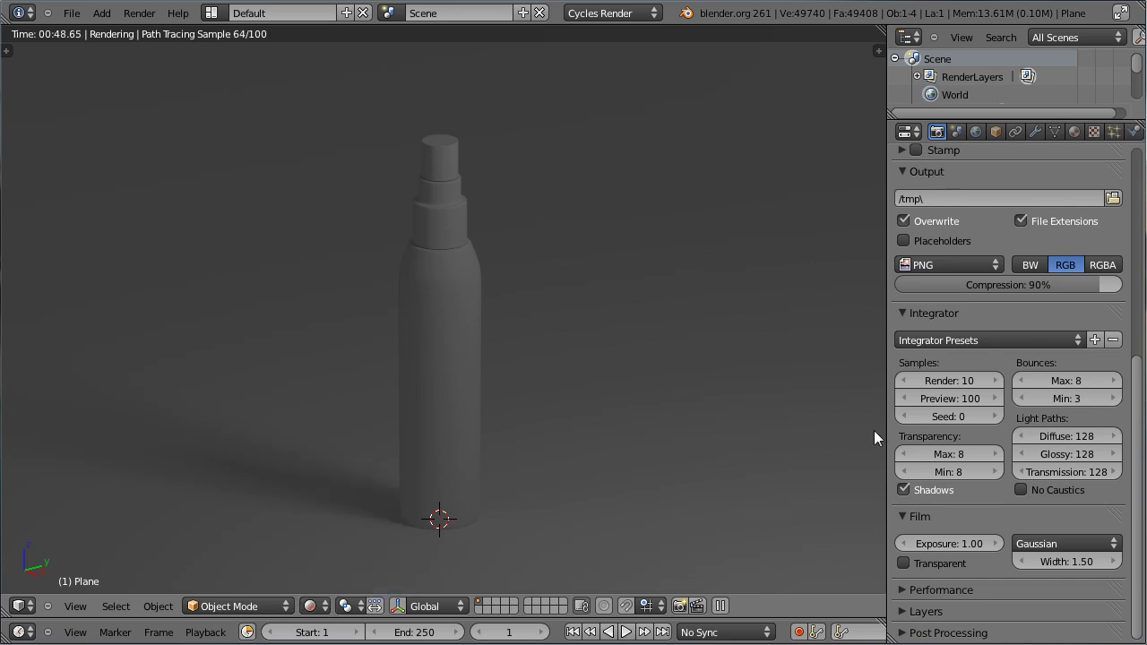
scroll(up, 3)
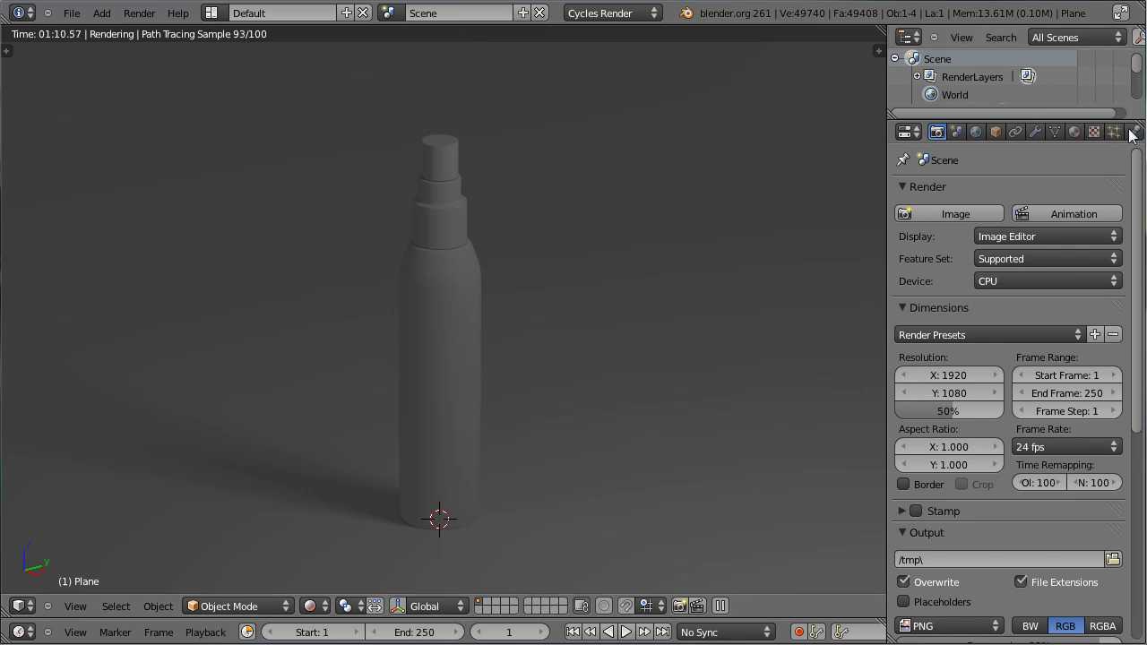
Set the Cycles render device to GPU
click(1058, 288)
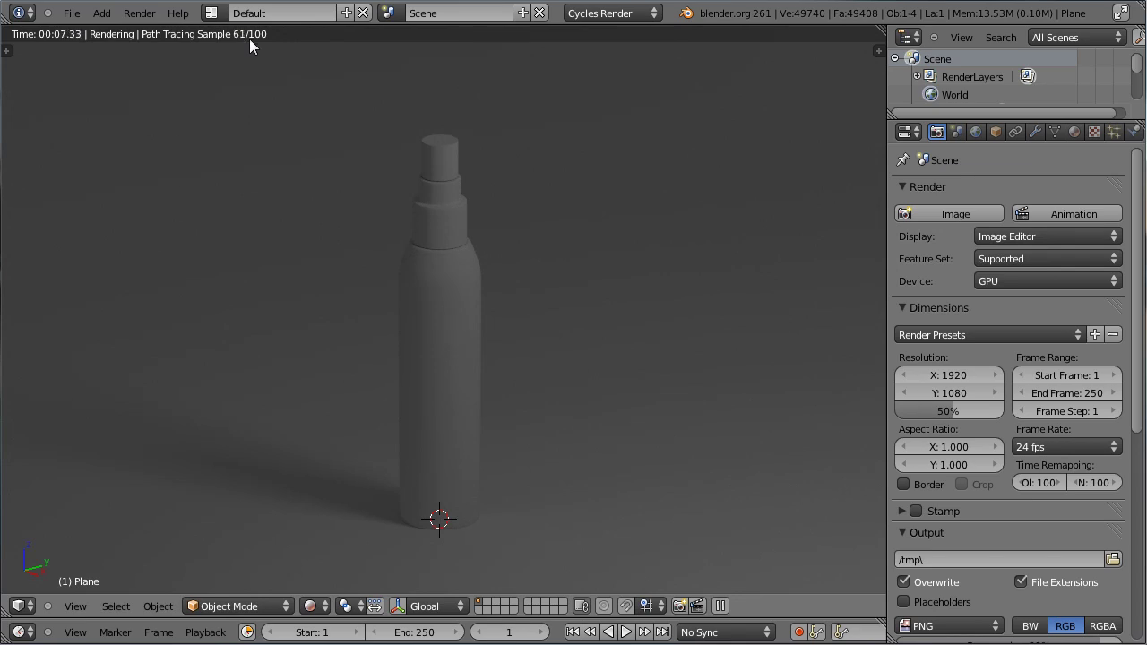
middle_click(360, 177)
middle_click(521, 245)
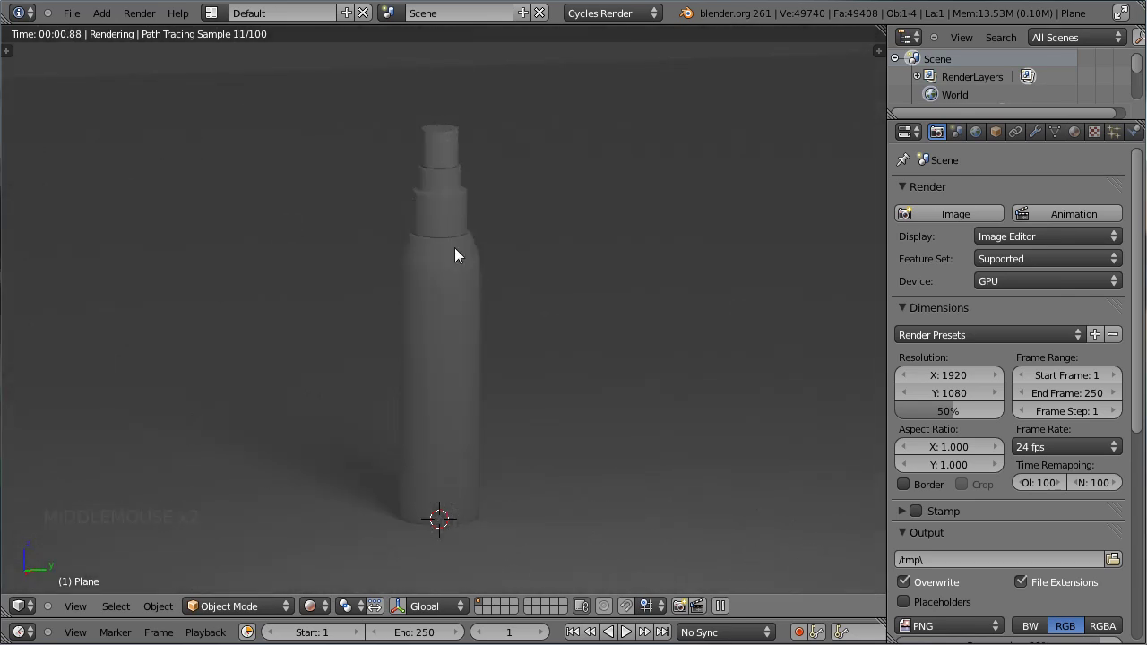
scroll(up, 3)
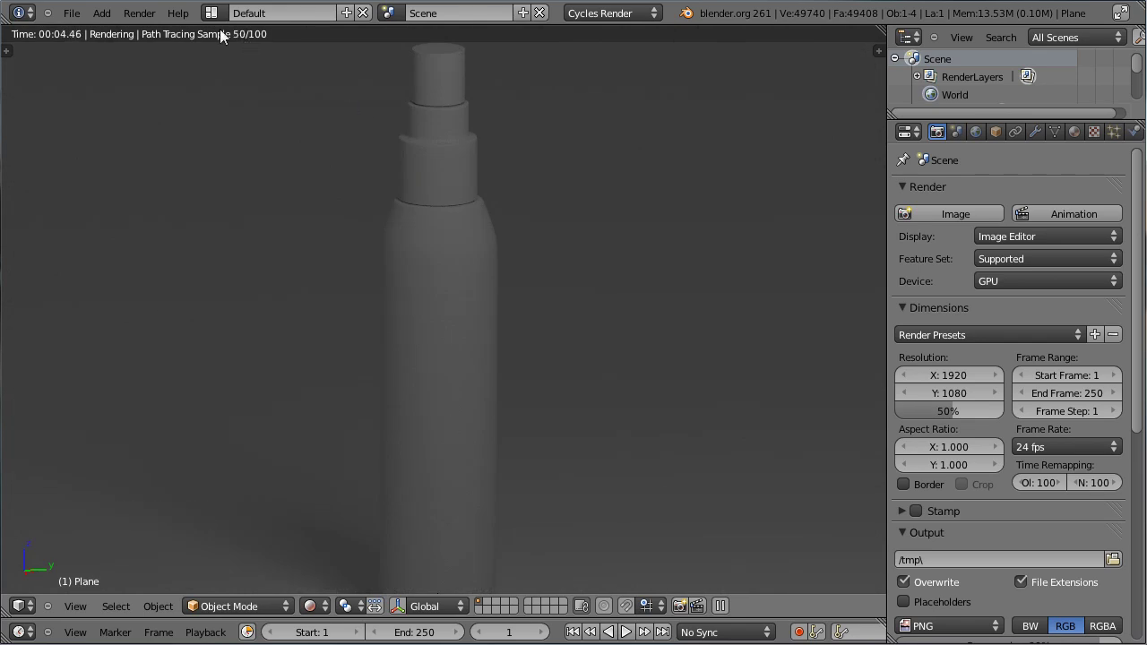
scroll(down, 3)
Inspect the whole backdrop, then return the viewport from live render to Solid shading
middle_click(271, 256)
scroll(down, 3)
scroll(down, 3)
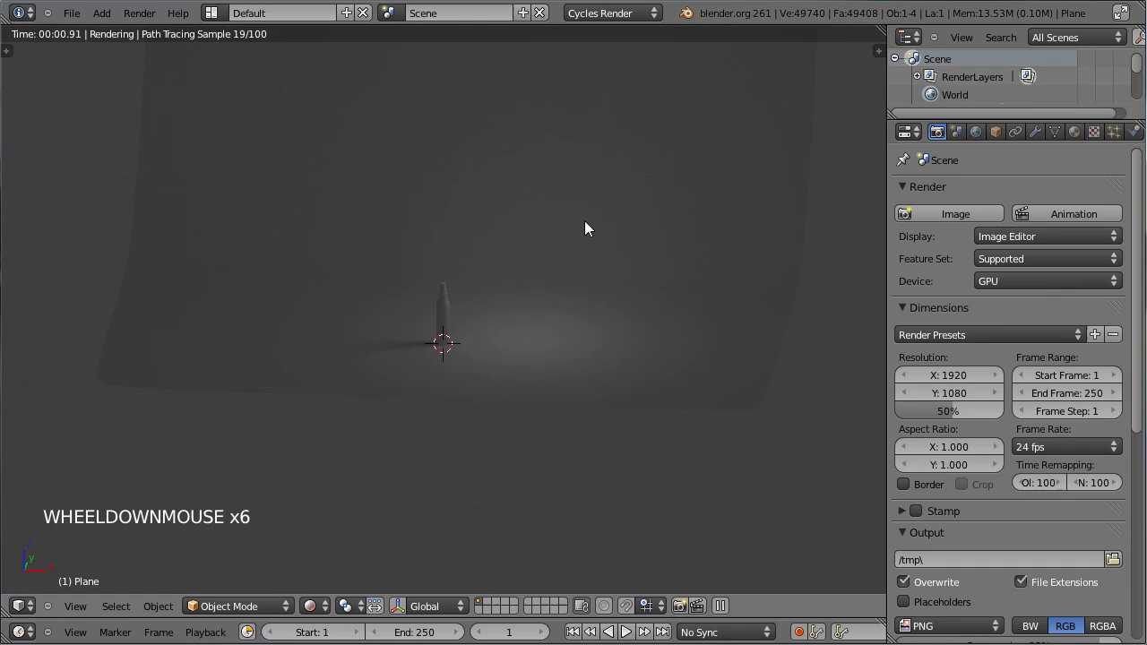
scroll(up, 3)
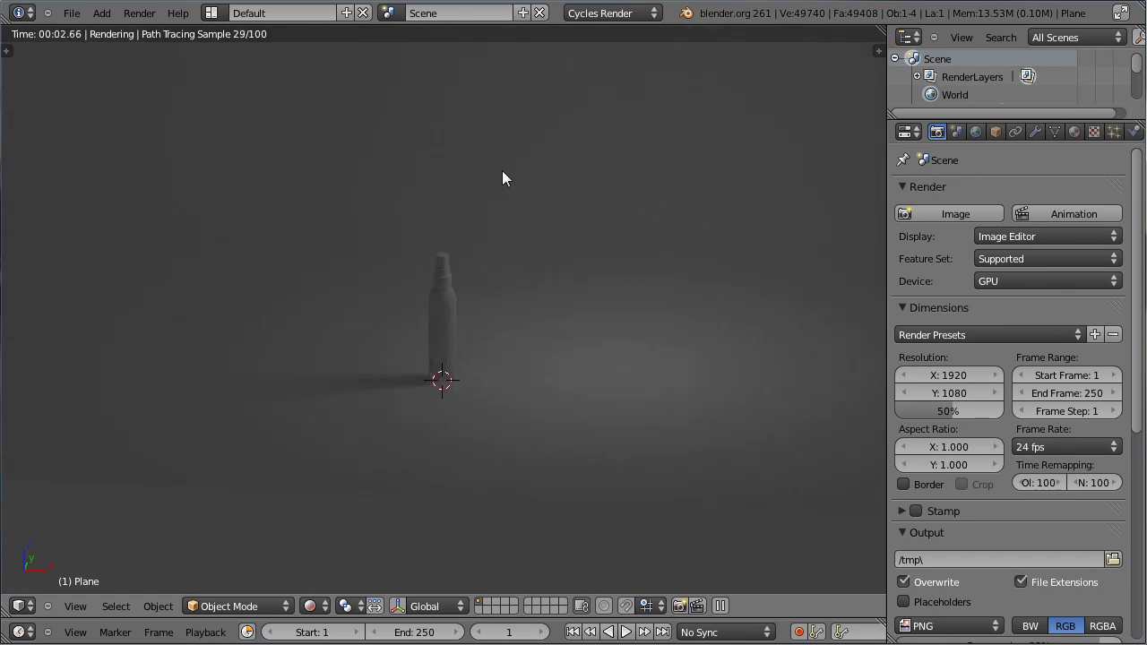
middle_click(228, 358)
click(319, 613)
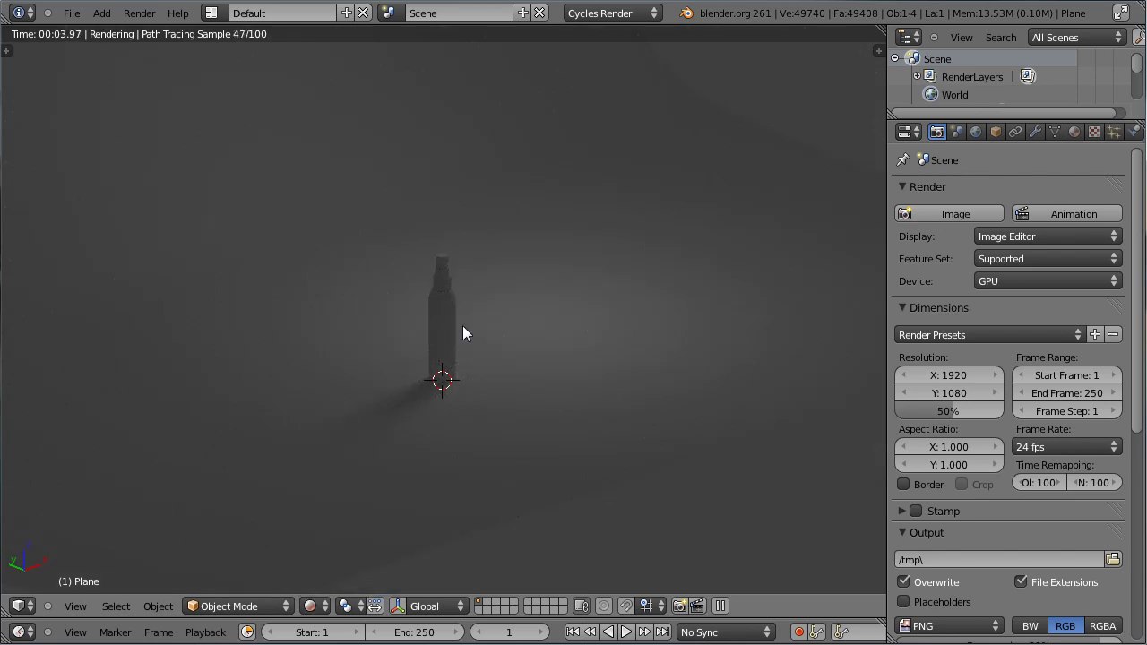
click(332, 617)
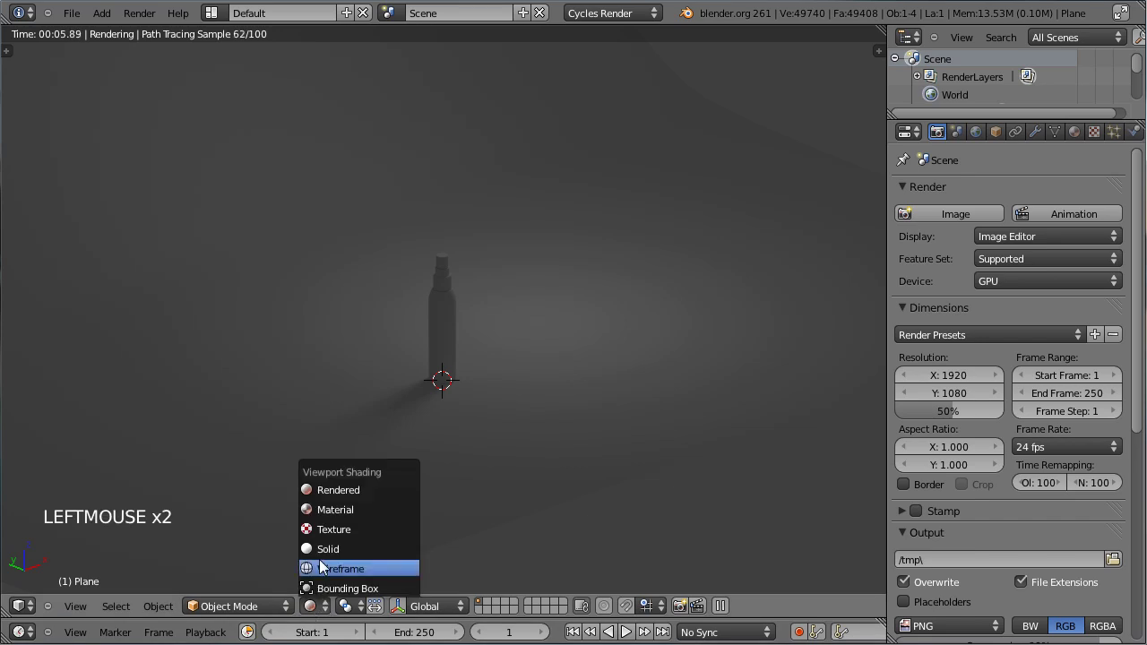
Select the lamp above the bottle and change its type to Spot in its Object Data settings
right_click(536, 104)
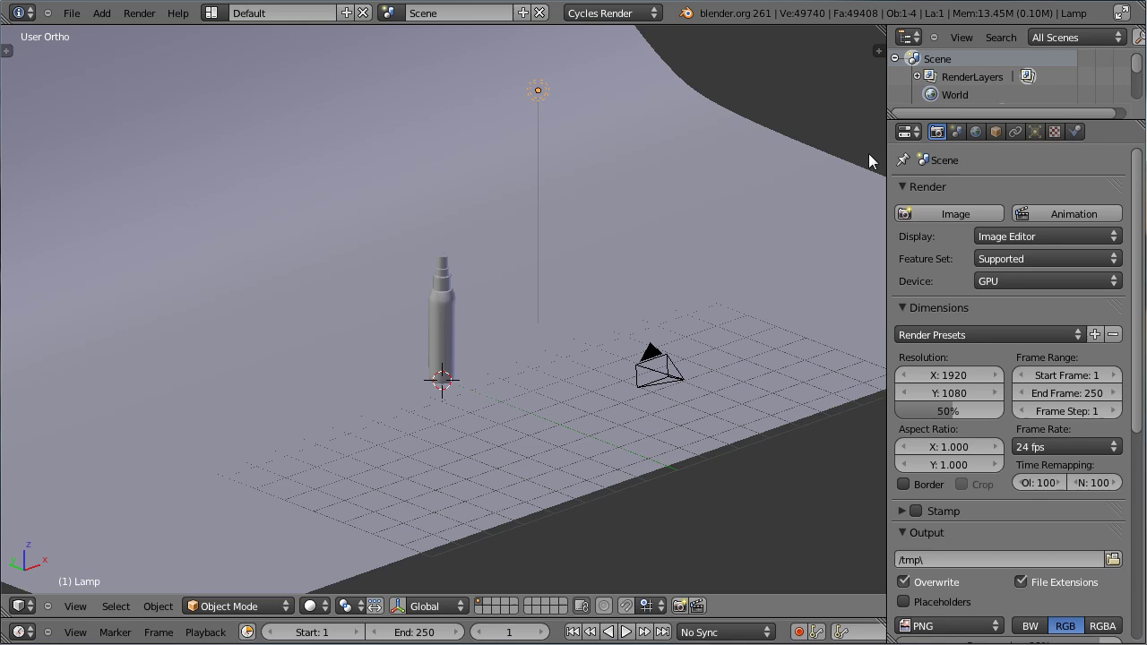
click(1041, 143)
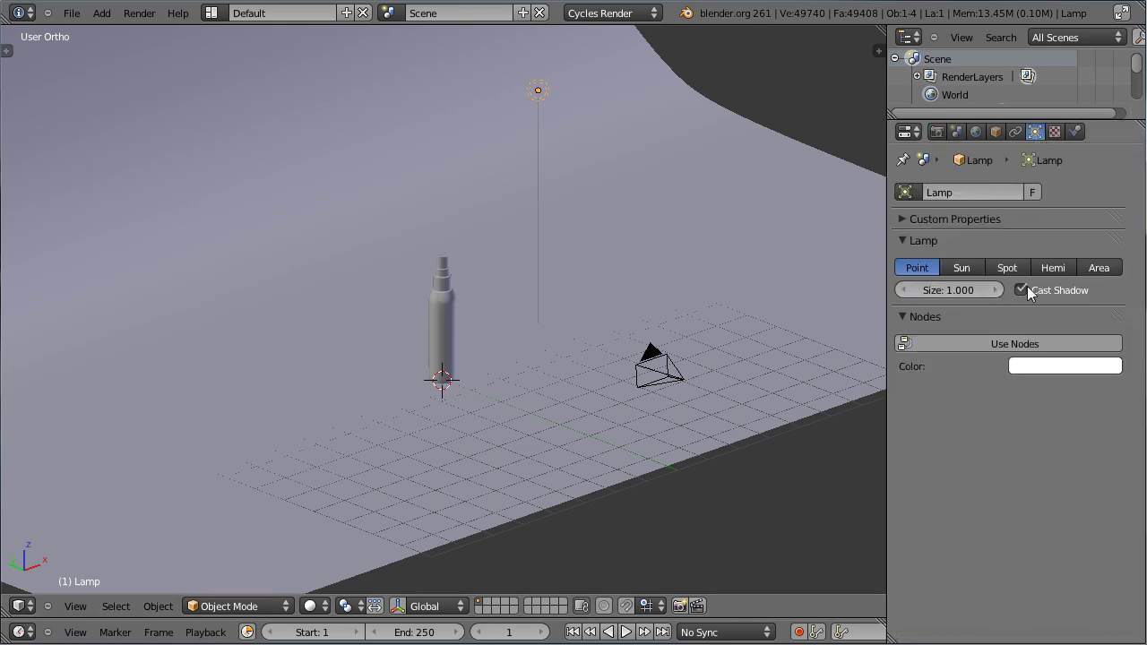
click(1030, 297)
click(1029, 295)
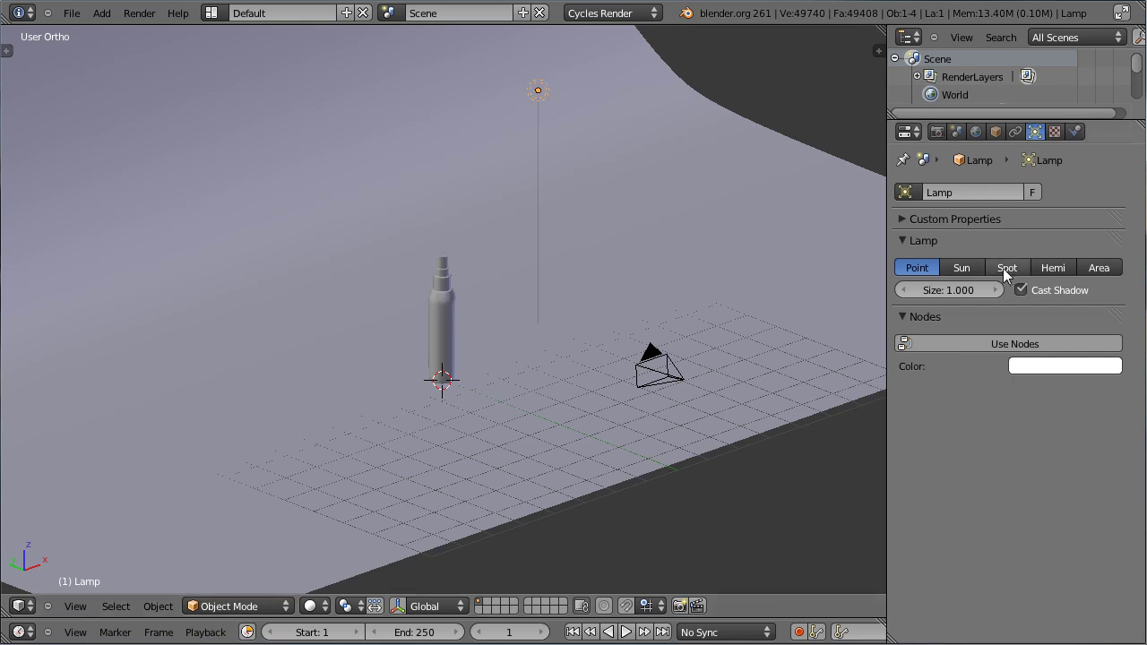
click(1014, 277)
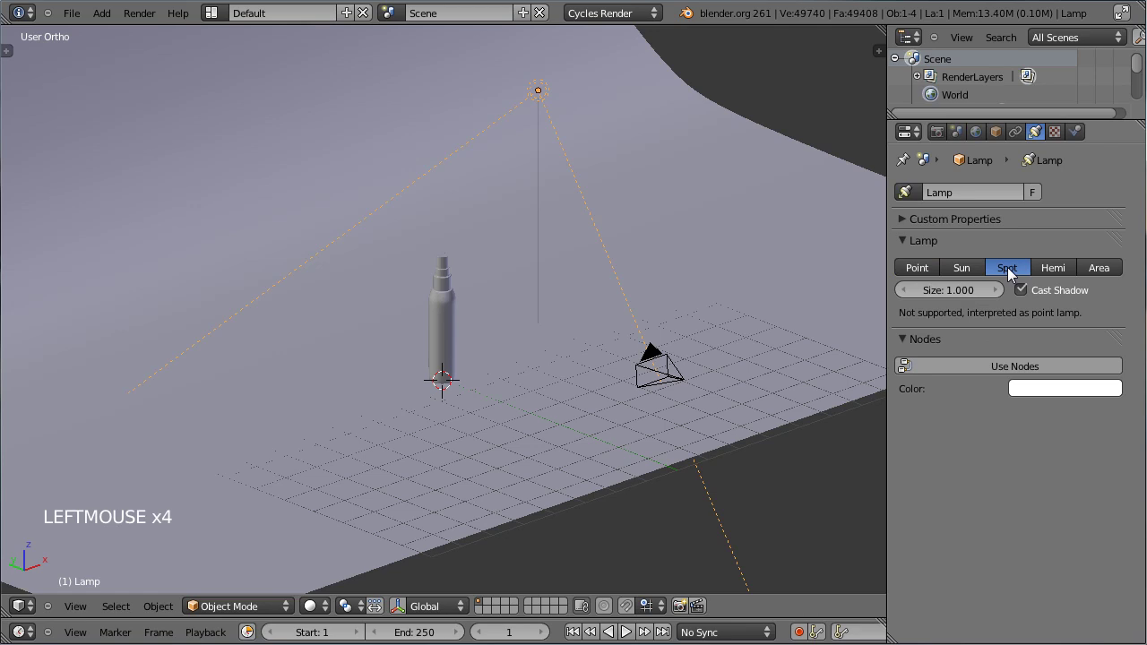
click(914, 324)
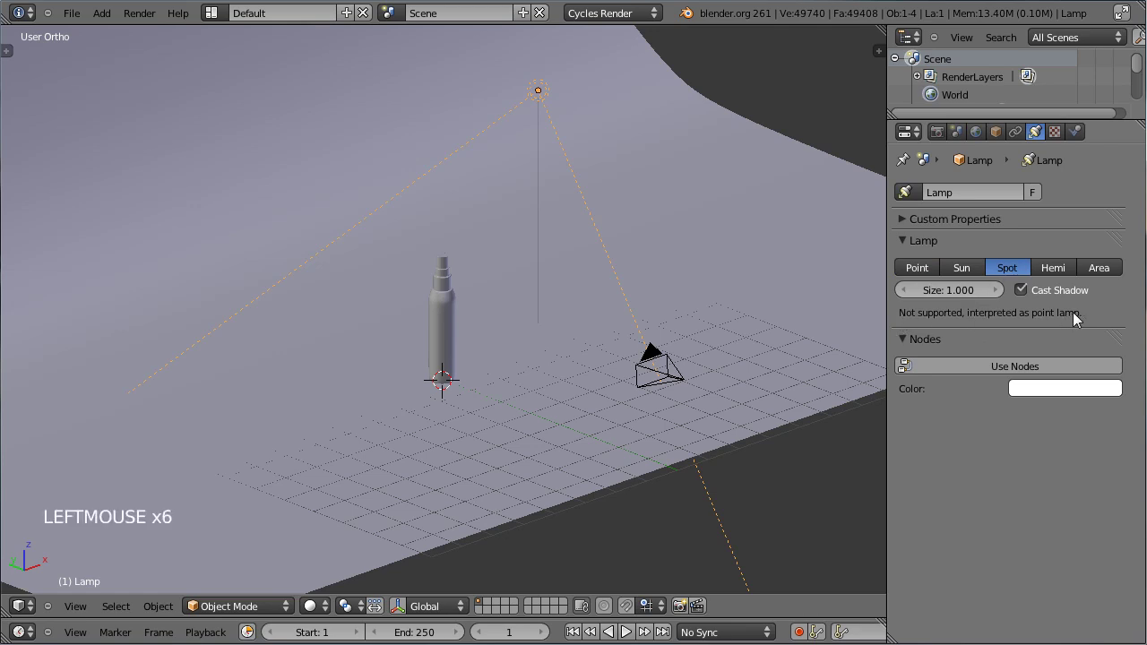
click(1079, 322)
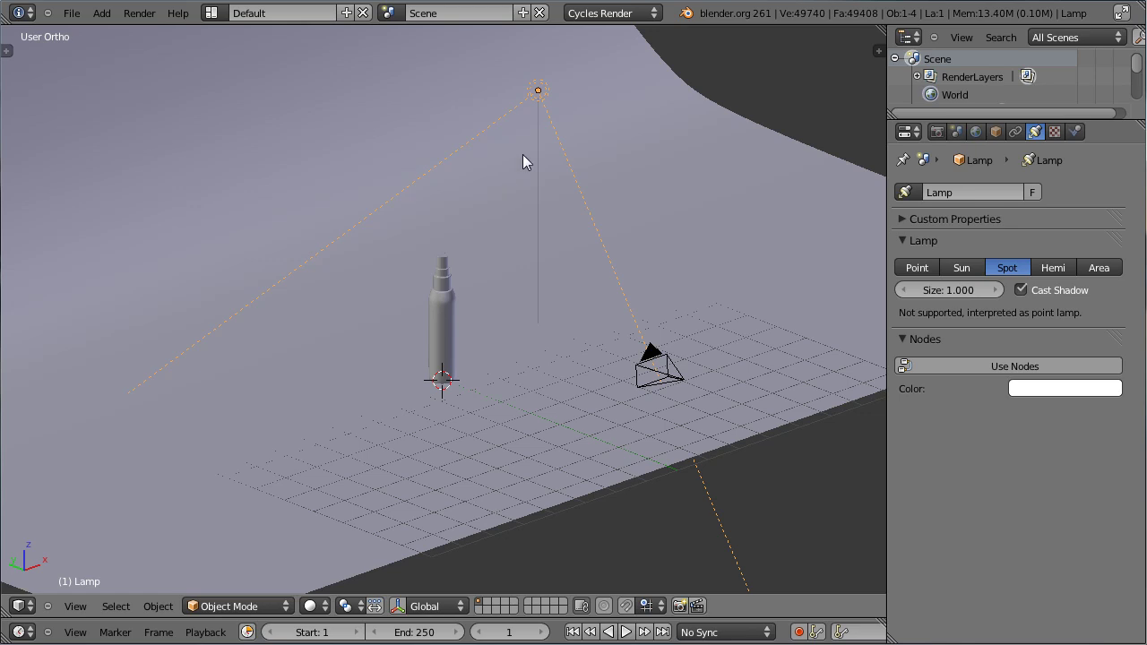
right_click(548, 95)
right_click(548, 99)
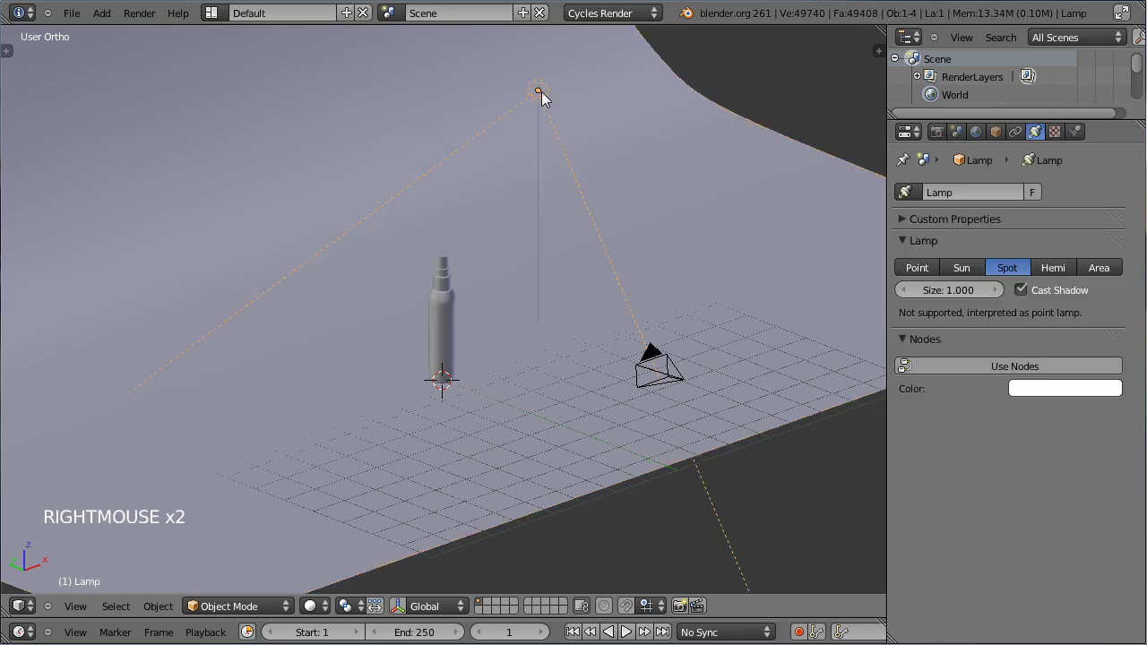
Delete the lamp and add a new plane at the 3D cursor
key(Delete)
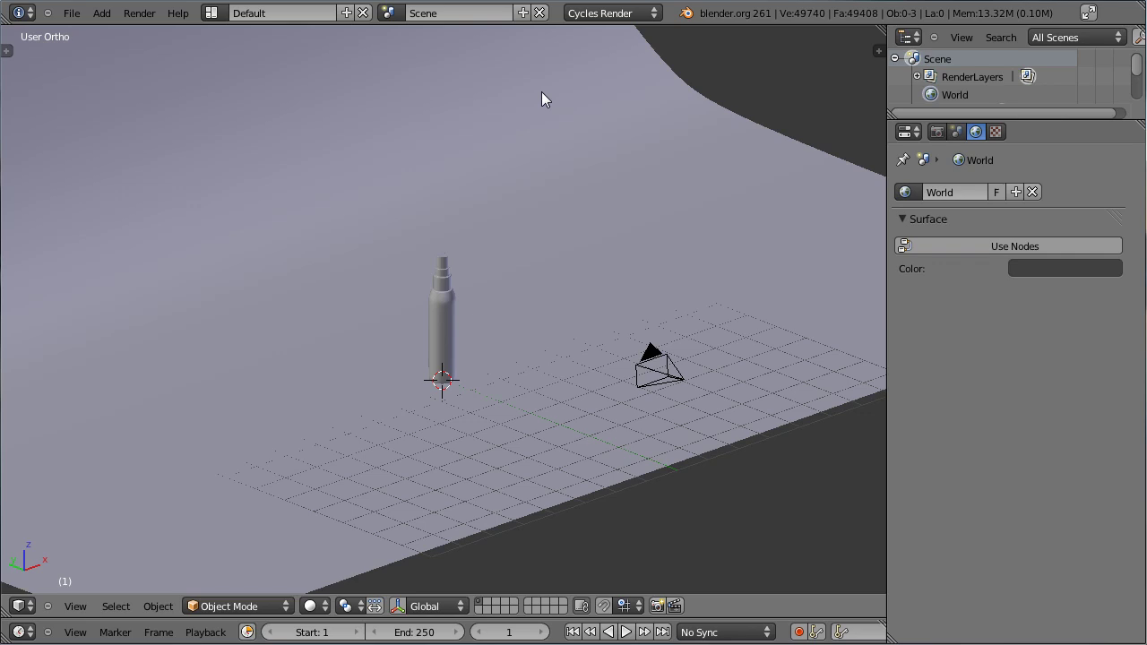
middle_click(610, 240)
key(shift+a)
key(g)
click(533, 368)
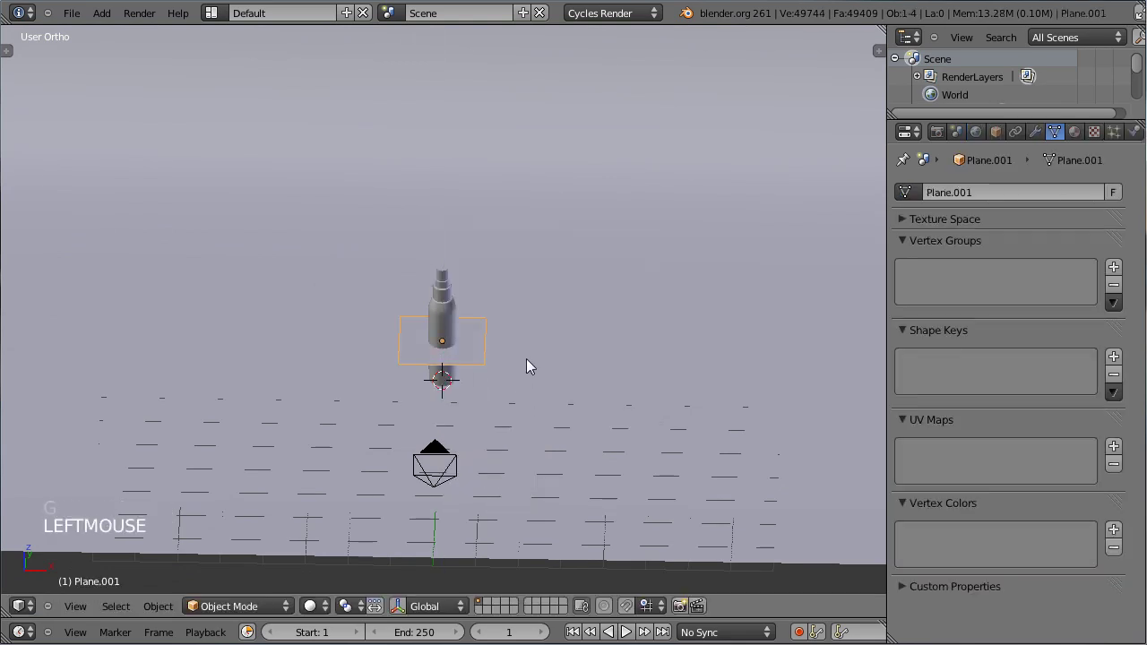
Rotate the new plane upright and move it to stand left of the bottle
key(r)
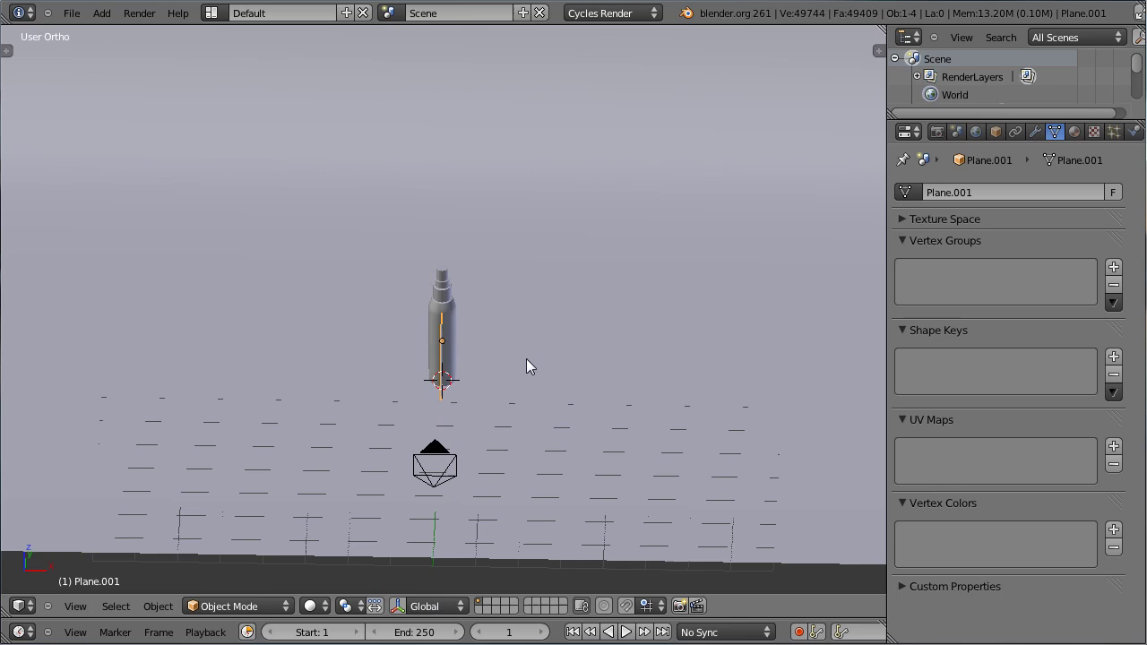
key(g)
click(342, 386)
middle_click(332, 395)
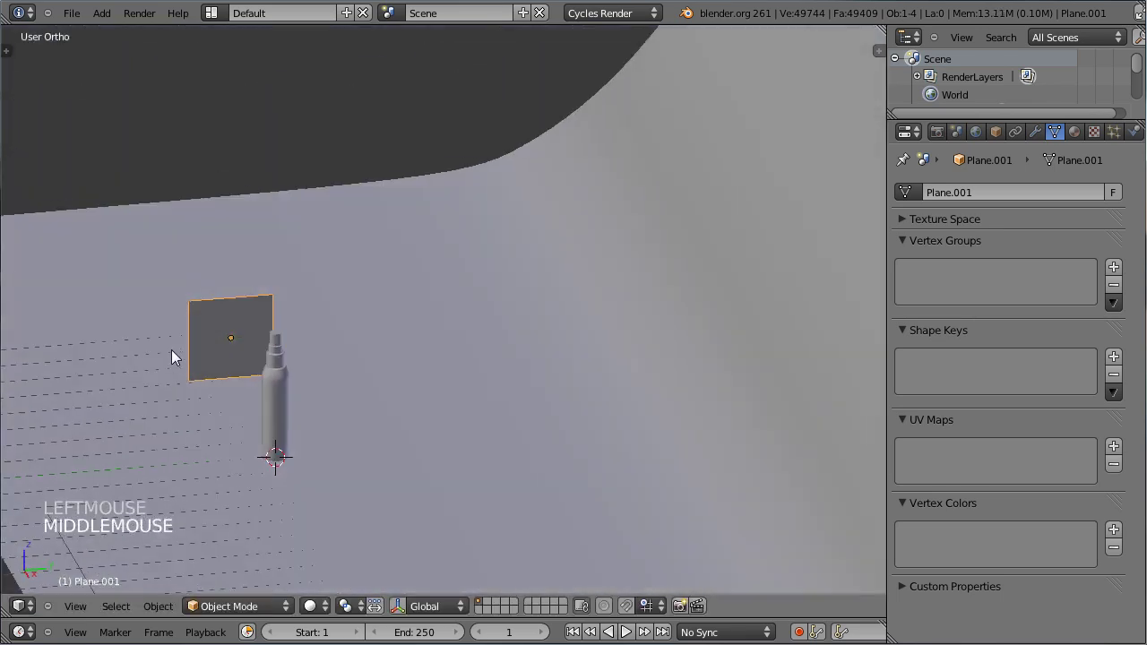
middle_click(267, 308)
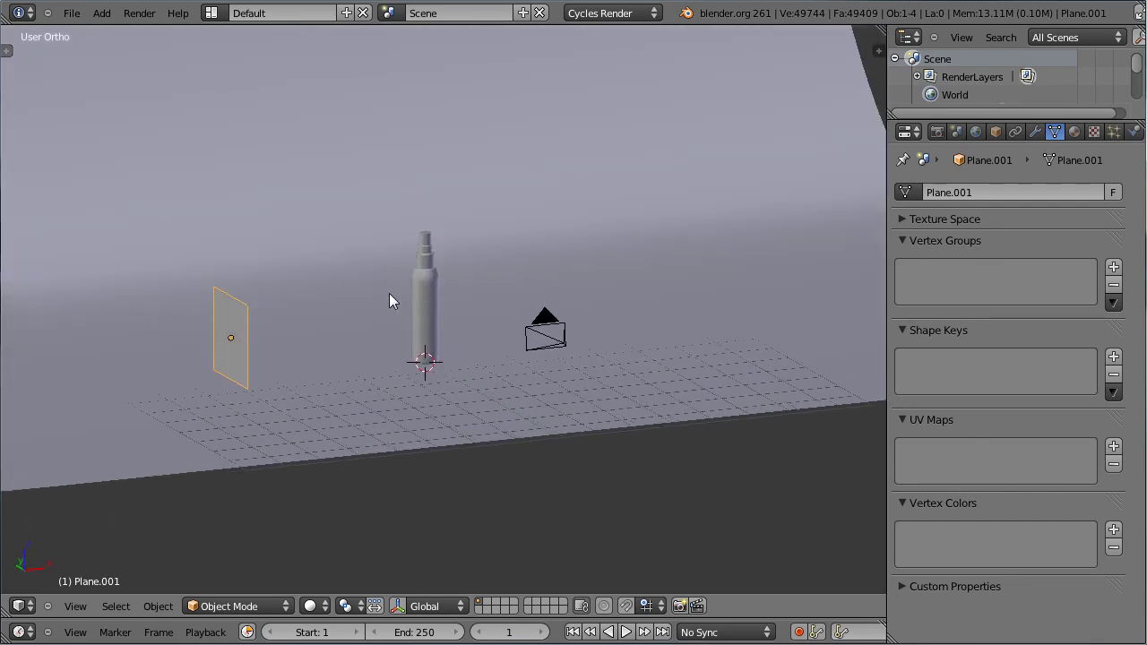
middle_click(371, 306)
middle_click(387, 309)
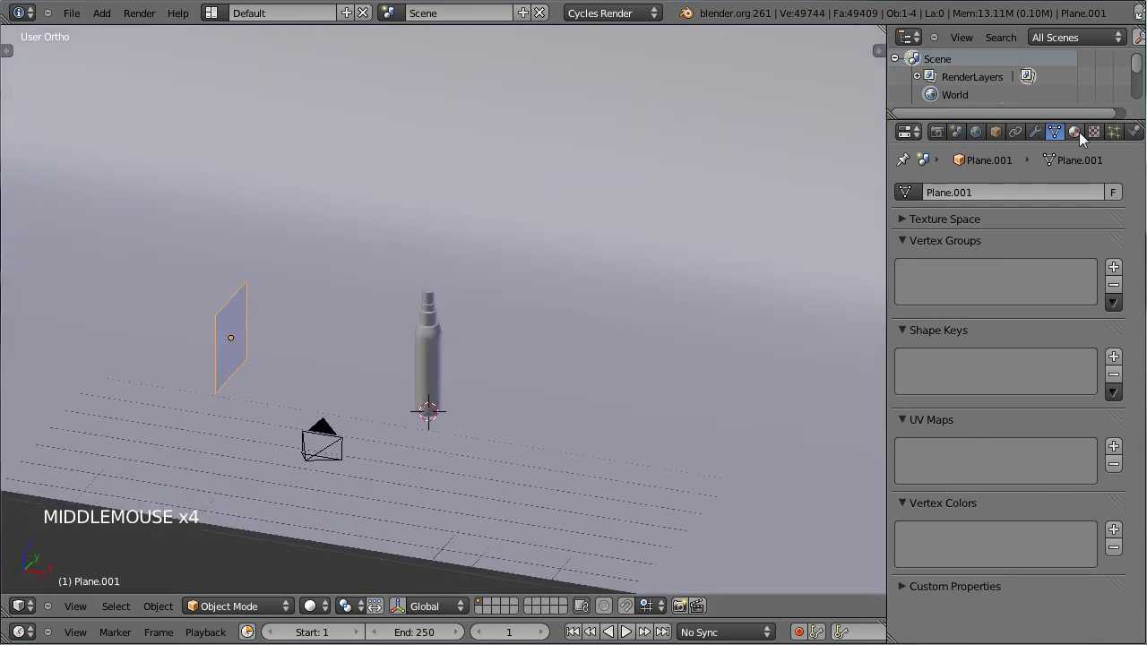
Create a material named Lamp_left with an Emission surface for the plane and view it rendered
click(1078, 141)
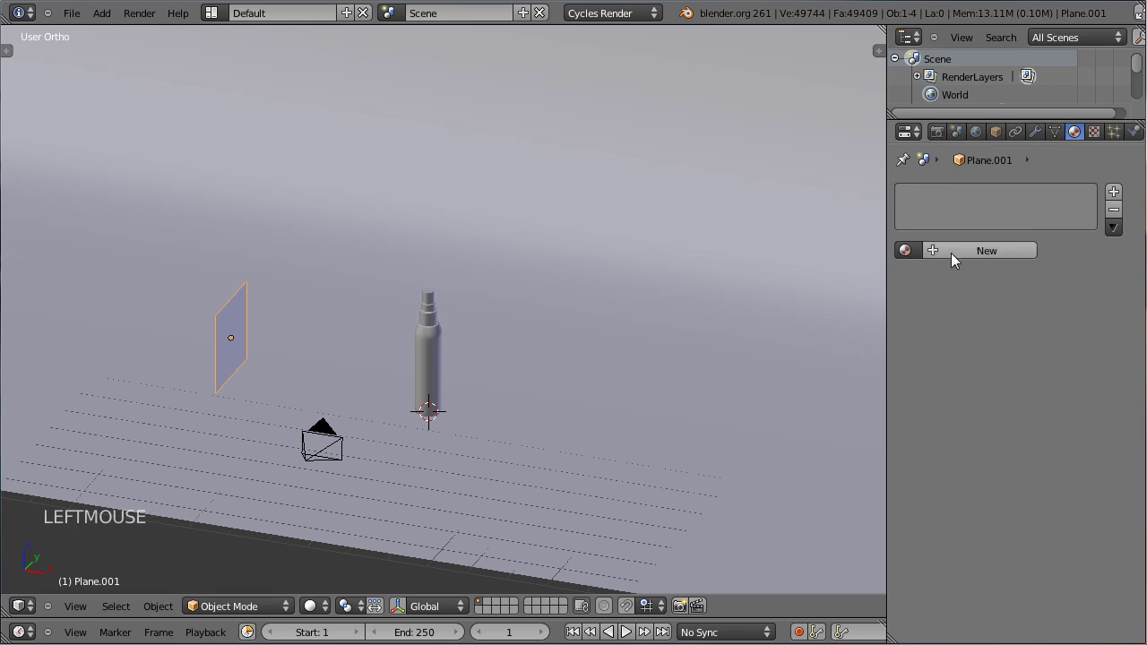
click(957, 259)
click(978, 240)
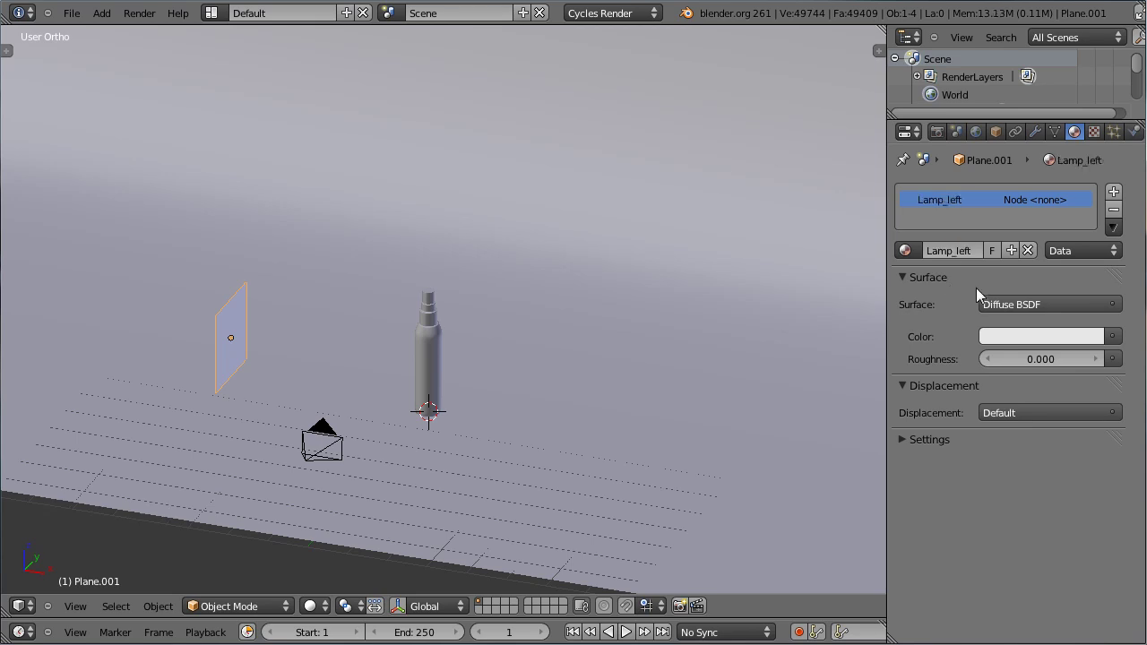
click(1045, 309)
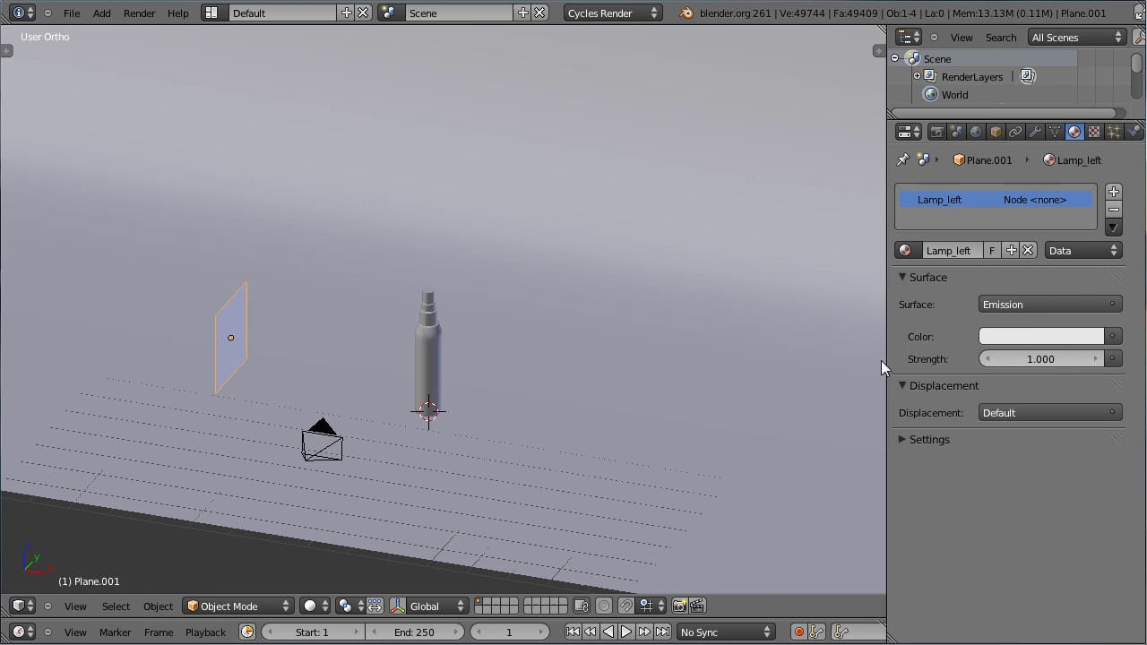
click(323, 613)
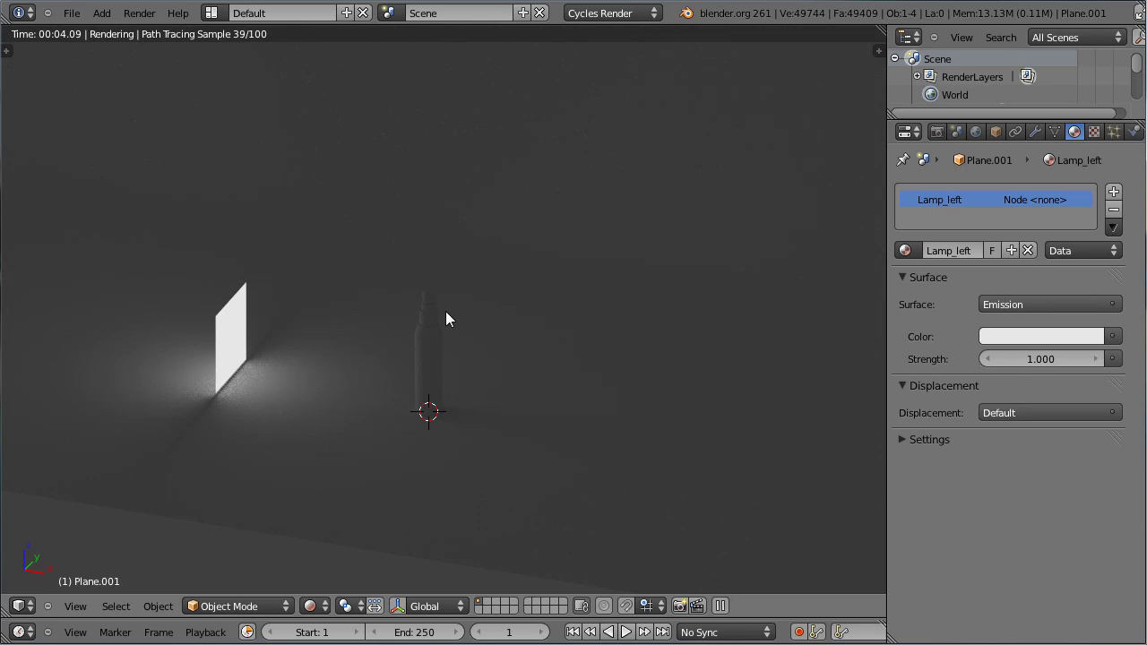
Raise the Lamp_left emission strength to 10 and view the scene through the camera
scroll(up, 3)
middle_click(555, 343)
click(1080, 358)
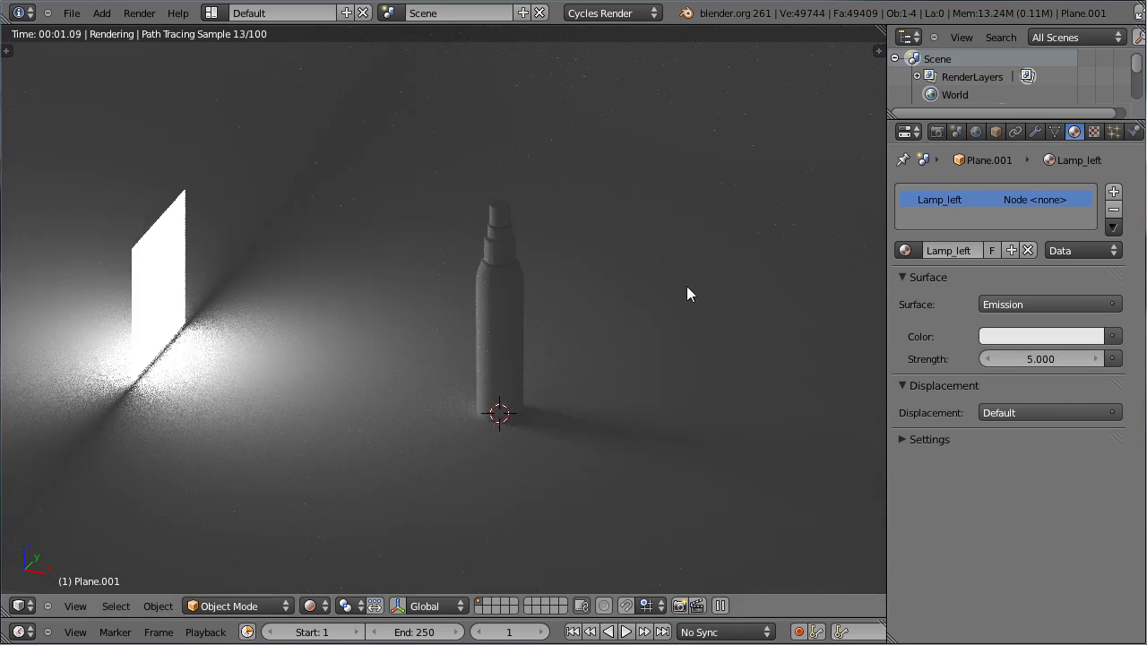
click(697, 295)
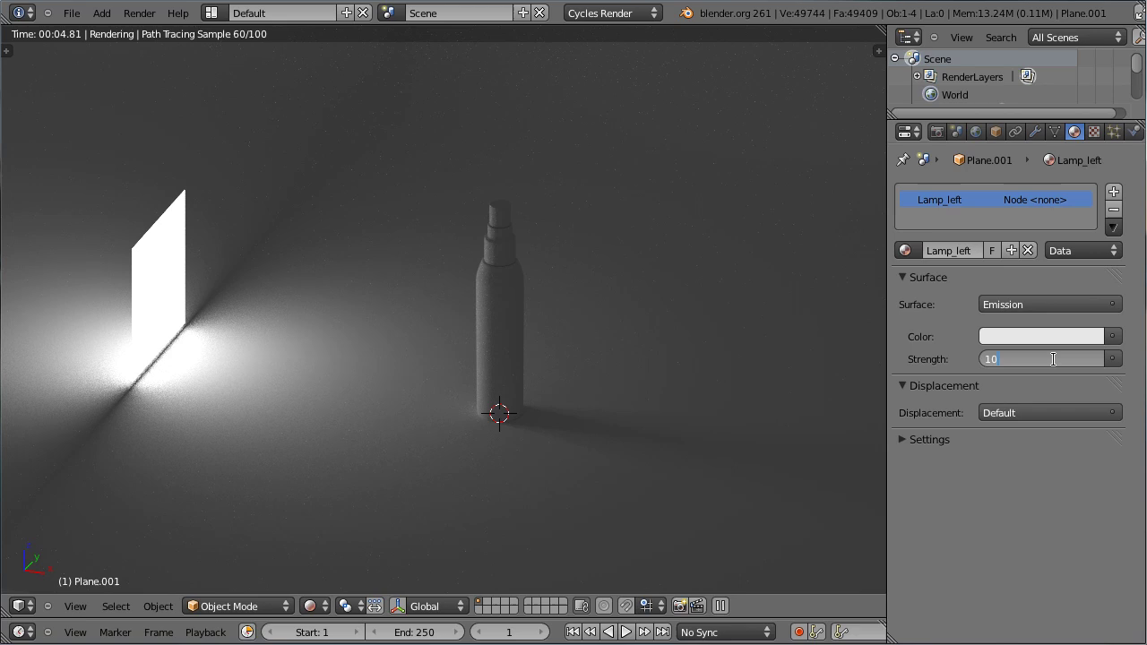
key(KP_0)
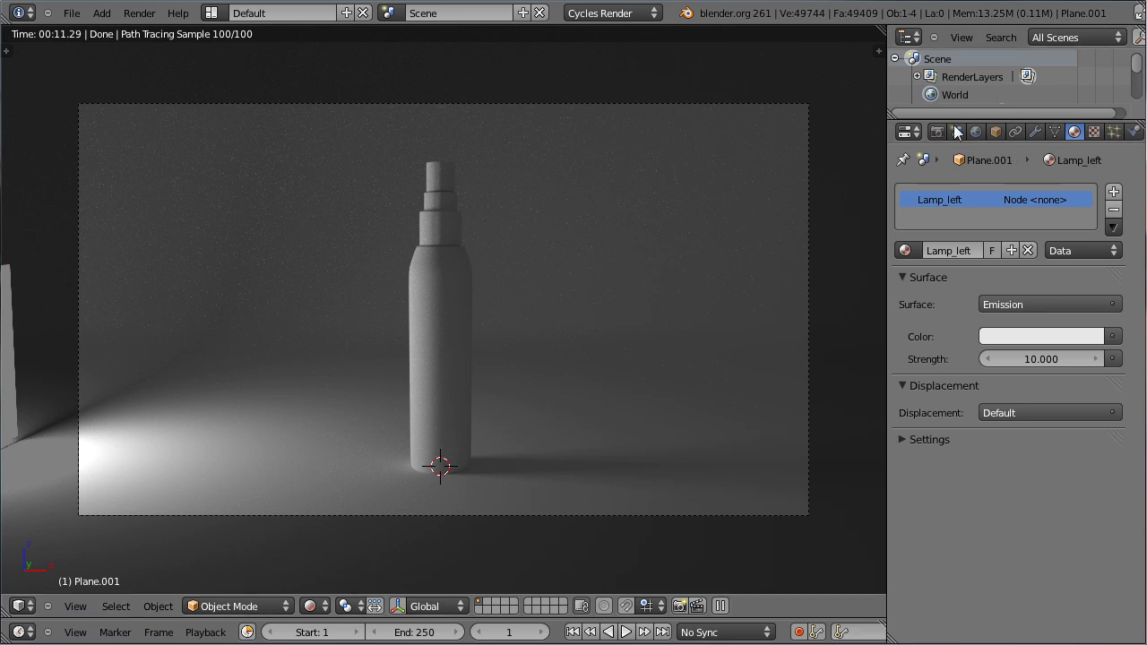
Set the Cycles Preview samples to 250 in the Render settings
click(952, 140)
scroll(down, 3)
scroll(down, 3)
click(979, 512)
click(952, 495)
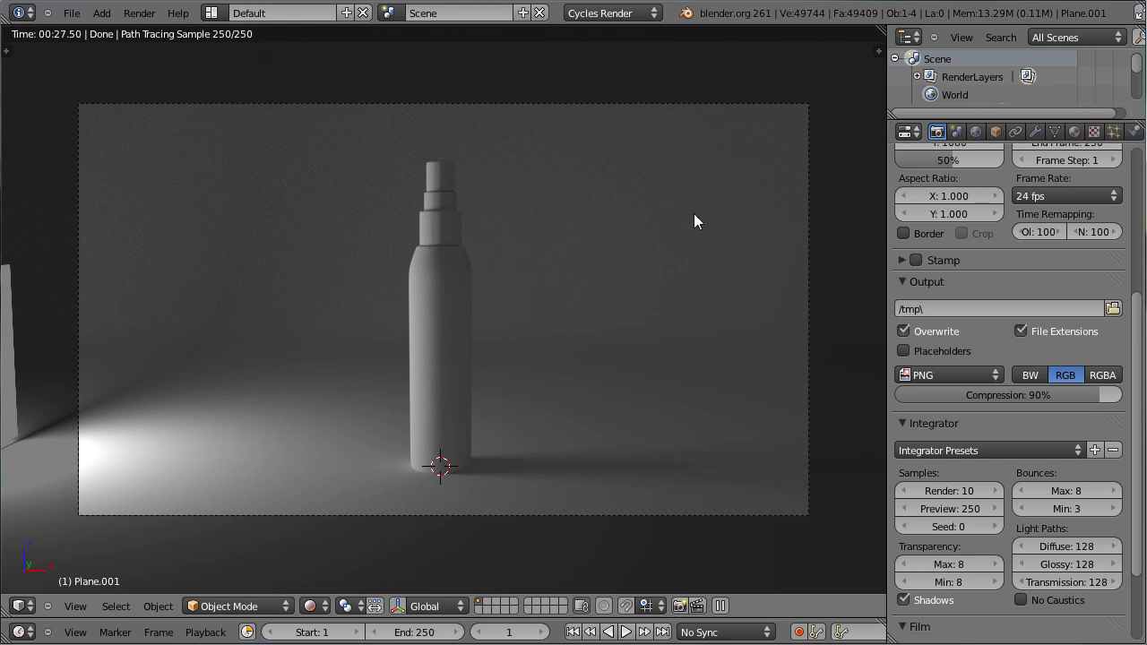
Stretch the light plane wider by scaling it along a single axis
scroll(up, 3)
scroll(up, 3)
scroll(up, 3)
click(329, 603)
scroll(down, 3)
middle_click(460, 373)
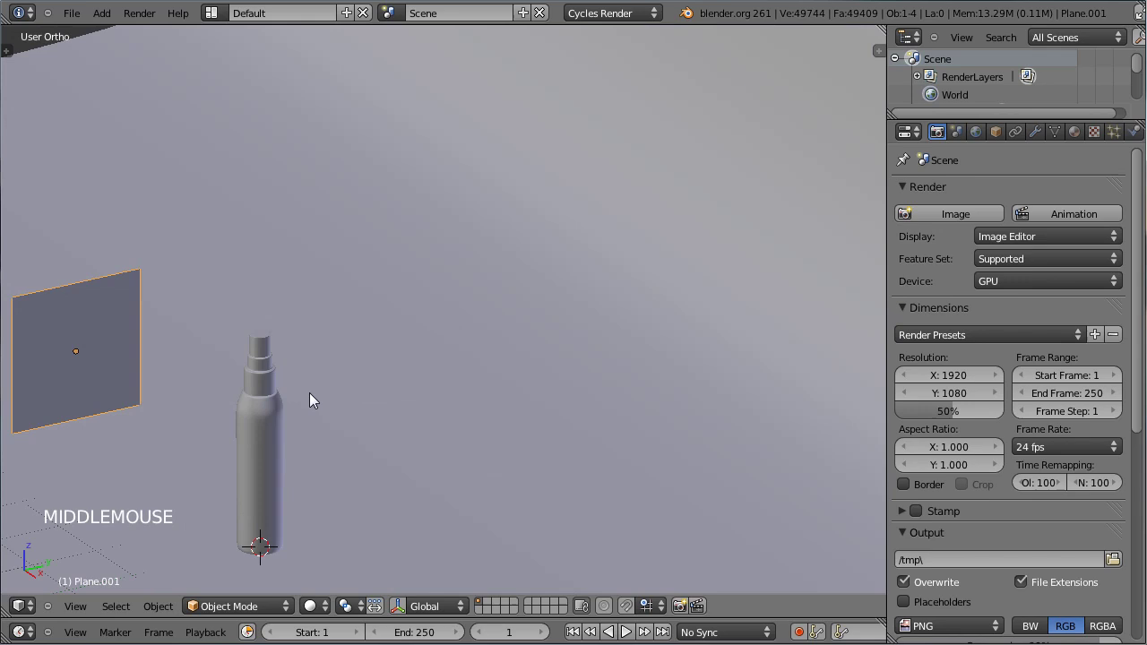
middle_click(421, 402)
scroll(down, 3)
key(s)
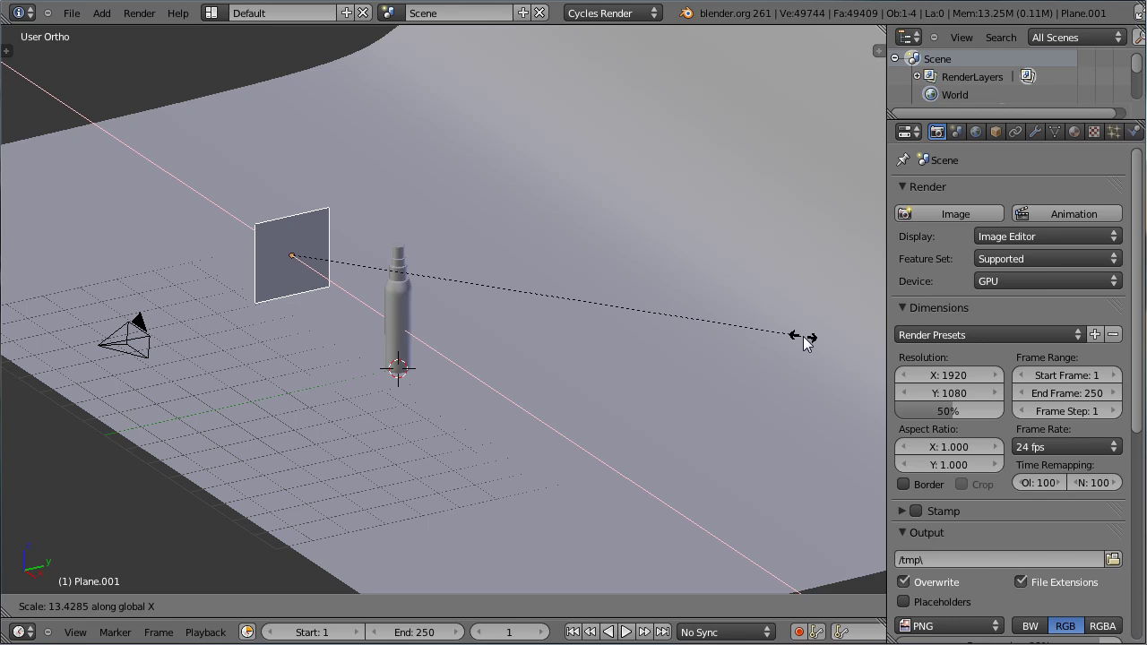
key(s)
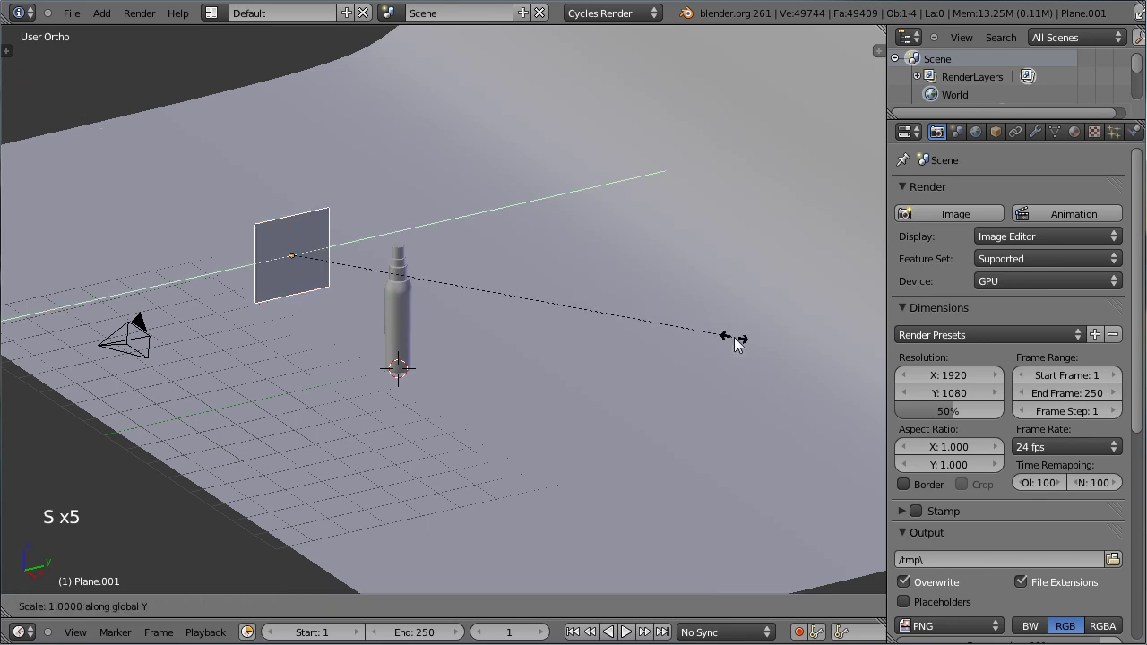
click(374, 332)
key(s)
click(706, 391)
From front view, raise the plane higher beside the bottle and start tilting it toward the bottle
middle_click(245, 398)
key(KP_1)
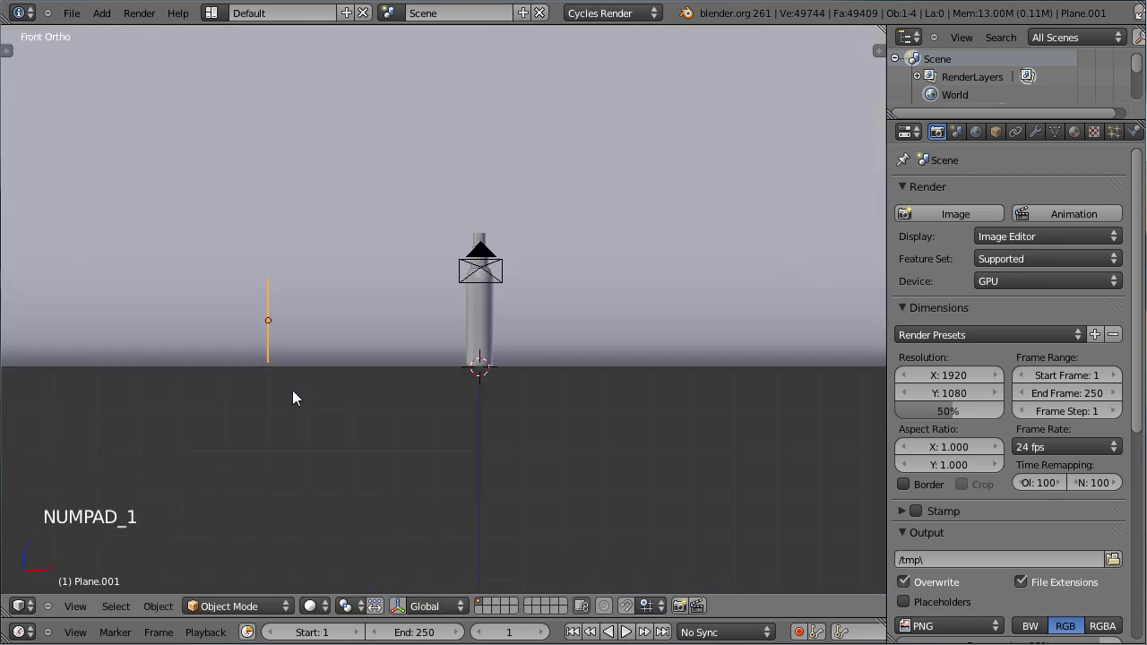
key(g)
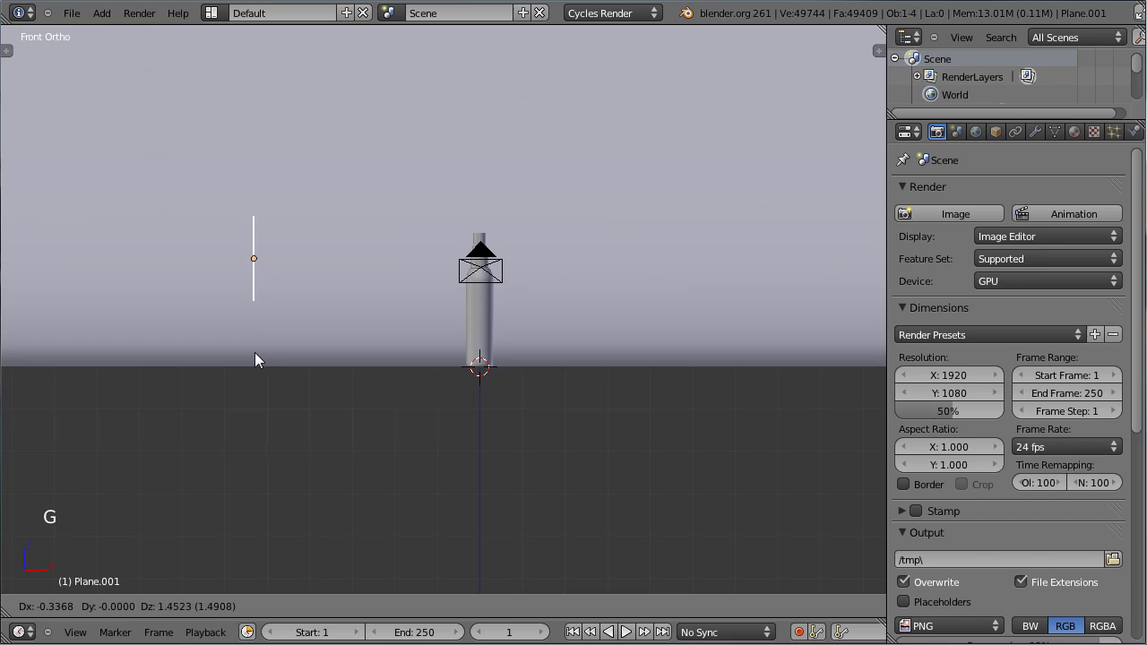
click(411, 376)
key(r)
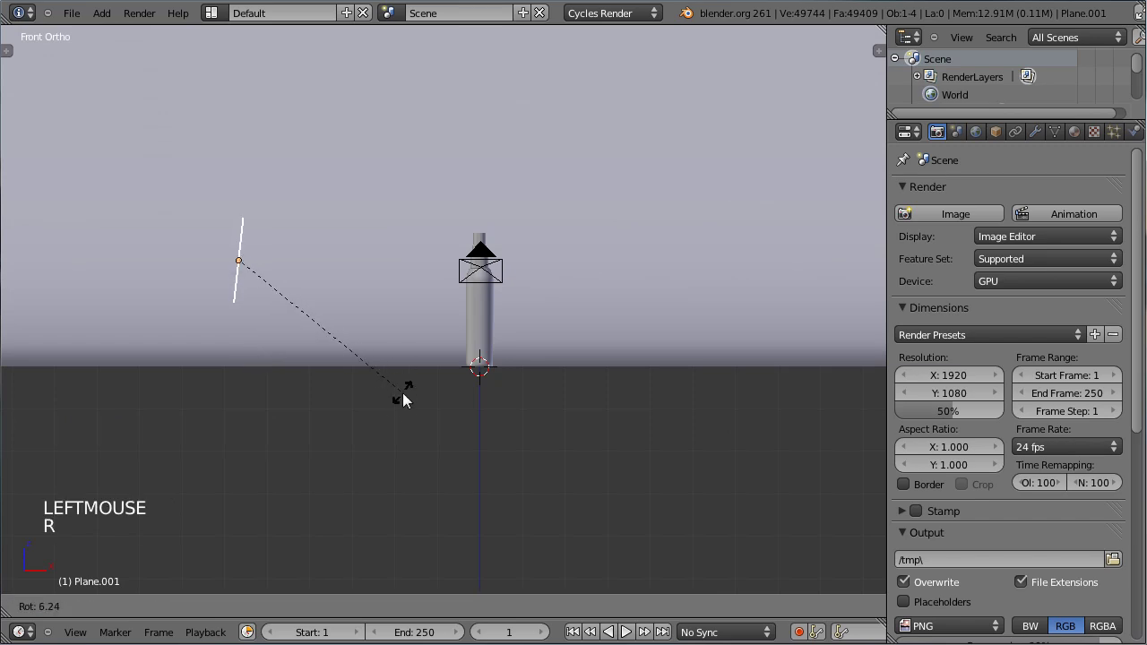
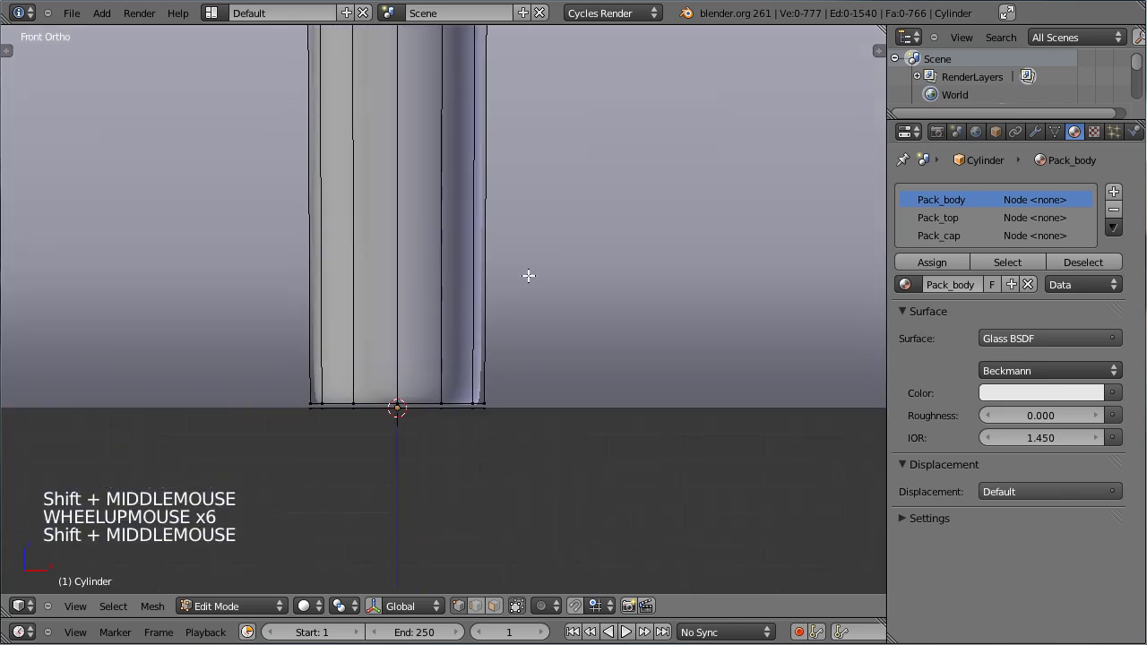
Select edges on the bottle and orbit to view the threaded neck's top rim from above
scroll(up, 3)
right_click(407, 480)
middle_click(417, 538)
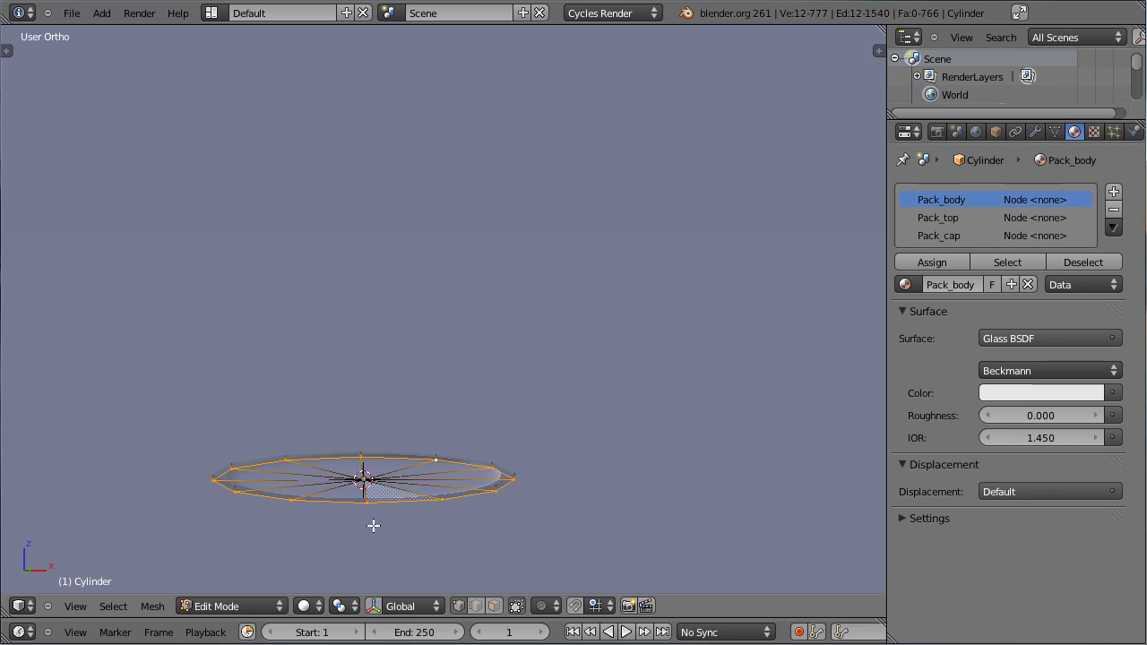
middle_click(496, 320)
scroll(down, 3)
middle_click(461, 217)
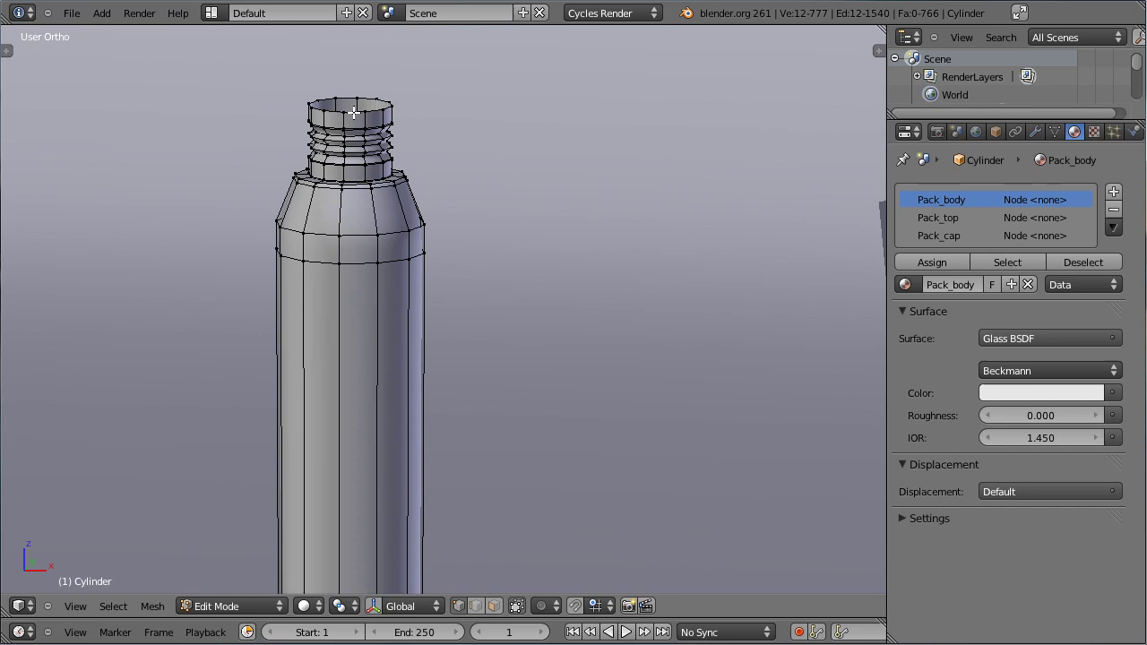
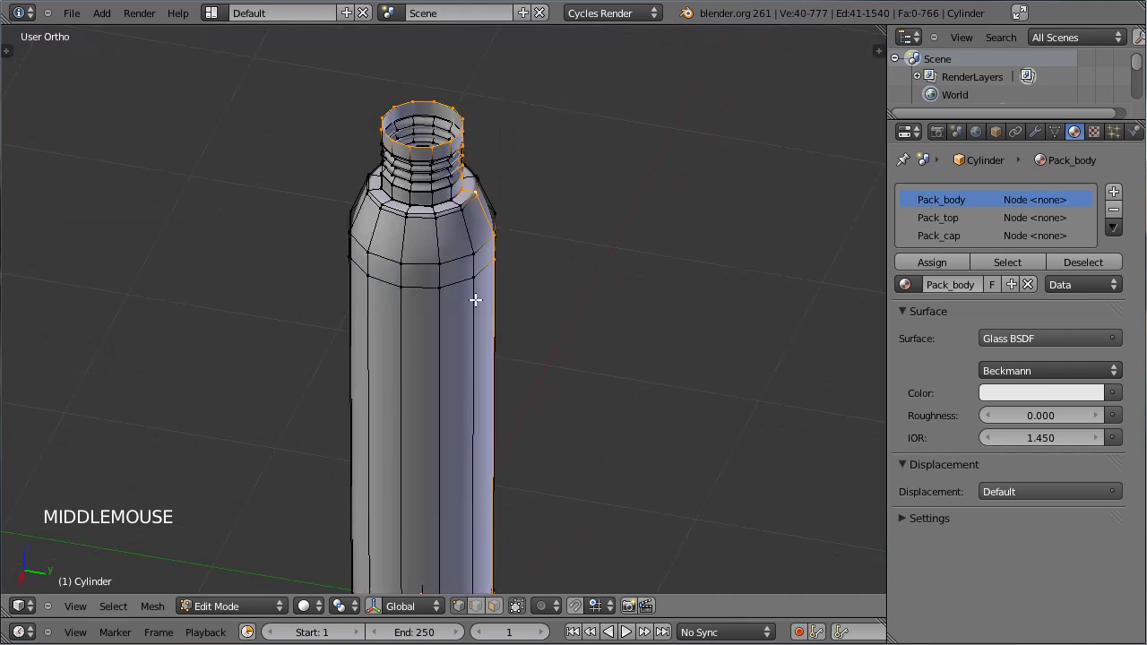
scroll(down, 3)
scroll(up, 3)
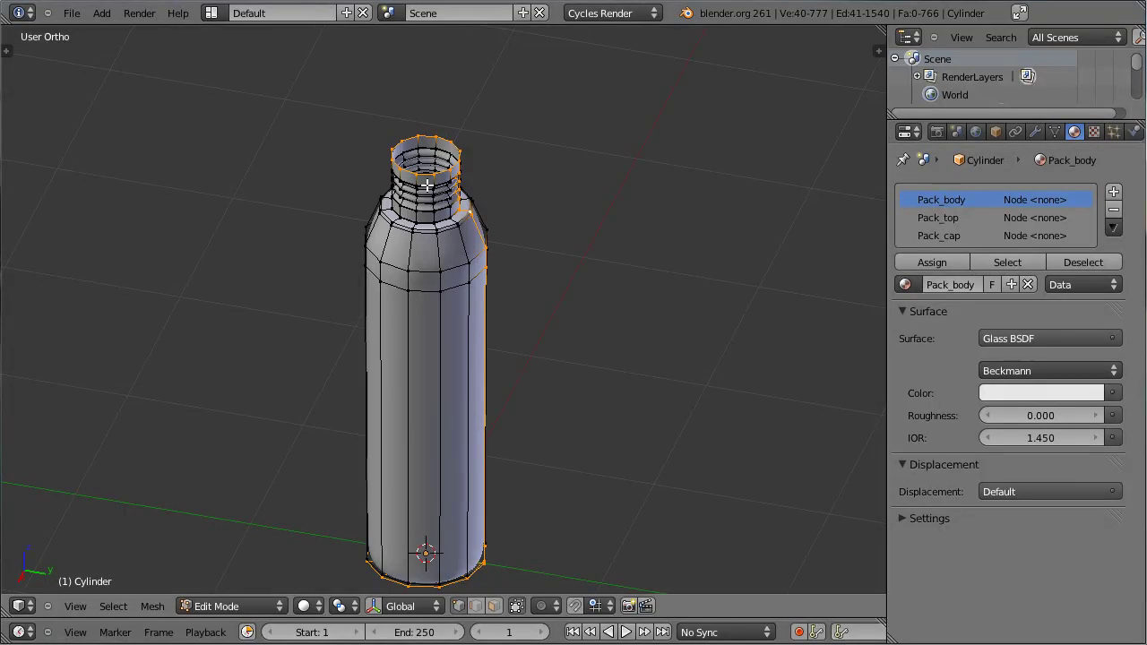
Mark the selected rim and side edges as a UV seam via Ctrl+E, then deselect to inspect it
key(ctrl+e)
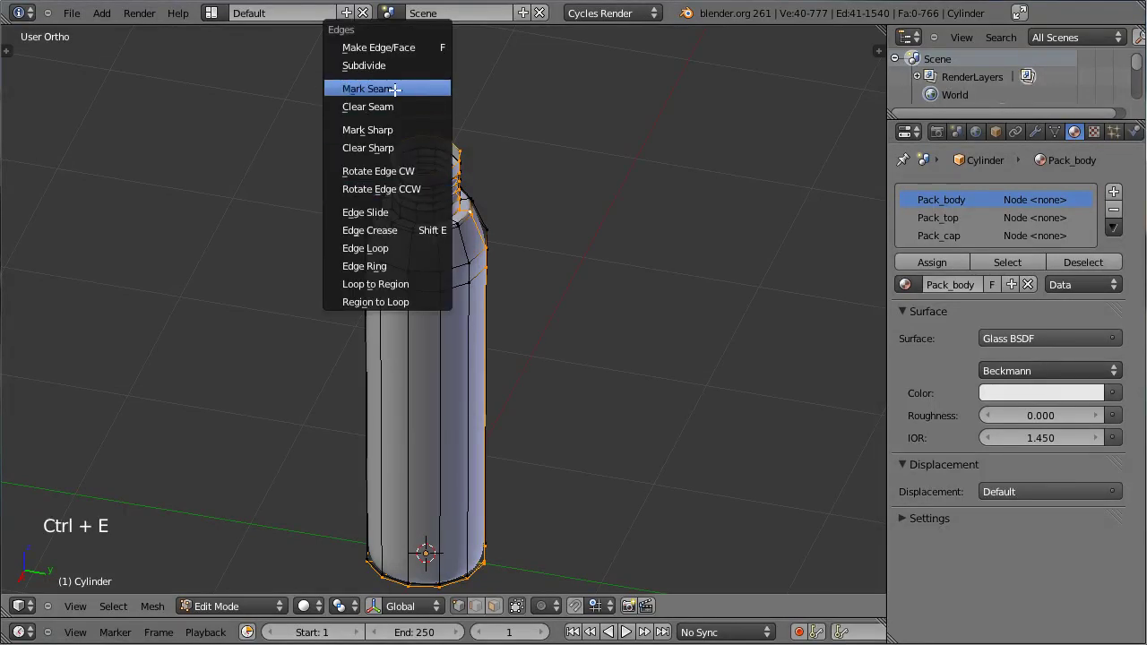
scroll(up, 3)
scroll(down, 3)
key(a)
middle_click(538, 185)
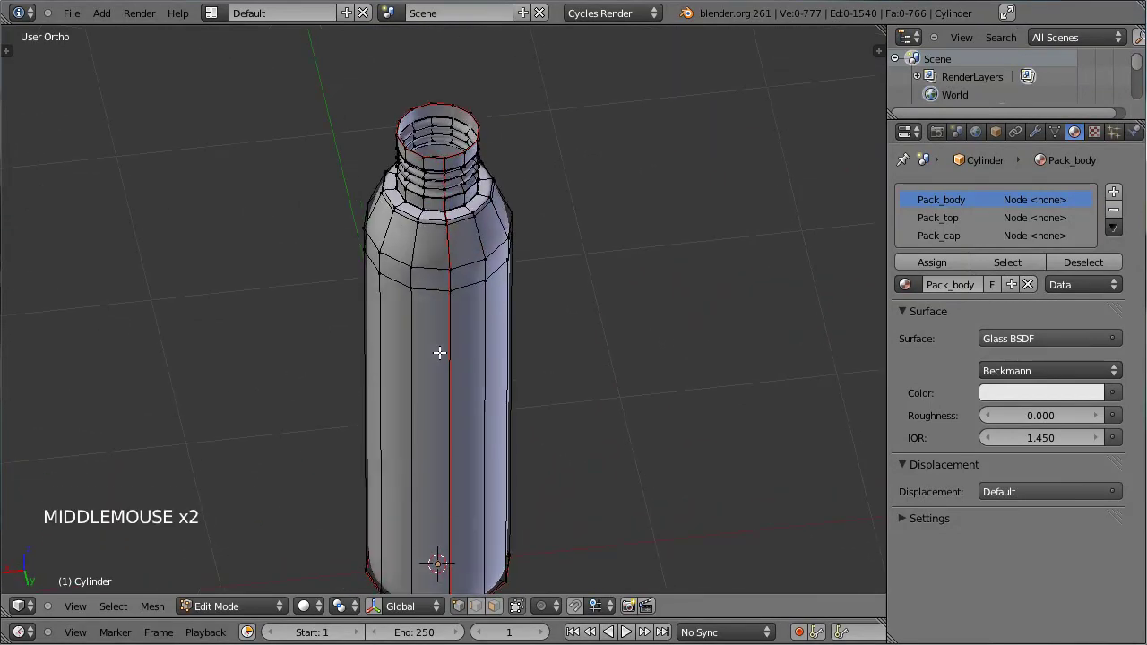
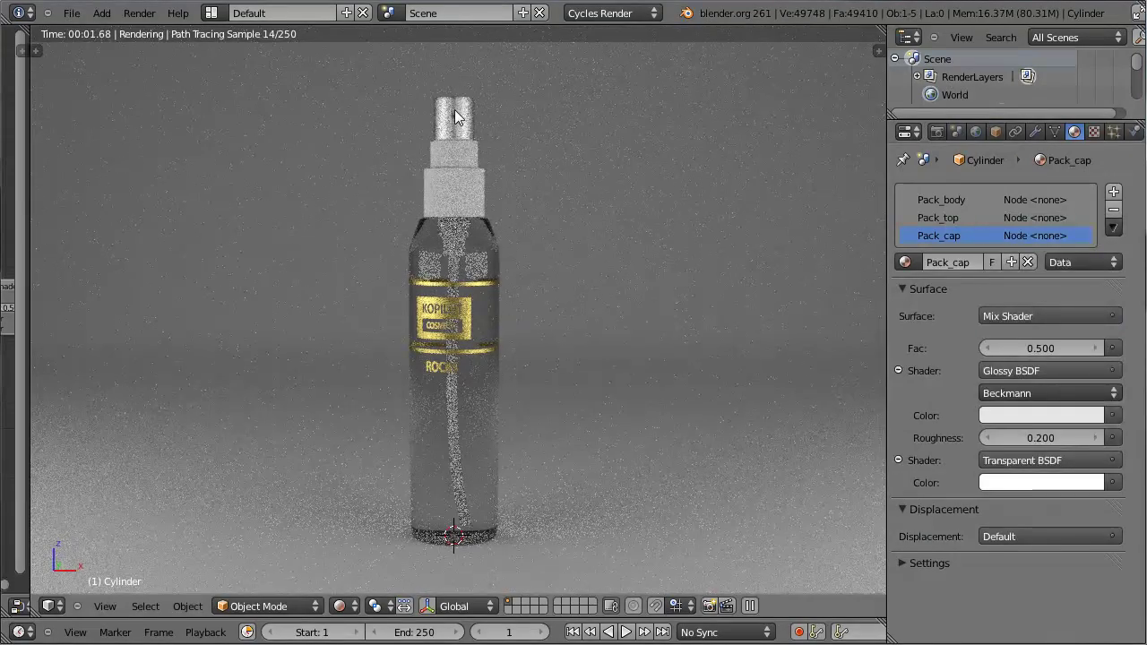
Set the Pack_cap Mix Shader factor to 0.800 so the cap is slightly see-through
scroll(up, 3)
scroll(up, 3)
middle_click(450, 285)
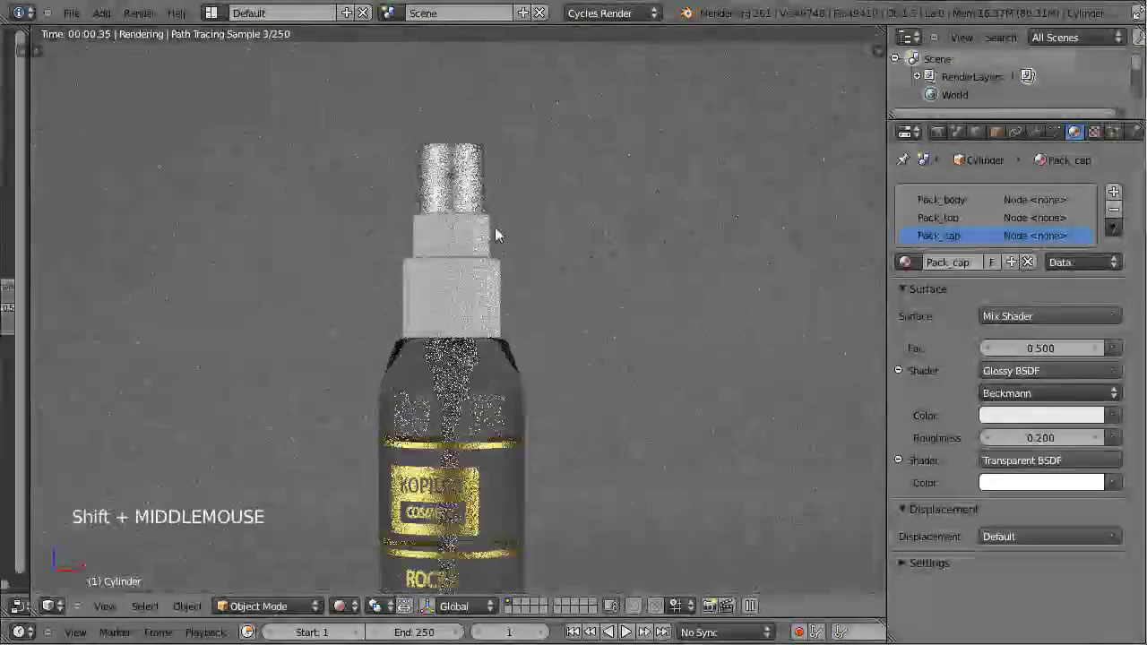
scroll(up, 3)
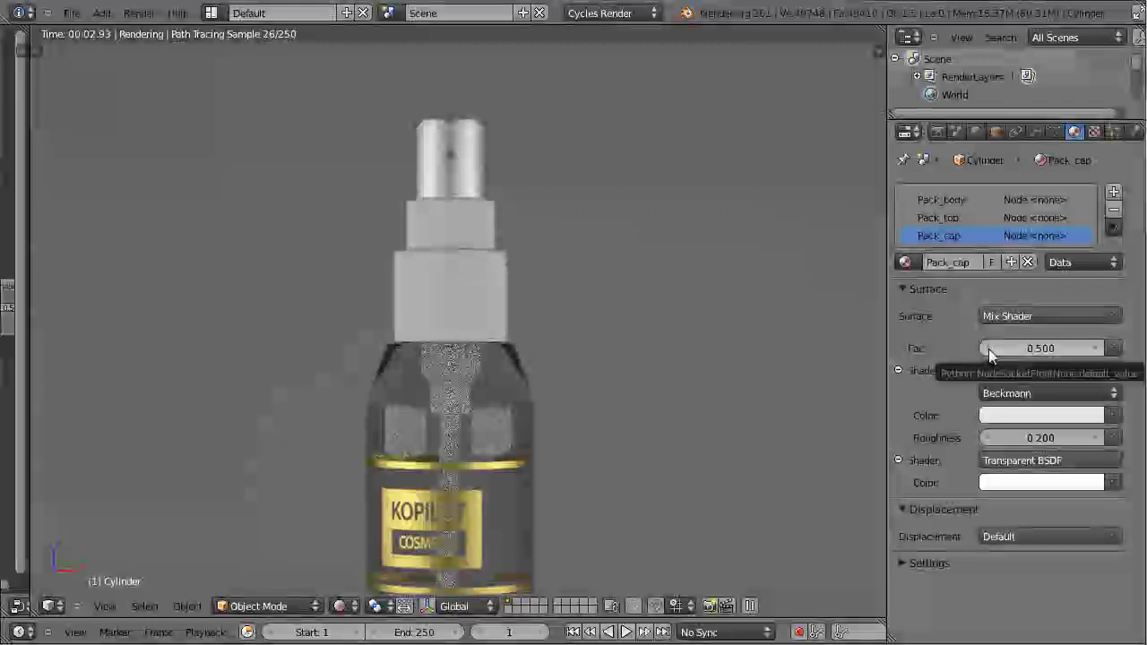
click(996, 359)
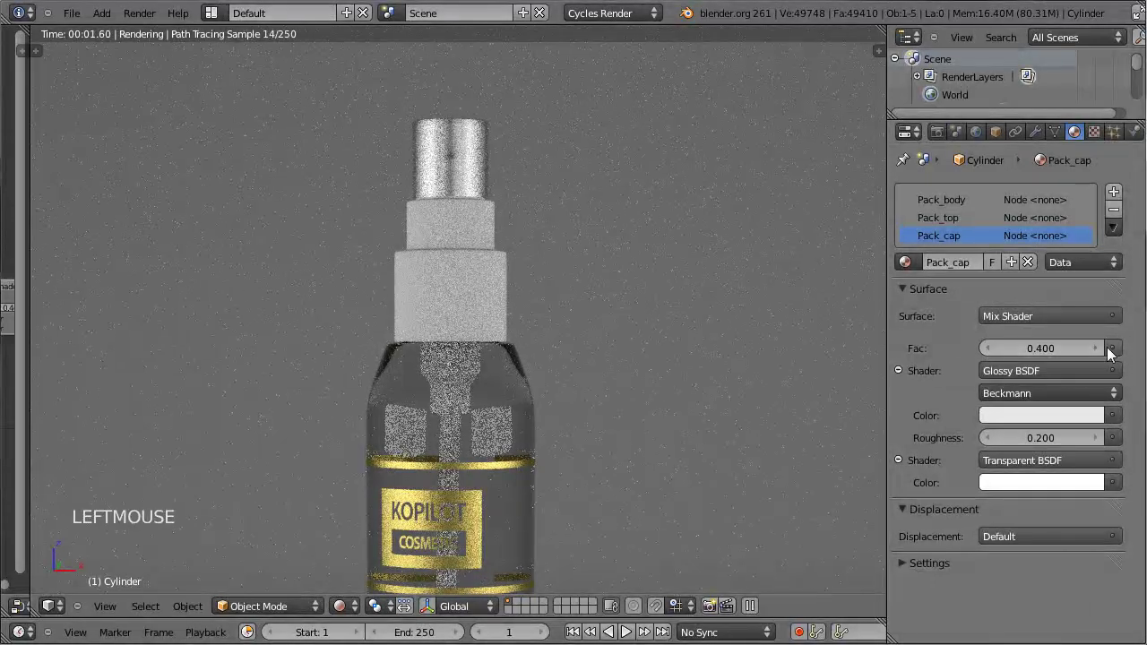
click(1098, 356)
click(1102, 357)
click(1103, 356)
click(1103, 356)
click(1103, 356)
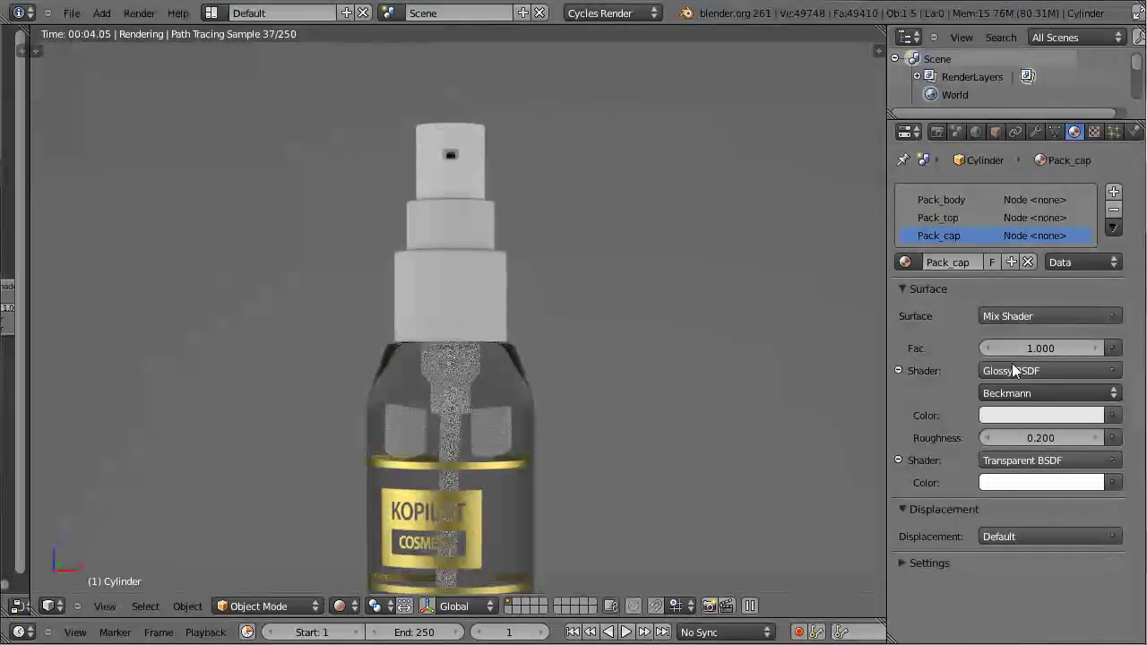
click(995, 356)
click(994, 356)
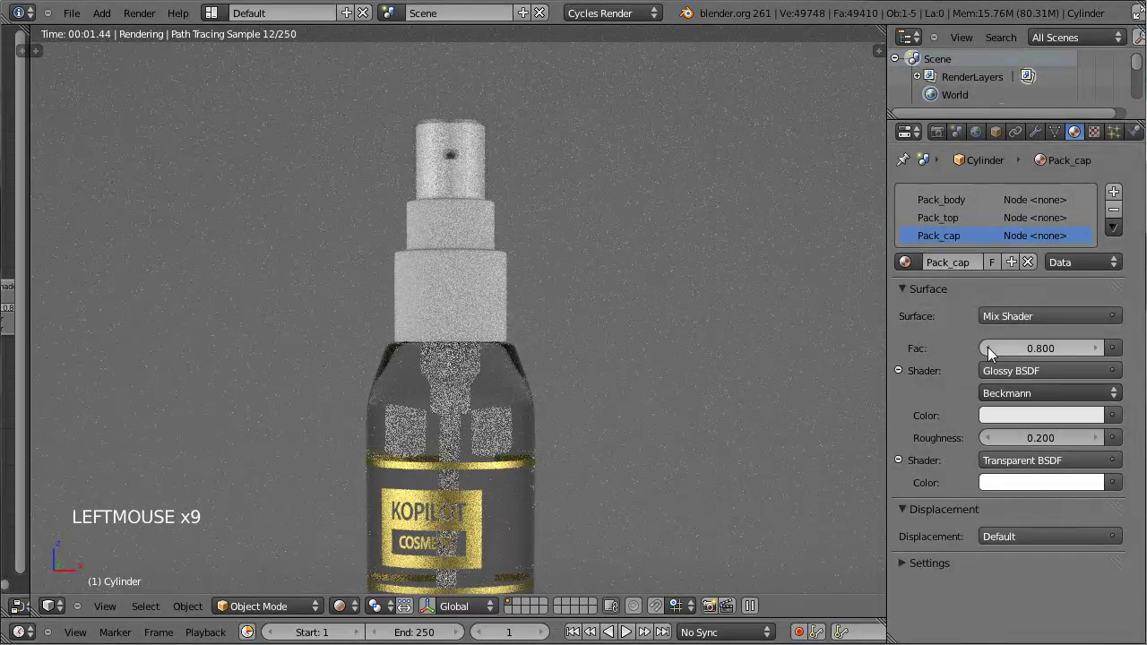
Return the viewport to a plain wireframe front view of the bottle
scroll(up, 3)
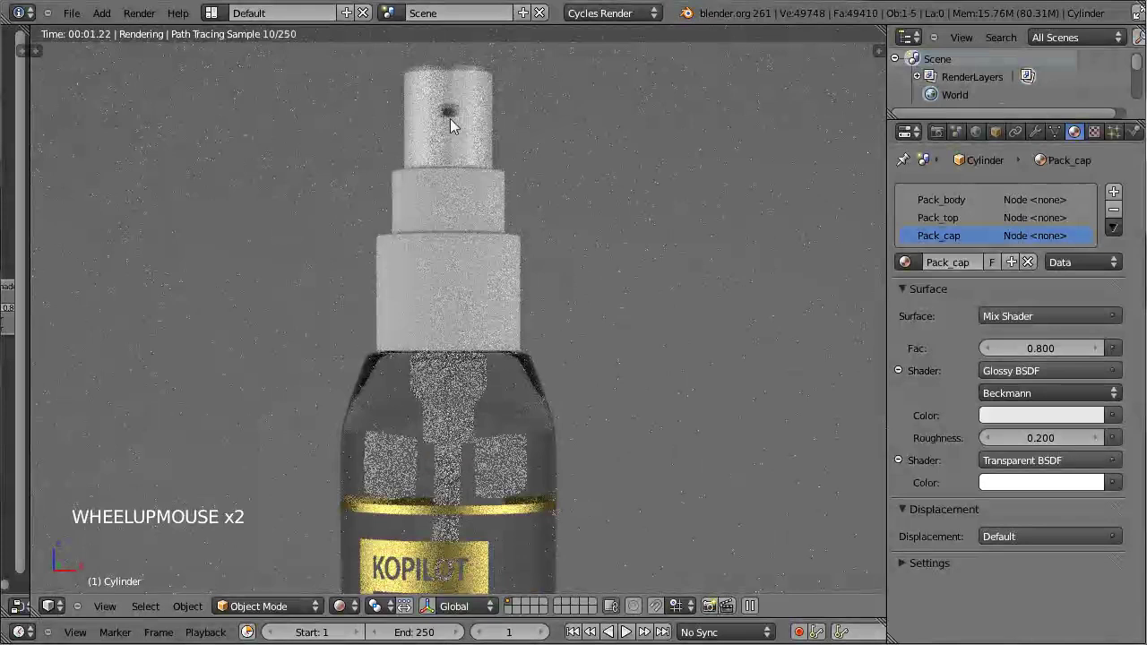
key(z)
key(KP_1)
scroll(up, 3)
middle_click(730, 162)
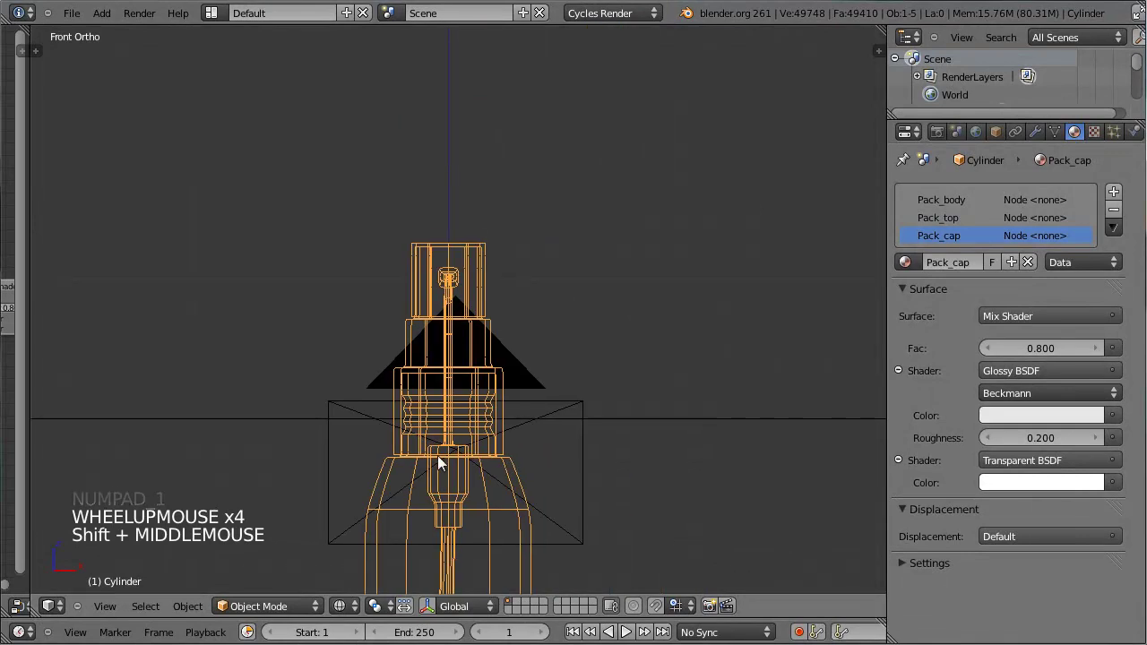
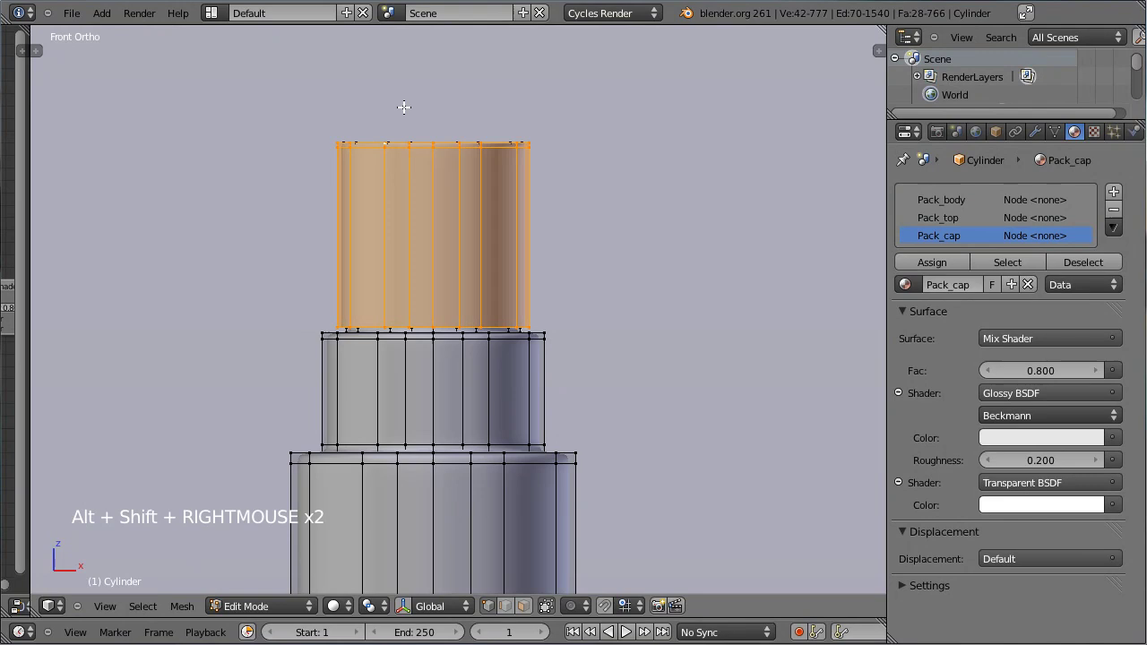
Scale the nozzle top wider to match the ring below and lower its top rim along Z
key(ctrl+l)
key(s)
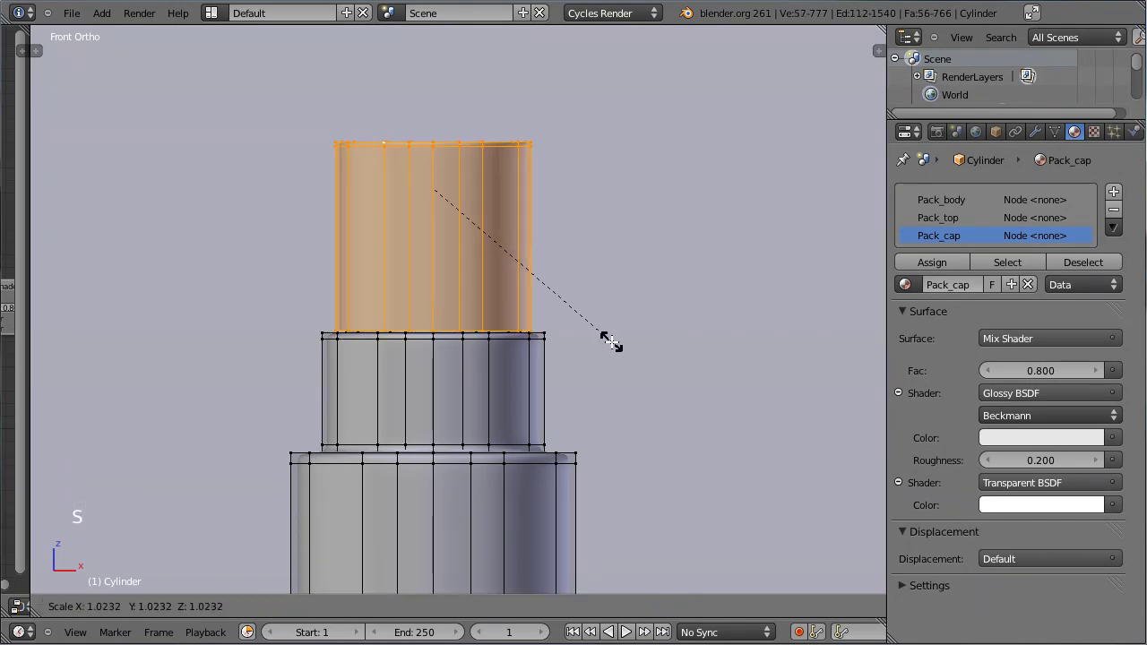
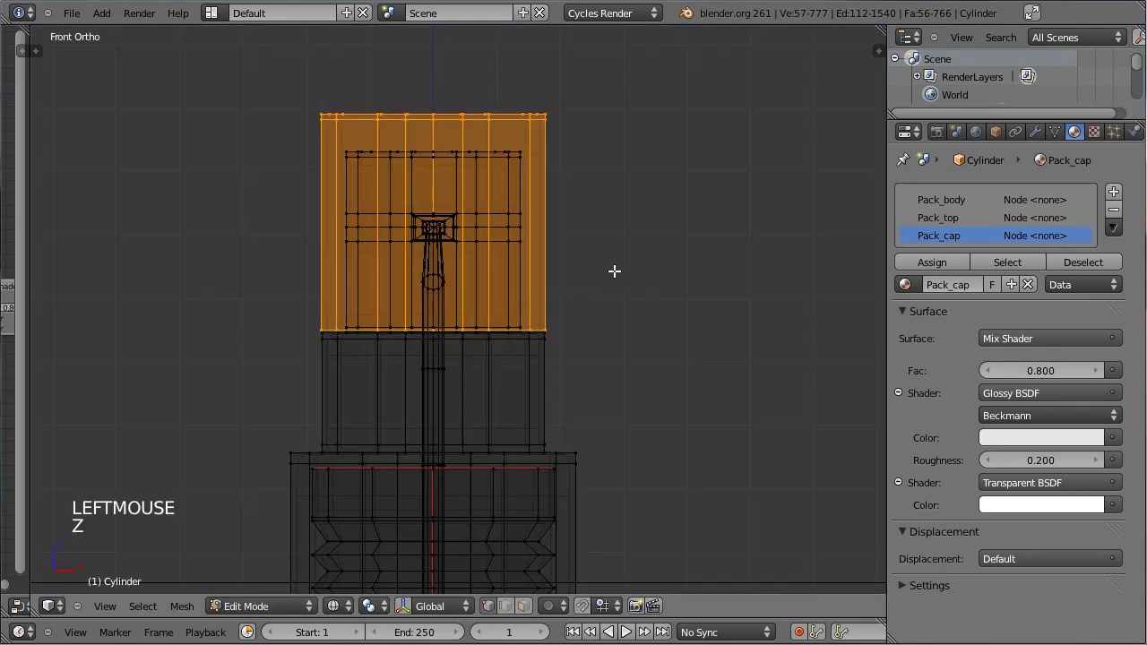
key(a)
key(b)
key(g)
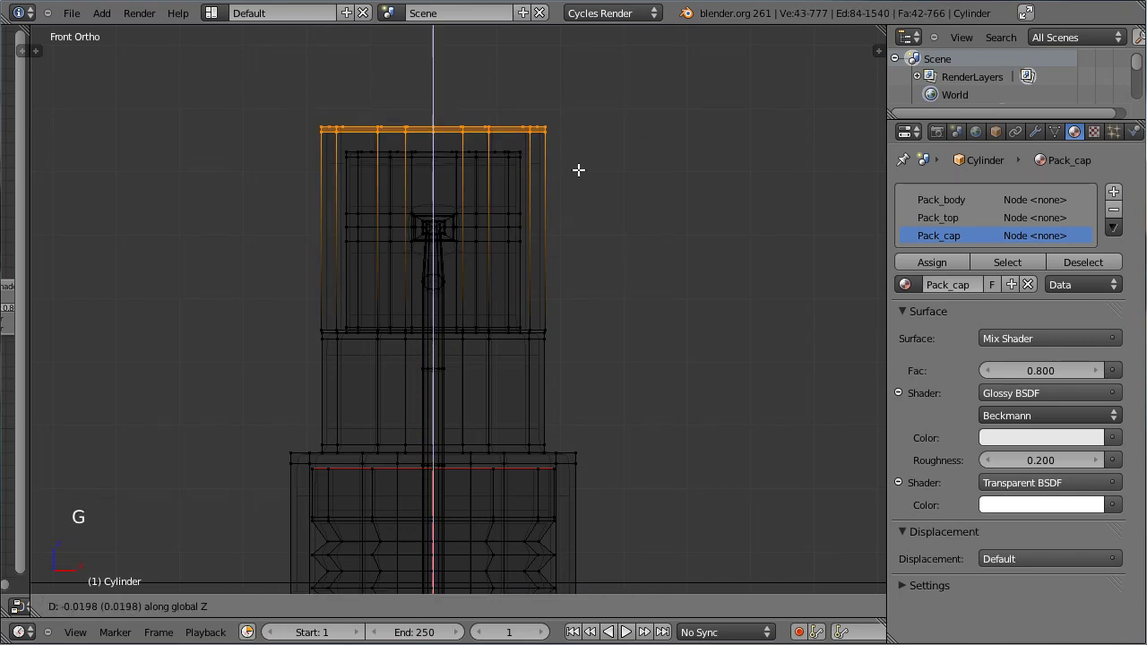
click(578, 176)
Select the whole nozzle top piece and give it smooth shading with recalculated normals
key(Tab)
key(z)
scroll(down, 3)
scroll(up, 3)
scroll(up, 3)
key(Tab)
key(ctrl+l)
key(t)
scroll(up, 3)
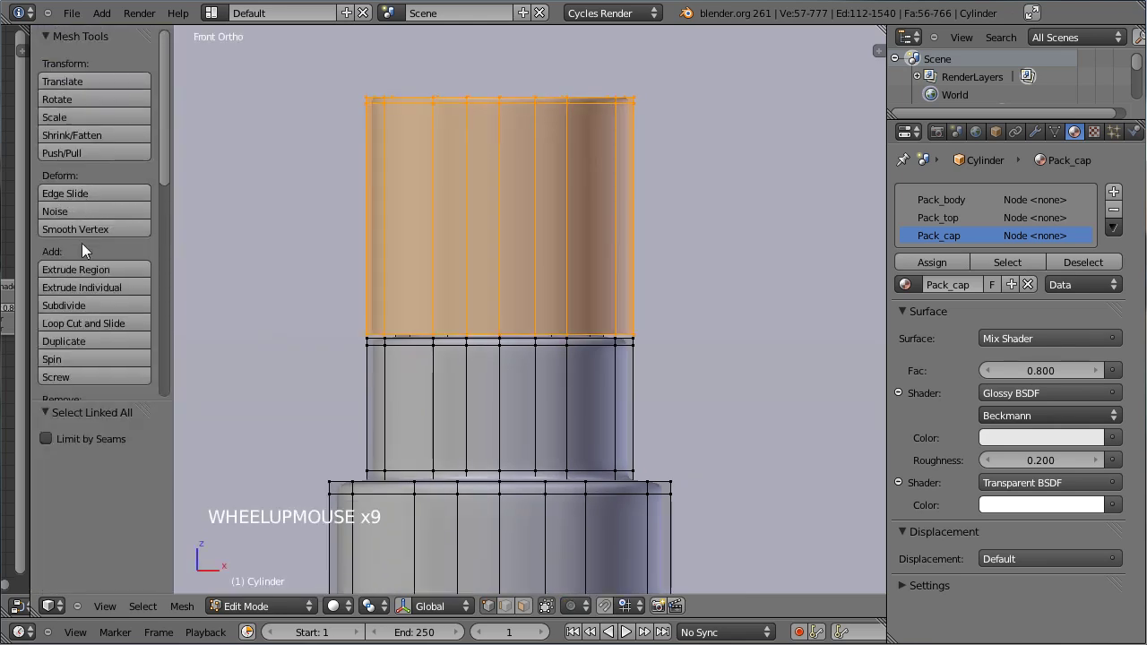
scroll(down, 3)
scroll(down, 3)
click(74, 270)
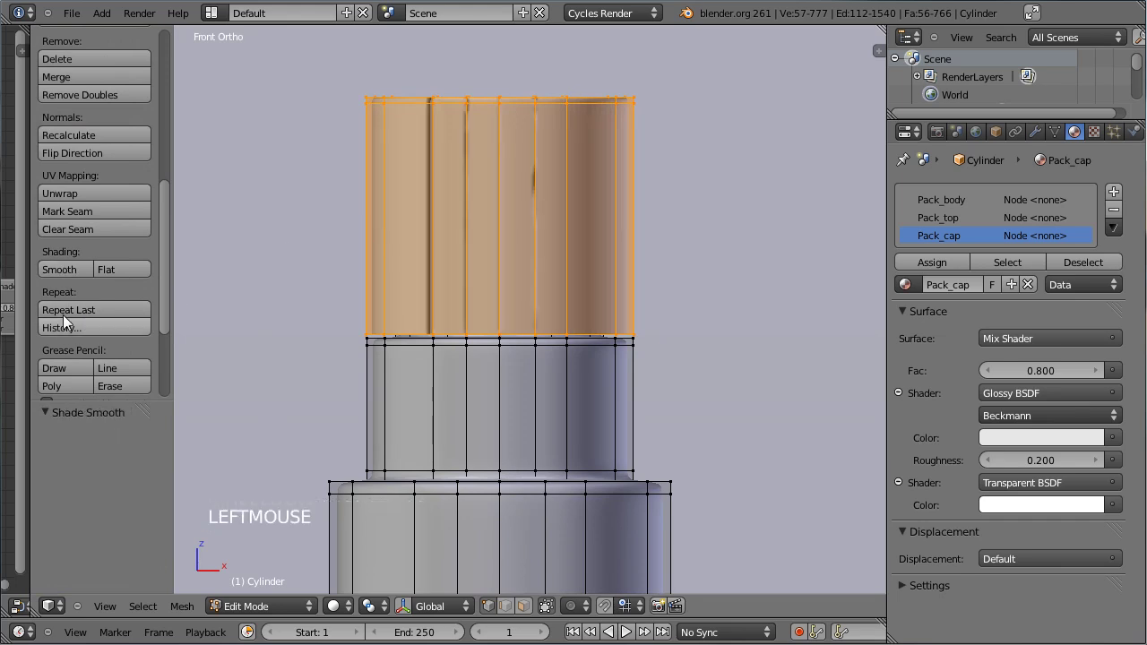
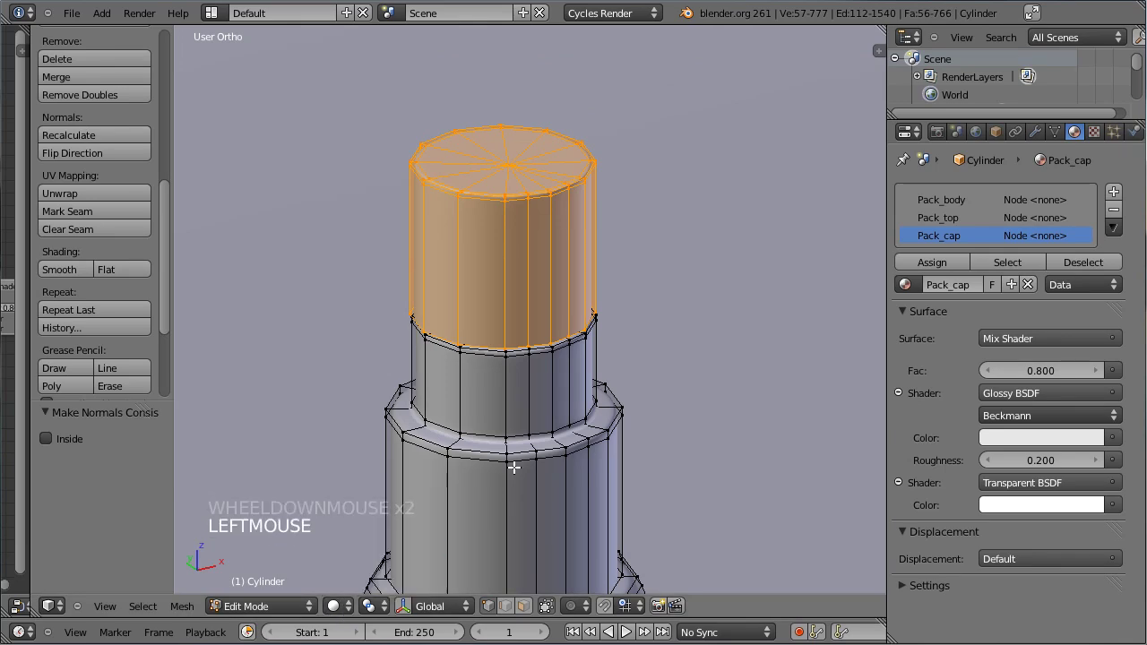
Leave Edit Mode so the live render preview starts rebuilding
key(Tab)
middle_click(512, 462)
scroll(down, 3)
middle_click(522, 448)
Switch to the rendered preview and frame the bottle through the camera
click(358, 604)
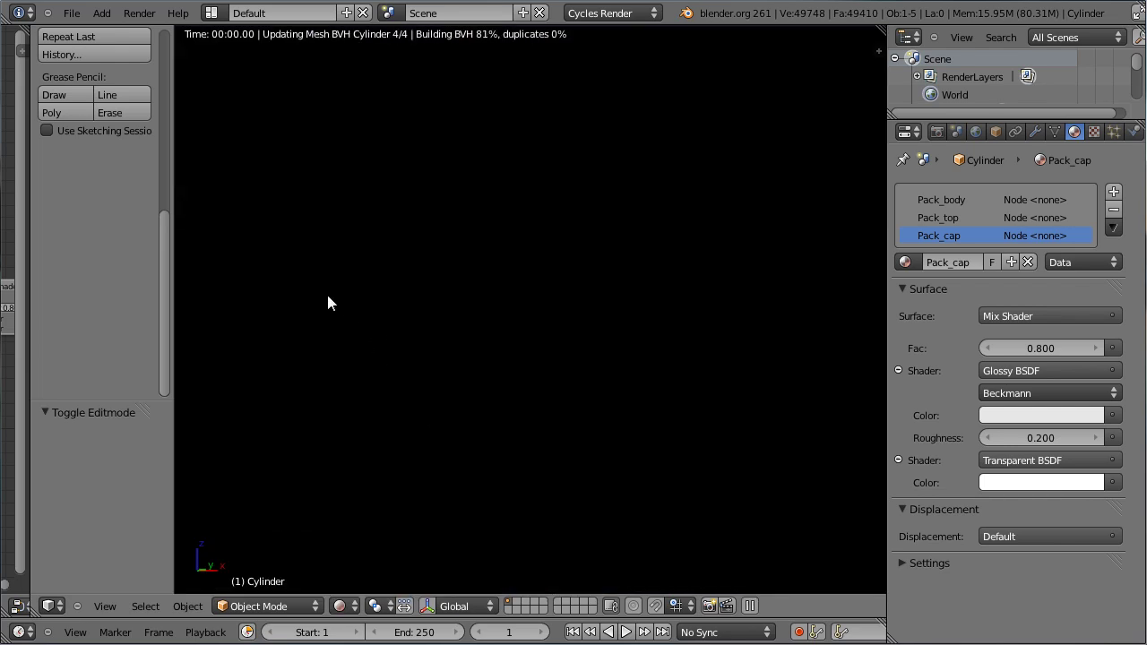
middle_click(356, 318)
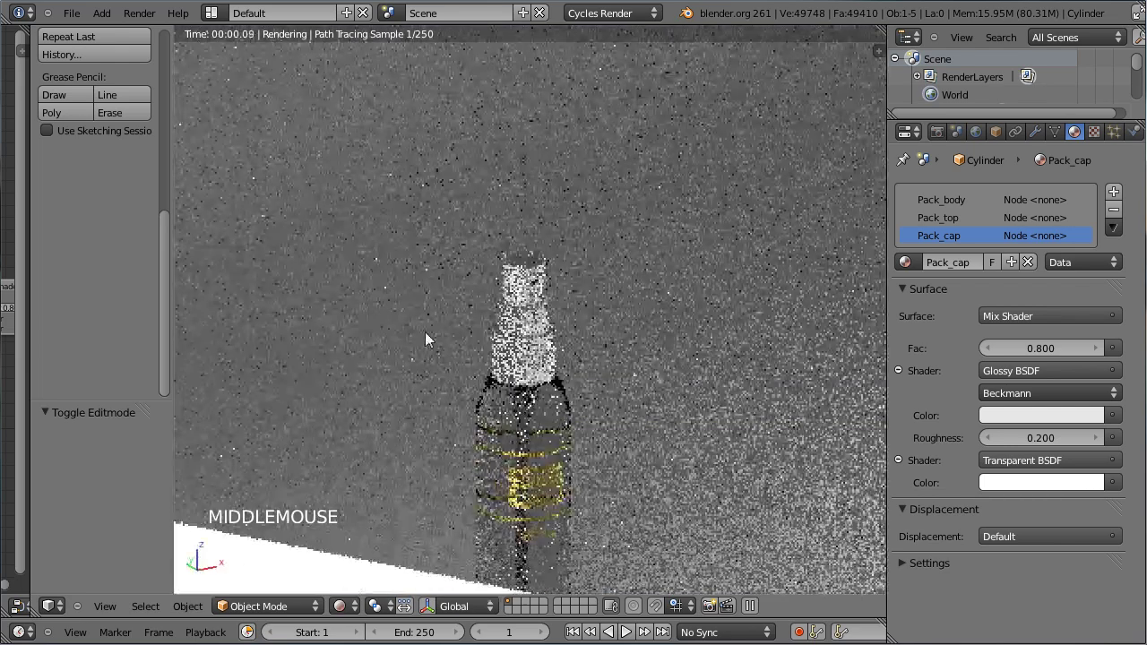
scroll(up, 3)
middle_click(600, 347)
scroll(up, 3)
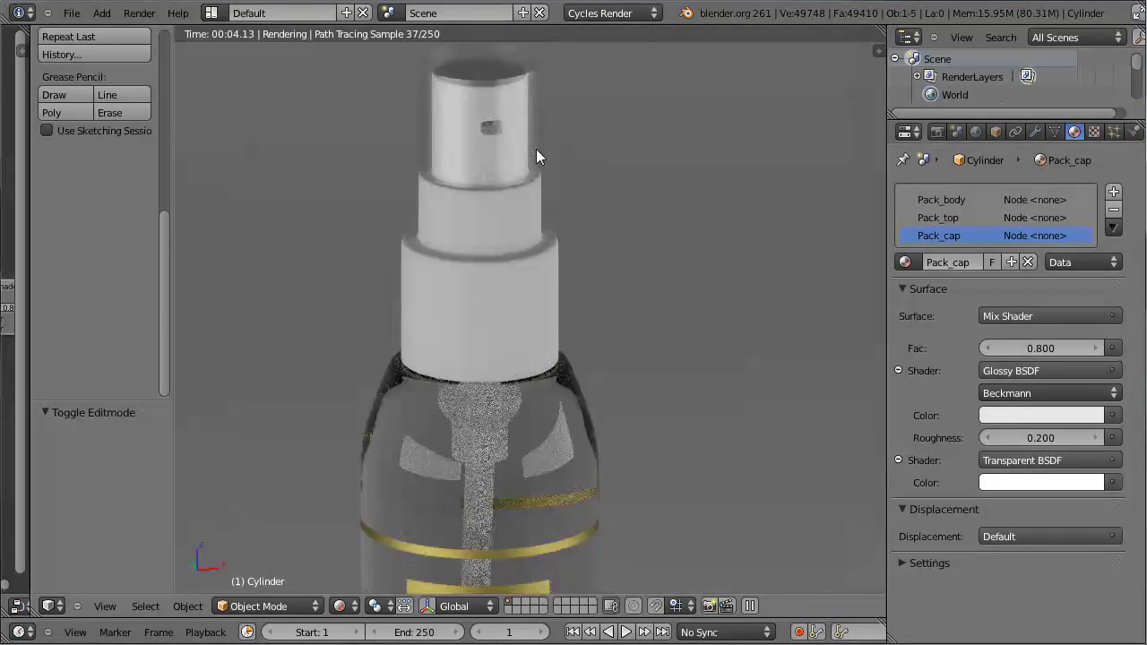
key(KP_0)
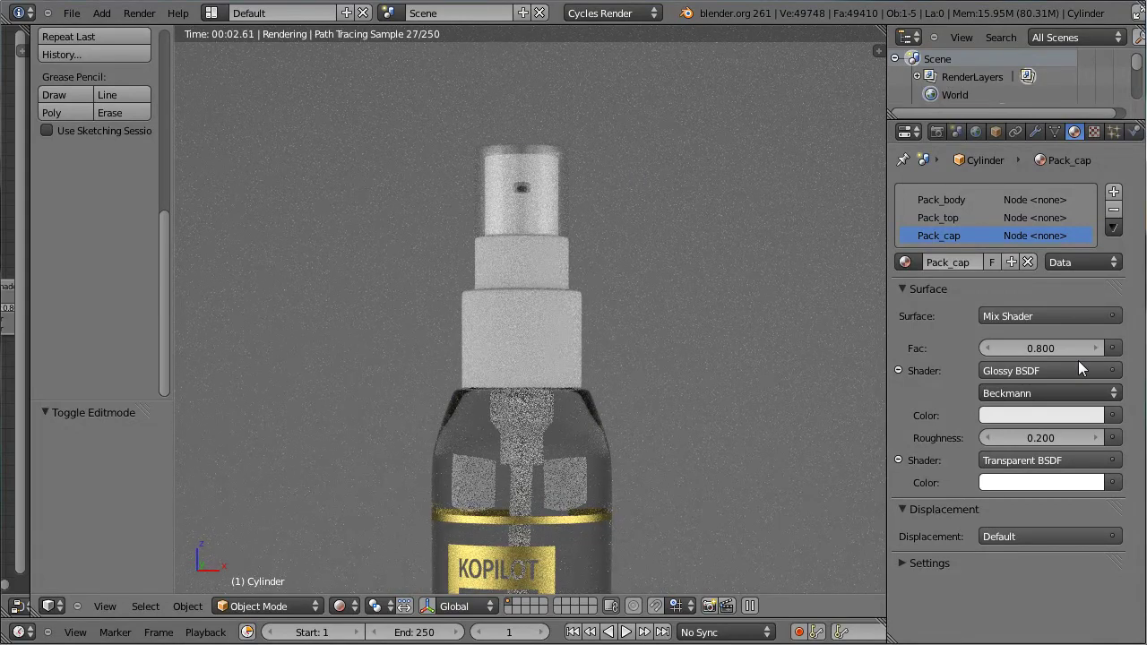
Set Pack_cap's glossy colour near white and its transparent colour pale gold (G 0.84, B 0.359)
click(1057, 429)
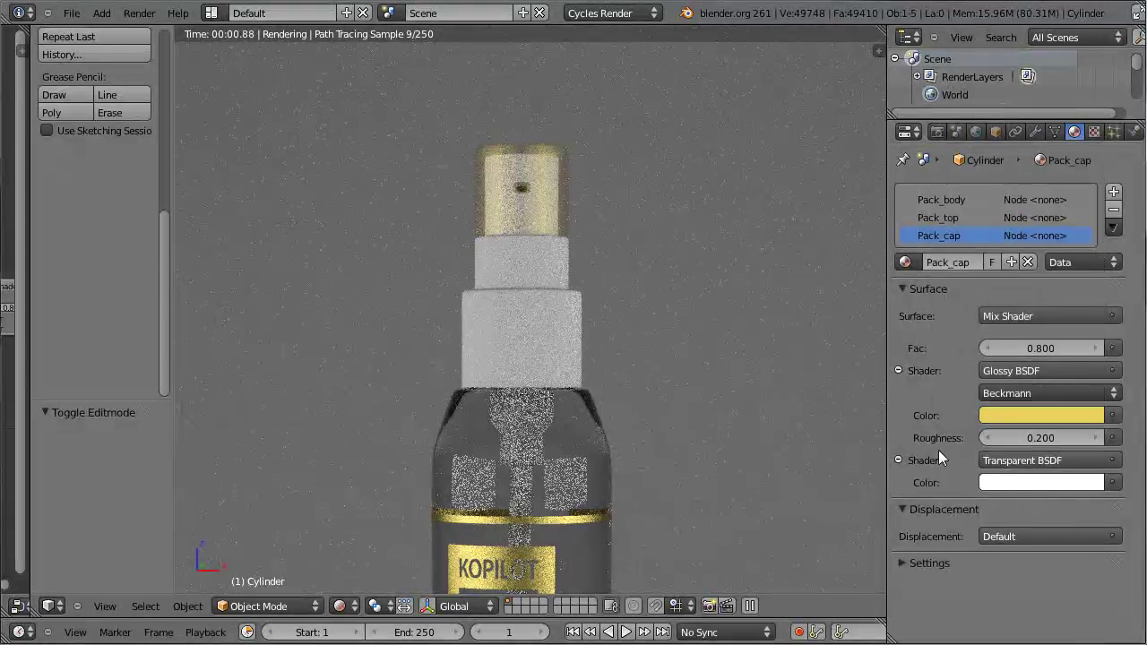
click(1097, 245)
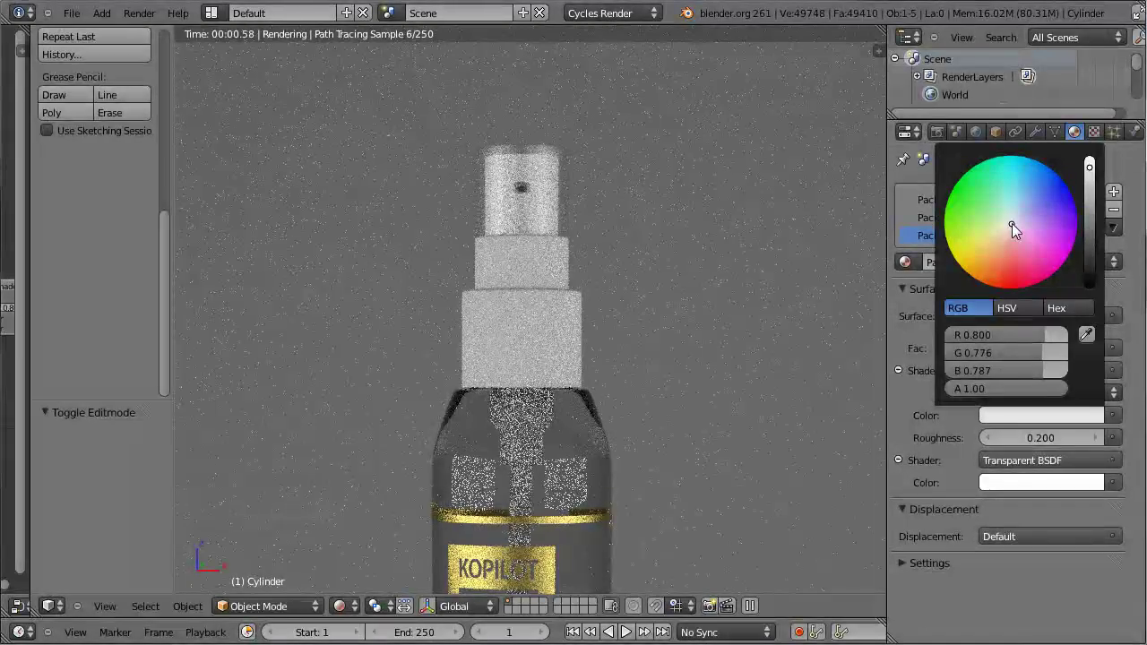
click(1030, 371)
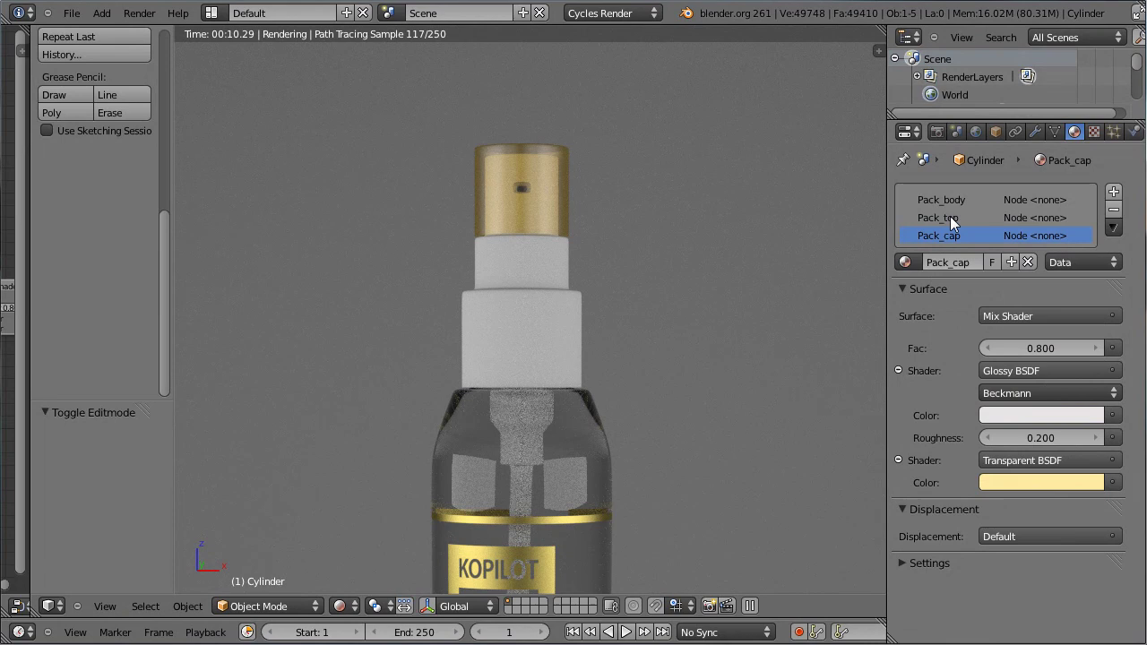
Give the Pack_top material a Mix Shader of Glossy BSDF and Diffuse BSDF
click(968, 243)
click(1043, 330)
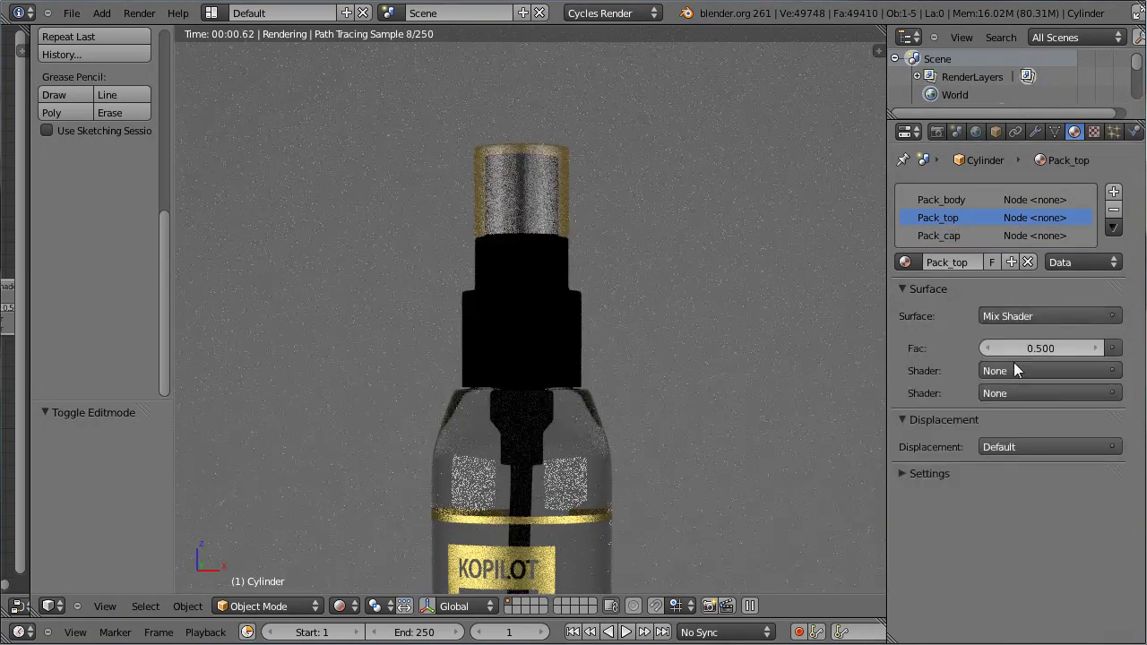
click(1015, 388)
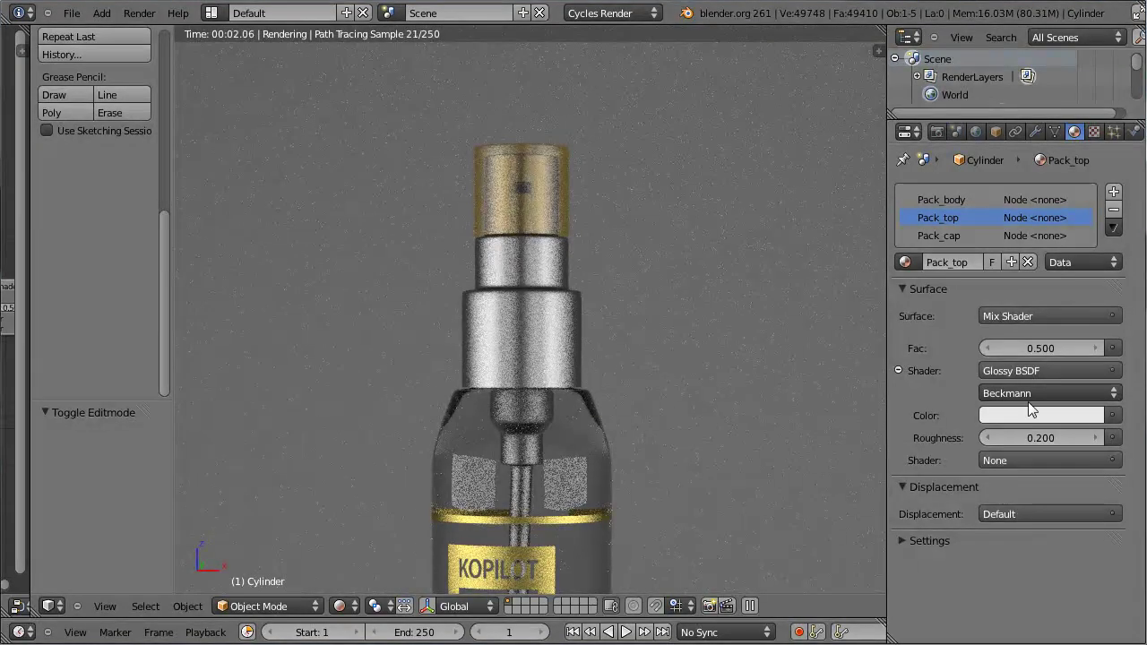
click(1021, 392)
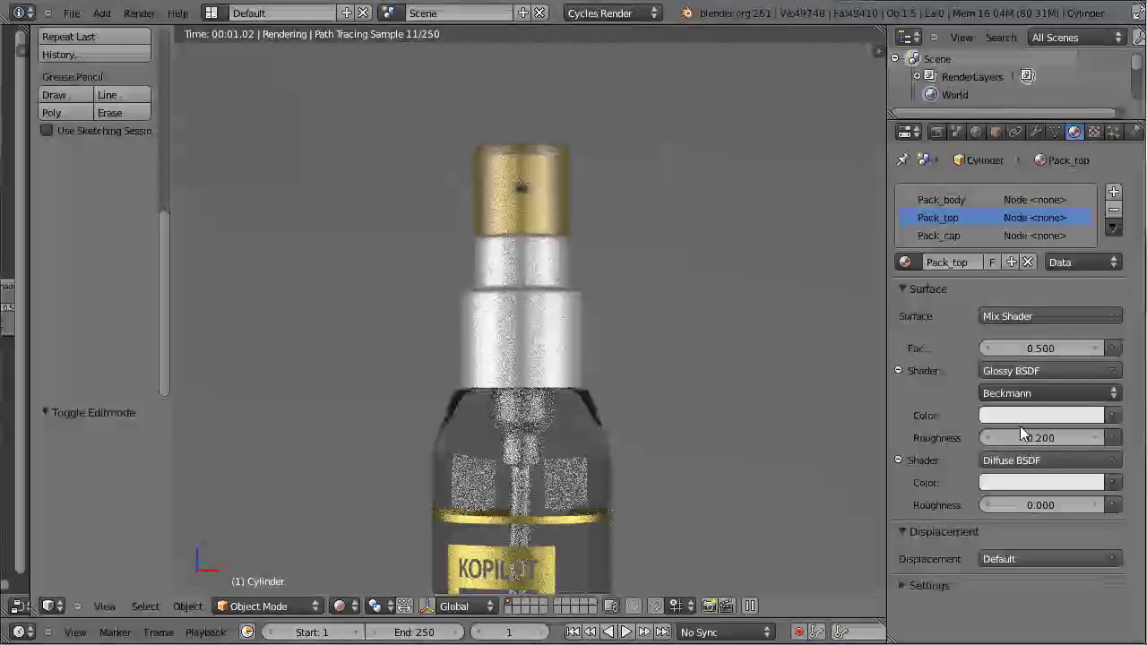
Raise the Pack_top mix factor to 0.900 and zoom out to see the whole bottle re-render
click(1107, 355)
click(1106, 355)
click(1103, 355)
click(1103, 354)
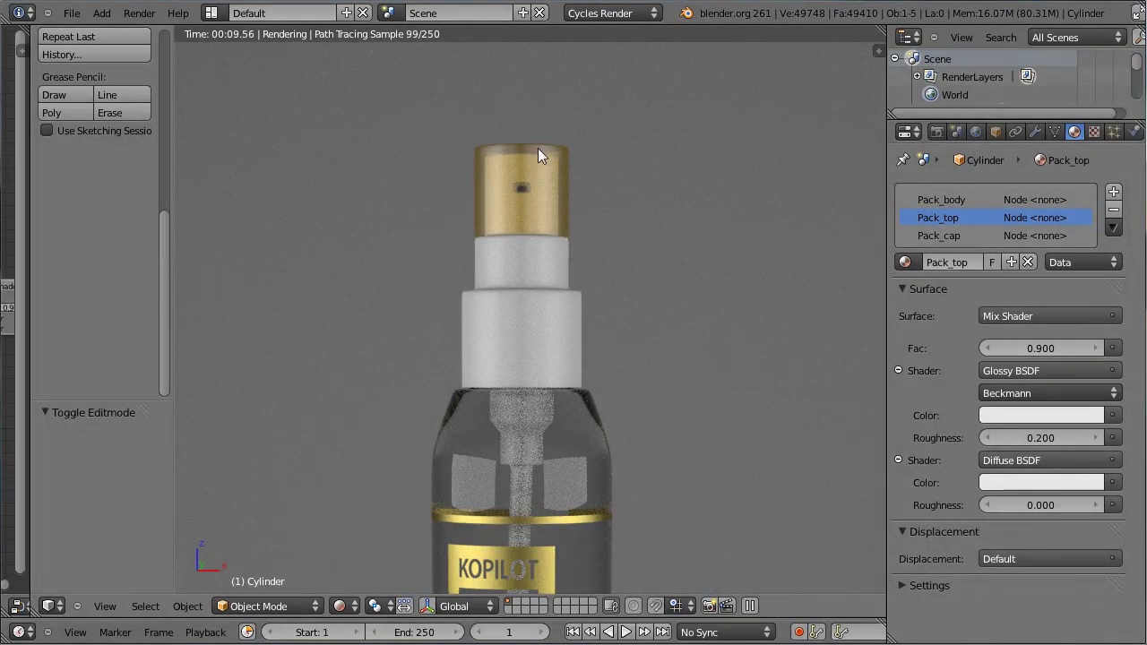
scroll(down, 3)
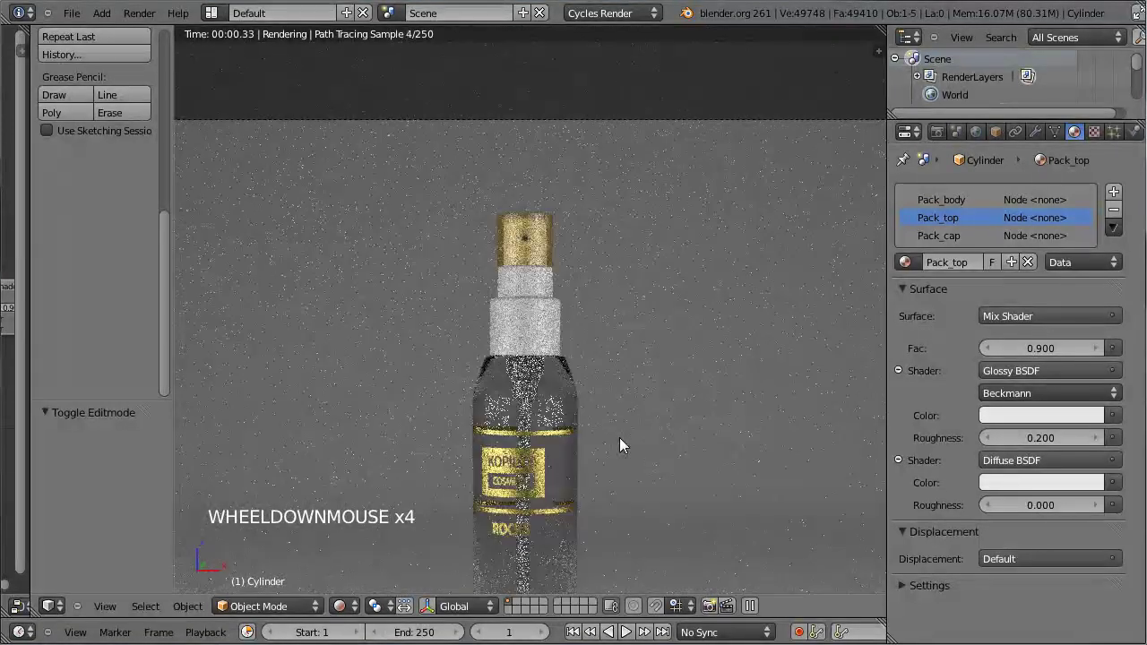
scroll(down, 3)
scroll(down, 3)
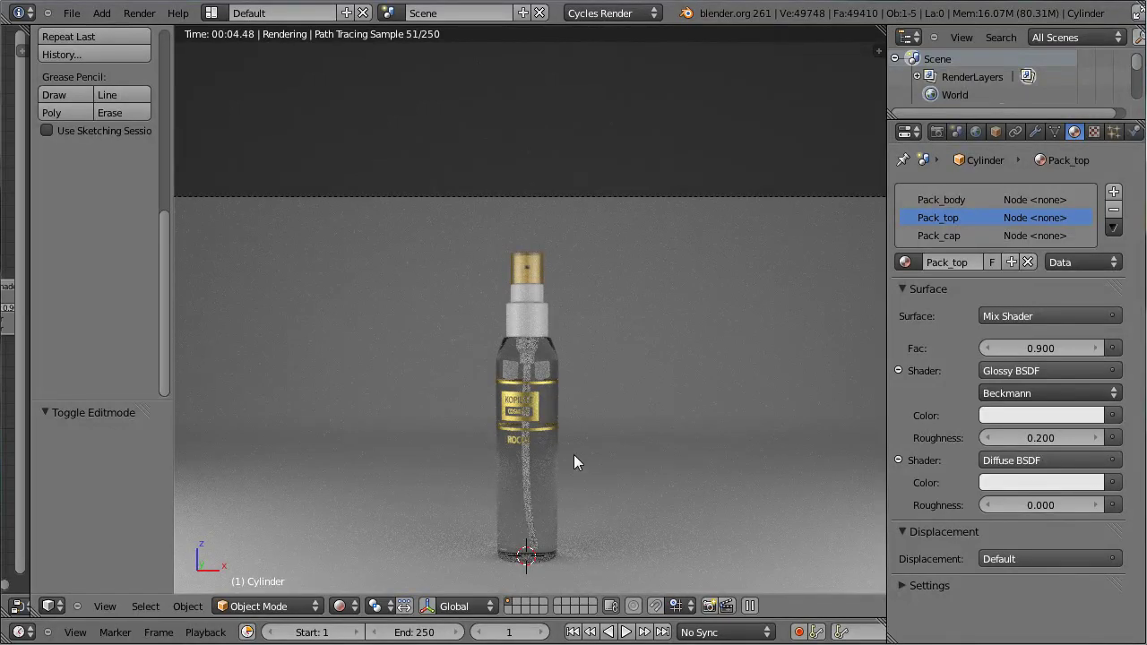
Go to a wireframe front view of the bottle and enter Edit Mode
key(KP_1)
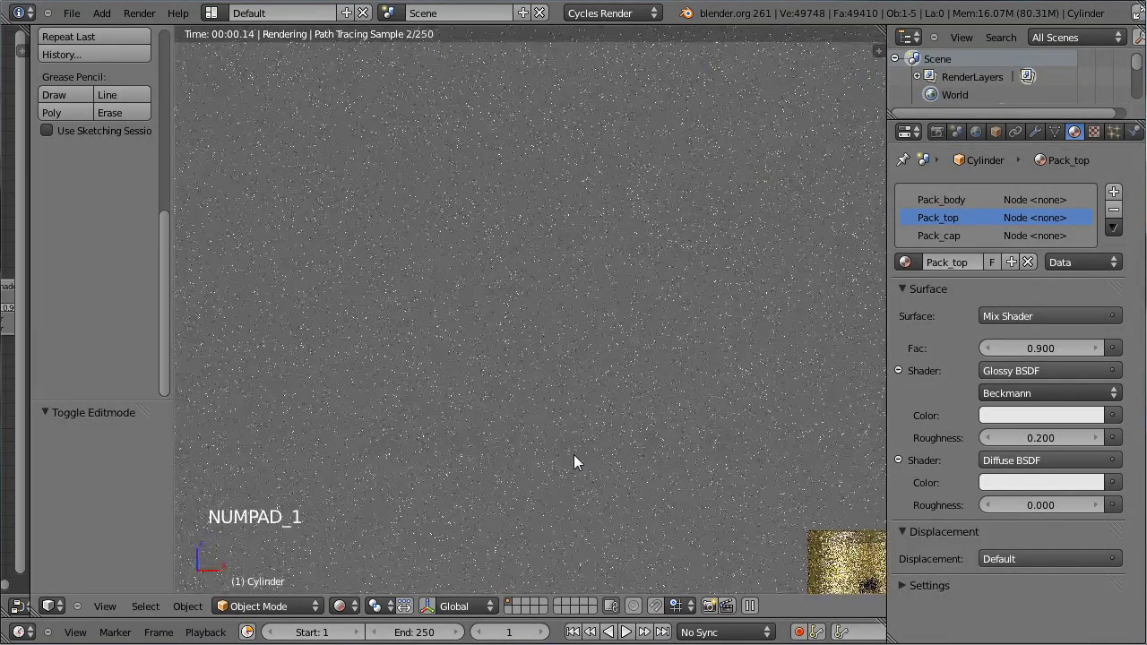
click(354, 558)
scroll(down, 3)
middle_click(525, 416)
scroll(up, 3)
middle_click(508, 252)
key(Tab)
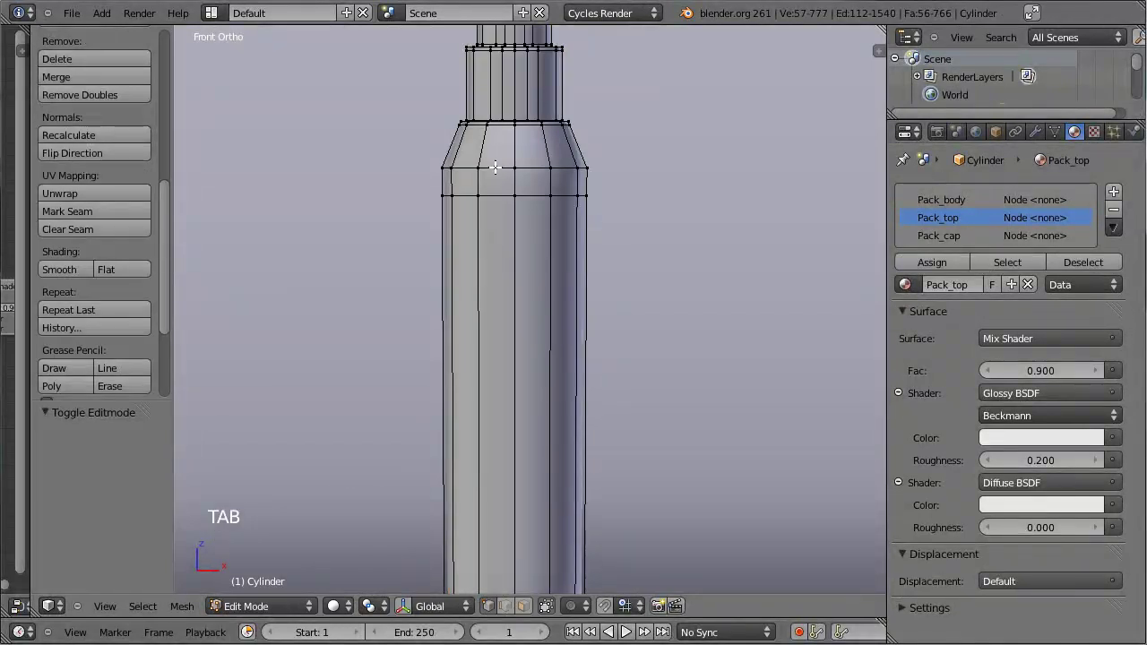
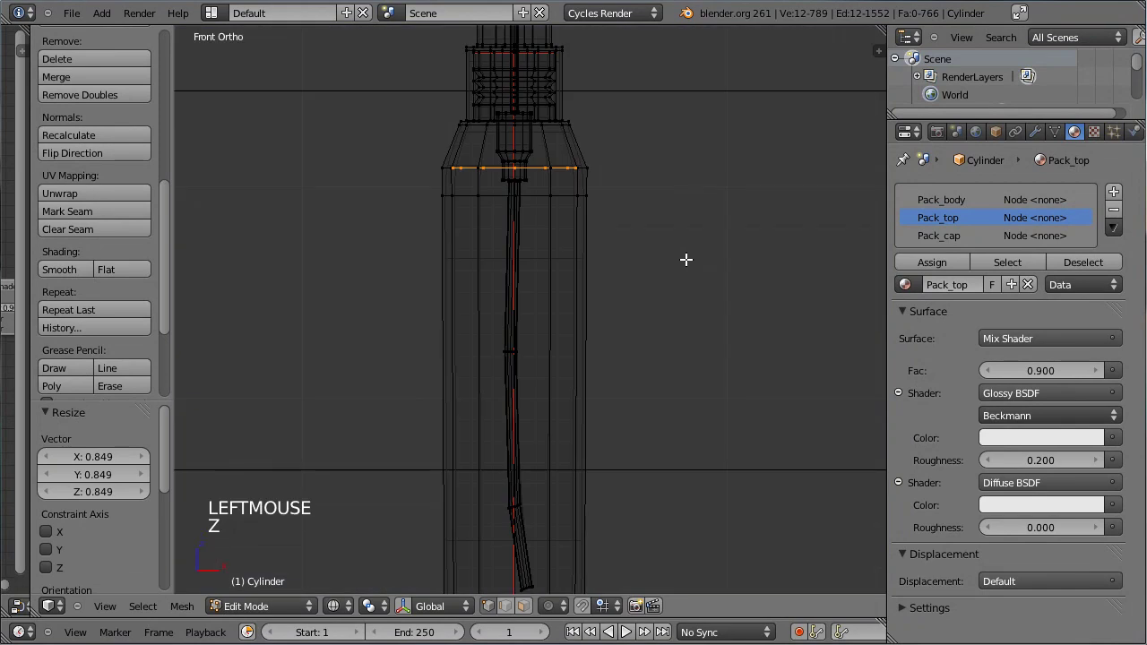
scroll(down, 3)
scroll(down, 3)
scroll(up, 3)
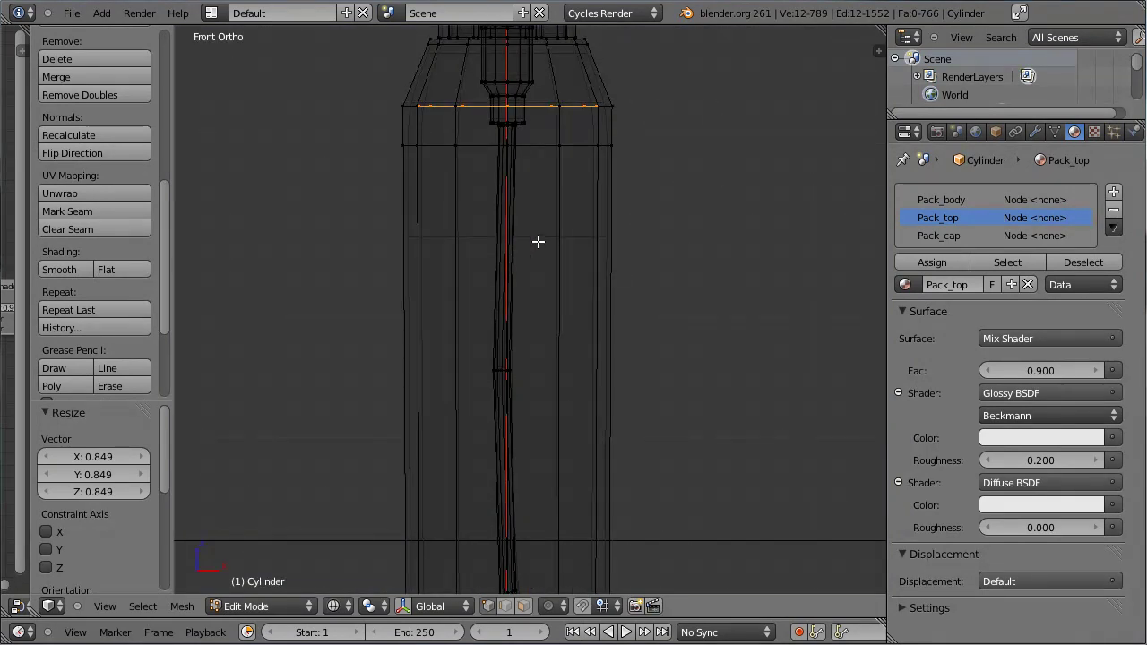
Select the whole connected liquid mesh inside the bottle via a picked vertex
key(e)
click(636, 507)
middle_click(645, 437)
key(g)
click(568, 226)
middle_click(691, 105)
key(ctrl+l)
scroll(down, 3)
scroll(down, 3)
scroll(up, 3)
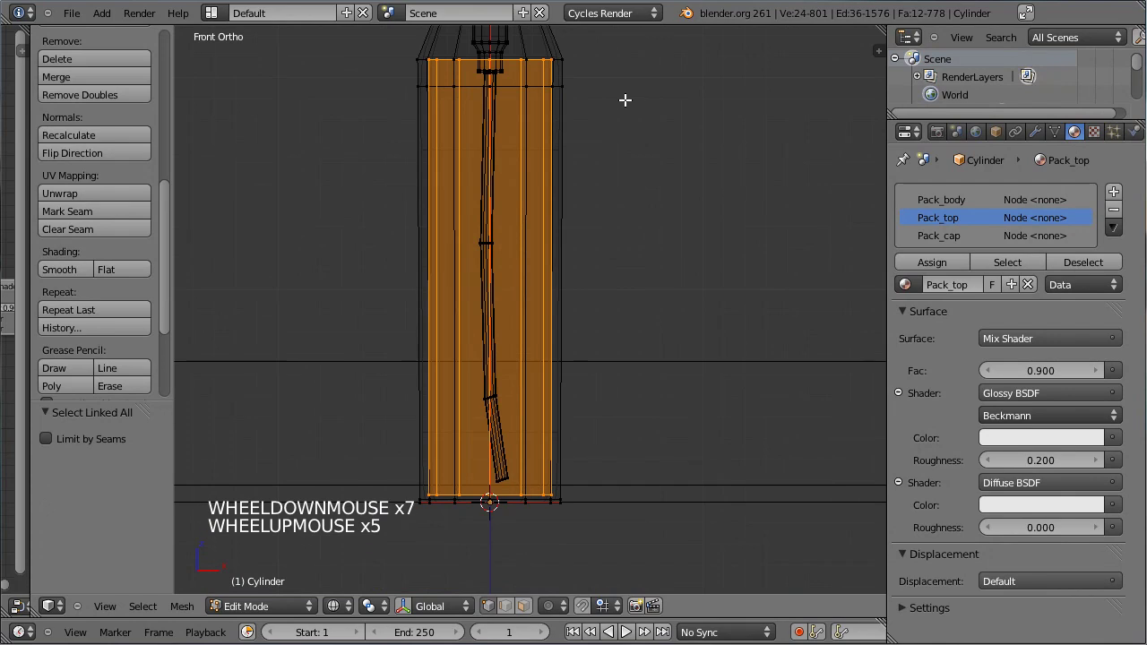
scroll(down, 3)
Add a material slot with a new Pack_liquid material, first trying a glass shader at IOR 1.0
click(1122, 194)
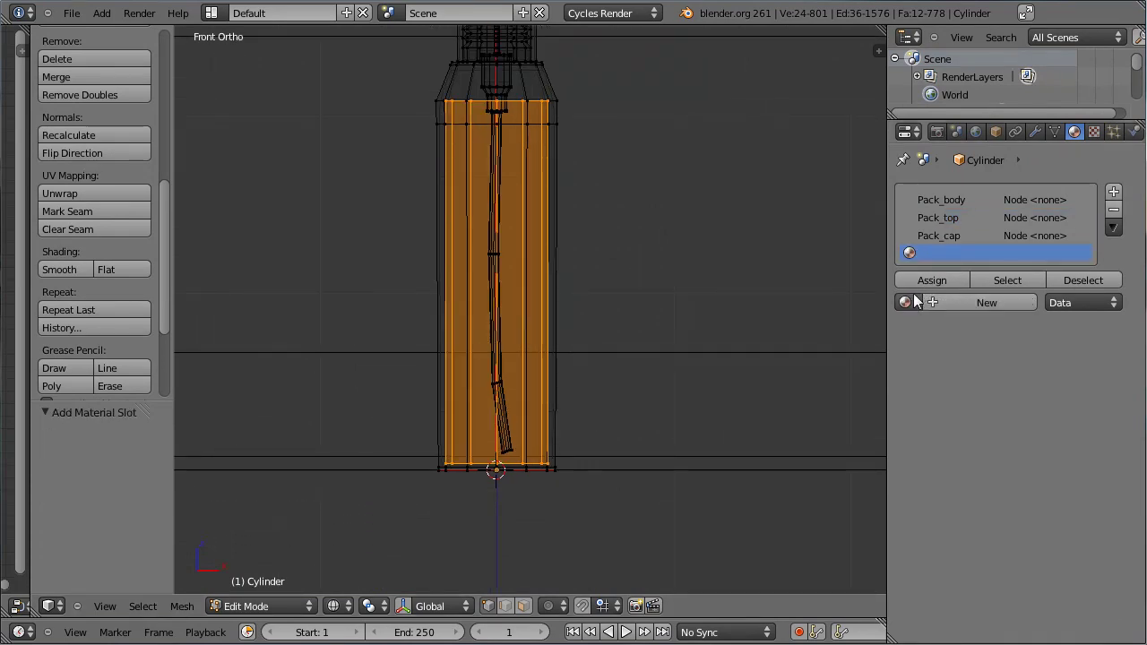
click(930, 309)
click(977, 293)
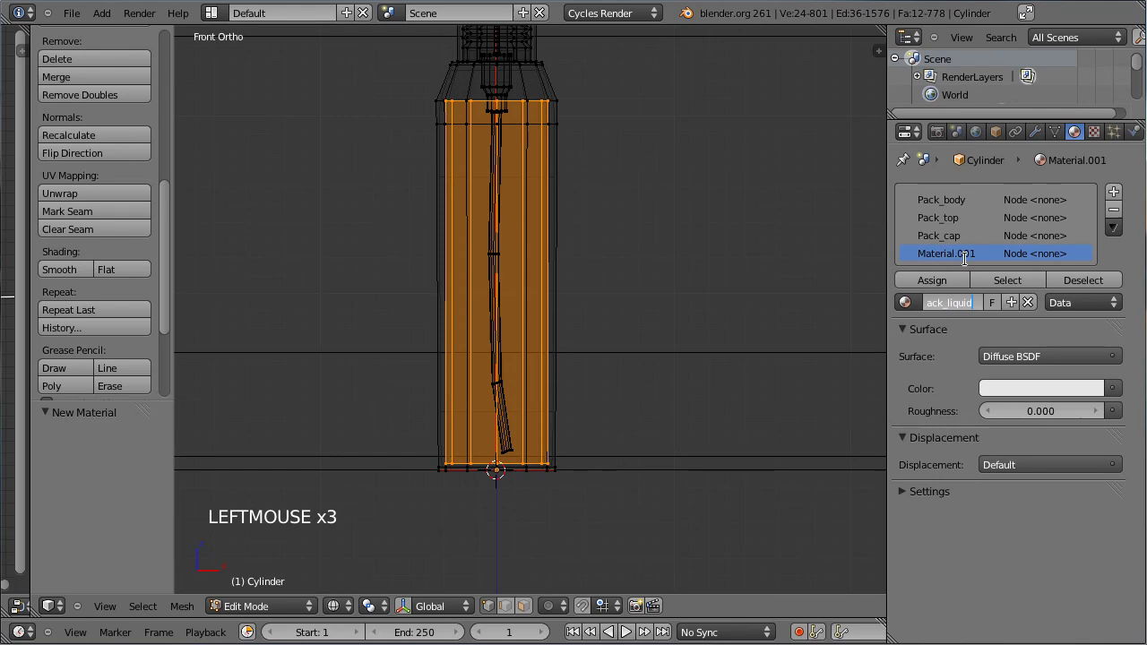
click(1034, 373)
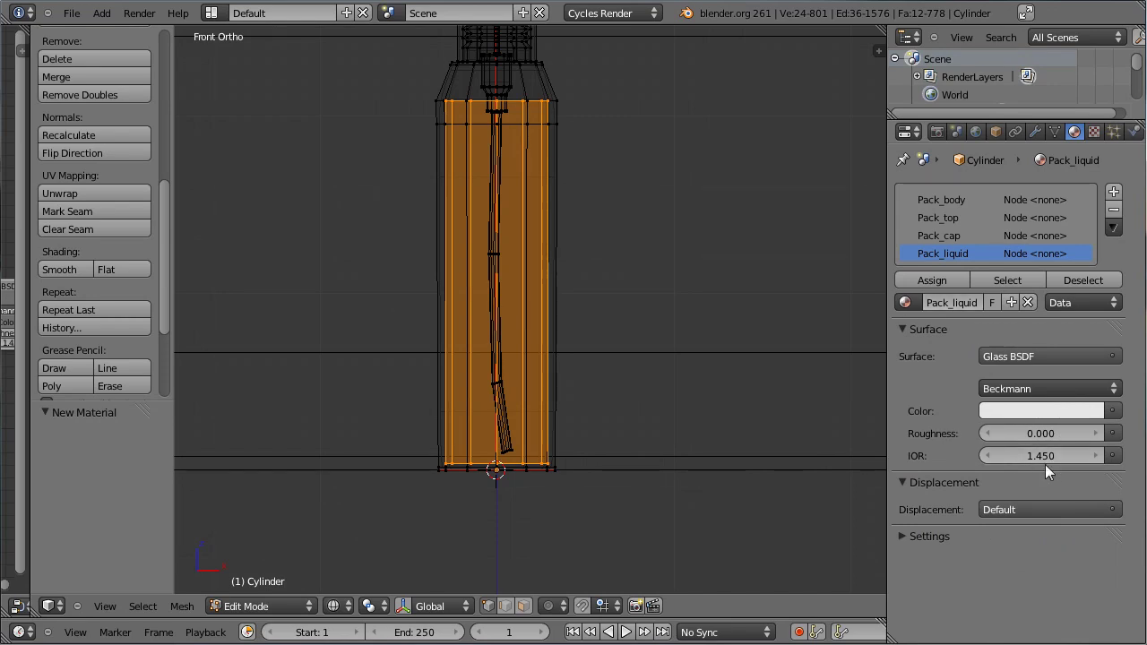
click(1053, 465)
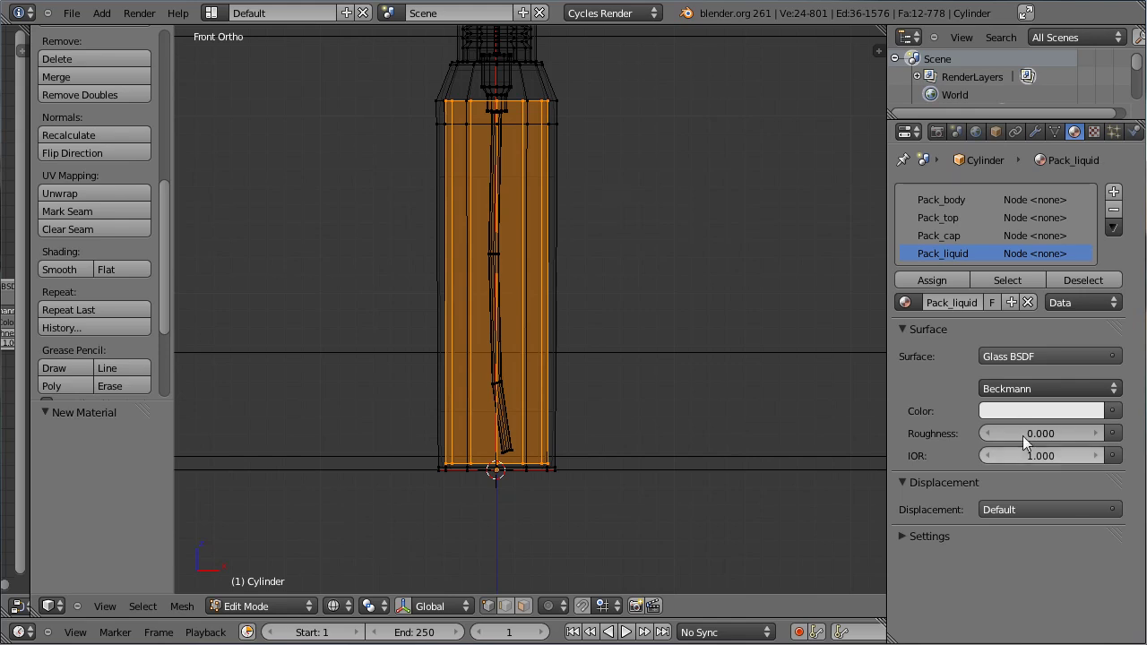
Make Pack_liquid a green Transparent BSDF, leave Edit Mode and start the rendered preview
click(1018, 365)
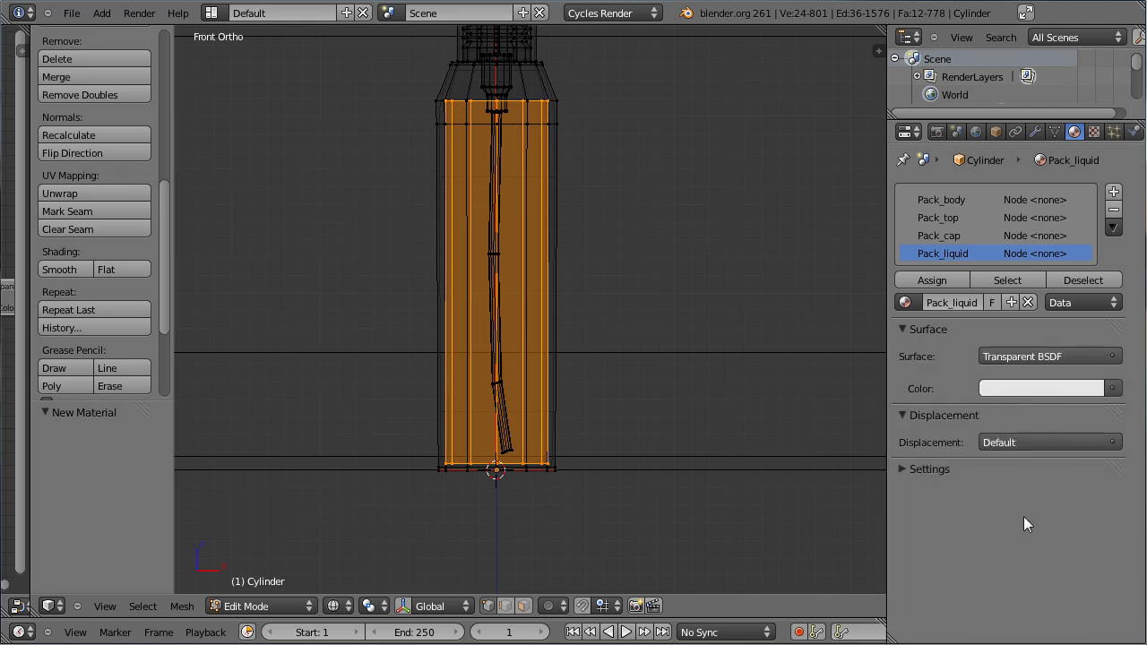
click(947, 288)
click(1042, 399)
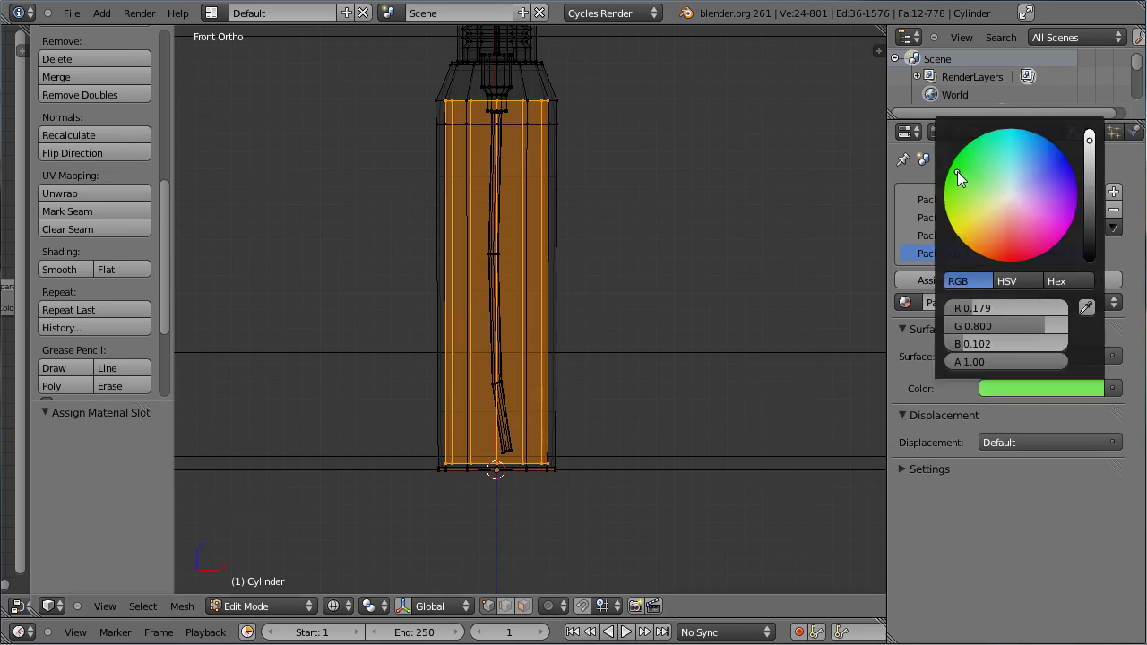
key(Tab)
click(354, 615)
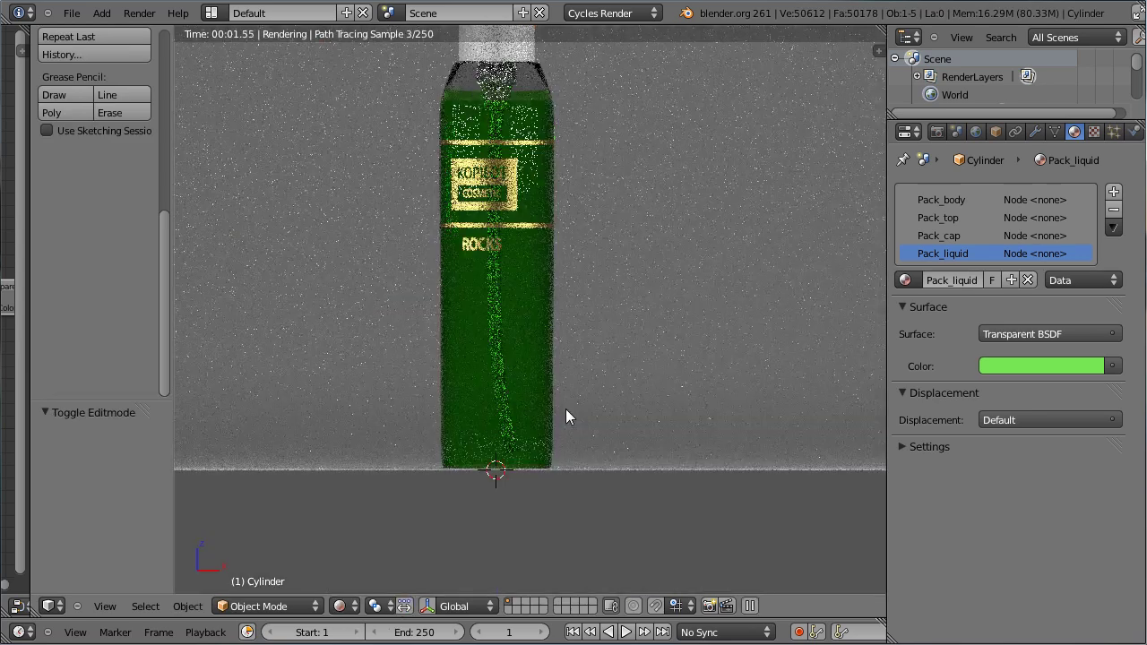
Inspect the green-liquid bottle render through the camera, then return to solid shading
key(KP_0)
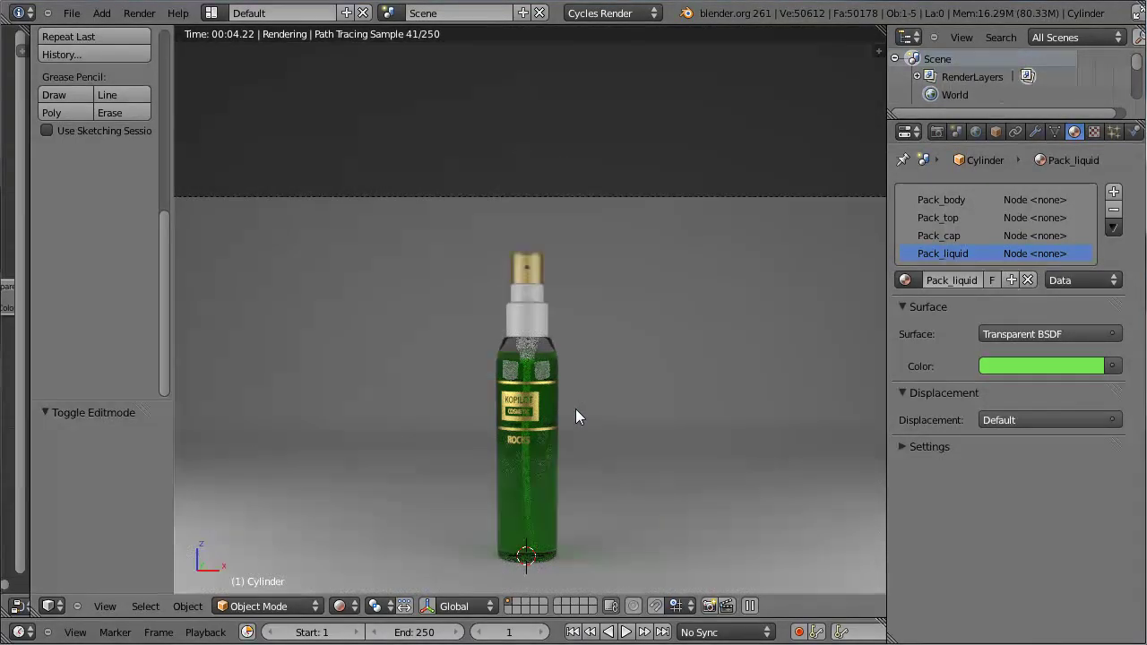
scroll(up, 3)
middle_click(617, 377)
scroll(up, 3)
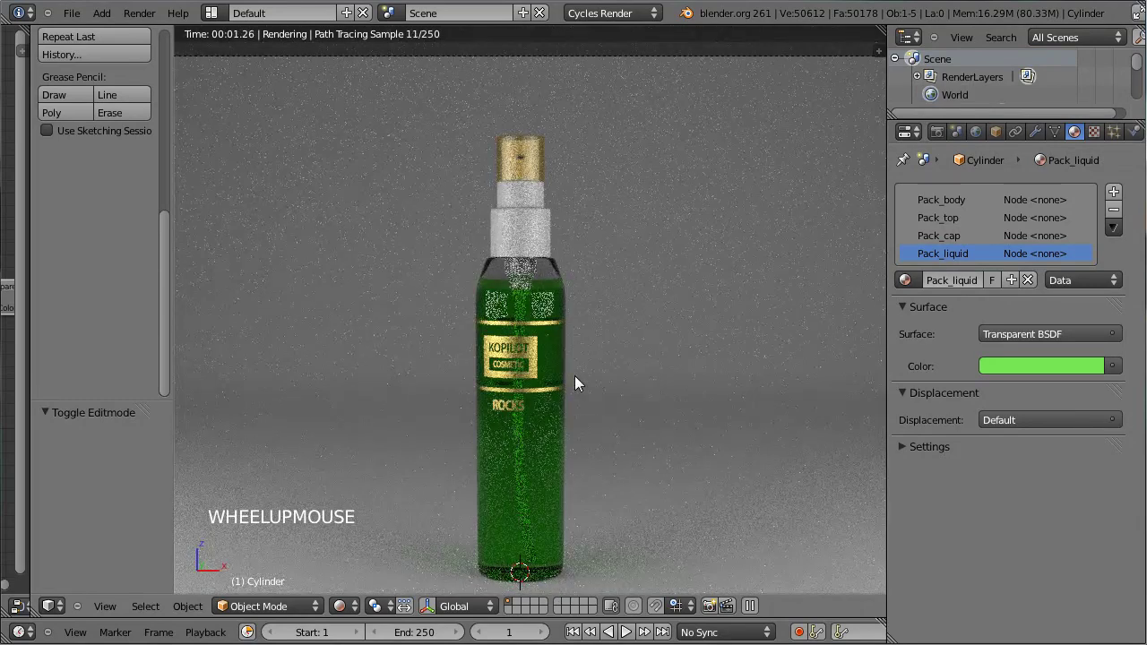
scroll(up, 3)
middle_click(615, 368)
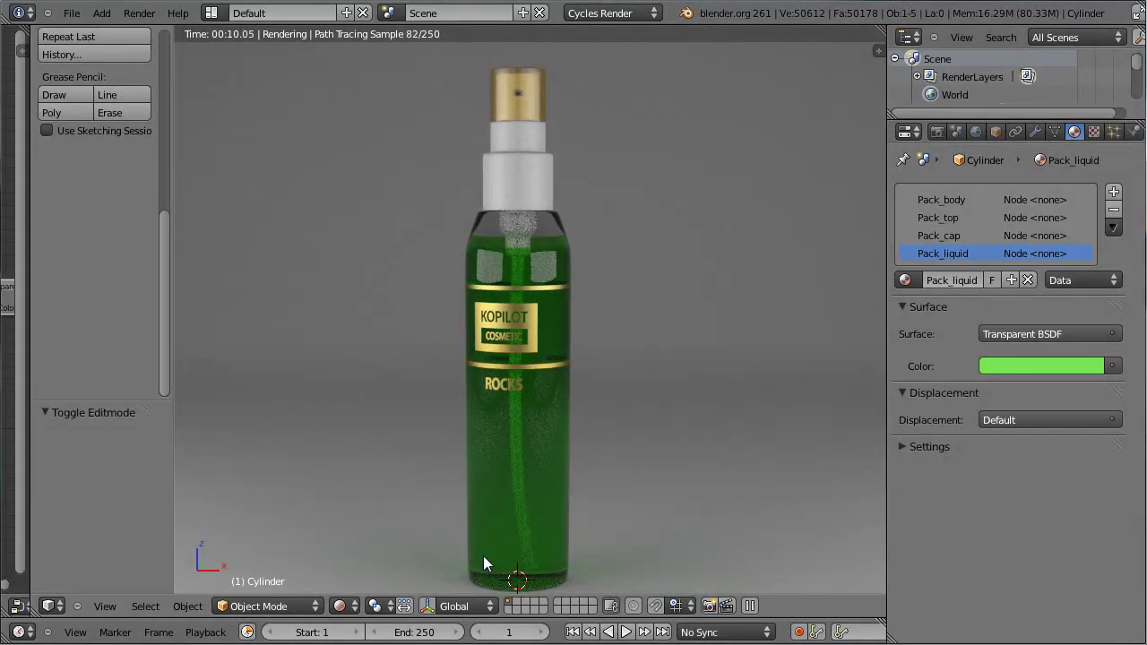
click(349, 561)
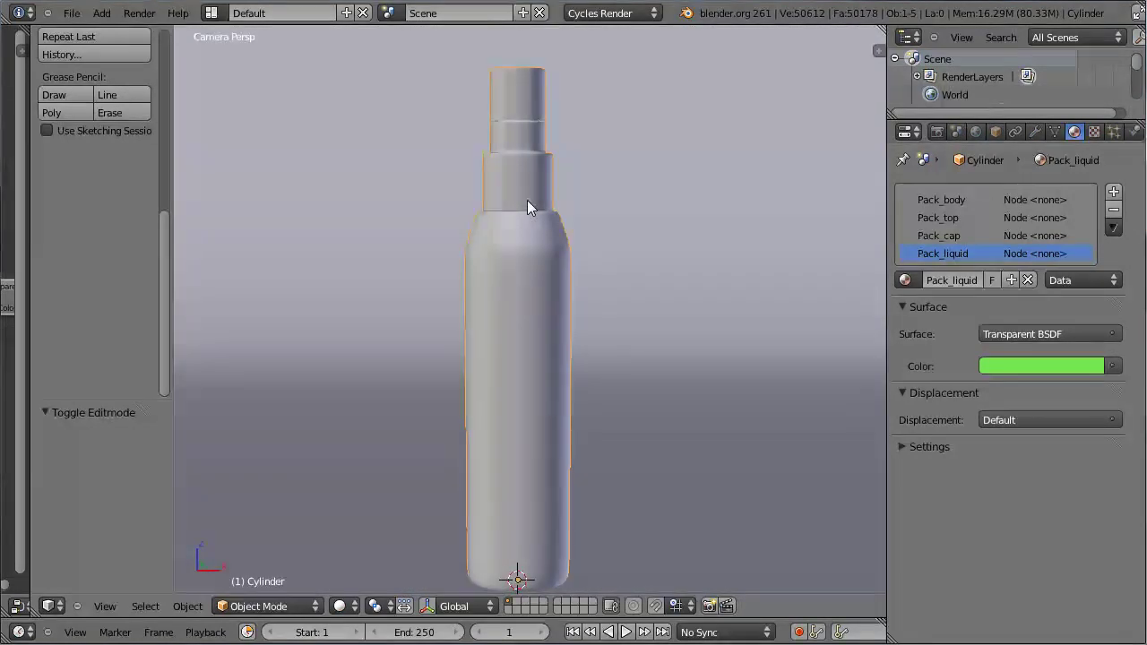
In Edit Mode, tweak and remove the bottle's Solidify modifier so only subdivision remains
key(Tab)
middle_click(529, 199)
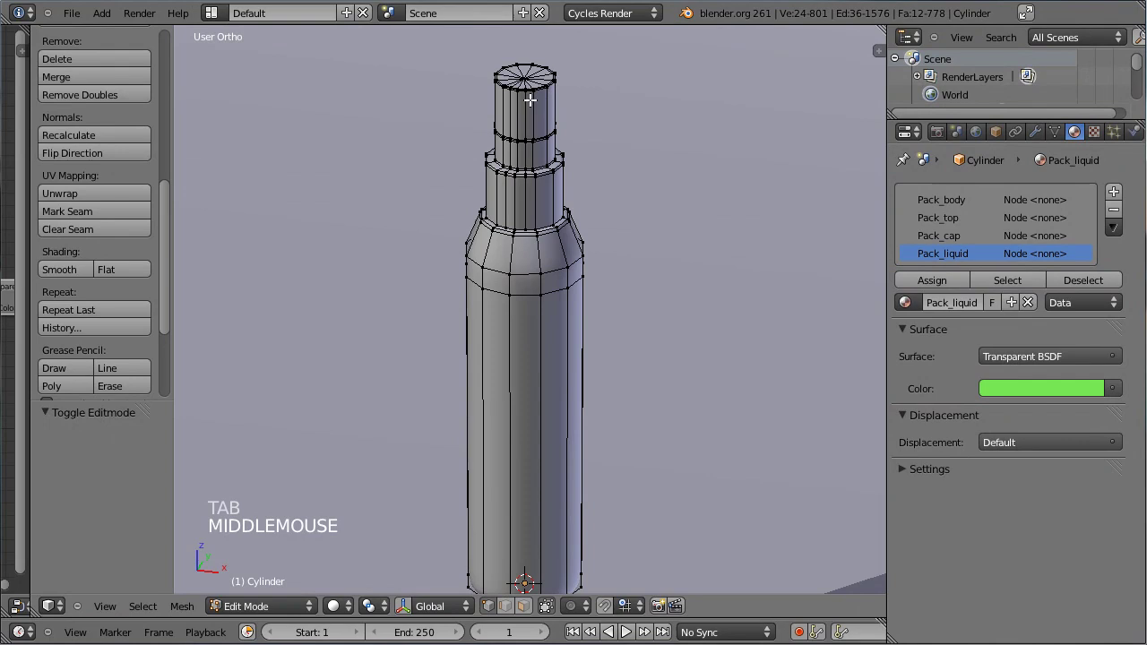
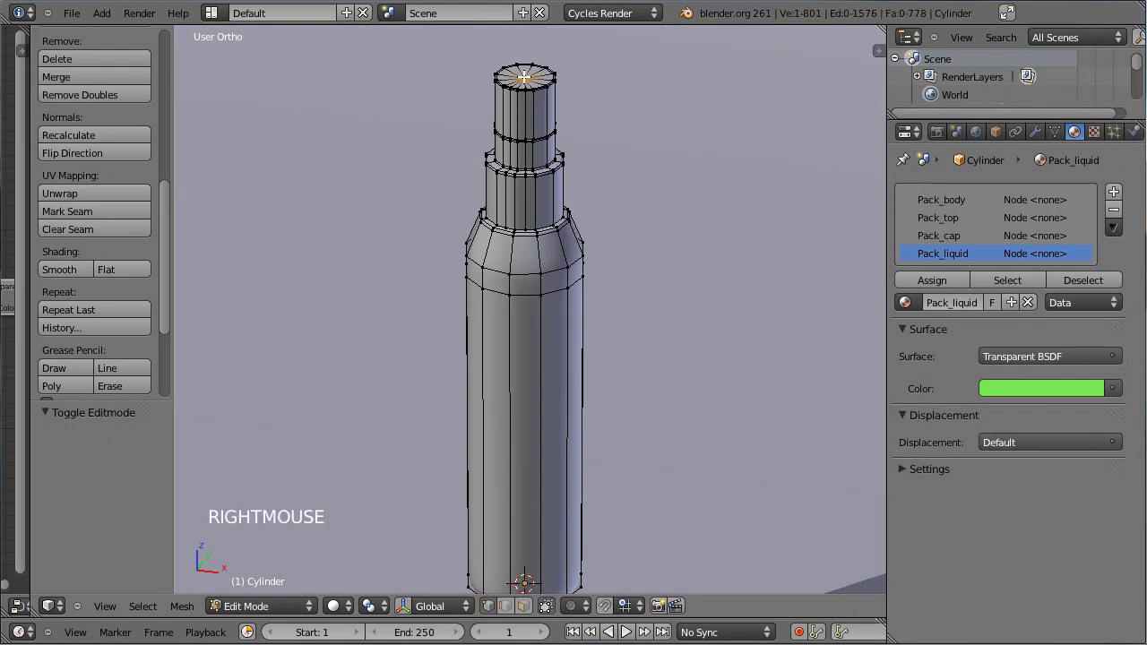
key(ctrl+l)
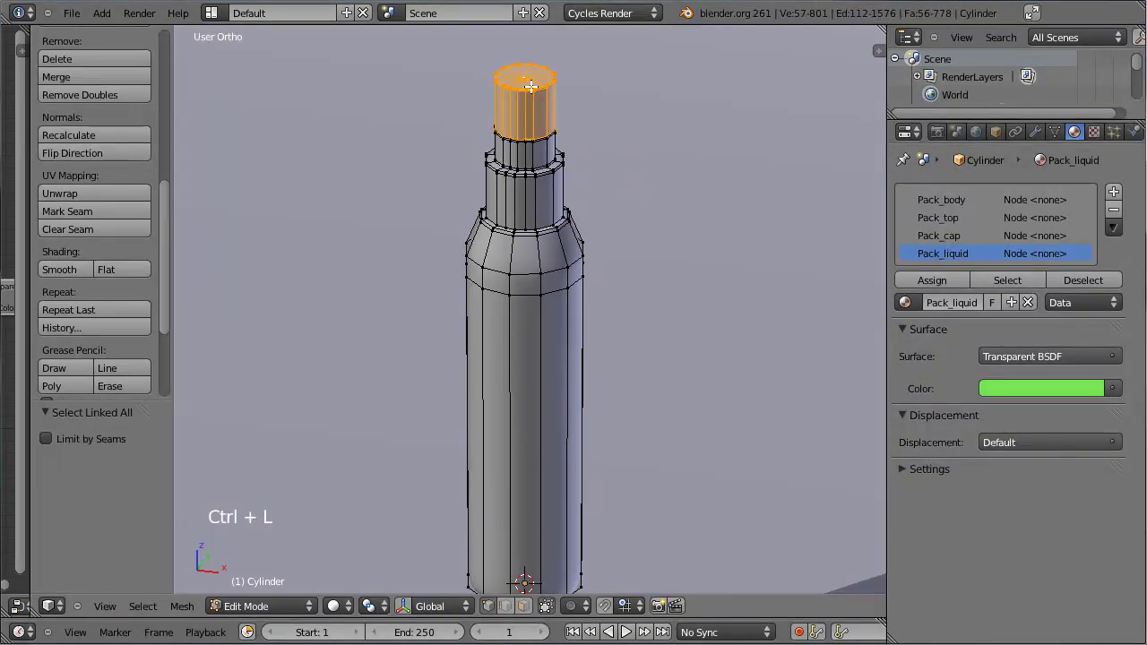
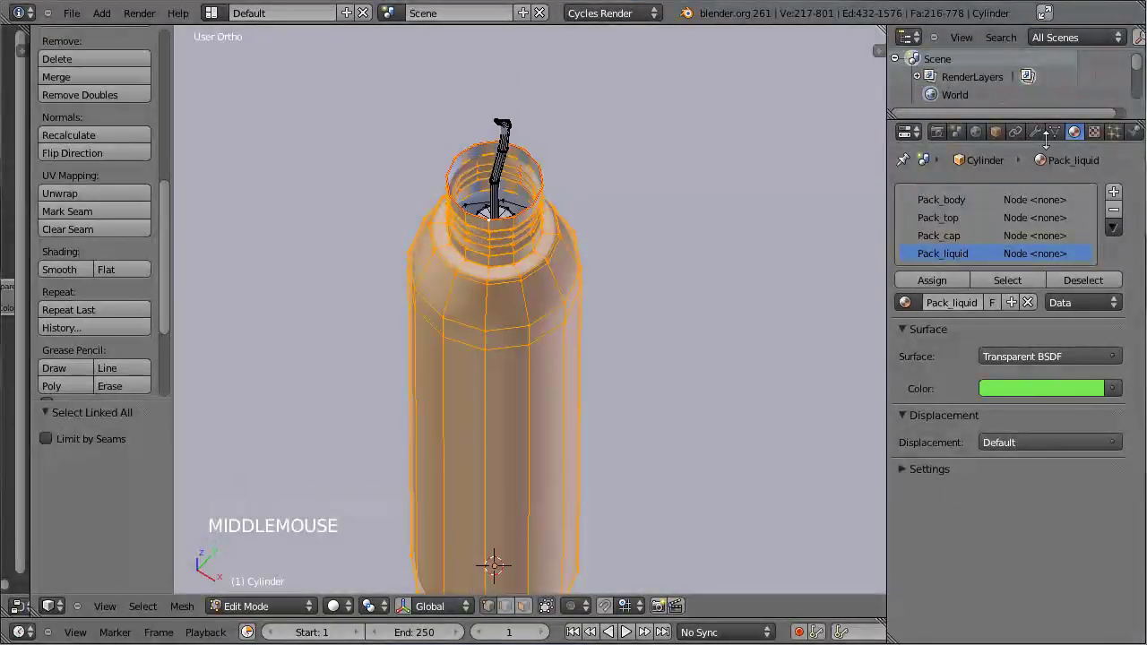
click(1042, 135)
click(1075, 224)
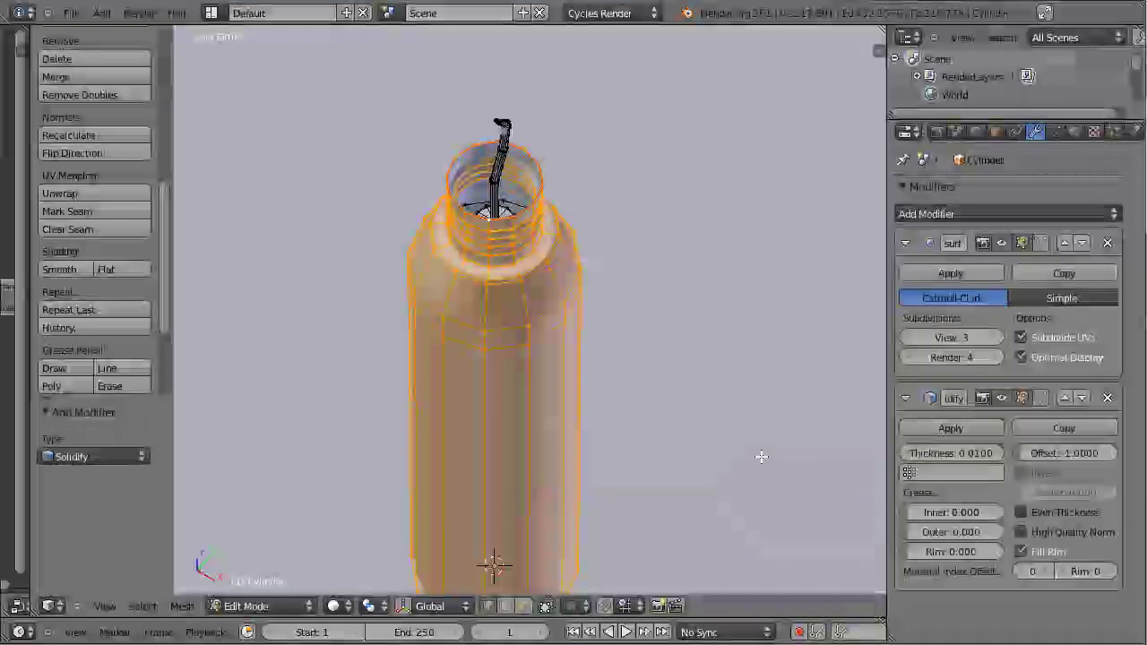
click(953, 463)
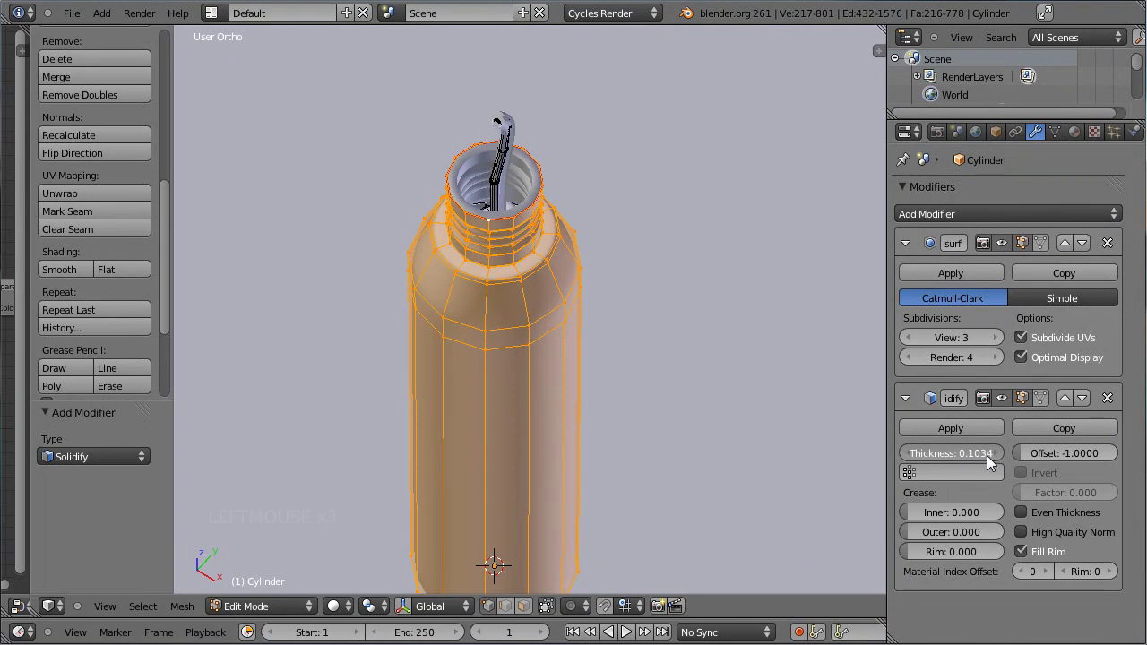
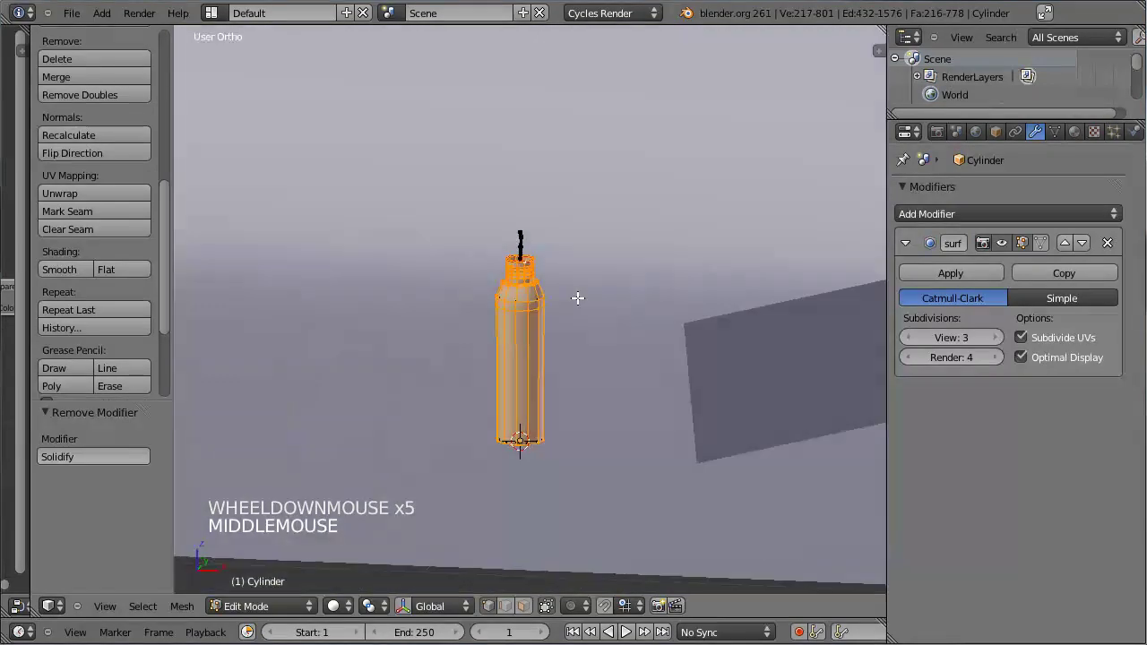
key(alt+h)
Leave Edit Mode and restart the live rendered preview from the camera view
key(Tab)
middle_click(432, 452)
key(KP_0)
click(344, 608)
click(350, 615)
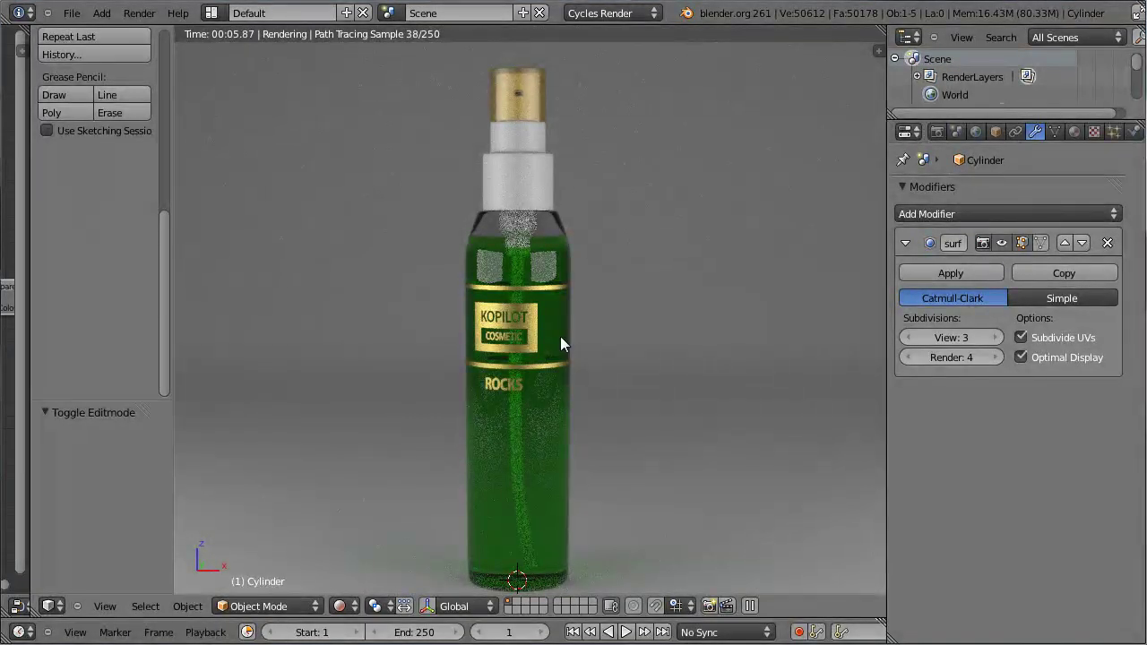
Change the Pack_liquid colour to a paler green
click(960, 241)
click(1007, 367)
click(1039, 374)
click(945, 273)
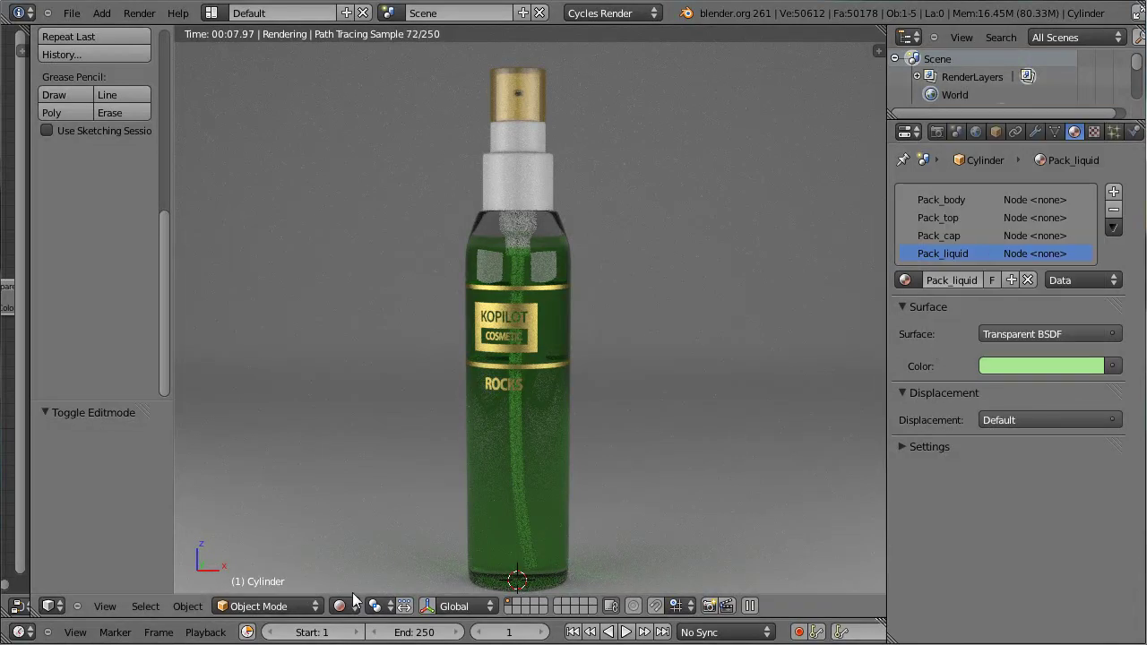
Return to solid shading and orbit out to see the lamp planes
click(358, 593)
scroll(down, 3)
middle_click(561, 364)
scroll(down, 3)
Duplicate the left lamp plane and rotate the copy in top view to face the bottle
right_click(379, 234)
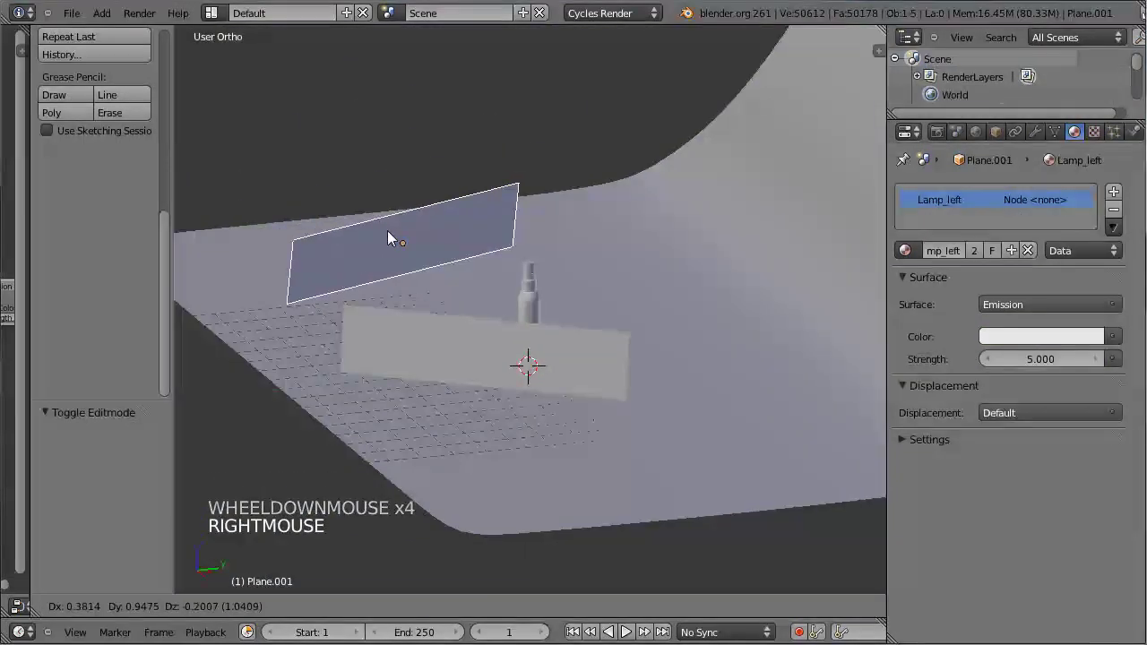
key(KP_1)
key(shift+d)
click(546, 109)
key(KP_7)
key(r)
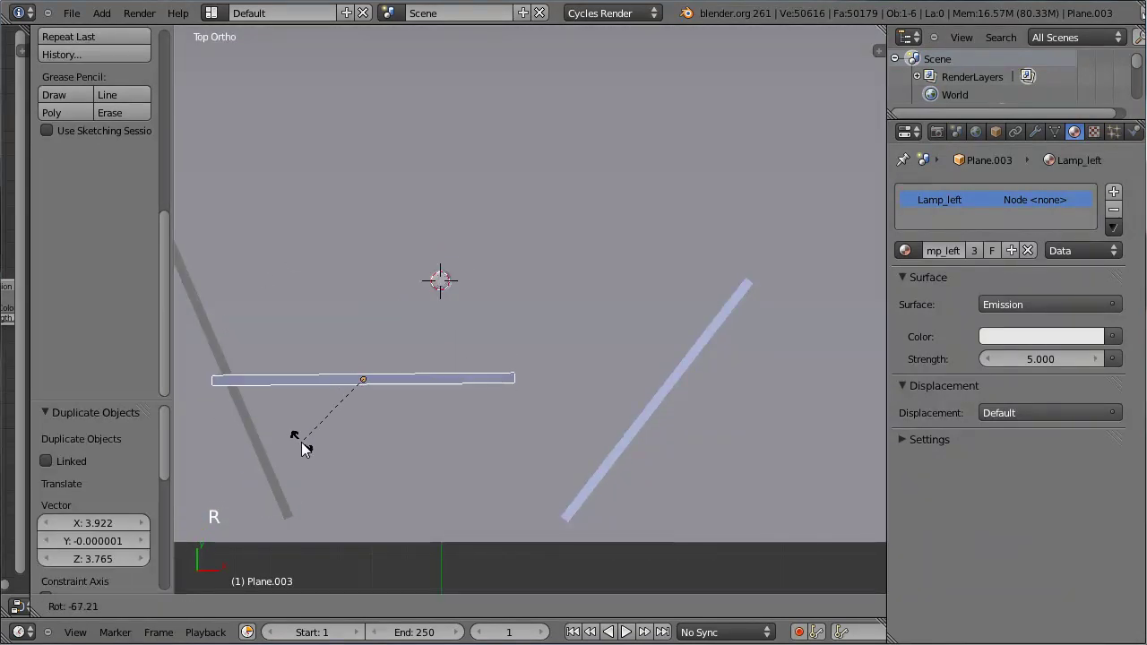
click(311, 446)
Tilt, resize and move the copied light panel overhead above the bottle
key(KP_3)
middle_click(712, 360)
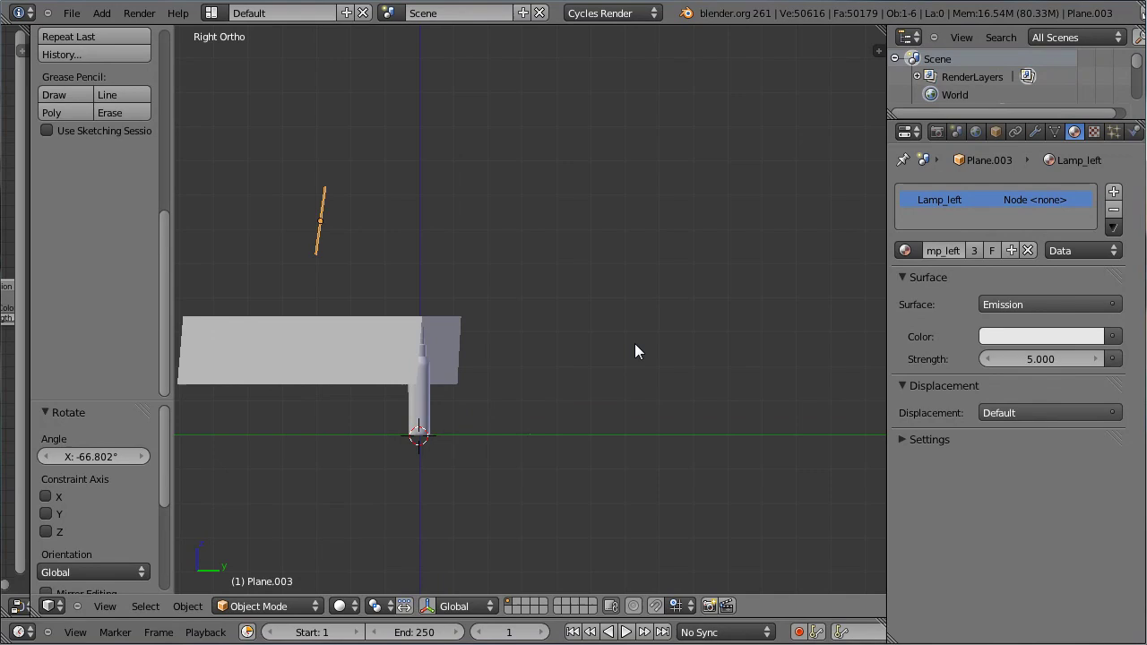
key(r)
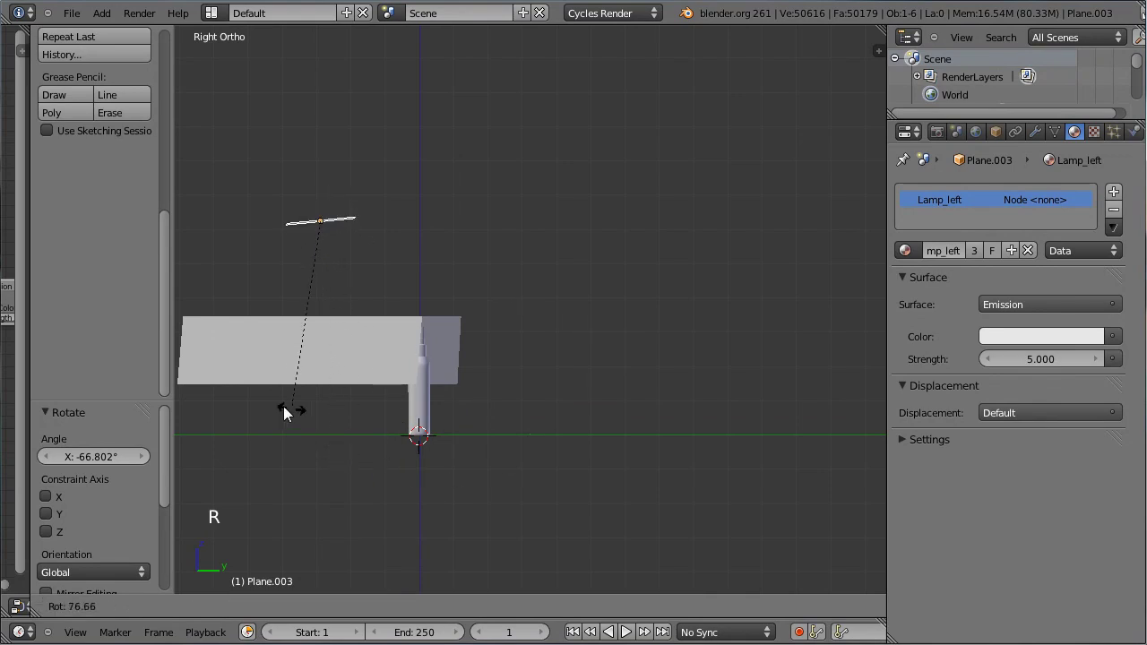
click(305, 421)
key(s)
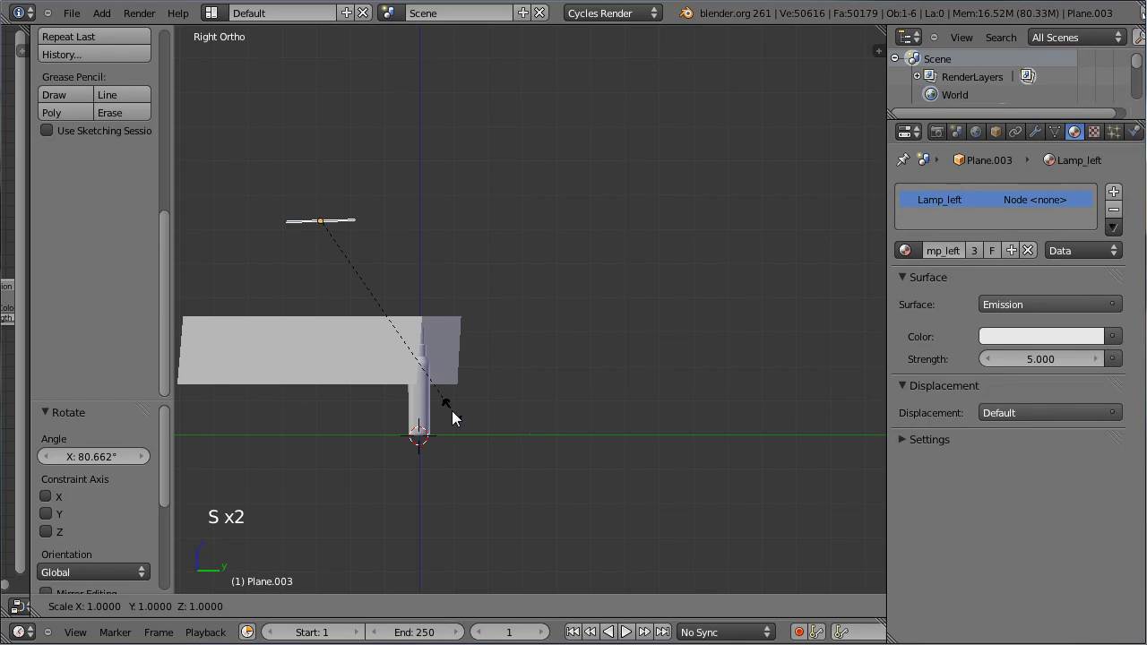
click(406, 390)
scroll(down, 3)
middle_click(285, 328)
key(KP_3)
key(g)
click(1043, 169)
Assign the Lamp_centre emission material to the panel and preview it rendered through the camera
click(1096, 137)
click(1088, 137)
click(982, 256)
click(970, 266)
click(943, 236)
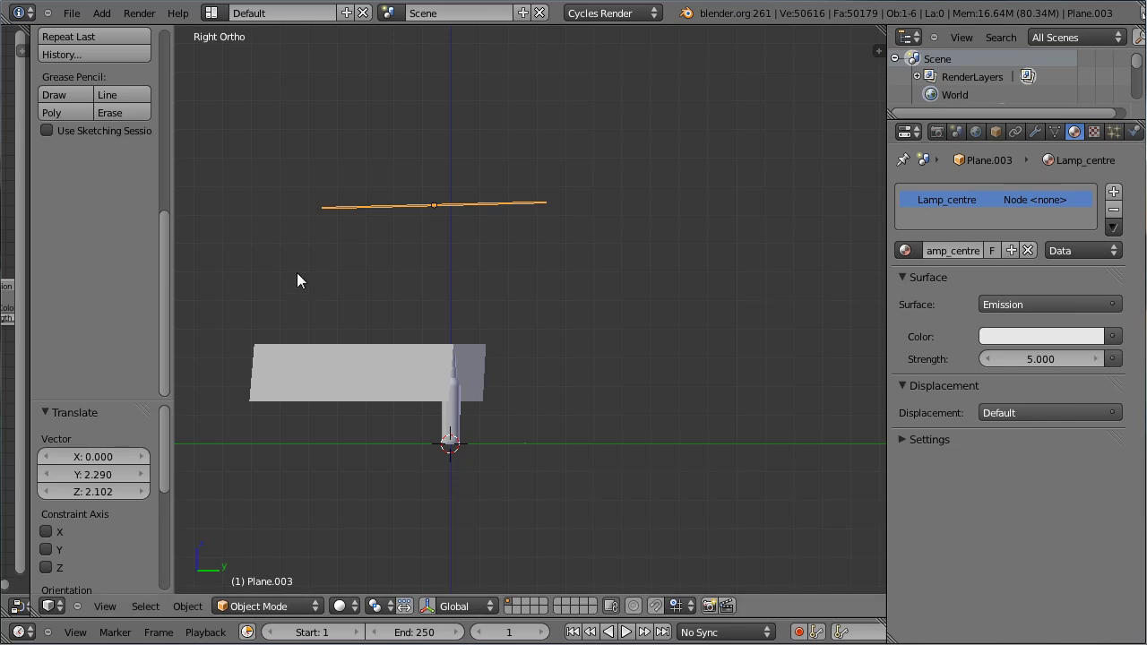
key(KP_0)
click(354, 609)
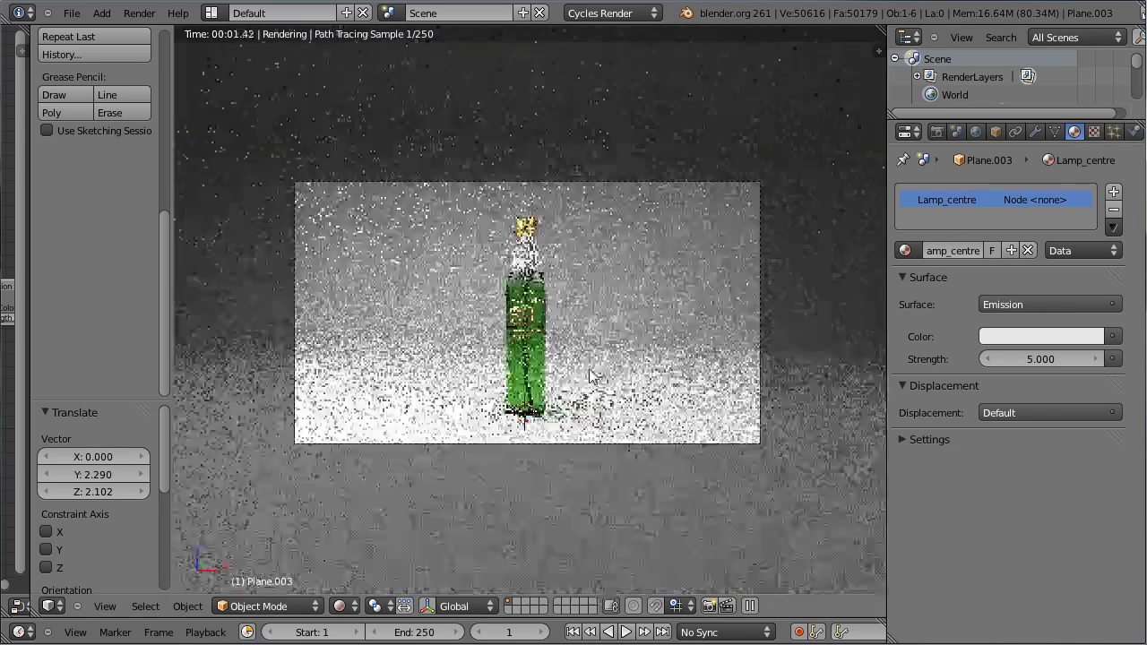
Set Lamp_centre emission strength to 4 and the side lights' Lamp_left strength to 3
scroll(up, 3)
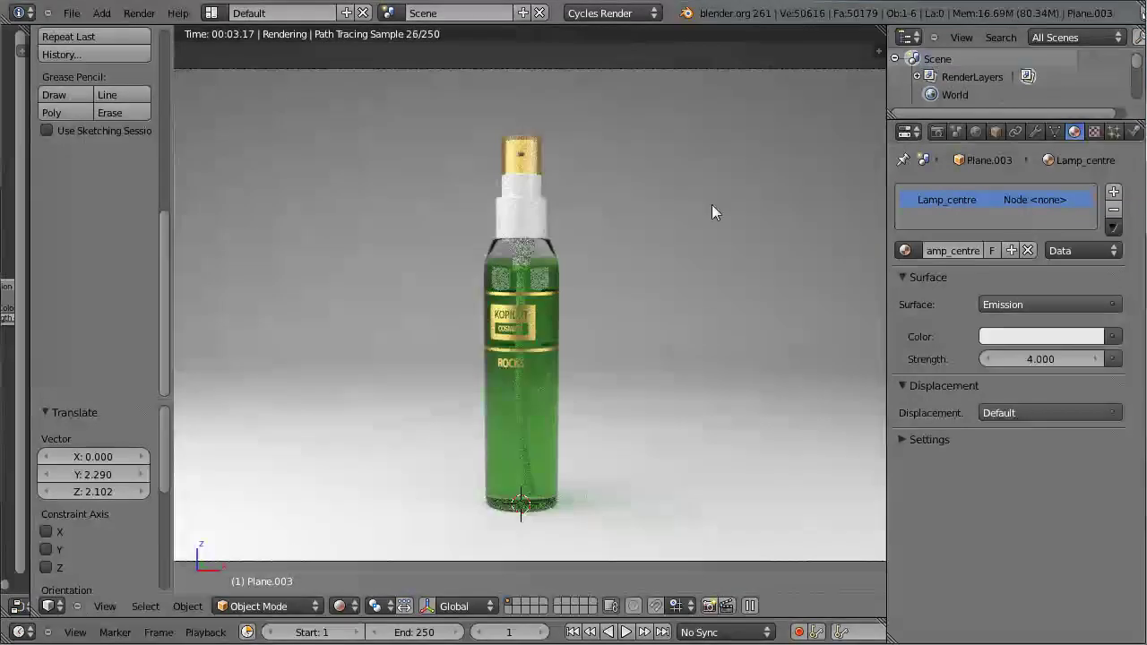
scroll(down, 3)
right_click(872, 275)
click(1062, 355)
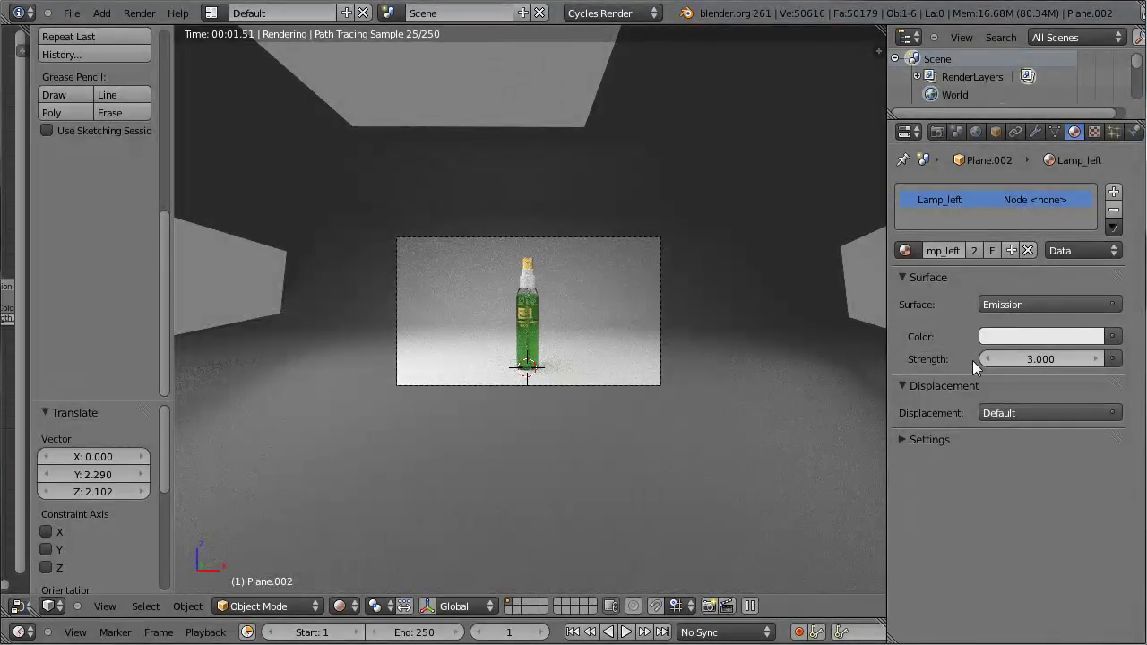
scroll(up, 3)
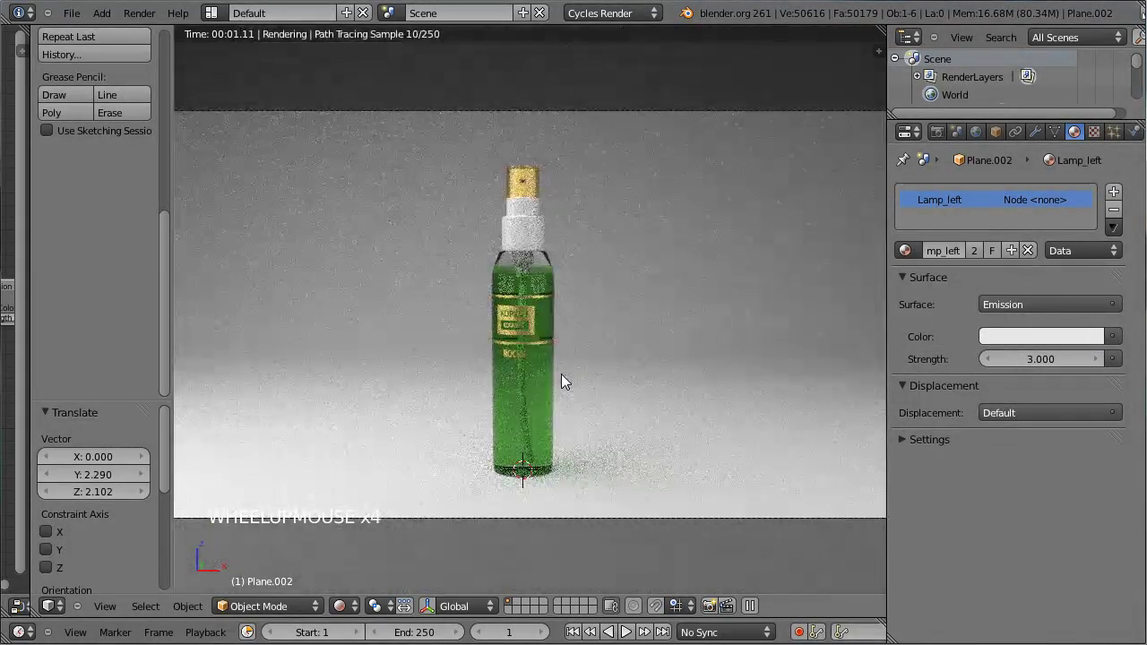
scroll(up, 3)
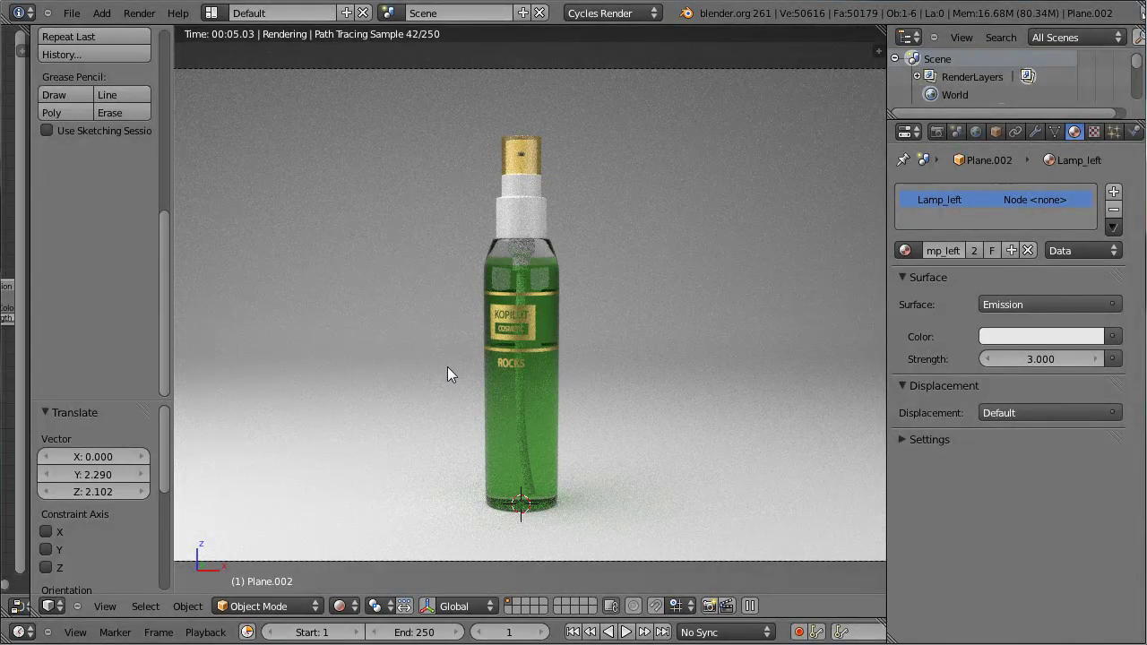
Inspect the rendered preview around the bottle, then return to solid shading
middle_click(500, 388)
scroll(up, 3)
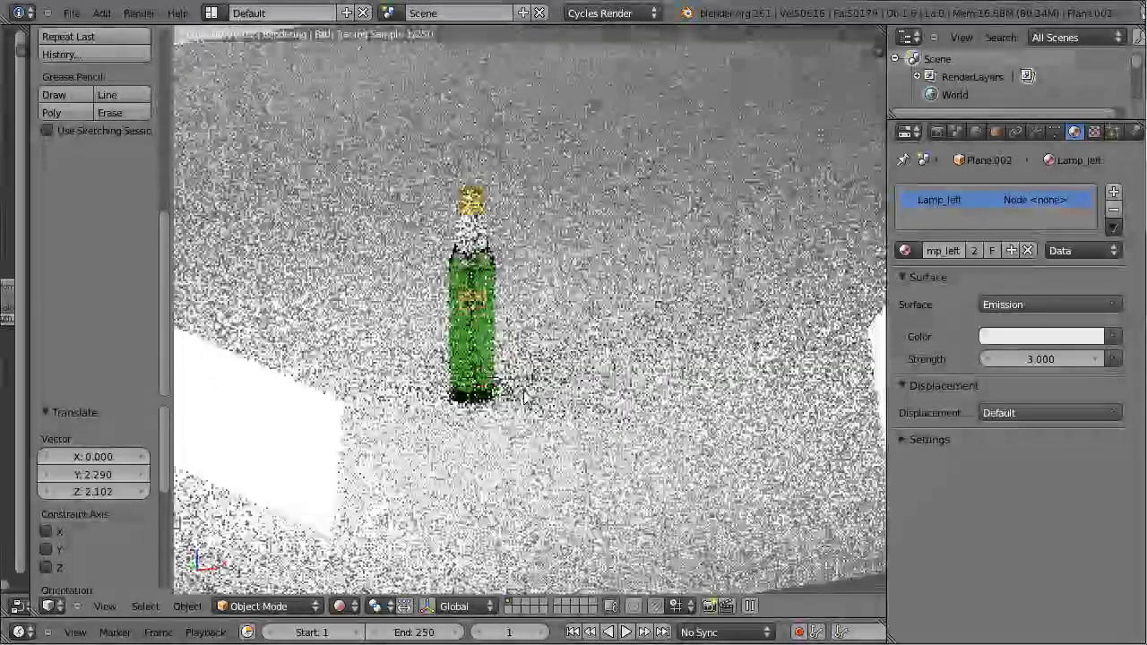
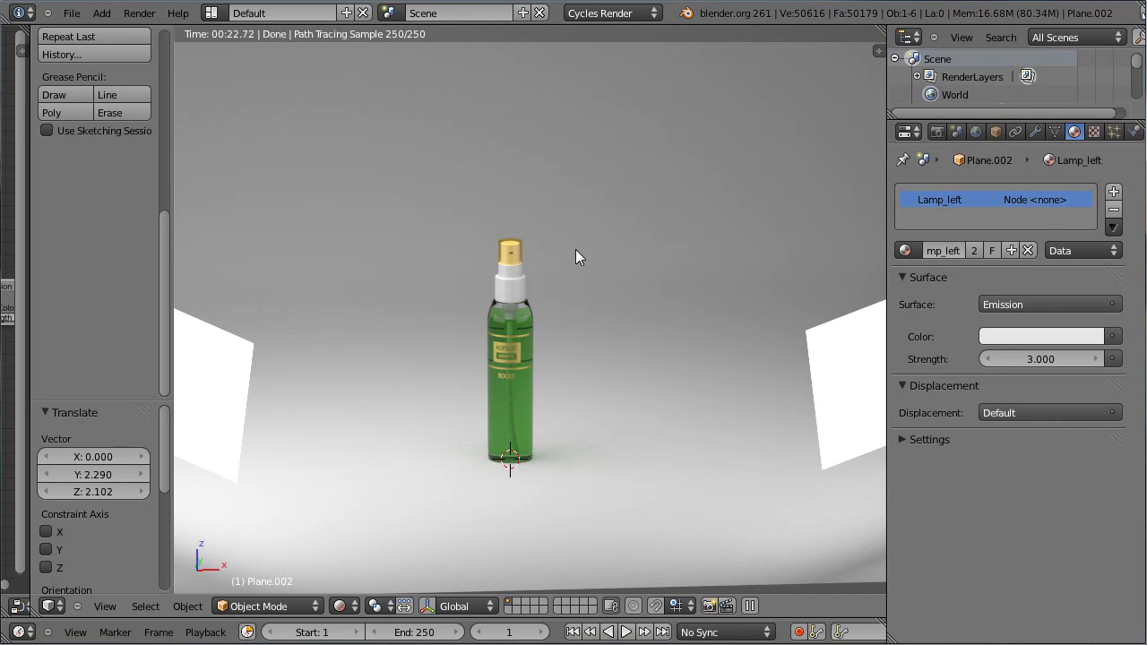
click(366, 612)
click(400, 544)
scroll(down, 3)
Duplicate the standing bottle sideways along X and lay the copy on its side at 90°
scroll(up, 3)
right_click(534, 344)
key(KP_1)
key(shift+d)
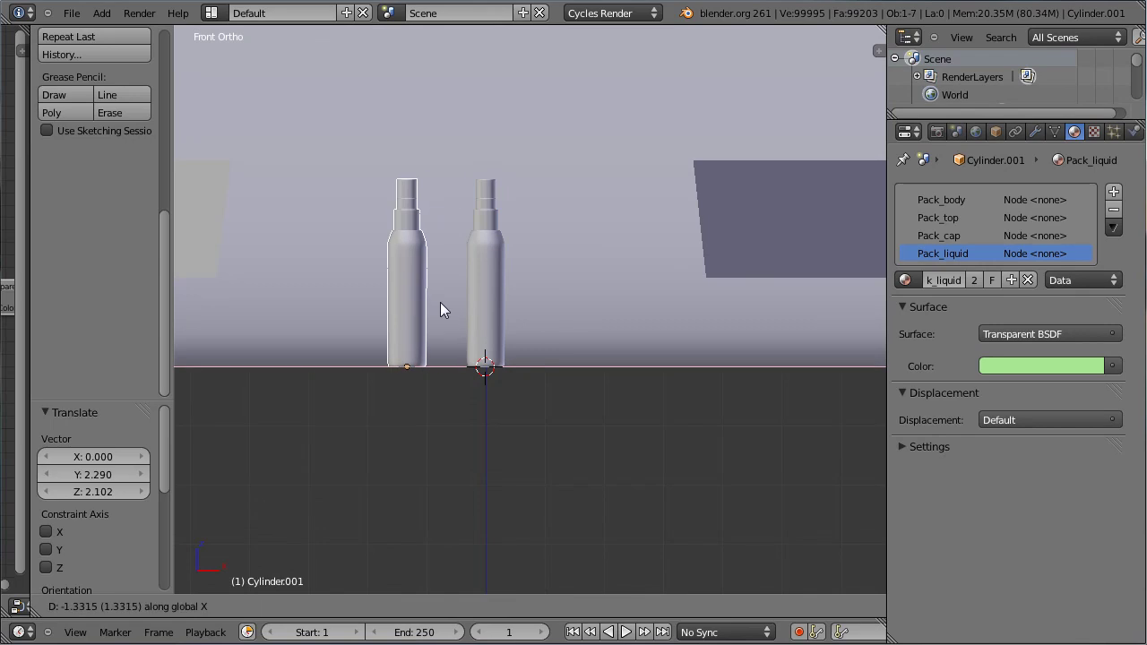
key(r)
click(384, 302)
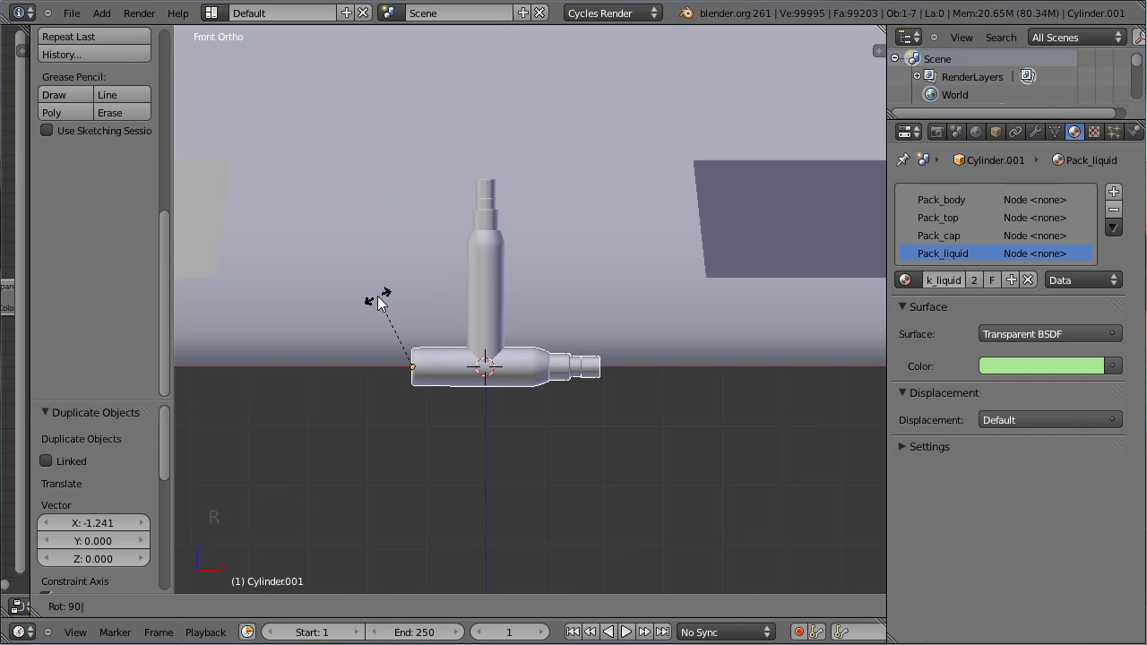
key(r)
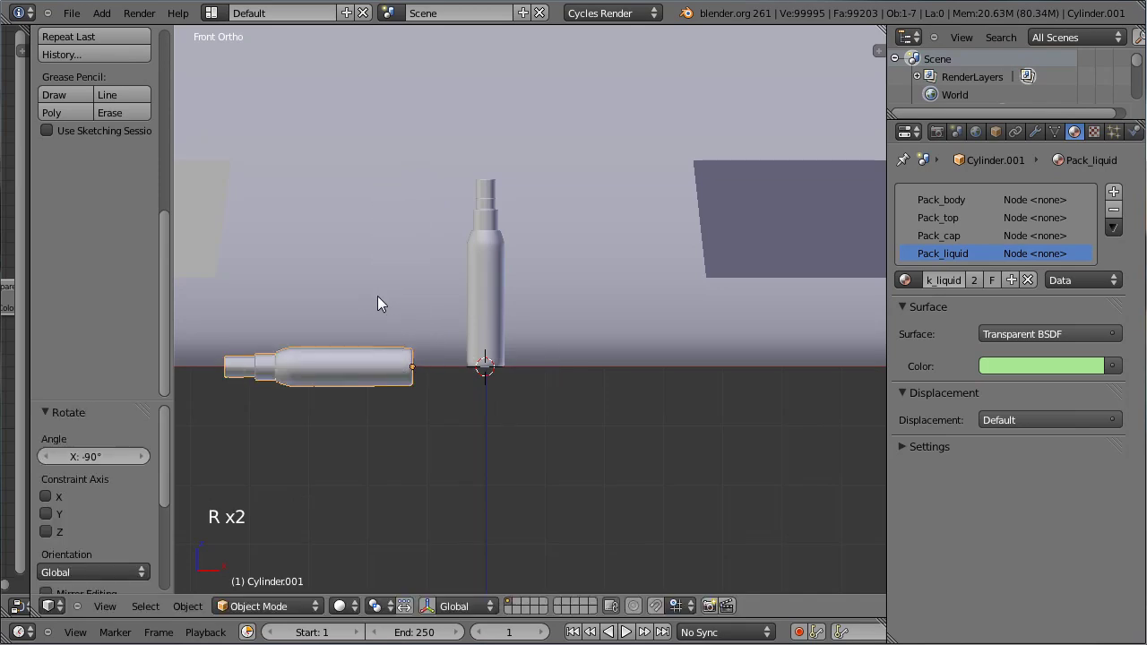
key(g)
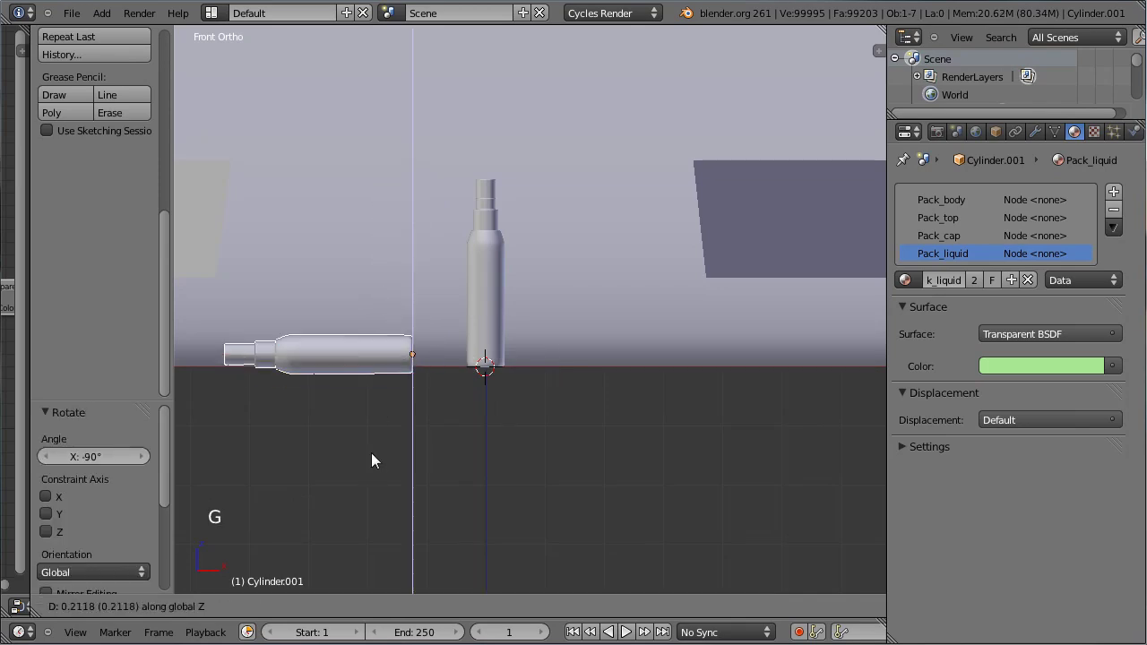
click(378, 457)
Lower the lying bottle until it rests on the floor
scroll(up, 3)
middle_click(403, 441)
scroll(up, 3)
scroll(up, 3)
key(g)
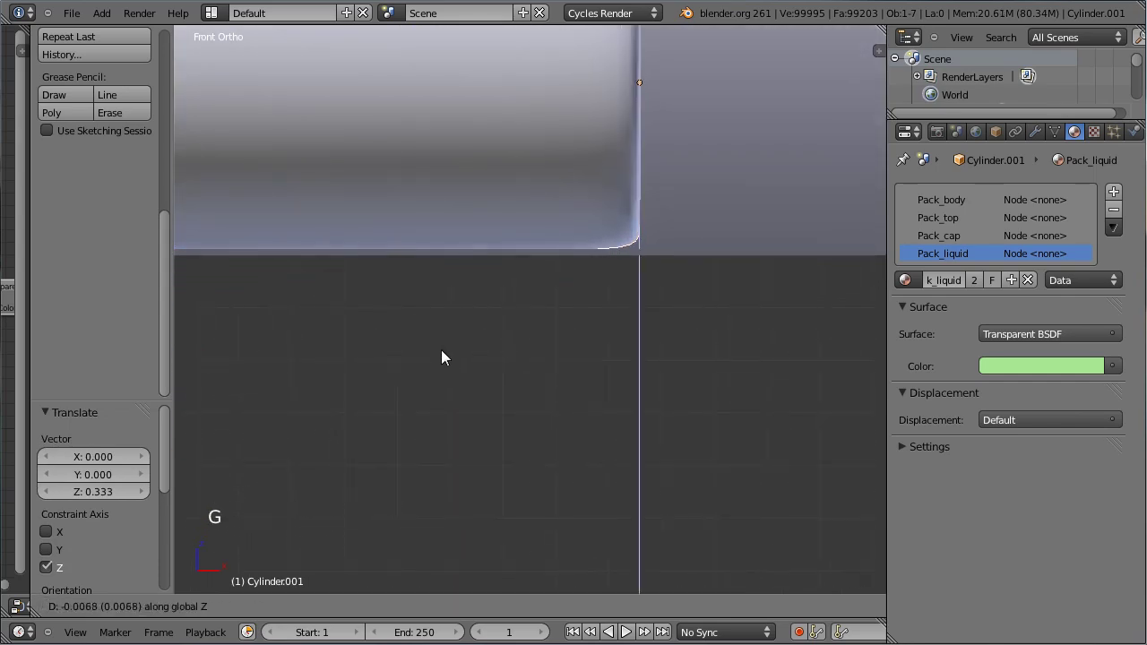
click(448, 344)
scroll(down, 3)
Hide selected objects from the top view to clear the arrangement
key(KP_7)
scroll(down, 3)
scroll(down, 3)
right_click(505, 405)
key(h)
middle_click(548, 358)
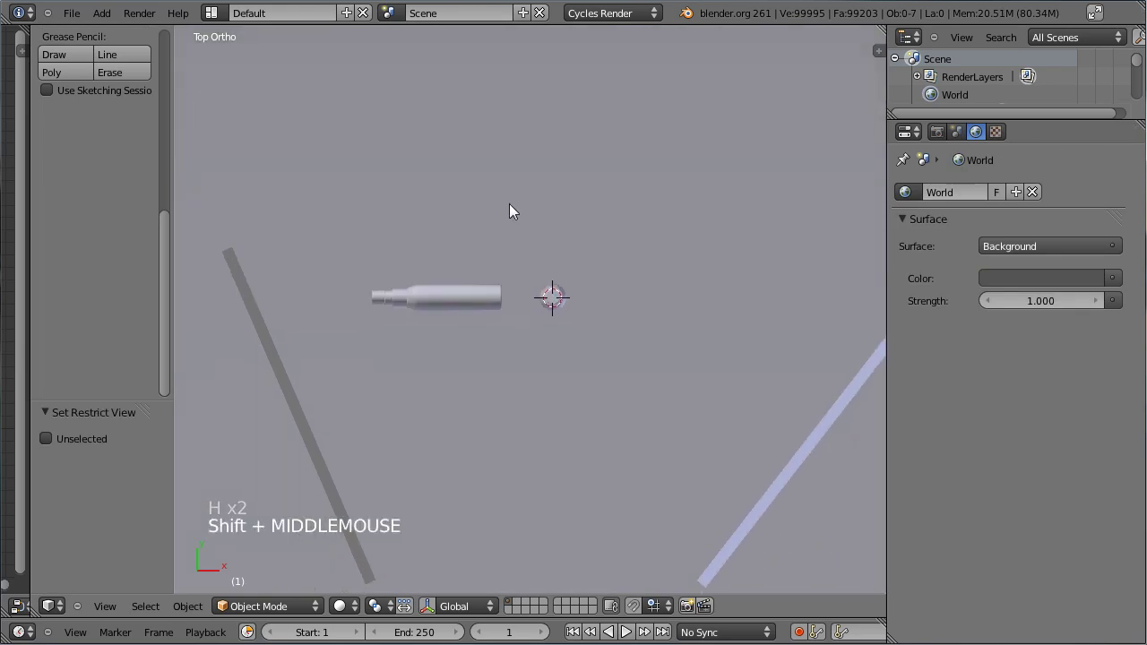
Undo the hide, then move the selected light panel to another layer
key(ctrl+z)
scroll(down, 3)
right_click(396, 303)
right_click(725, 318)
right_click(679, 355)
key(h)
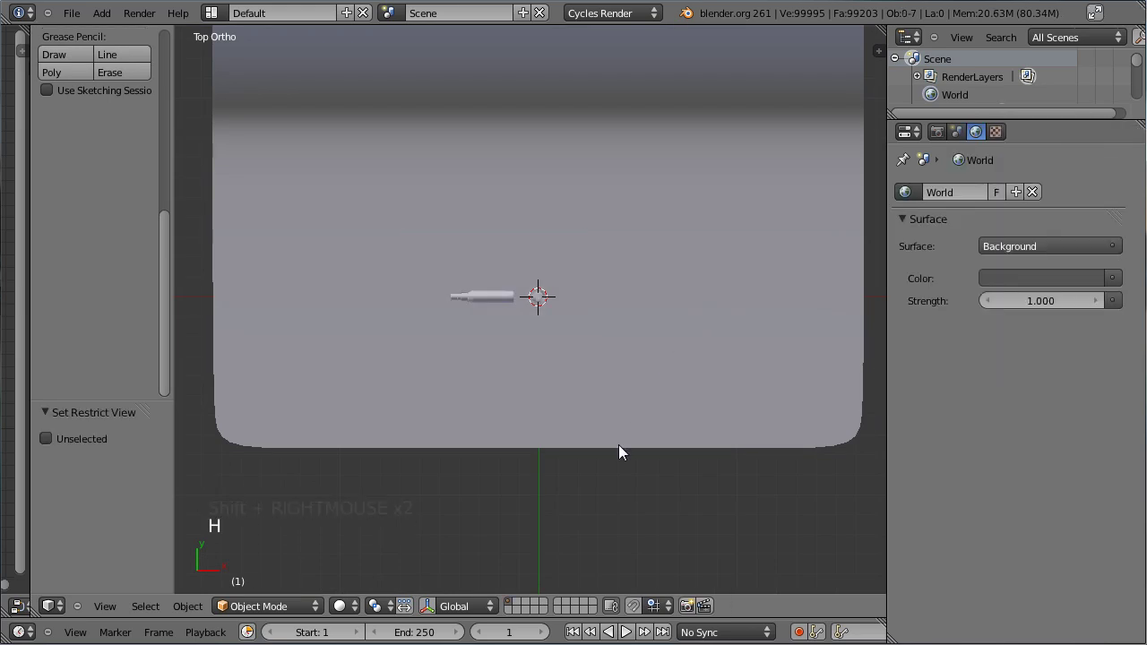
key(ctrl+z)
key(m)
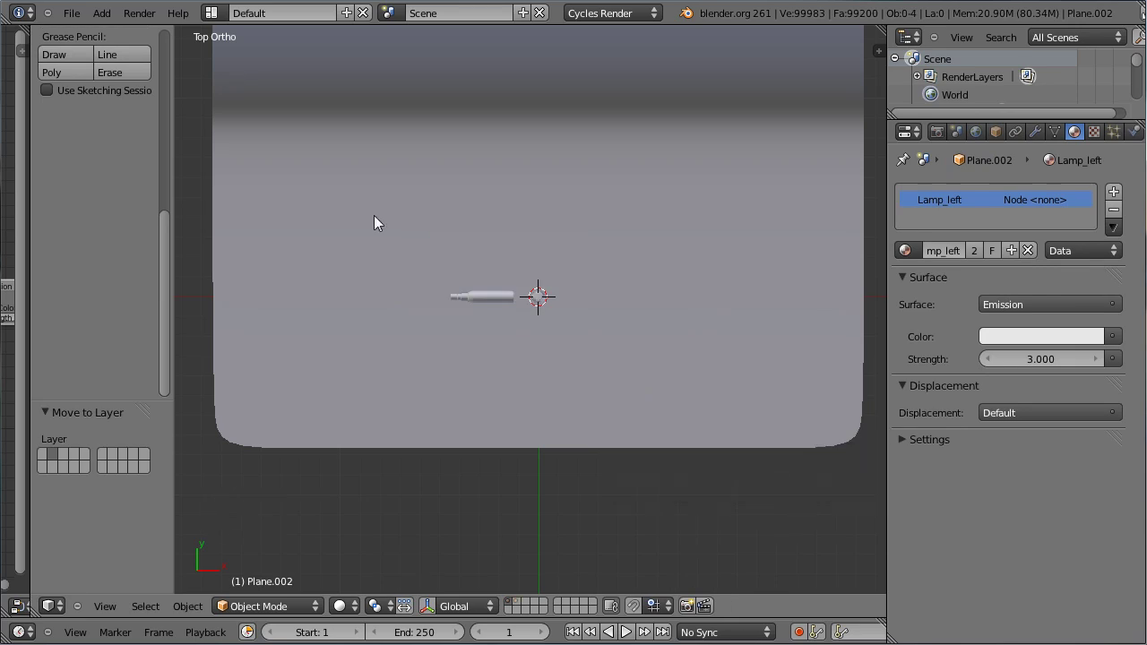
scroll(up, 3)
Unhide all objects and turn the lying bottle -33.63° around the vertical axis
middle_click(505, 405)
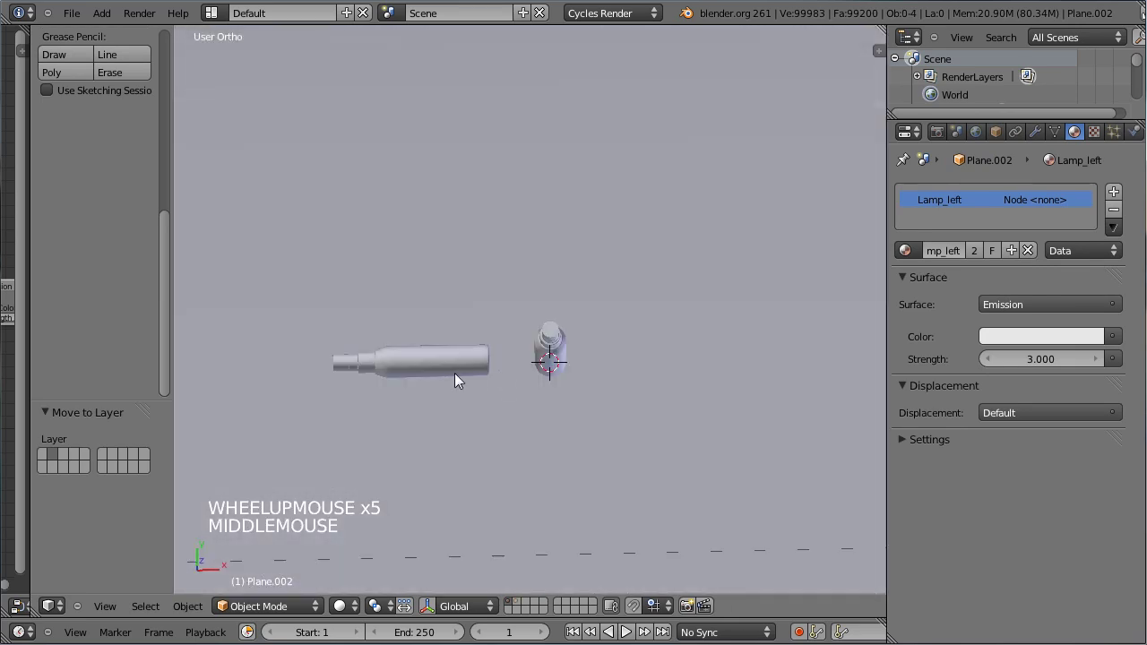
right_click(464, 372)
scroll(down, 3)
key(alt+h)
middle_click(474, 399)
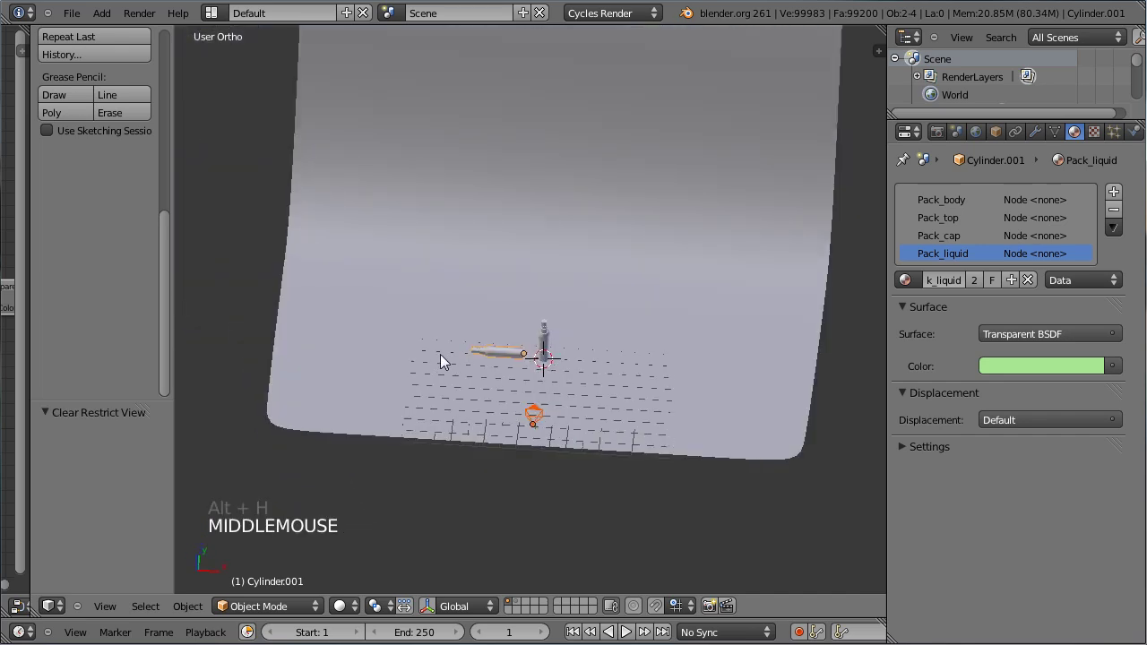
scroll(up, 3)
middle_click(608, 430)
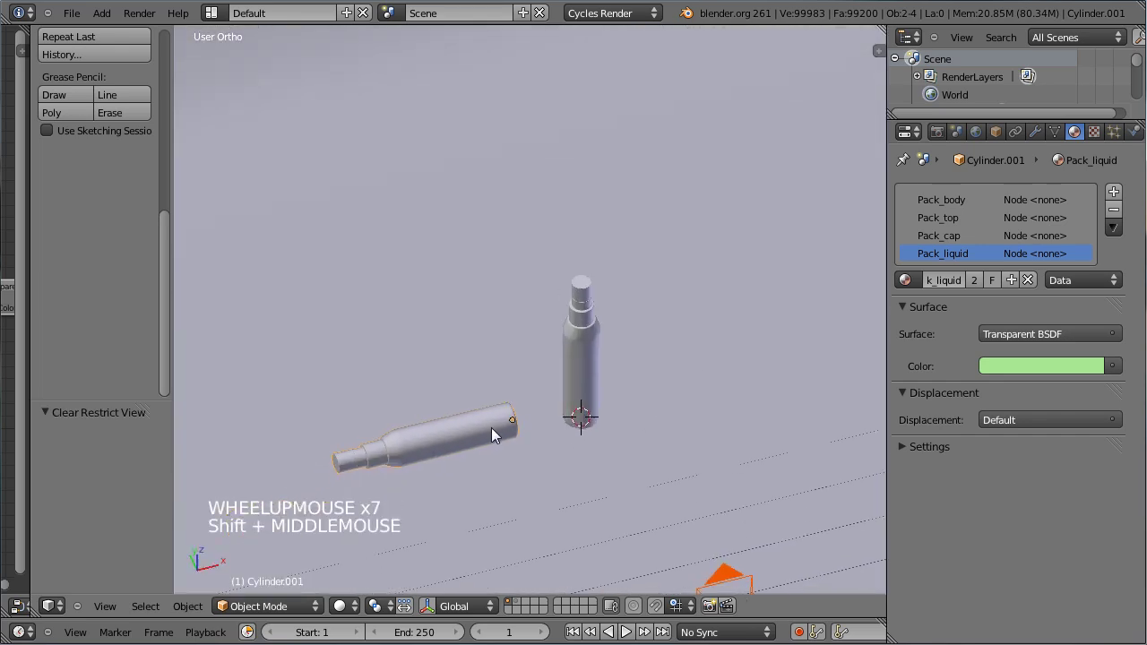
key(r)
right_click(468, 449)
right_click(469, 442)
key(r)
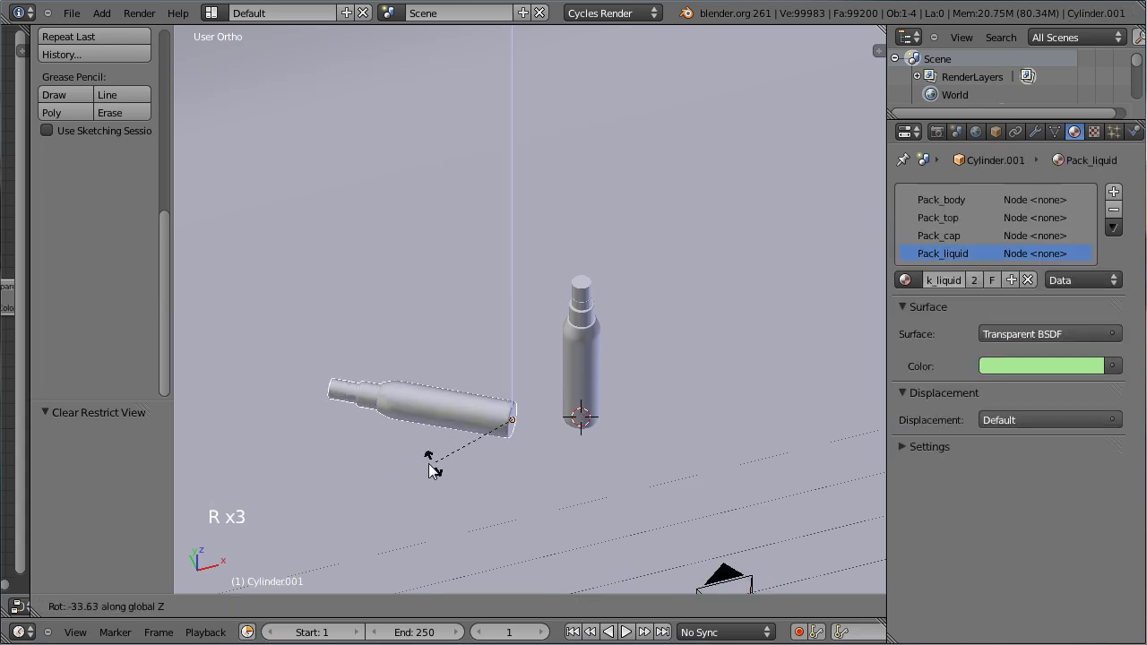
click(441, 471)
View both labelled bottles through the camera with textured shading
key(KP_0)
scroll(down, 3)
key(t)
right_click(464, 321)
click(361, 608)
scroll(up, 3)
right_click(455, 341)
right_click(456, 342)
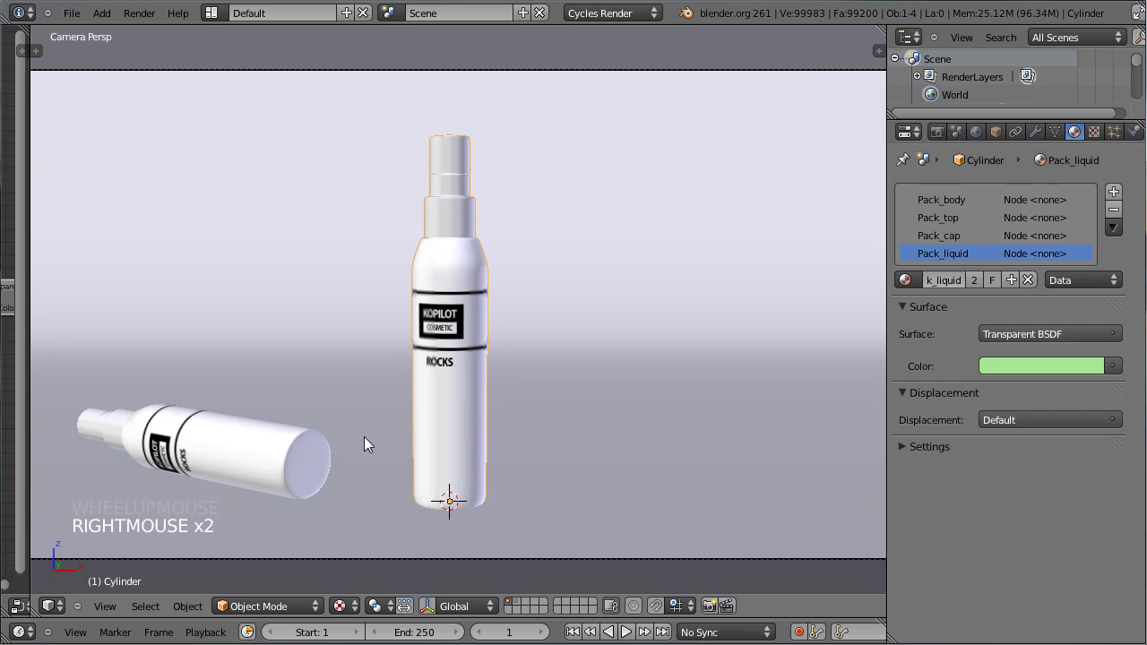
Turn the standing bottle about its vertical axis and spin the lying bottle around its length
key(r)
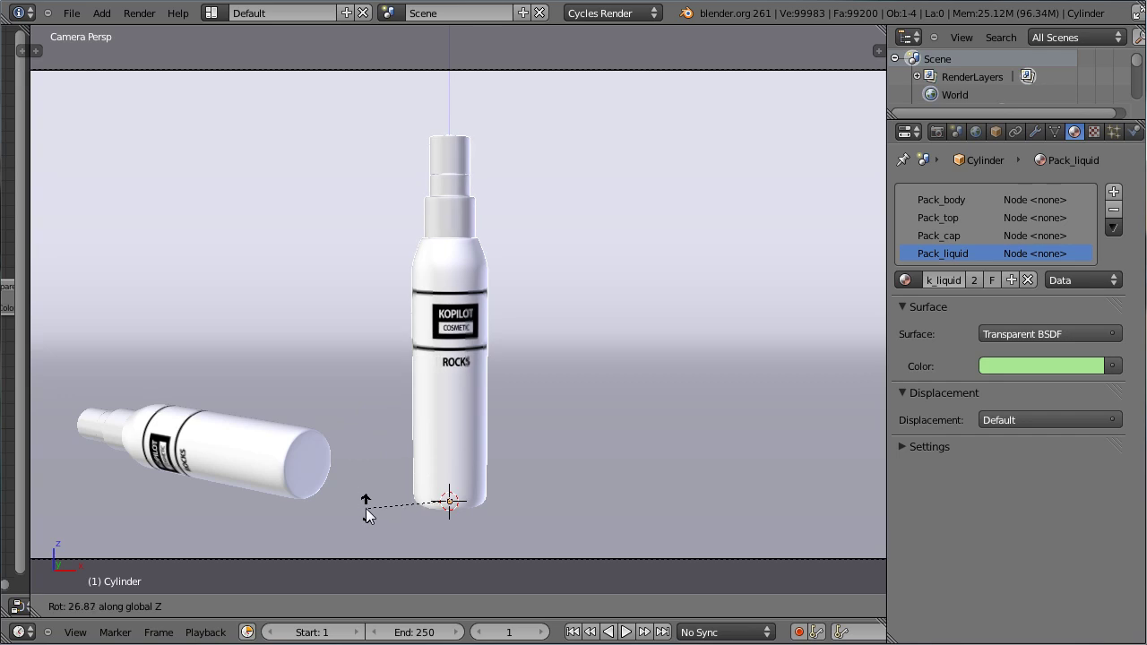
click(257, 449)
right_click(257, 450)
key(r)
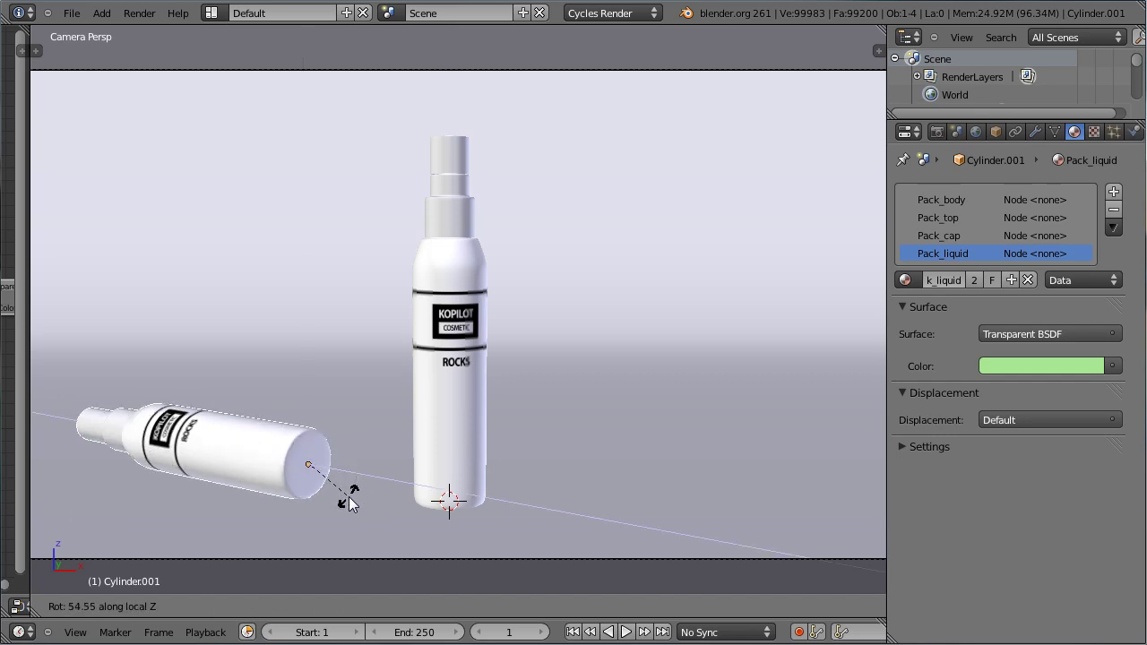
click(356, 506)
Duplicate the lying bottle in top view and reposition the copy beside the others
key(KP_7)
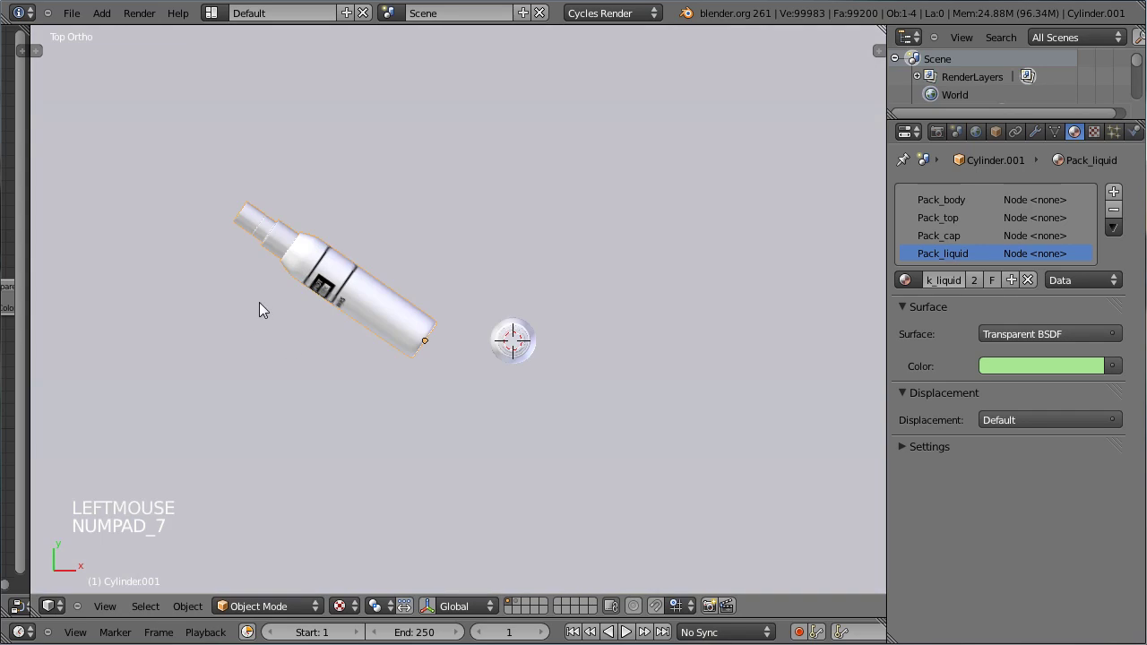
key(shift+d)
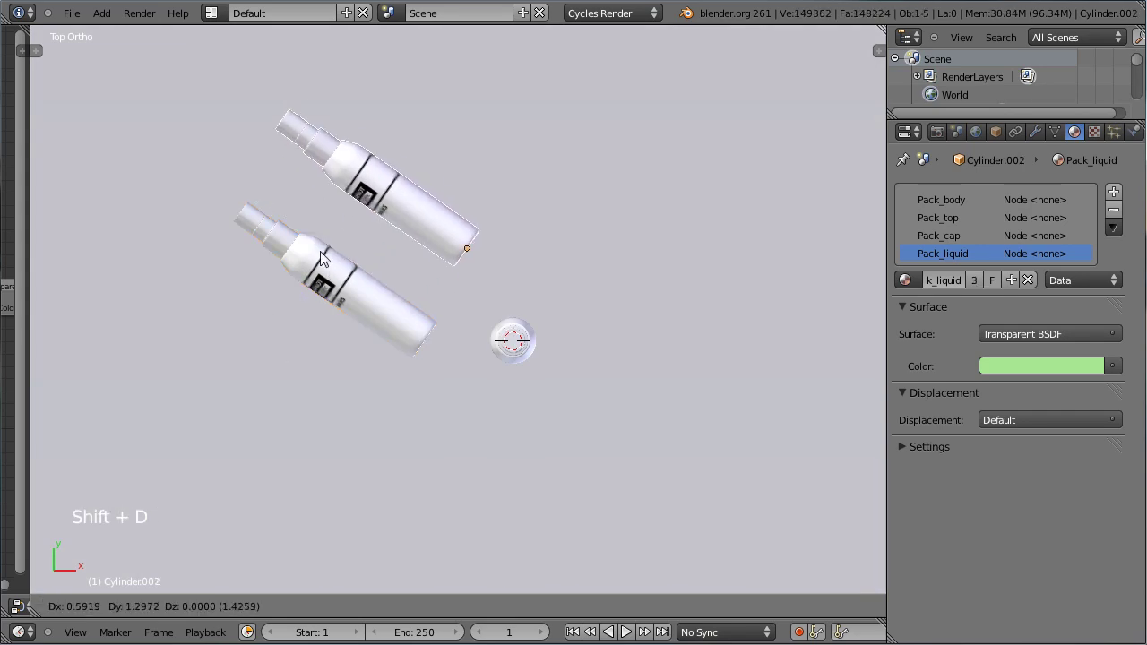
click(438, 272)
key(r)
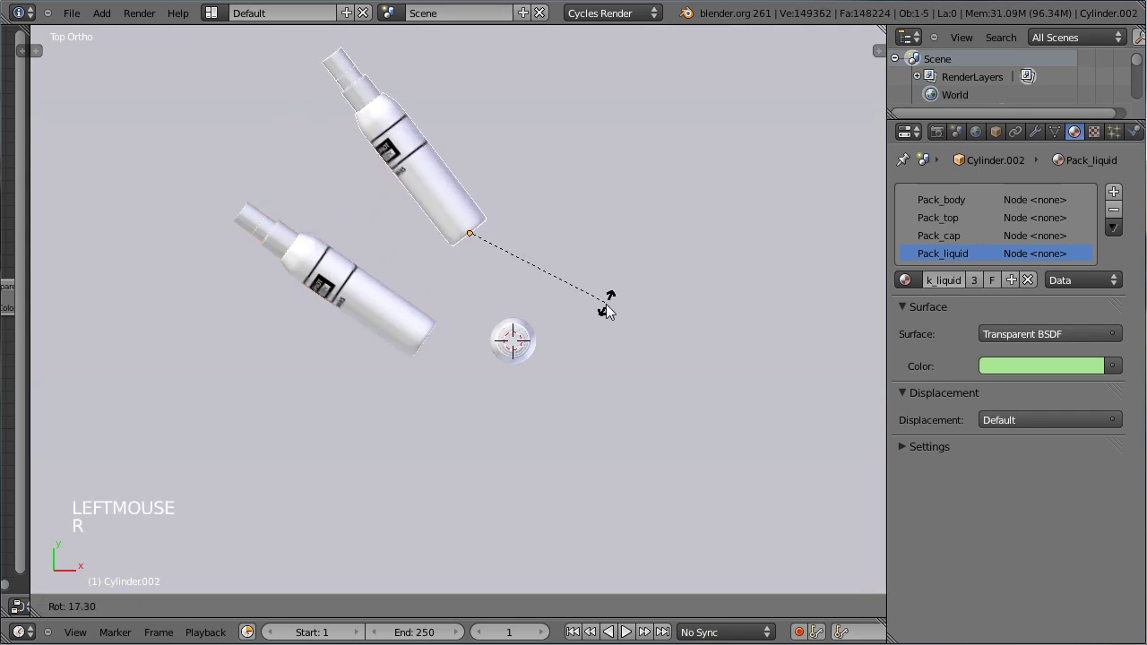
right_click(385, 322)
key(g)
click(457, 240)
Roll the second lying bottle around its length, then look through the camera for a rendered preview
right_click(459, 222)
middle_click(435, 302)
key(r)
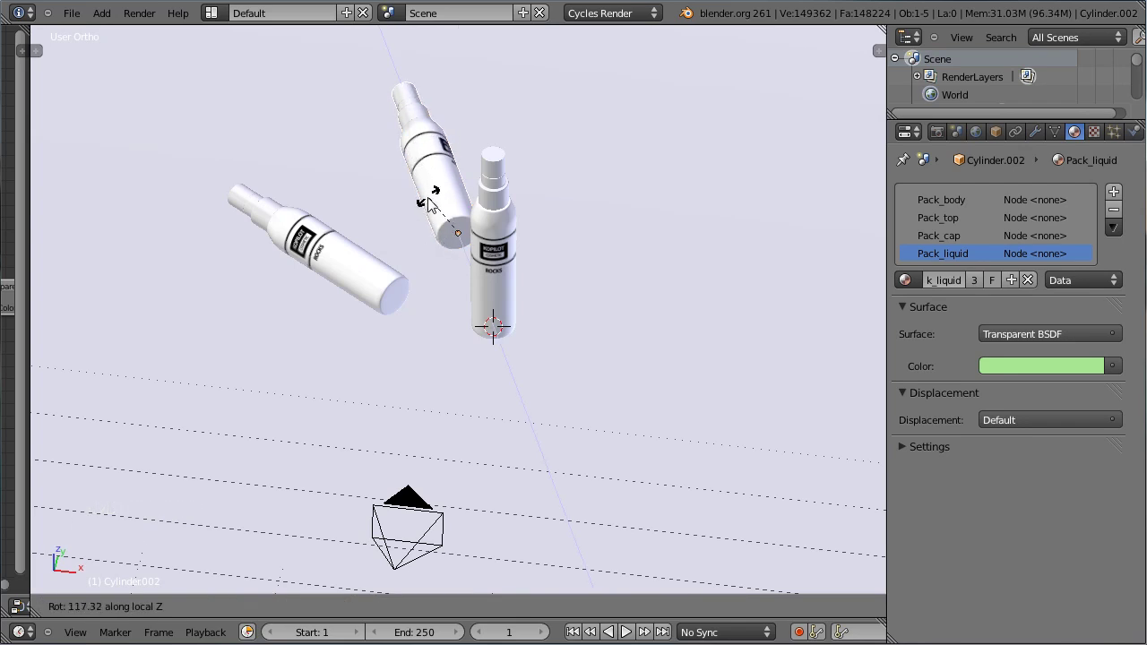
click(434, 214)
key(KP_0)
scroll(down, 3)
click(312, 618)
Retry the rendered preview after the CUDA out-of-memory error, then fall back to solid shading
click(351, 619)
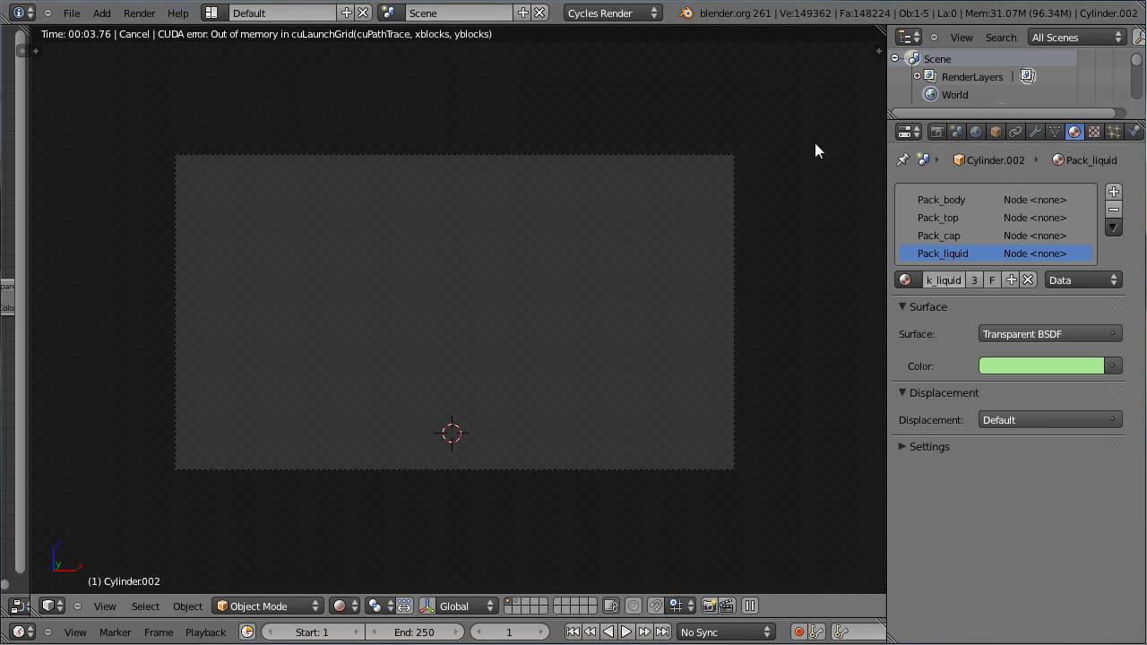
click(350, 617)
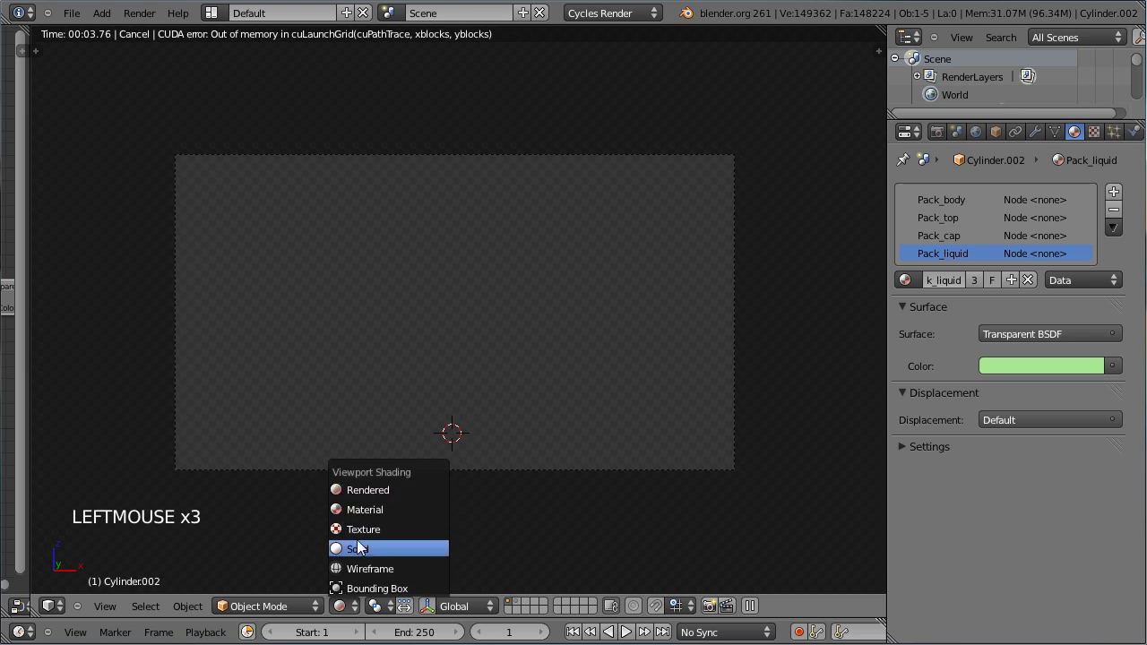
click(351, 613)
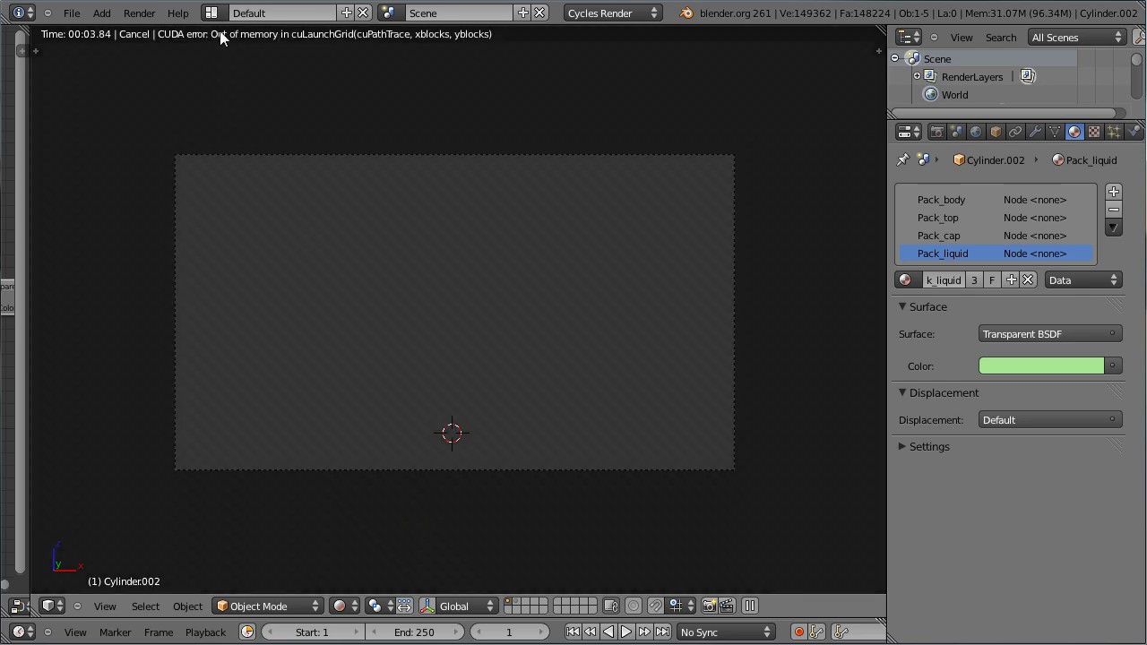
click(347, 609)
right_click(411, 377)
right_click(400, 383)
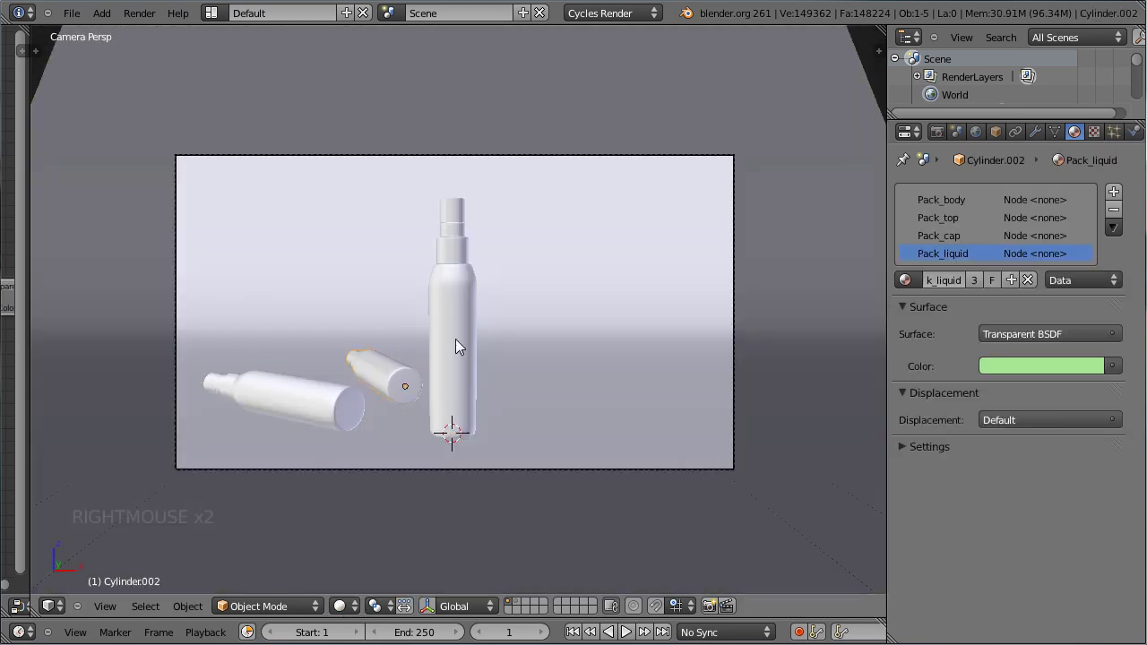
Lower the backdrop plane's Subdivision Surface to 2 view and 2 render levels
right_click(550, 328)
click(1039, 140)
click(910, 364)
click(909, 363)
click(909, 345)
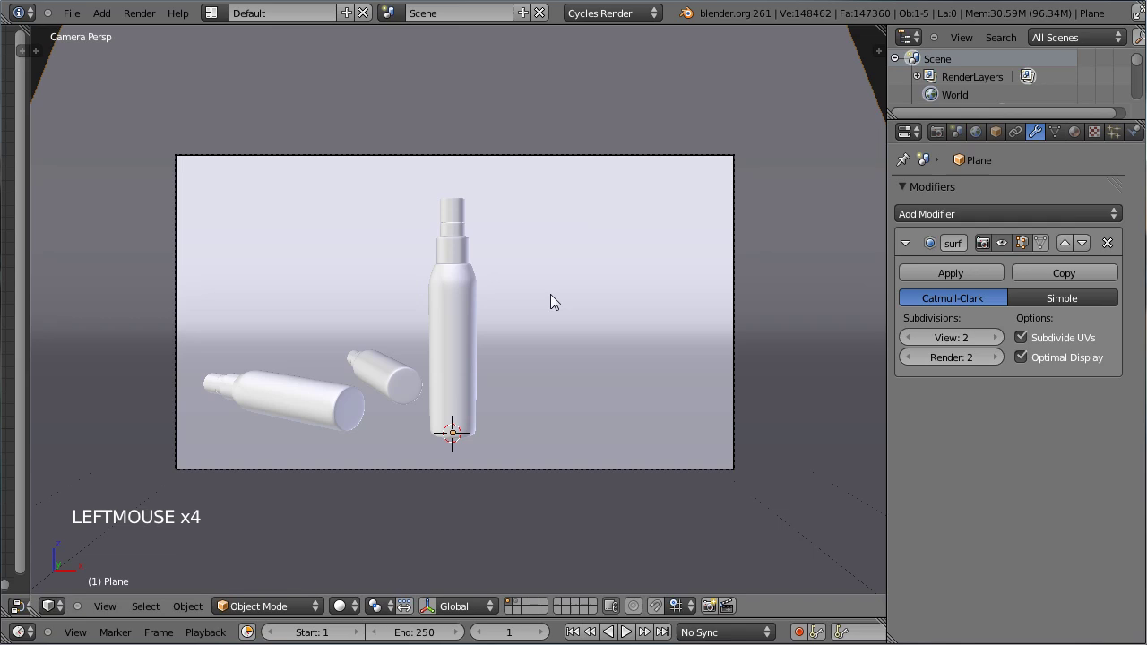
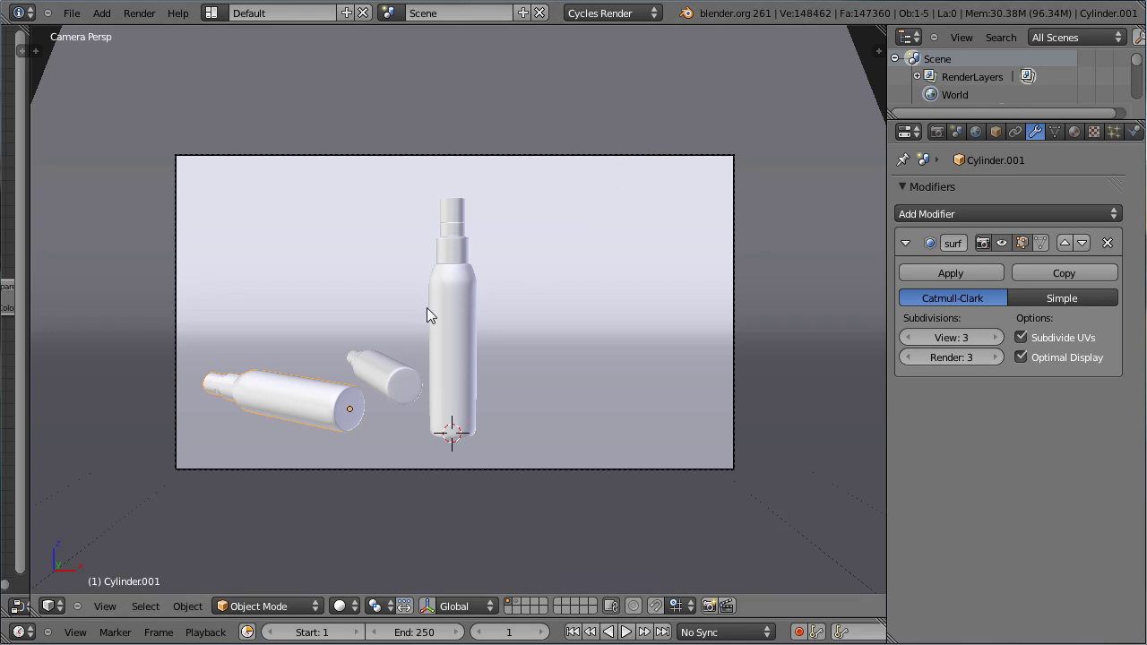
Let the Cycles preview sample the three bottles, zoom in to inspect, then return to solid shading
click(361, 610)
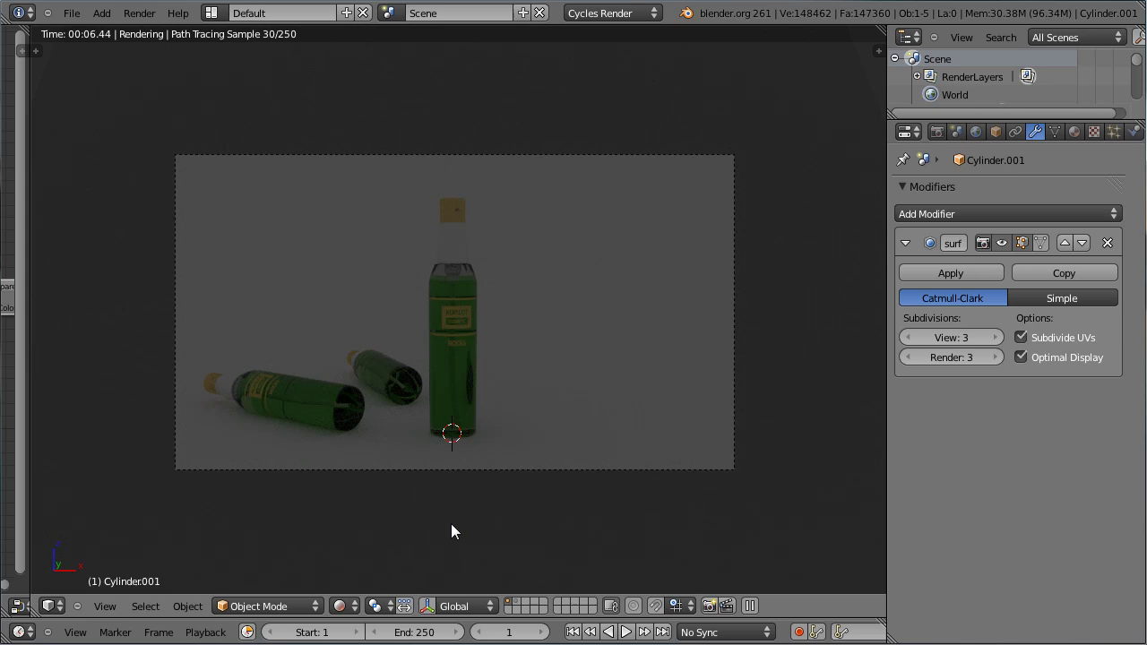
click(325, 478)
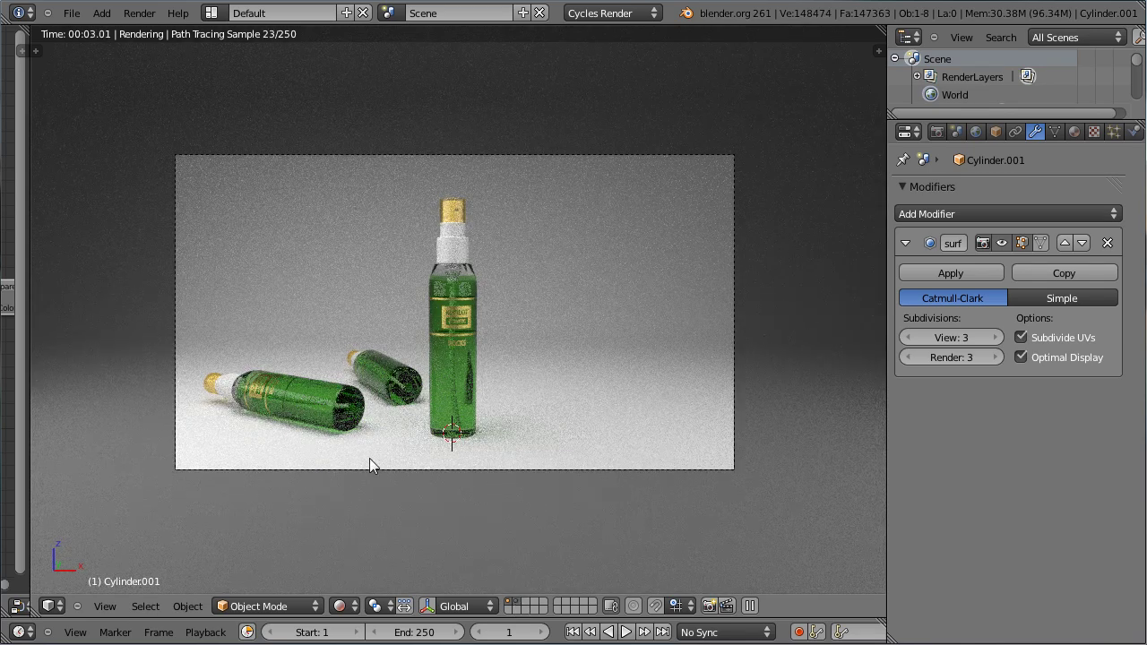
scroll(up, 3)
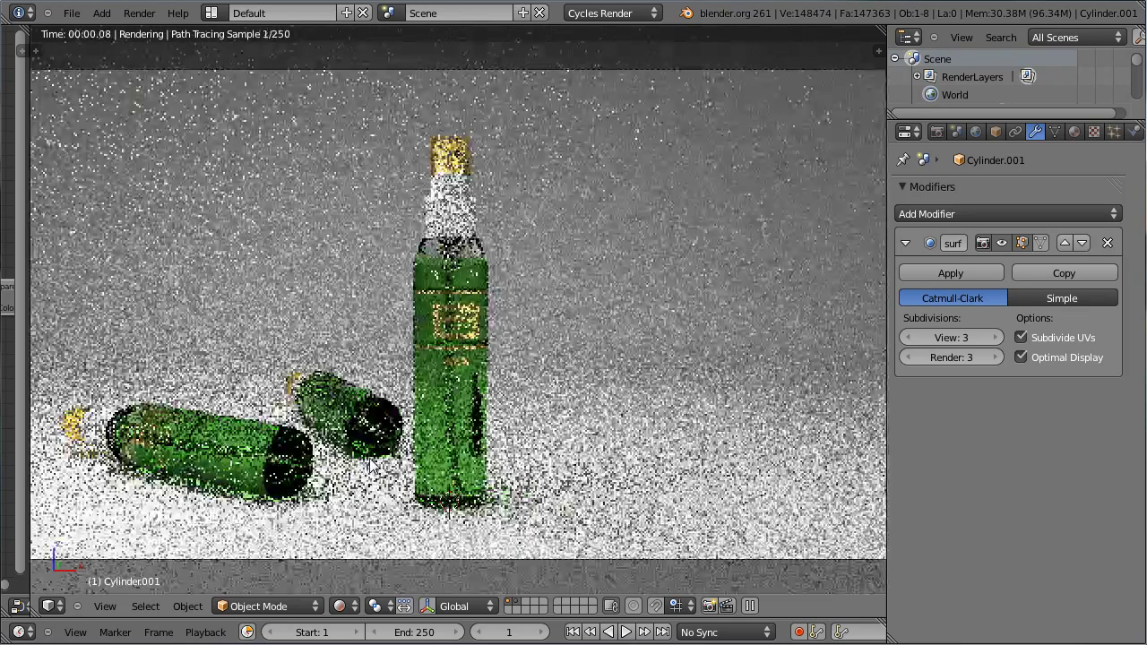
scroll(up, 3)
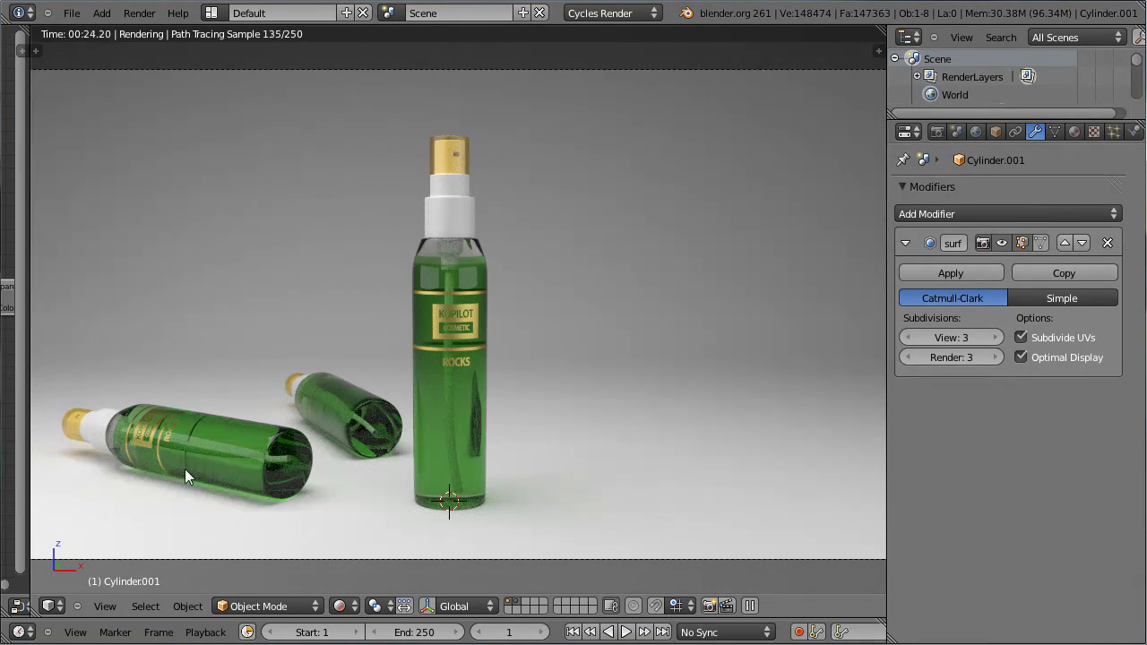
click(355, 605)
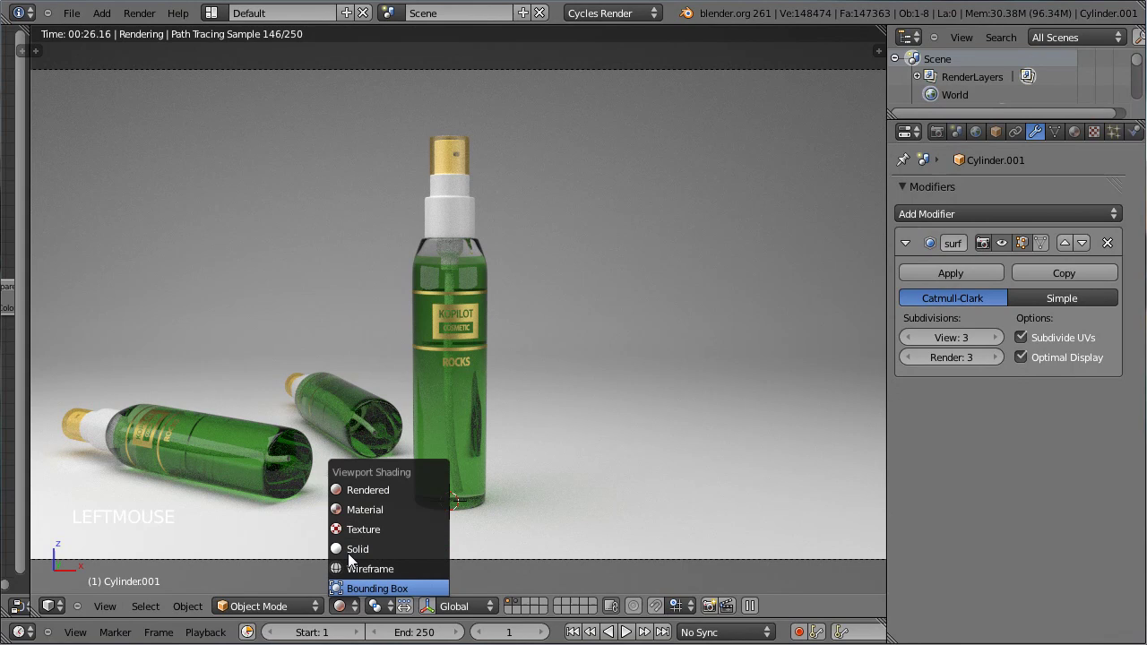
scroll(down, 3)
scroll(down, 3)
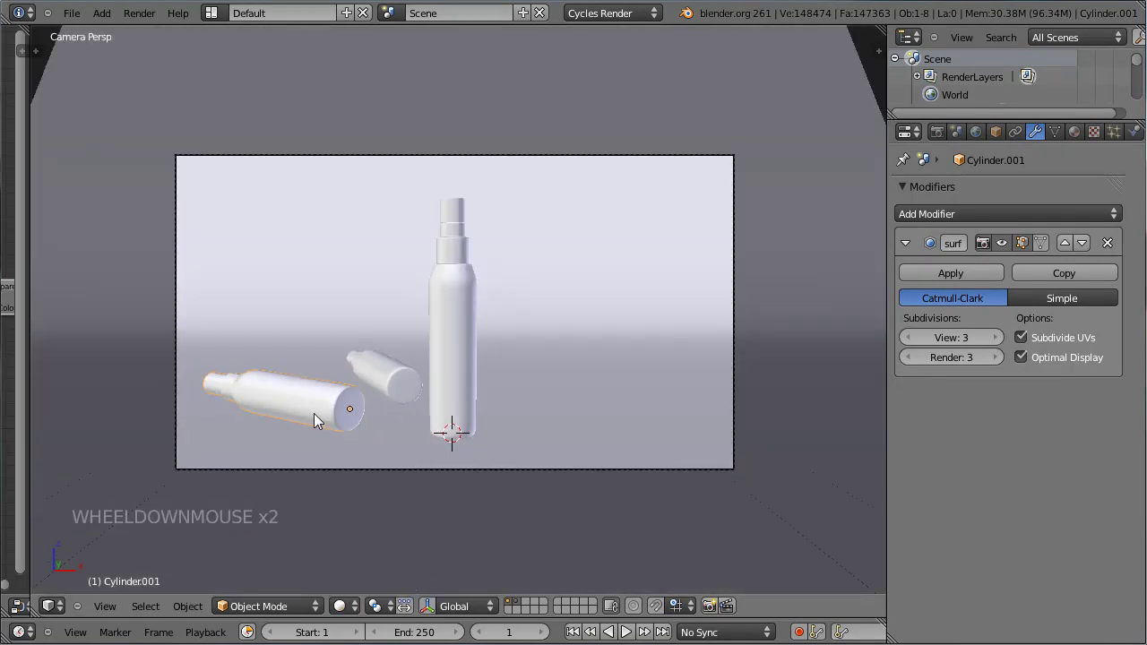
Turn the camera around the vertical axis and nudge its position closer to the bottles
right_click(338, 483)
key(r)
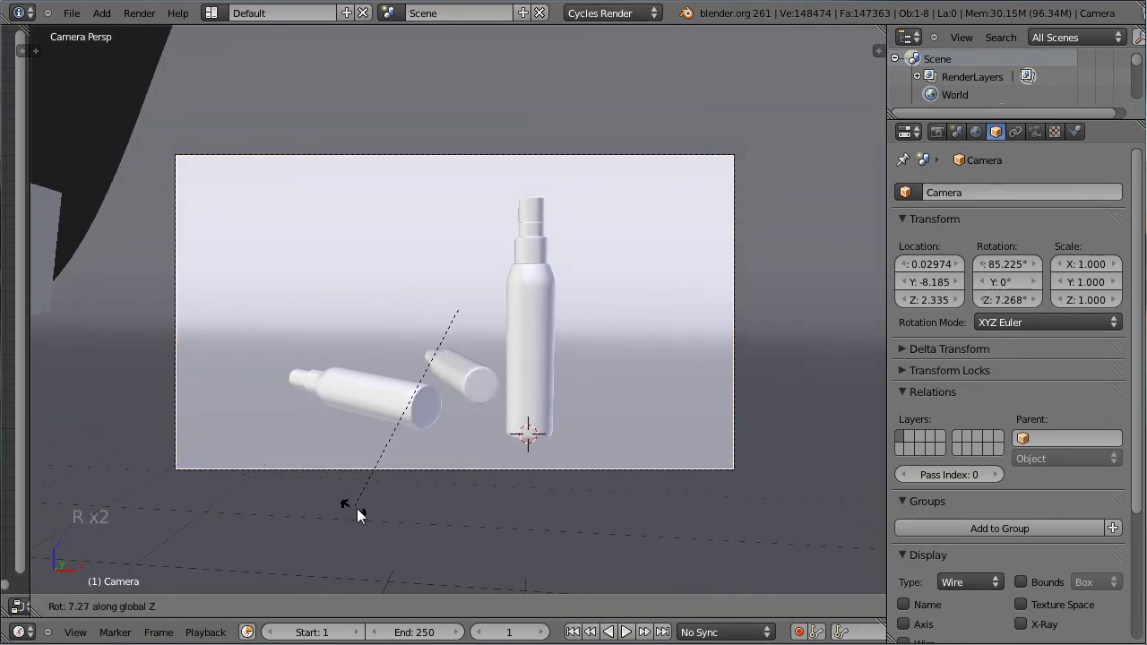
click(378, 514)
key(g)
click(499, 513)
key(g)
click(512, 515)
Refine the camera framing with further small rotations and shifts, tilting it to about 82°
key(g)
click(680, 553)
key(r)
click(684, 535)
key(g)
click(421, 448)
Swing the larger lying bottle (Cylinder.001) around the vertical axis, then select the smaller one
right_click(385, 413)
key(r)
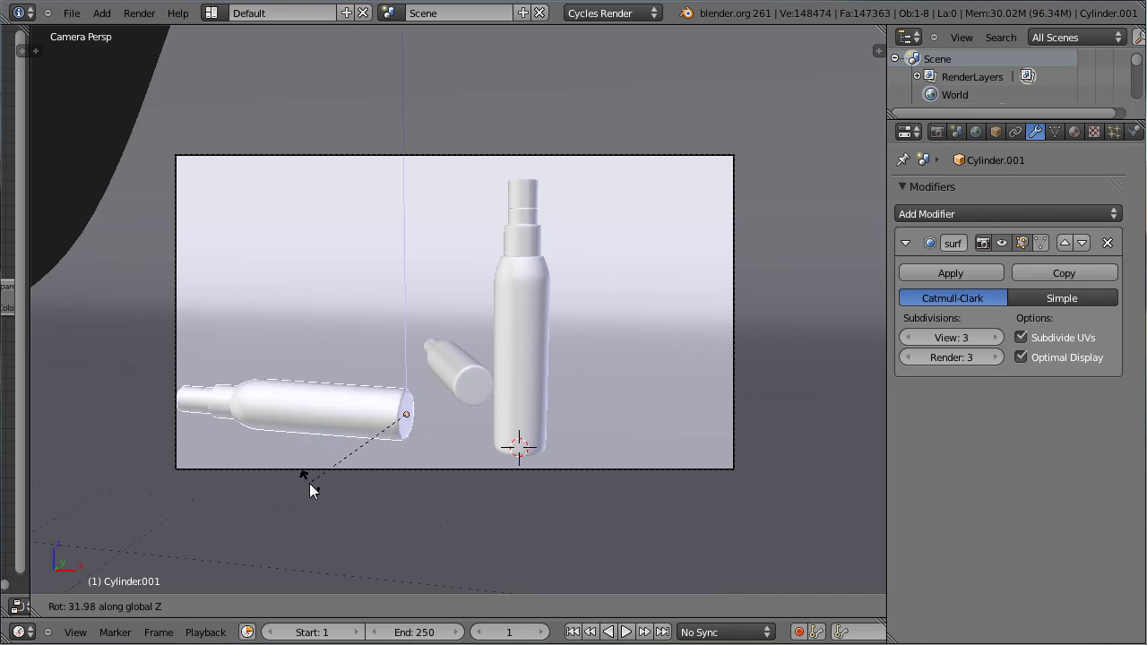
click(421, 406)
right_click(461, 386)
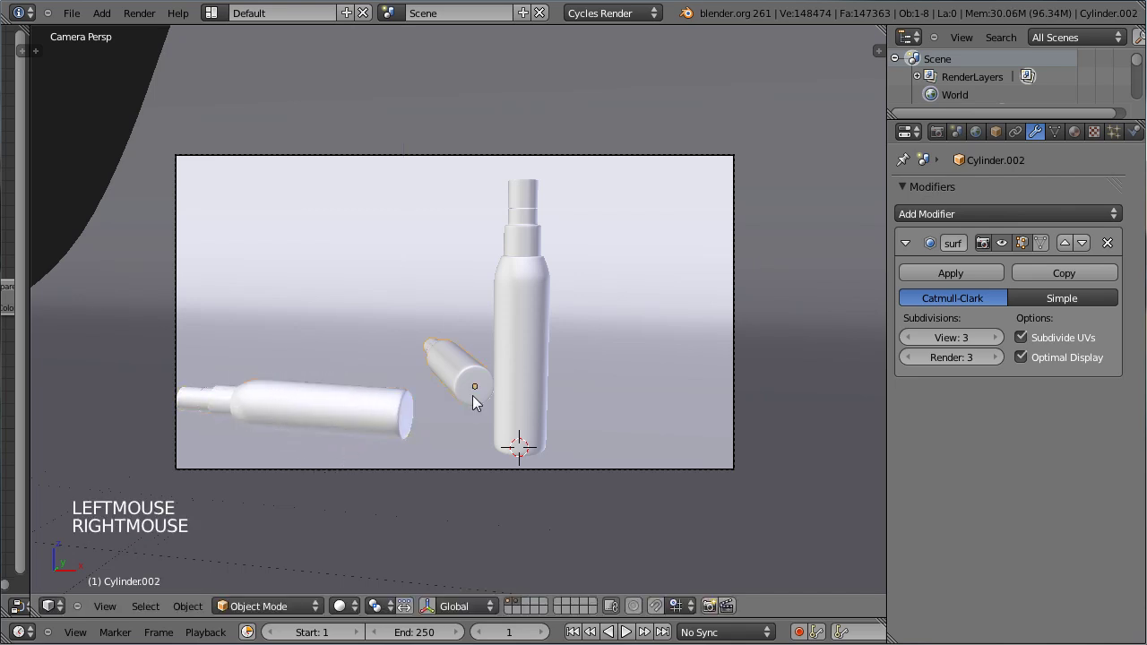